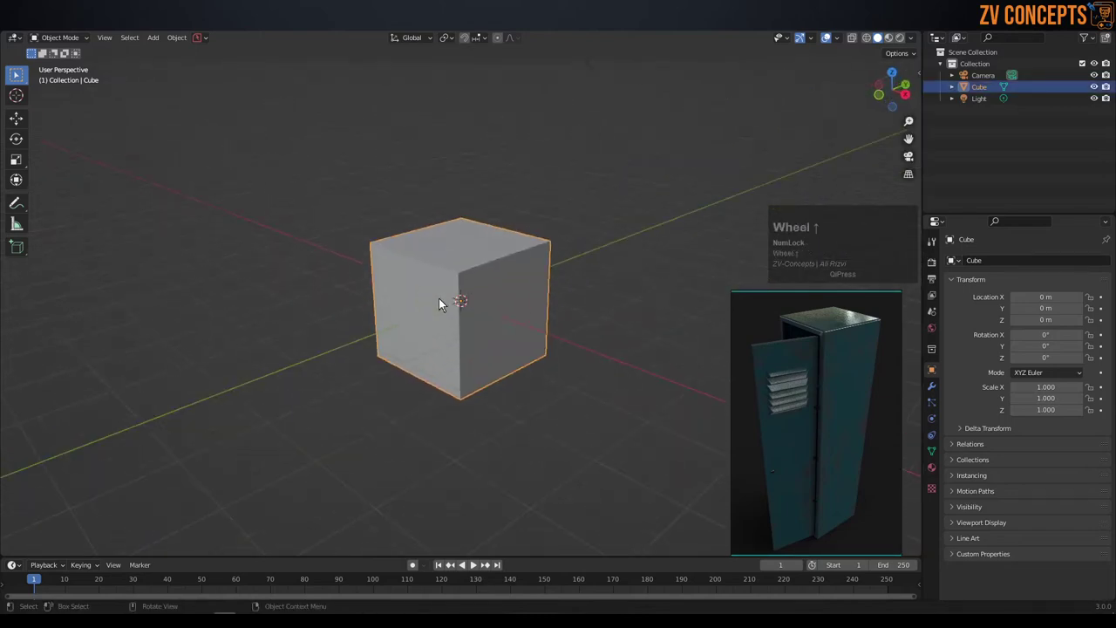
# - Raise the cube's top vertices along Z so it becomes a tall, narrow locker-body box
pyautogui.middleClick(476, 314)
pyautogui.scroll(-3)
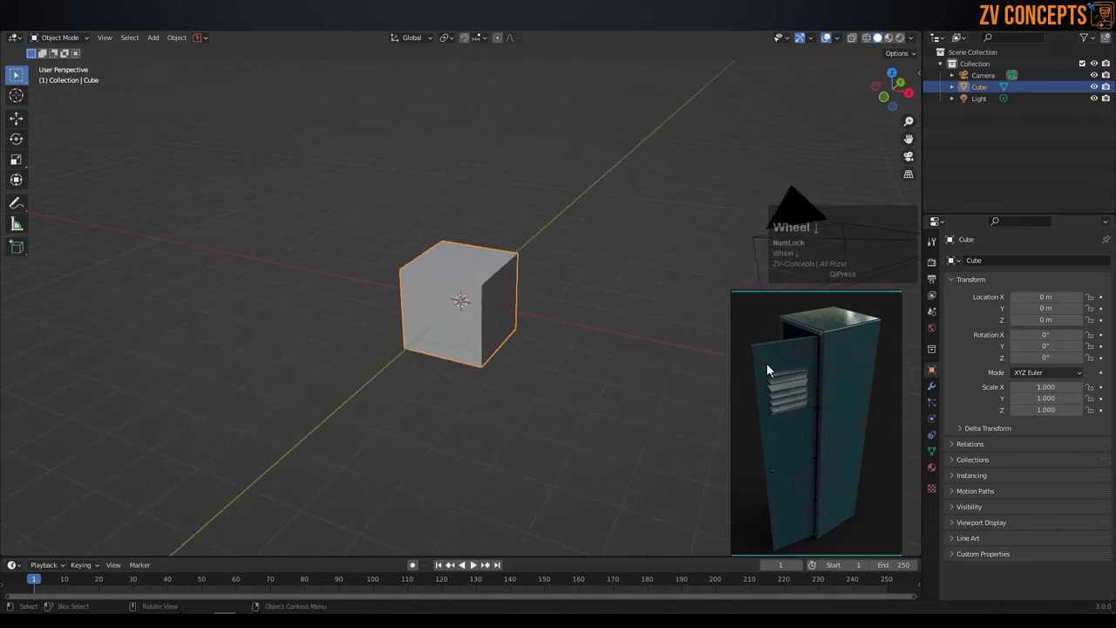
pyautogui.click(847, 376)
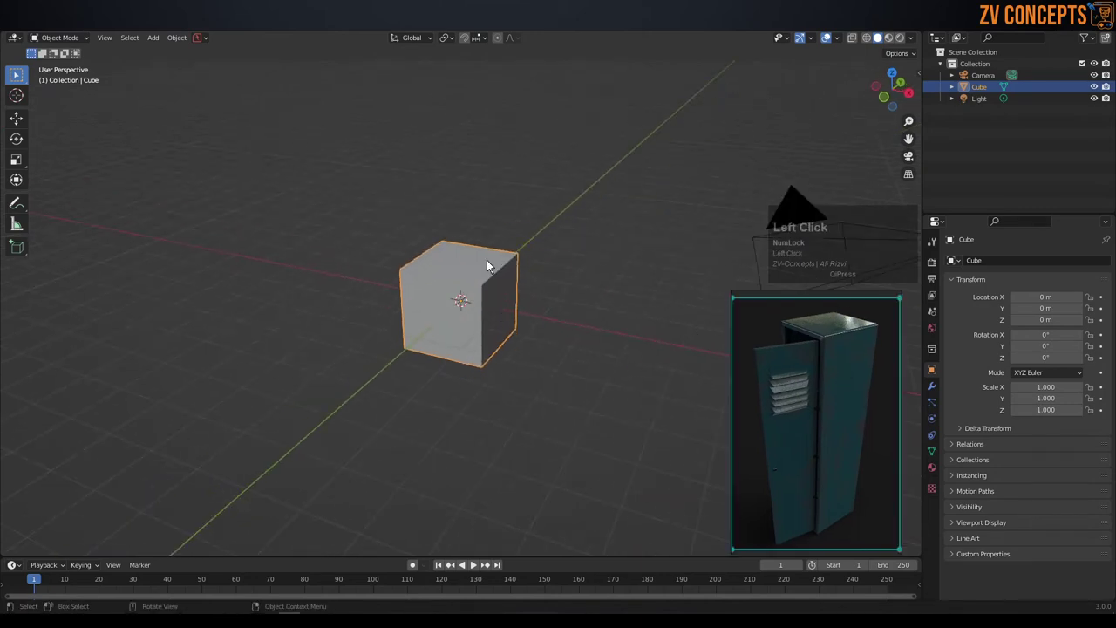
pyautogui.middleClick(490, 262)
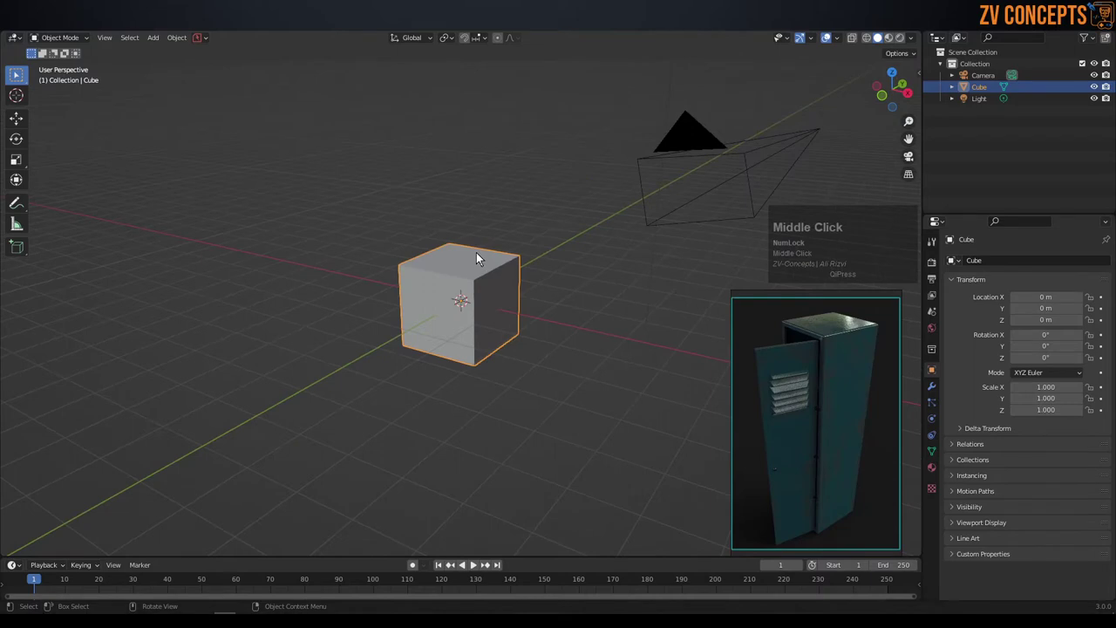
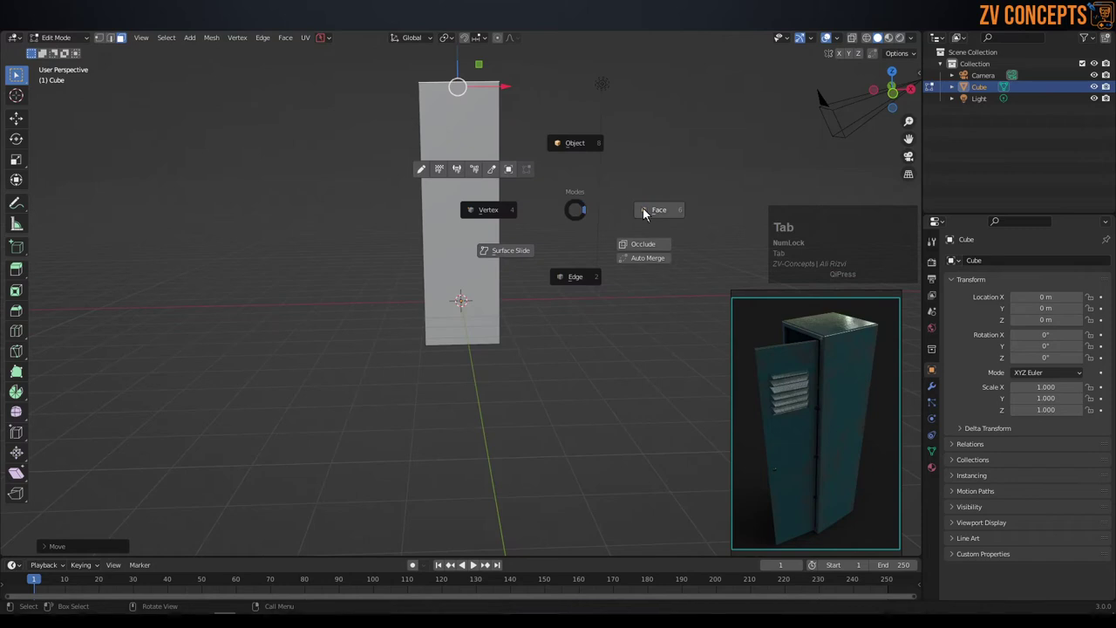
pyautogui.middleClick(518, 301)
pyautogui.moveTo(464, 270); pyautogui.dragTo(502, 229)
pyautogui.middleClick(502, 230)
pyautogui.scroll(-3)
pyautogui.middleClick(449, 261)
pyautogui.middleClick(457, 236)
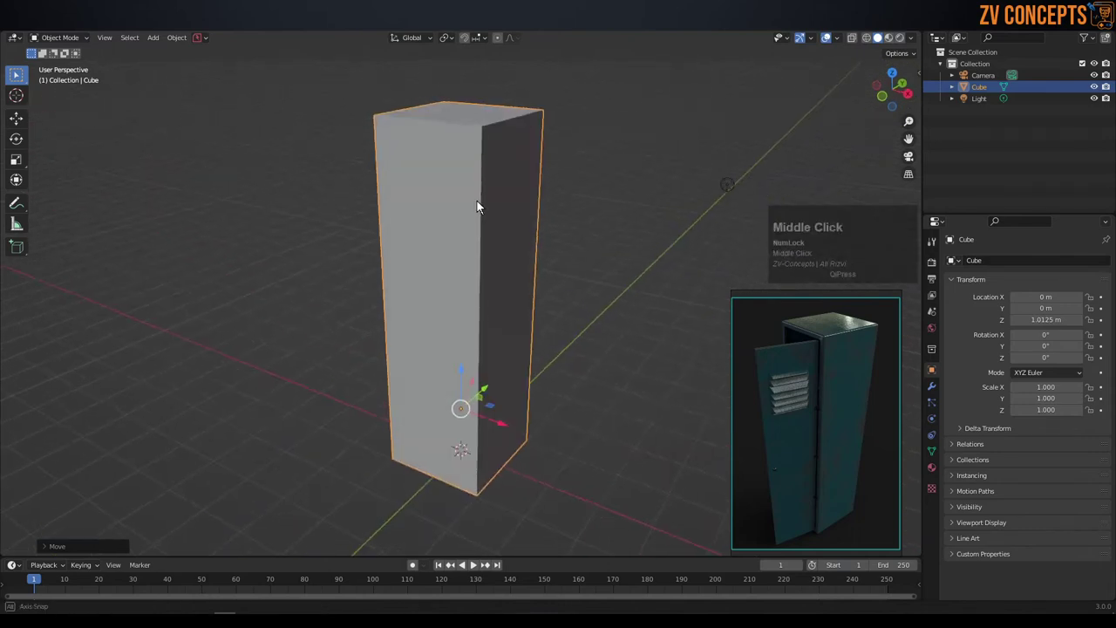
pyautogui.scroll(-3)
pyautogui.middleClick(459, 225)
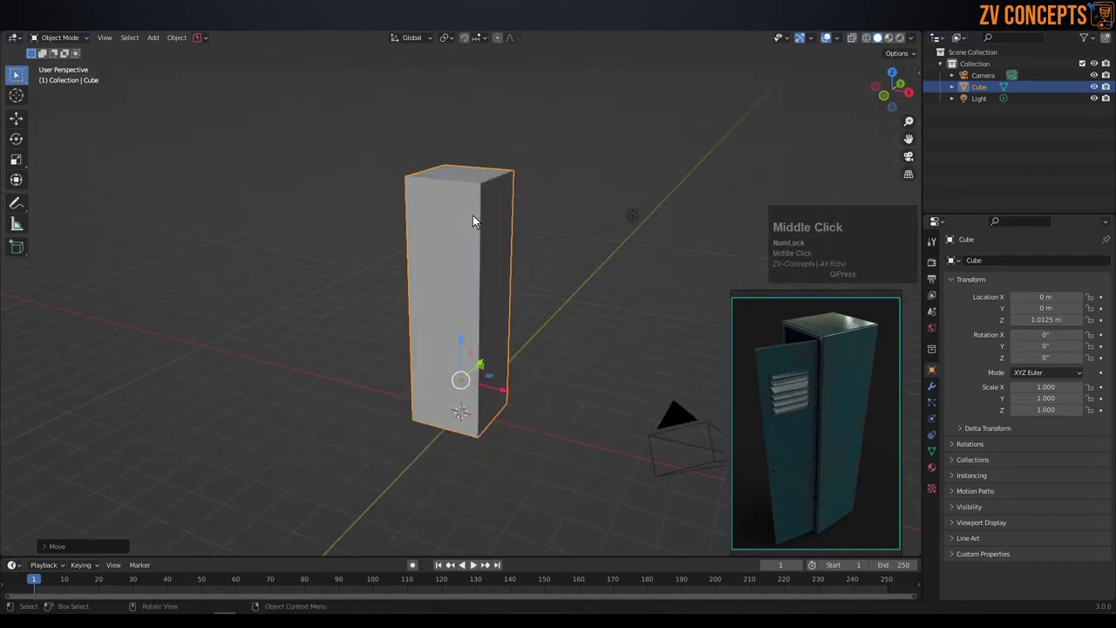
# - Apply All Transforms (Ctrl+A) to the tall box so scale and rotation are baked in
pyautogui.press('ctrl+a')
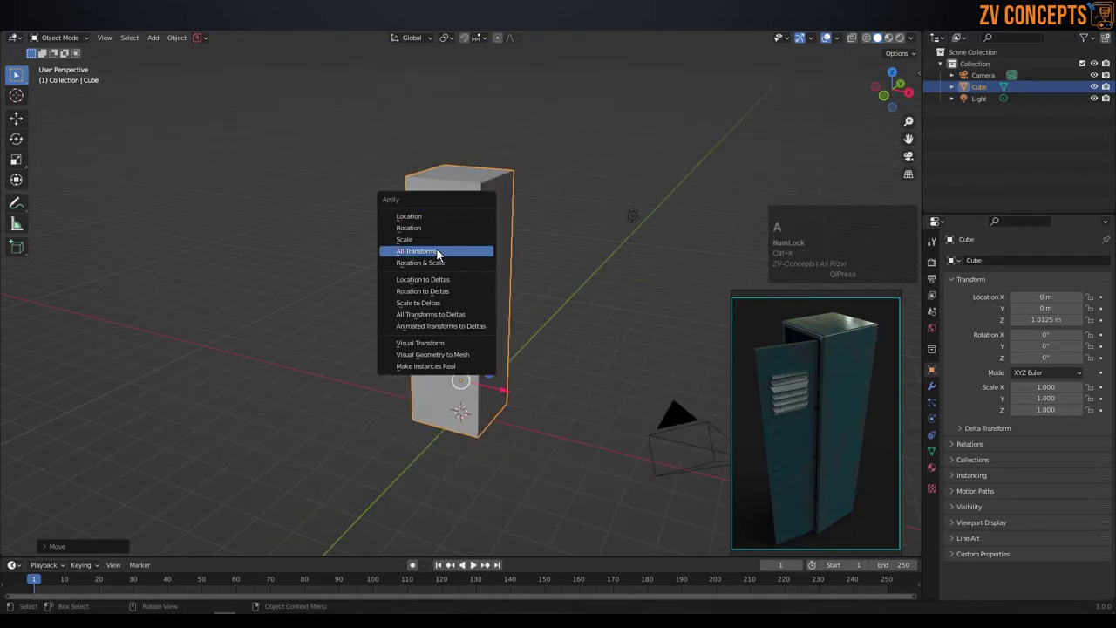
pyautogui.click(435, 245)
pyautogui.middleClick(506, 290)
pyautogui.scroll(-3)
pyautogui.scroll(3)
# - Browse the locker reference photos alongside the box to compare proportions
pyautogui.click(863, 359)
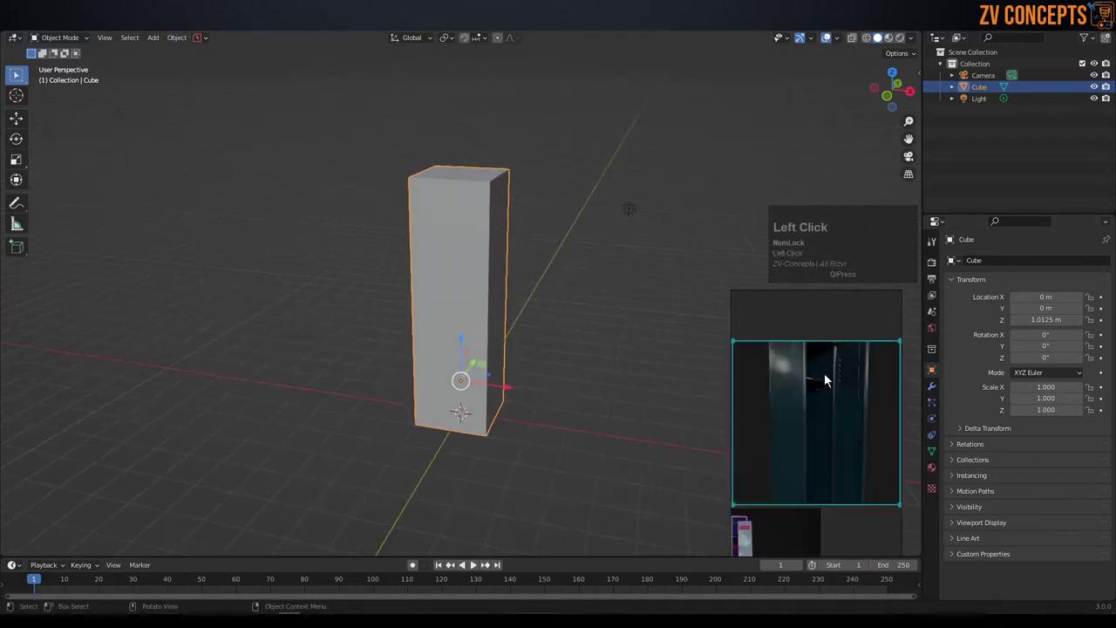
pyautogui.scroll(-3)
pyautogui.scroll(3)
pyautogui.scroll(-3)
pyautogui.scroll(3)
pyautogui.scroll(-3)
pyautogui.scroll(3)
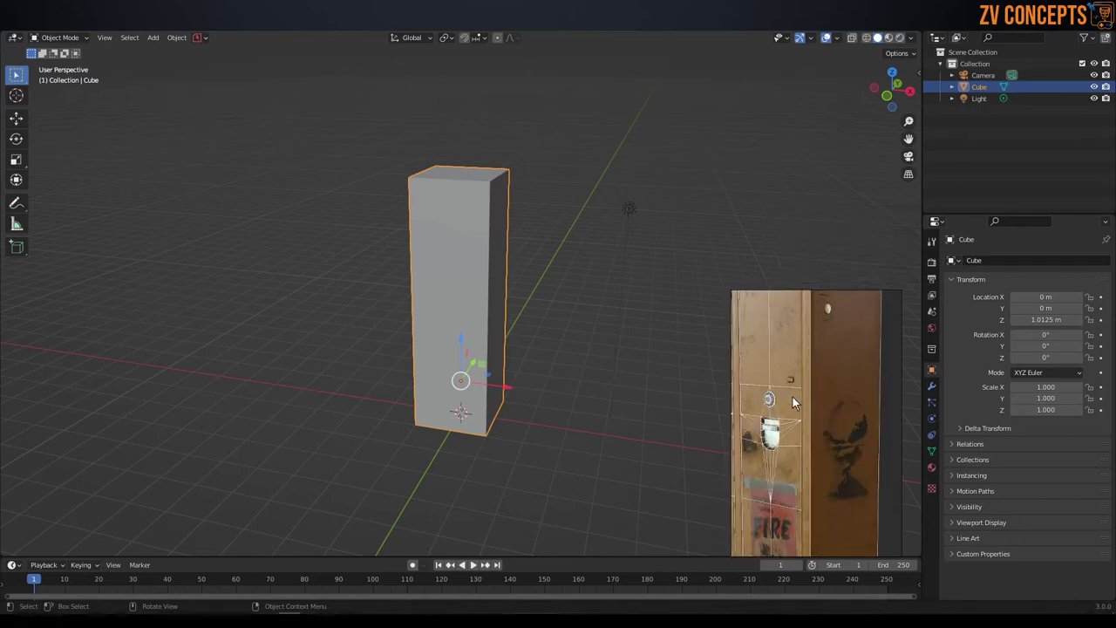
pyautogui.scroll(-3)
pyautogui.click(809, 356)
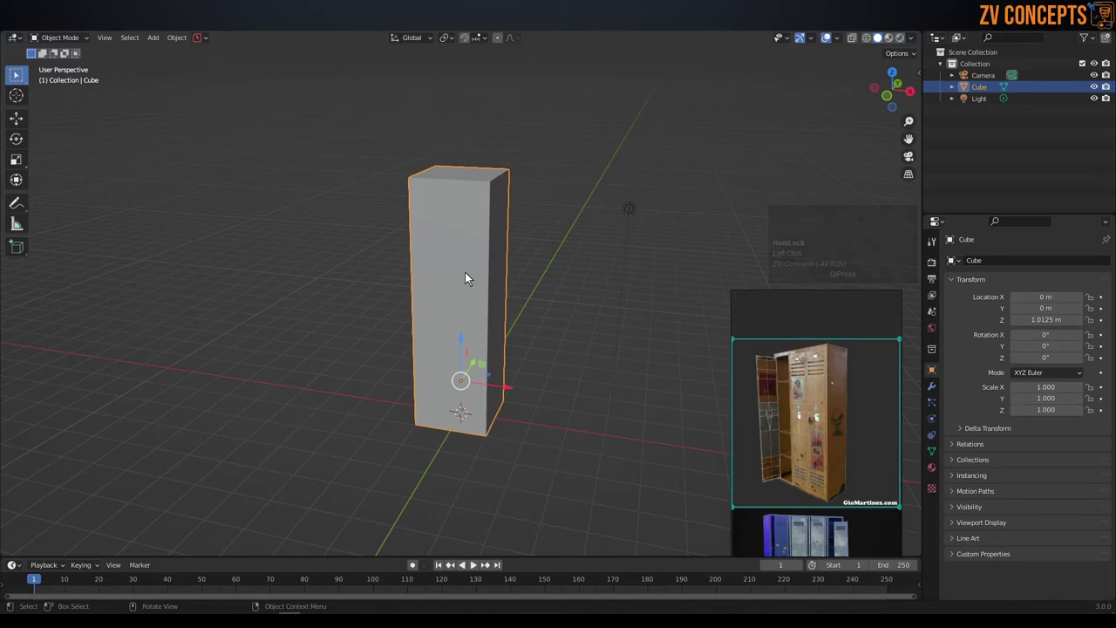
pyautogui.middleClick(471, 268)
pyautogui.click(463, 256)
pyautogui.middleClick(498, 257)
pyautogui.scroll(3)
# - Inset the box's front face to outline a door panel while checking door close-ups in the references
pyautogui.press('Tab')
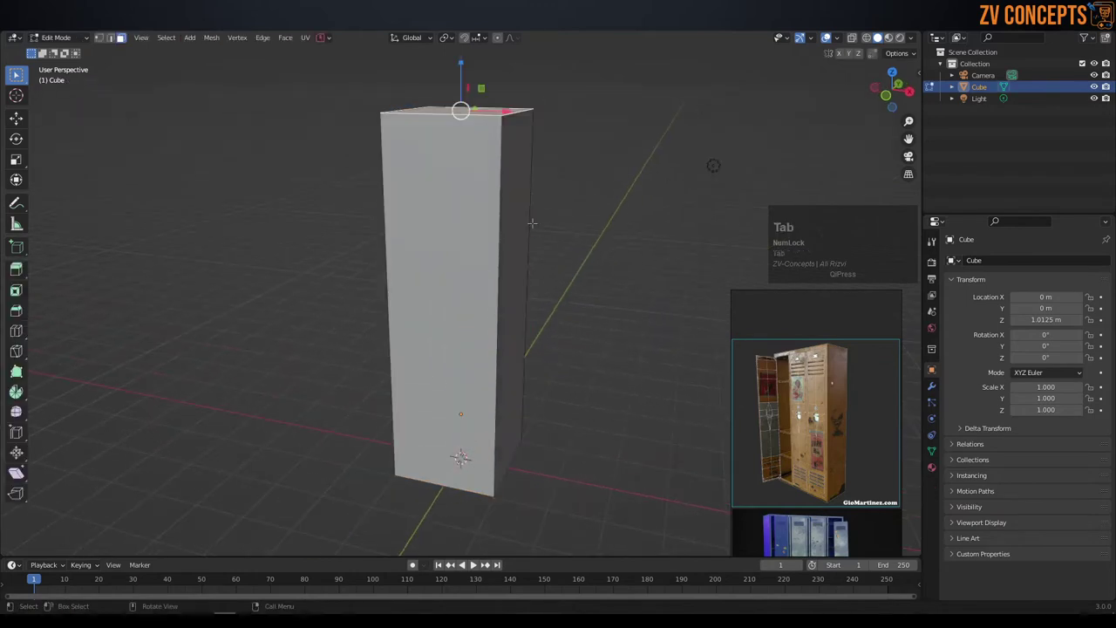
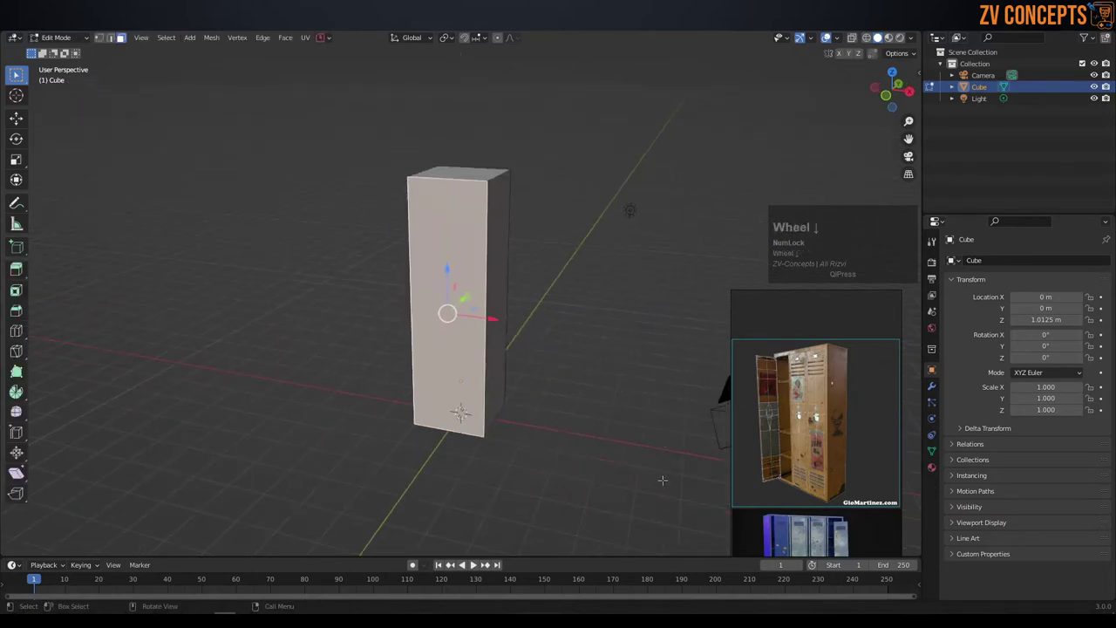
pyautogui.press('|')
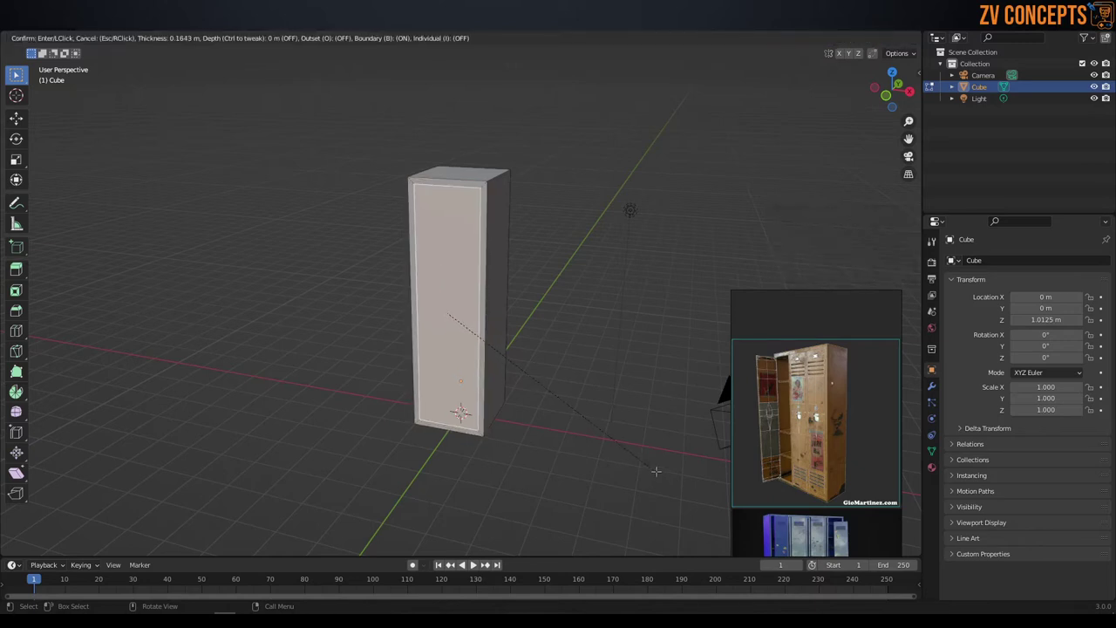
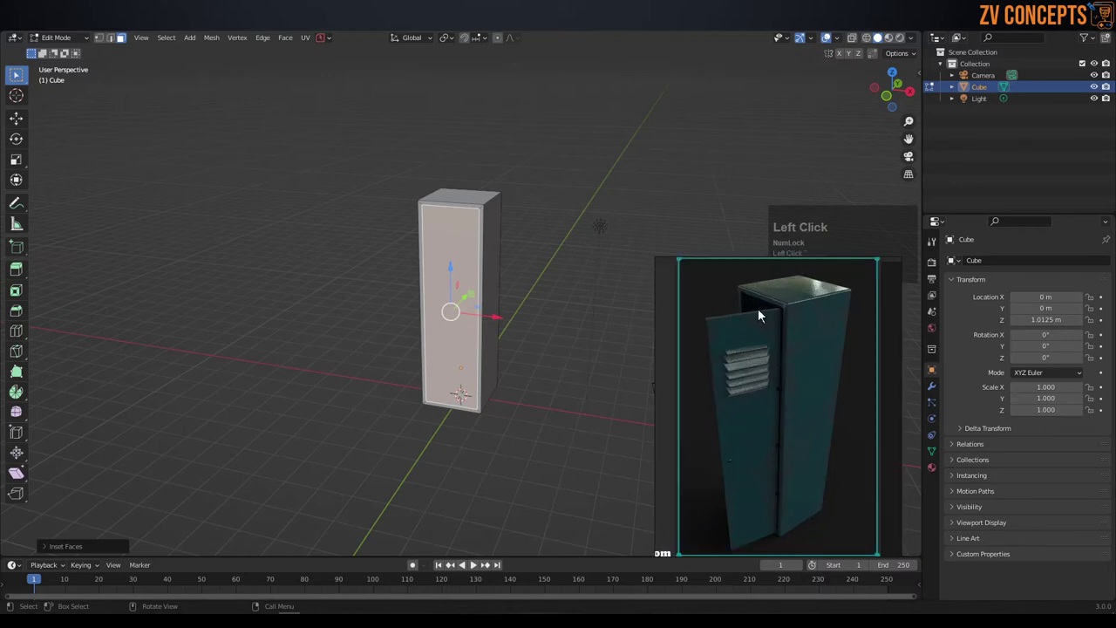
pyautogui.scroll(3)
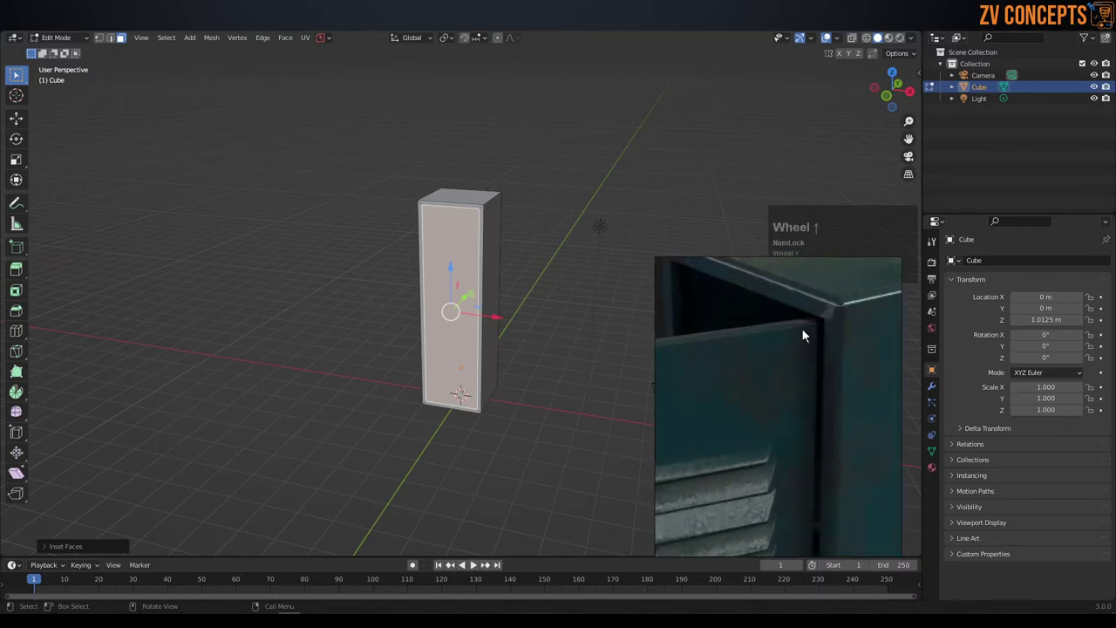
pyautogui.scroll(-3)
pyautogui.scroll(-3)
pyautogui.click(851, 335)
pyautogui.scroll(3)
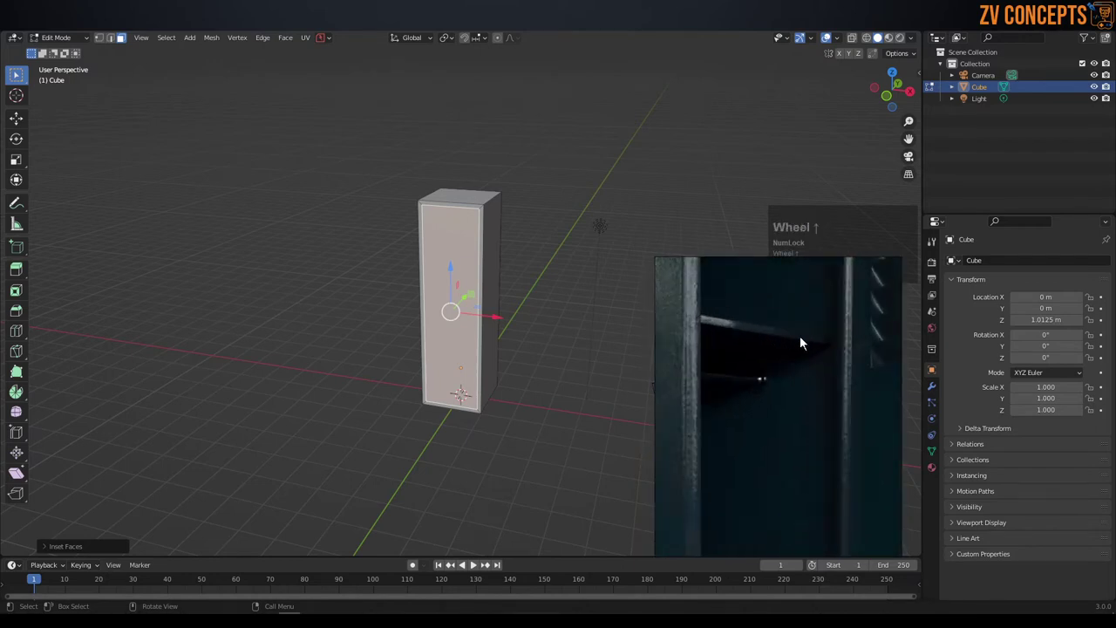
pyautogui.scroll(-3)
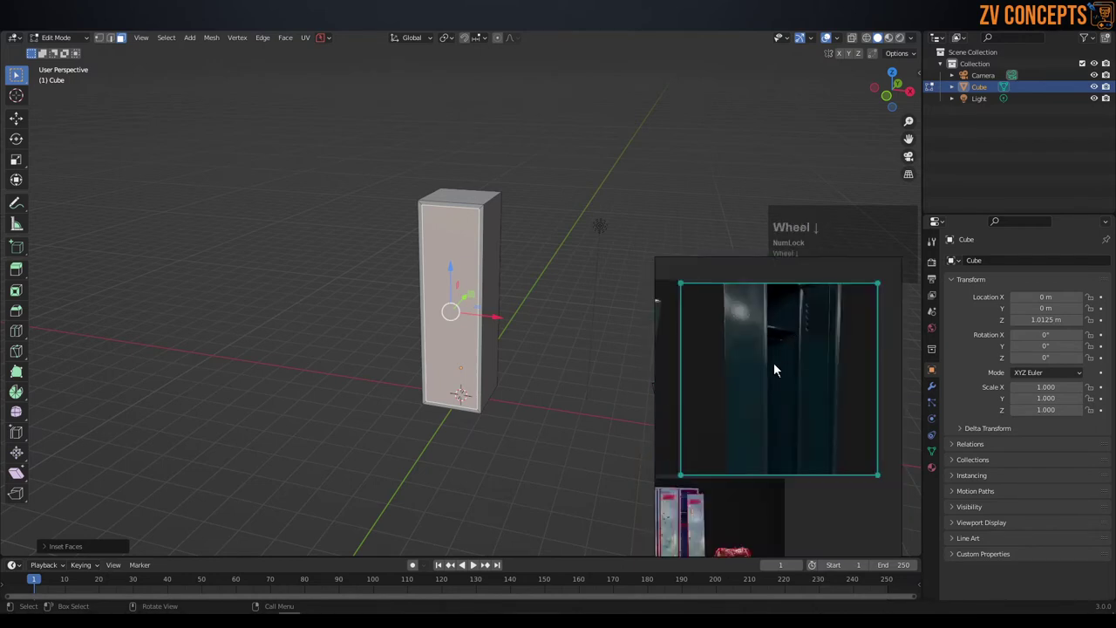
pyautogui.scroll(-3)
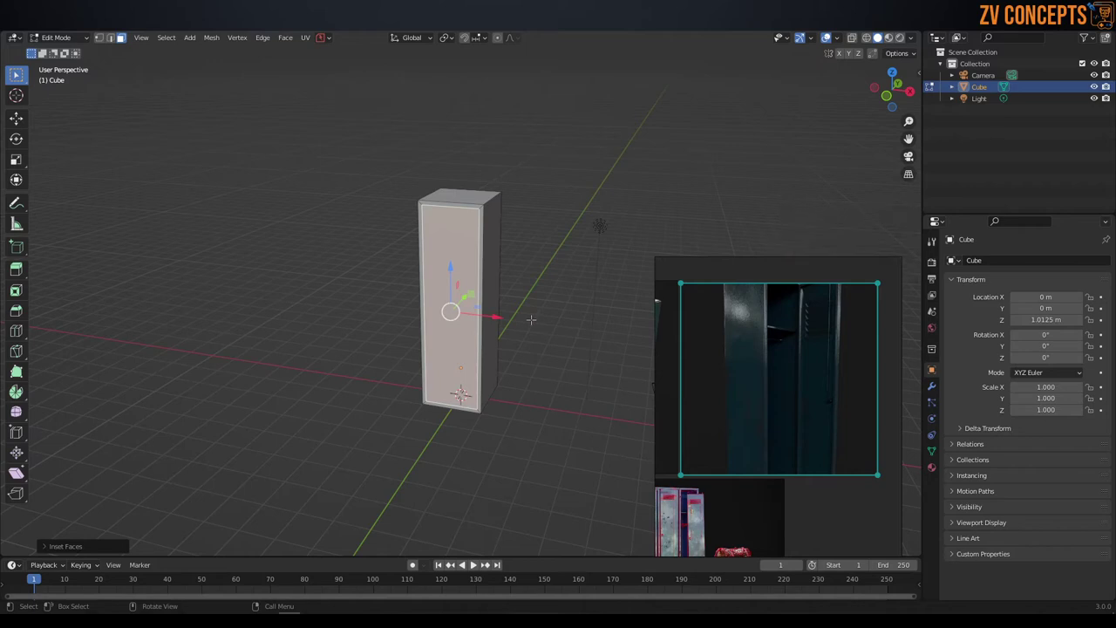
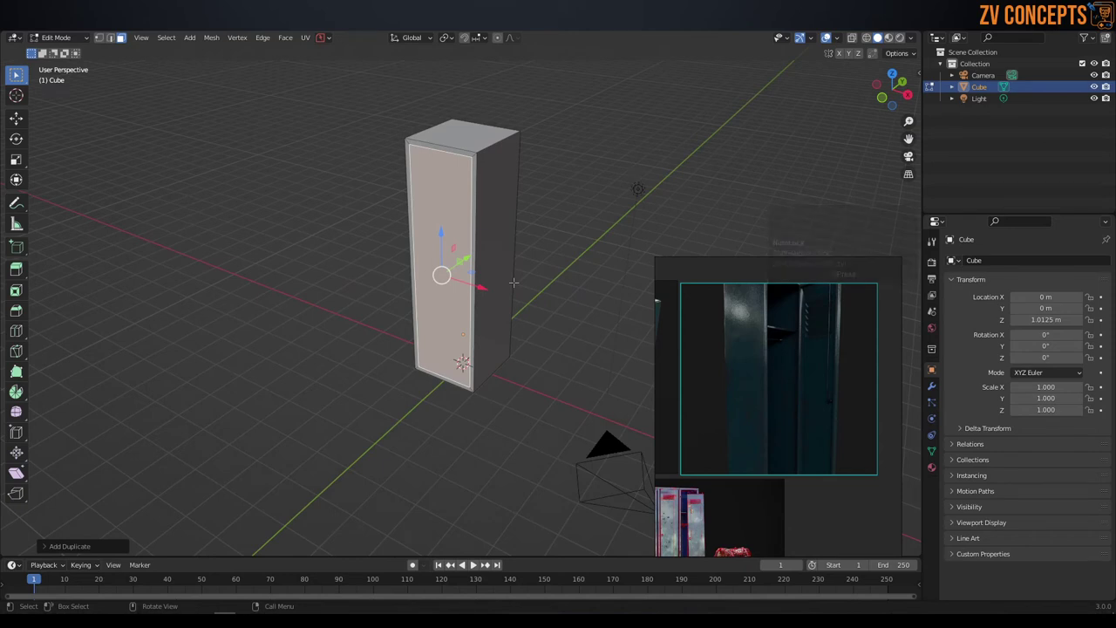
# - Separate the duplicated door face into its own object and move it out beside the locker box
pyautogui.press('p')
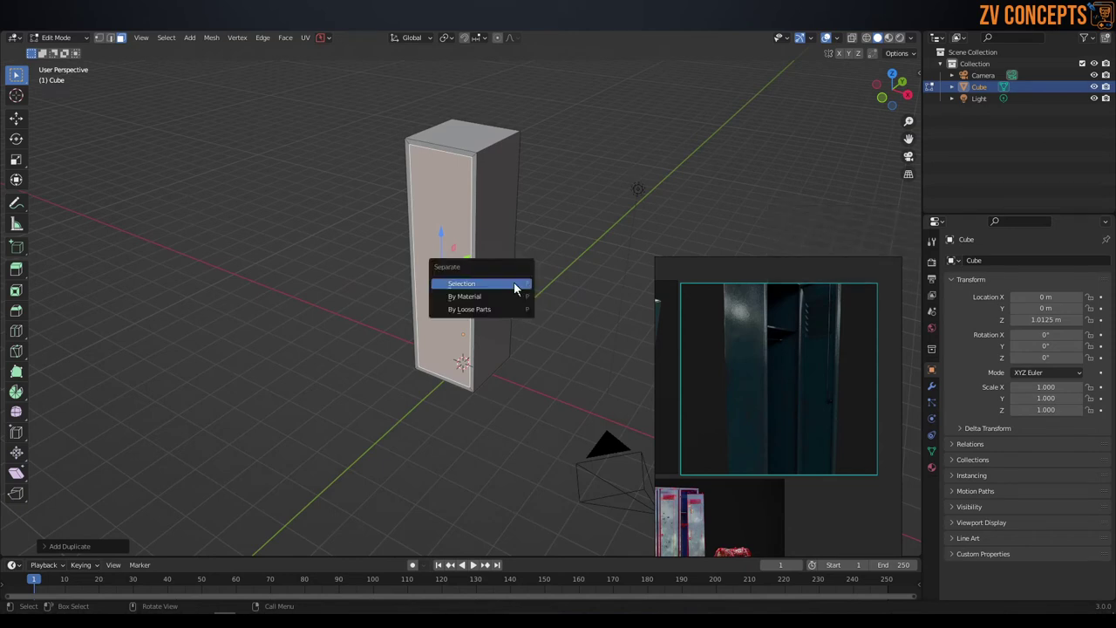
pyautogui.click(519, 289)
pyautogui.press('Tab')
pyautogui.moveTo(452, 236); pyautogui.dragTo(440, 328)
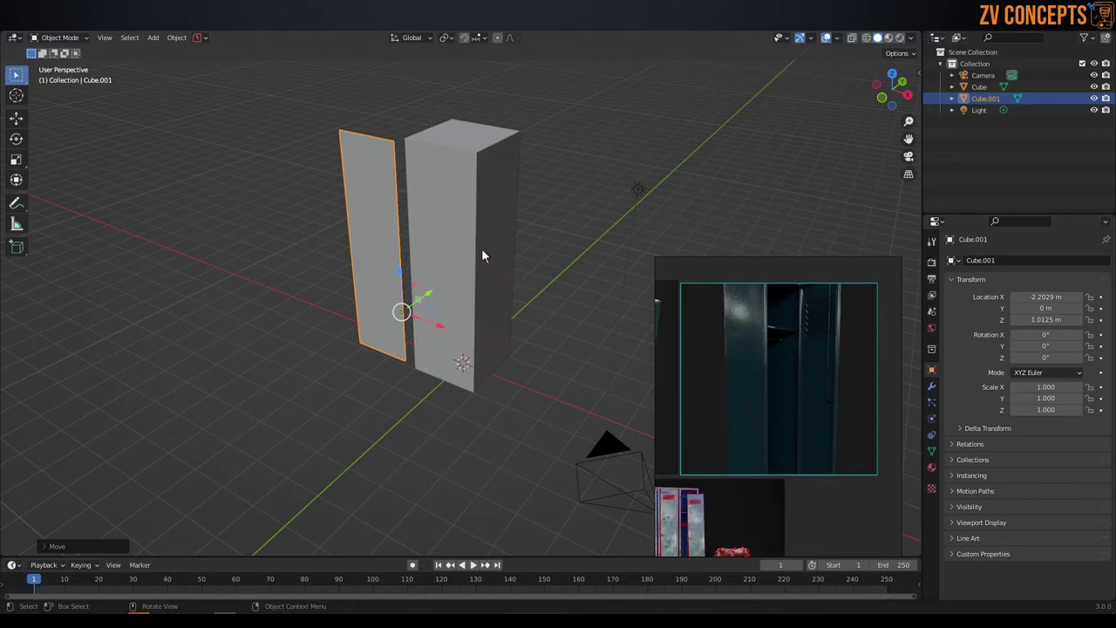
pyautogui.click(470, 235)
pyautogui.middleClick(478, 253)
pyautogui.middleClick(467, 248)
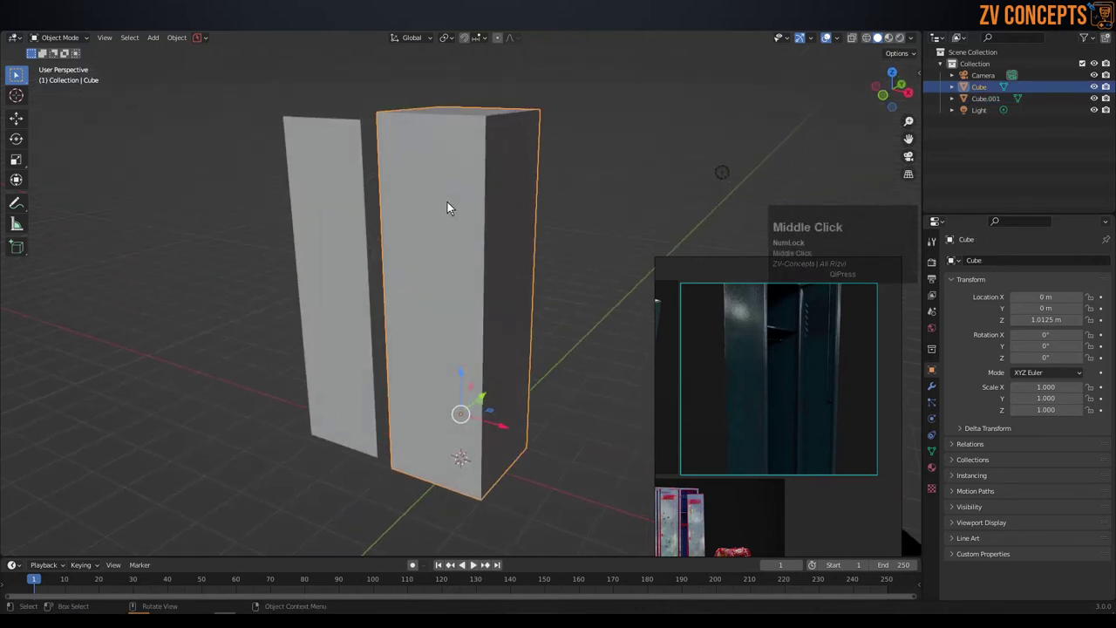
# - Delete the locker box's front face in Edit Mode so the body is open at the front
pyautogui.press('Tab')
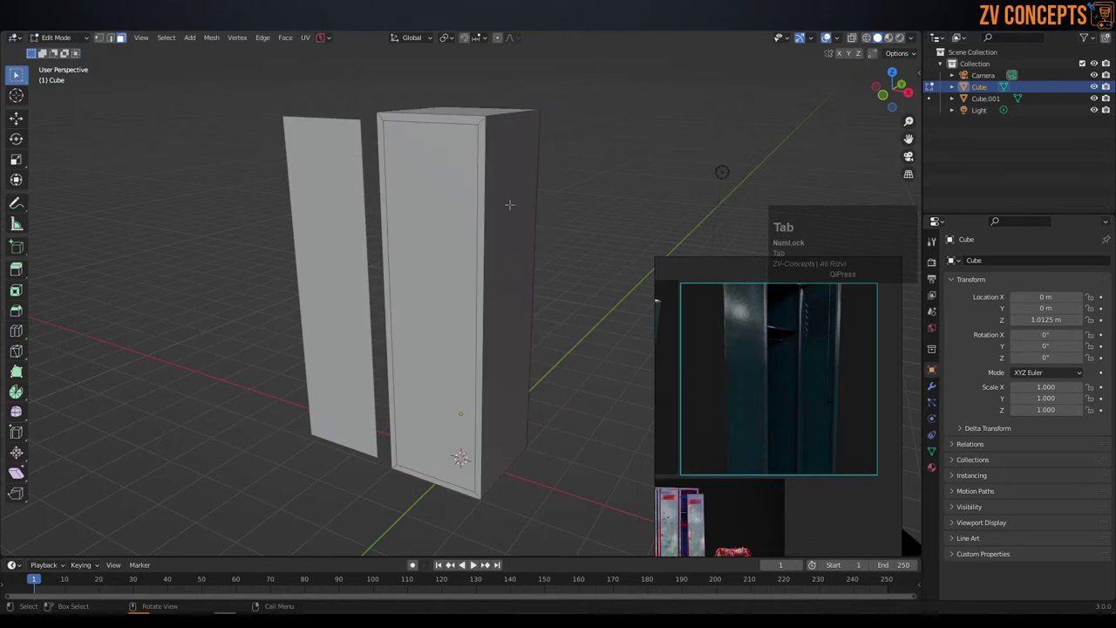
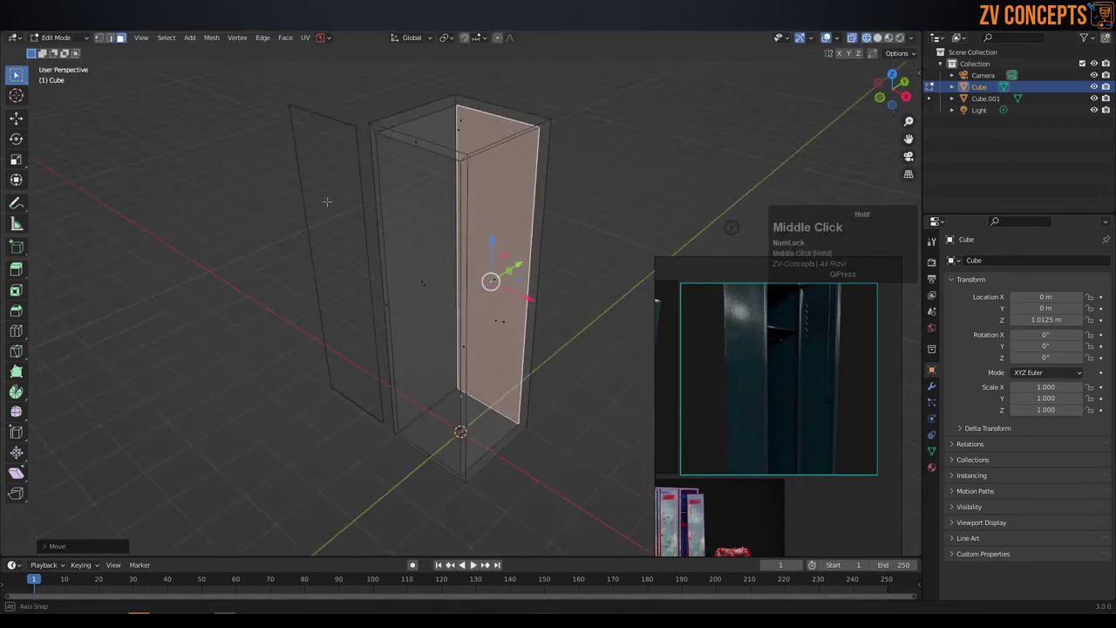
pyautogui.press('Tab')
pyautogui.middleClick(441, 189)
pyautogui.press('z')
pyautogui.scroll(-3)
pyautogui.moveTo(461, 209); pyautogui.dragTo(480, 196)
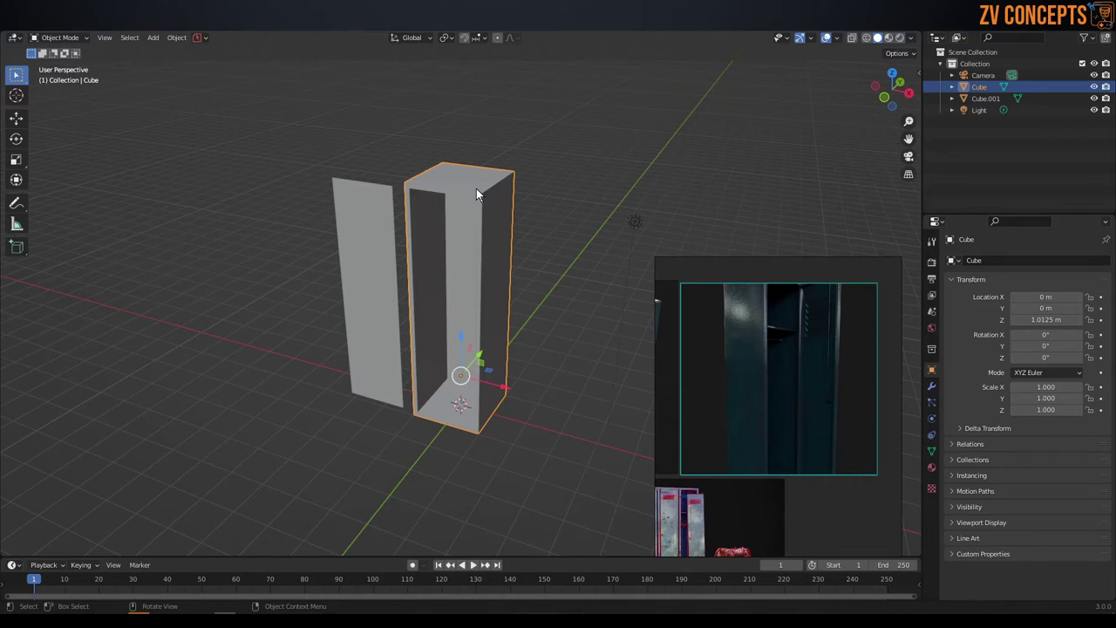
pyautogui.click(917, 43)
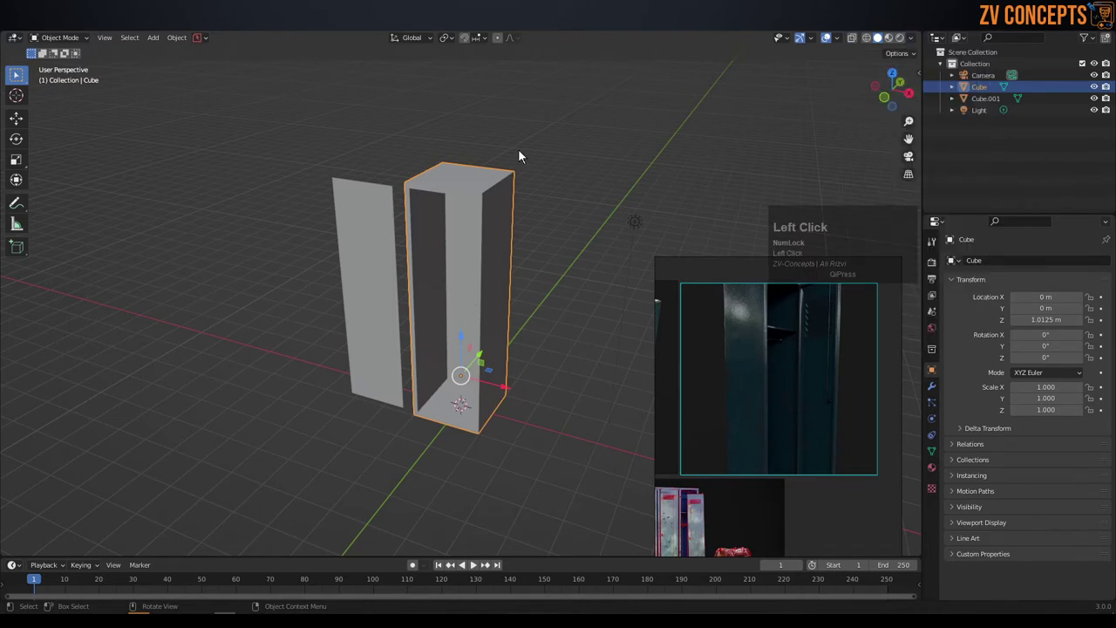
pyautogui.press('Home')
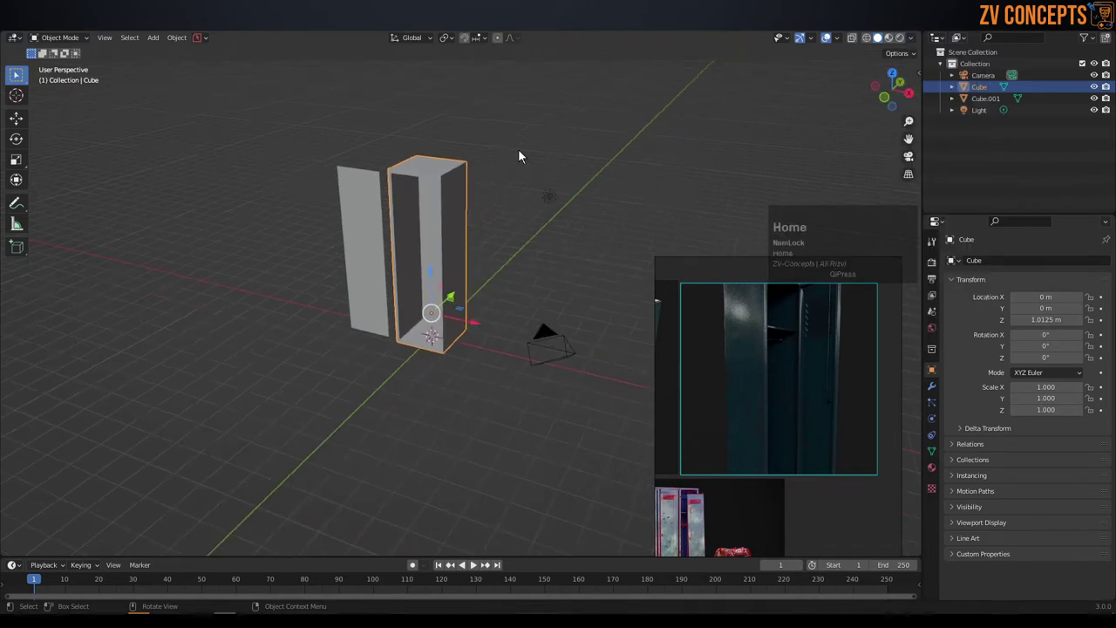
pyautogui.press('Insert')
pyautogui.click(522, 157)
pyautogui.press('Insert')
pyautogui.scroll(-3)
pyautogui.press('Page_Up')
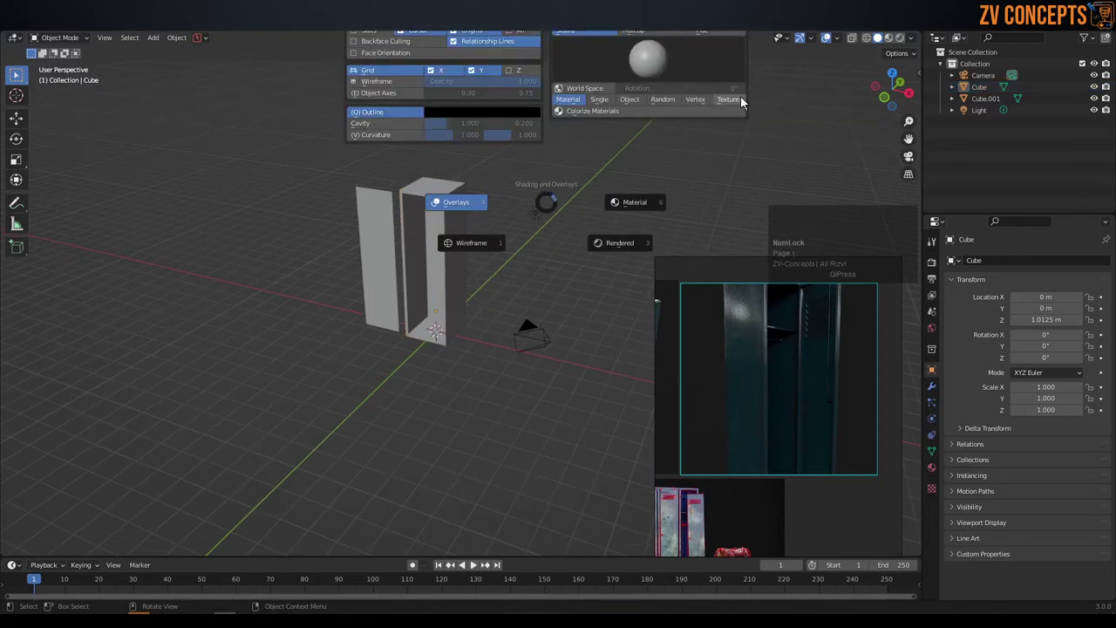
pyautogui.click(694, 160)
pyautogui.press('Escape')
pyautogui.press('z')
pyautogui.press('z')
pyautogui.press('z')
pyautogui.press('z')
pyautogui.write('zzzZZZZ')
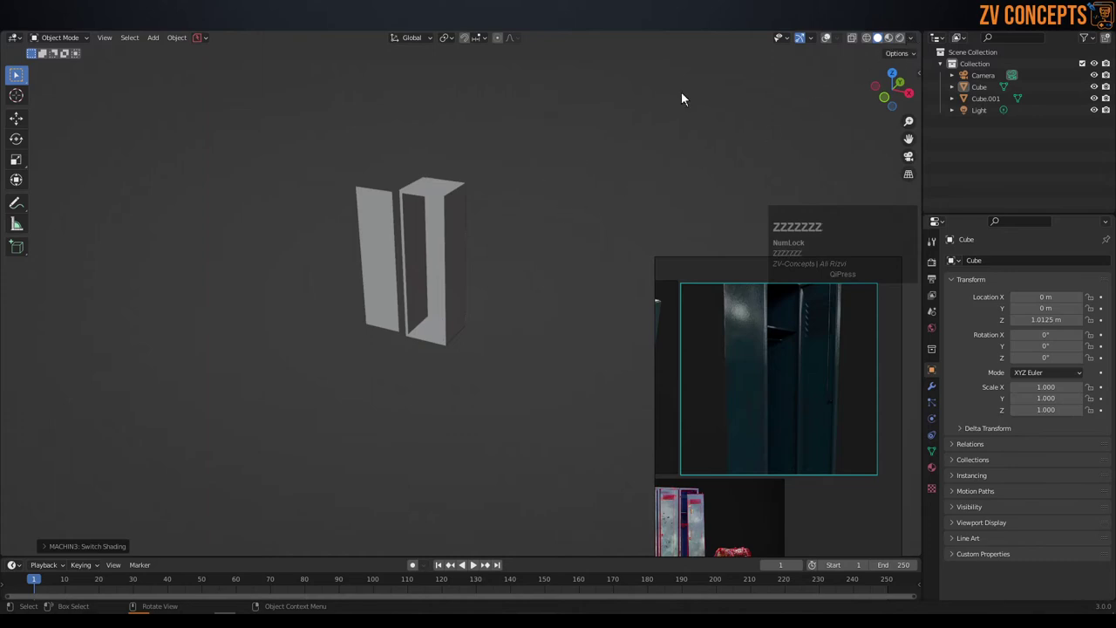
pyautogui.click(920, 49)
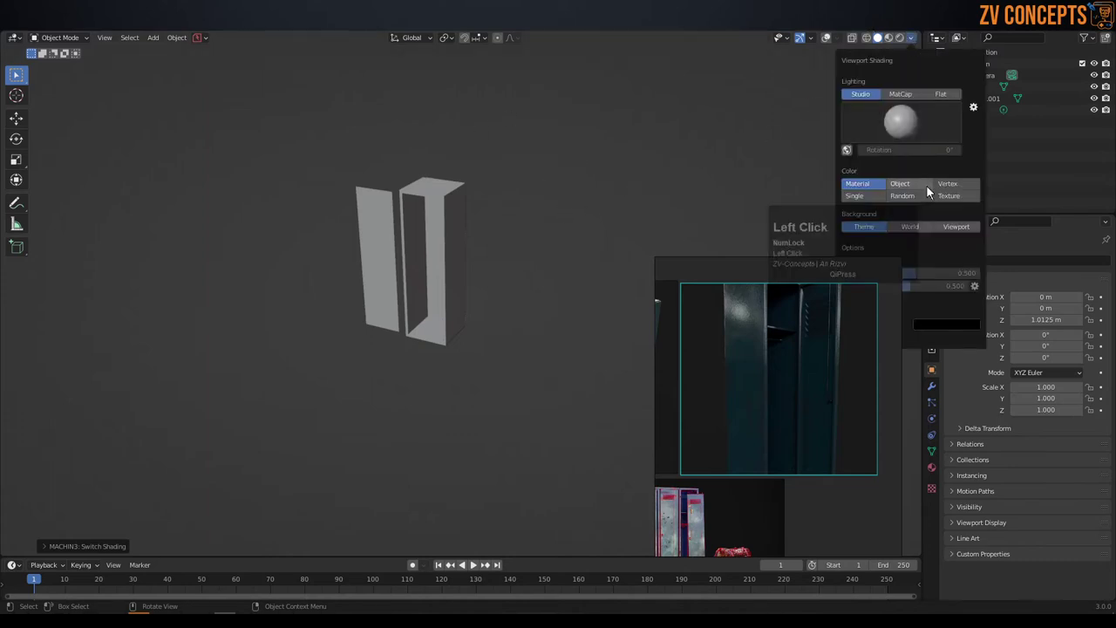
pyautogui.rightClick(801, 319)
pyautogui.moveTo(766, 182); pyautogui.dragTo(916, 48)
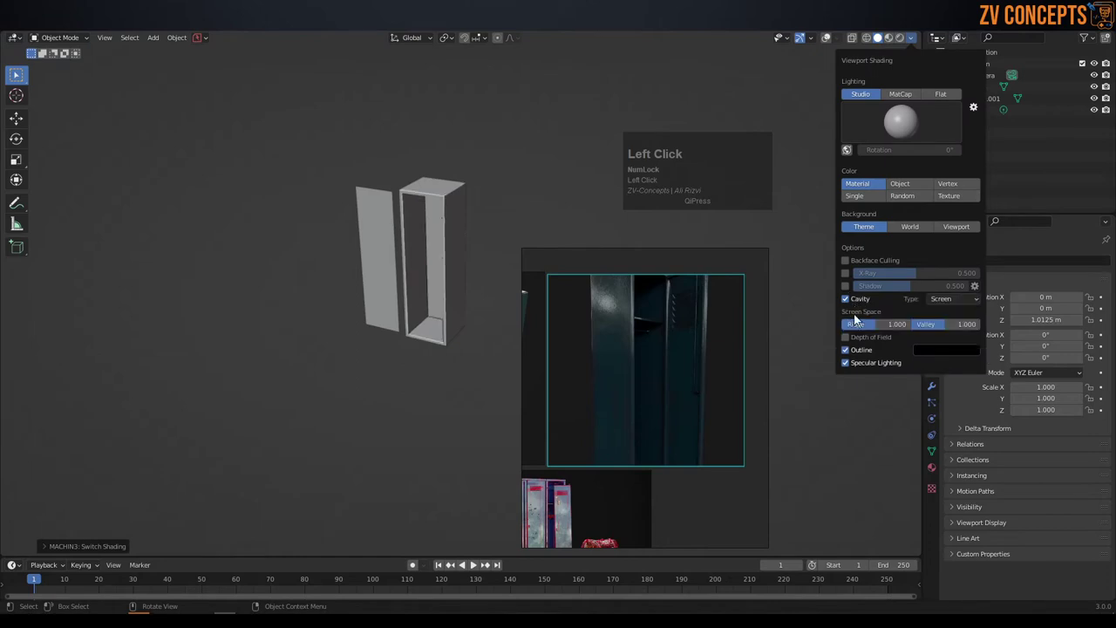
pyautogui.middleClick(408, 326)
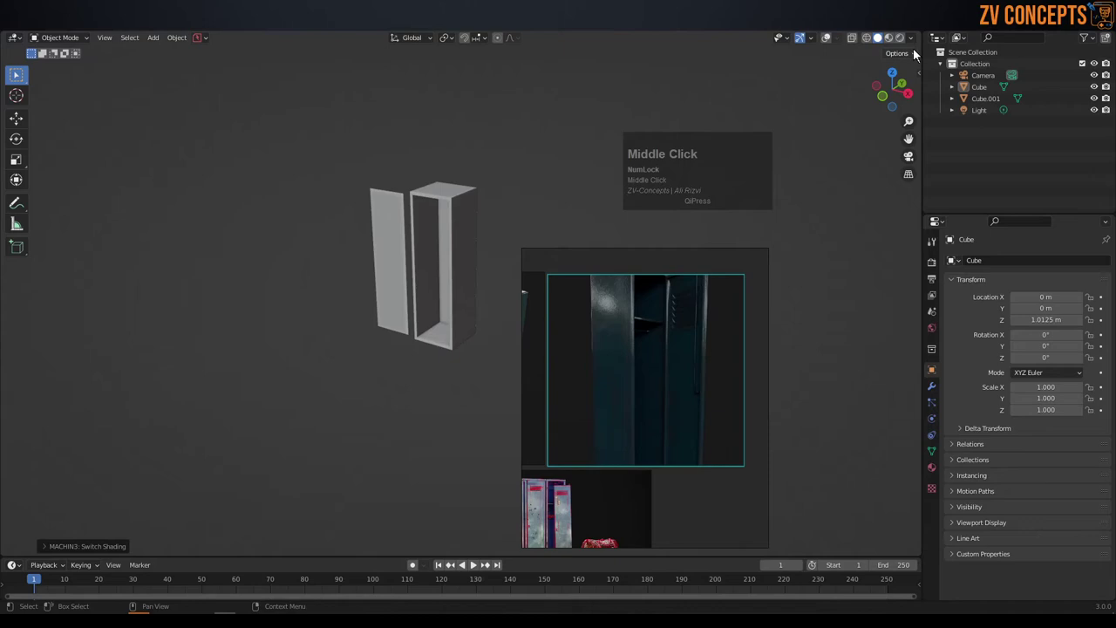
pyautogui.click(913, 46)
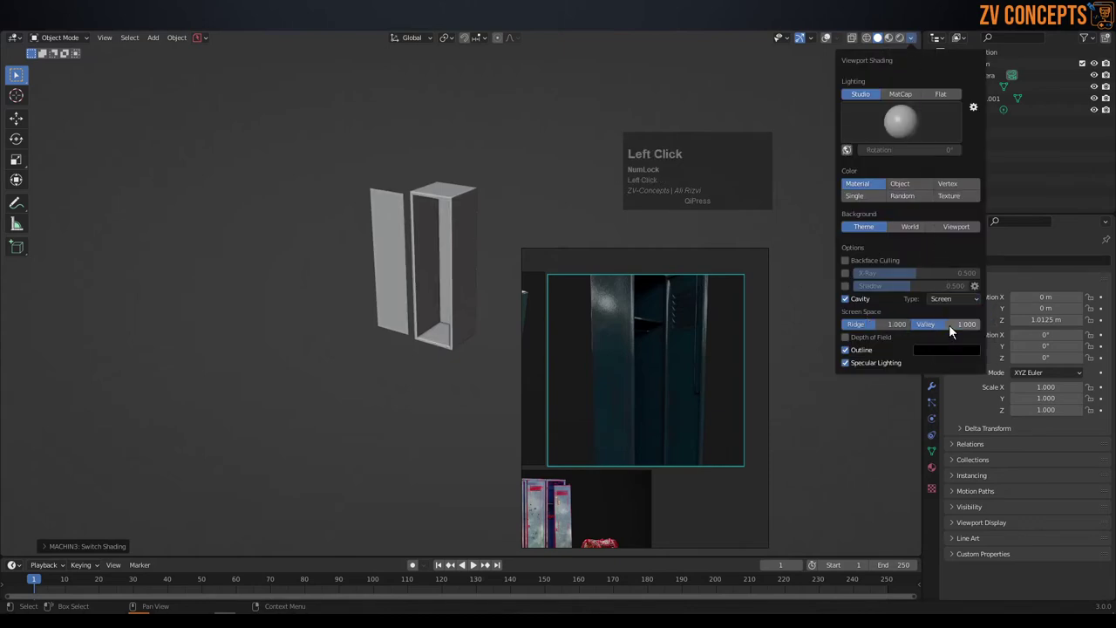
pyautogui.scroll(-3)
pyautogui.rightClick(713, 331)
pyautogui.click(796, 345)
pyautogui.scroll(3)
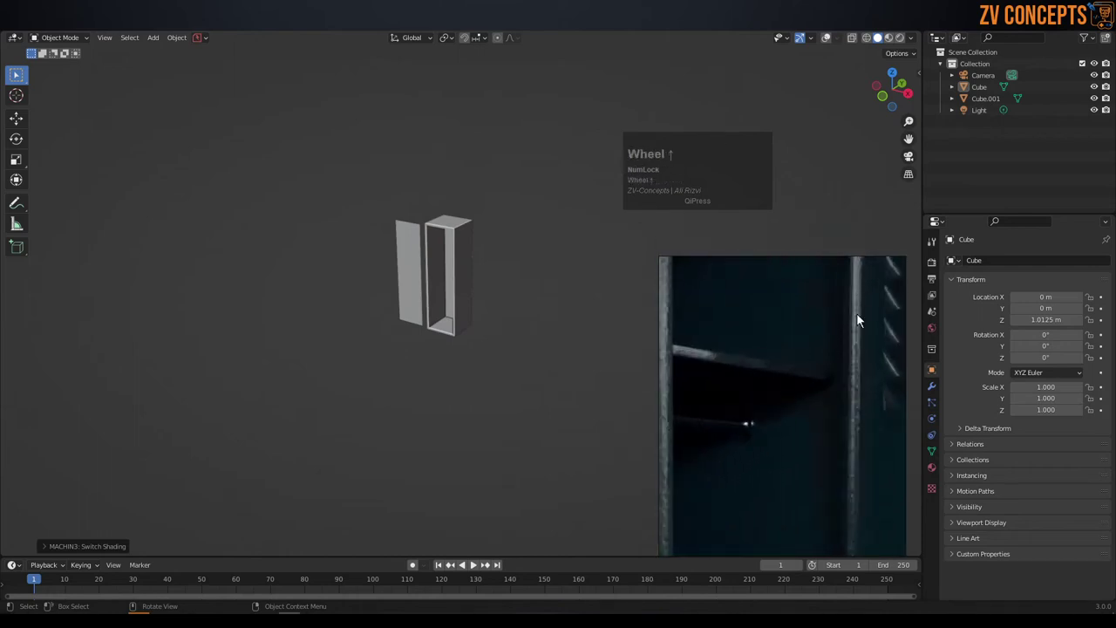
pyautogui.scroll(3)
pyautogui.middleClick(458, 214)
pyautogui.middleClick(457, 188)
pyautogui.scroll(3)
pyautogui.click(425, 242)
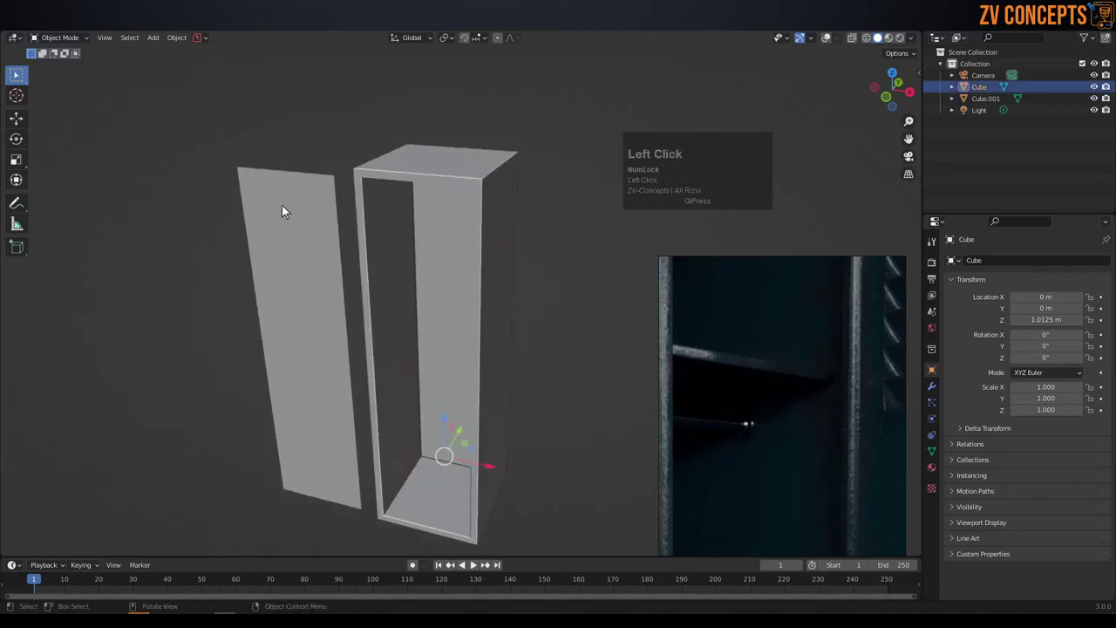
pyautogui.scroll(-3)
pyautogui.middleClick(463, 232)
pyautogui.middleClick(477, 273)
pyautogui.scroll(3)
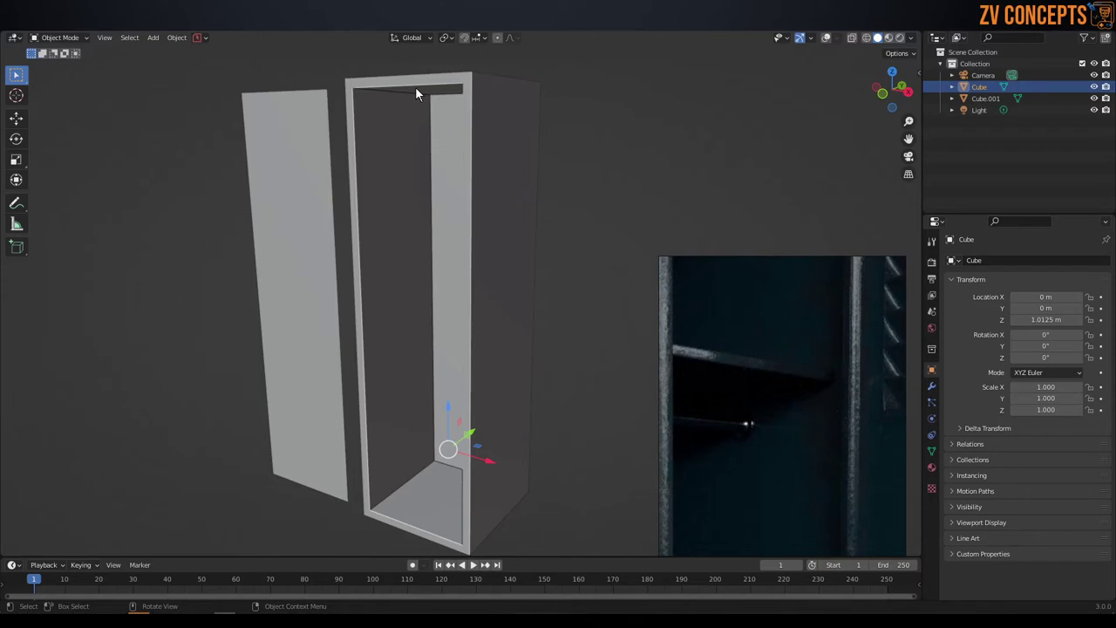
pyautogui.middleClick(433, 144)
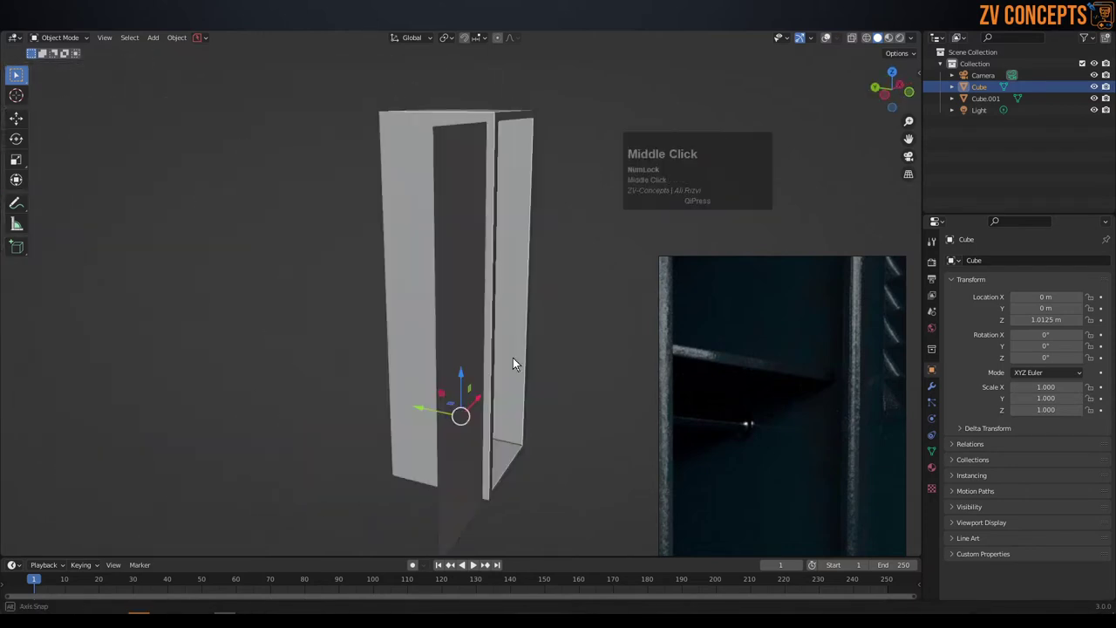
# - Extrude the locker's inner face inward and shrink/fatten it, checked from Back Orthographic view
pyautogui.press('Tab')
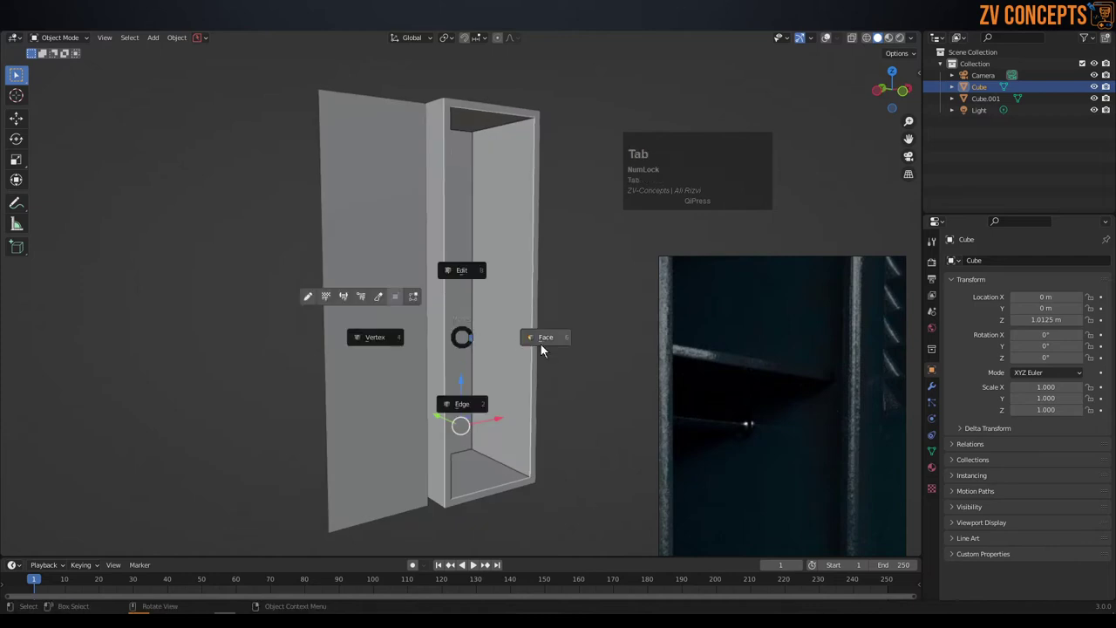
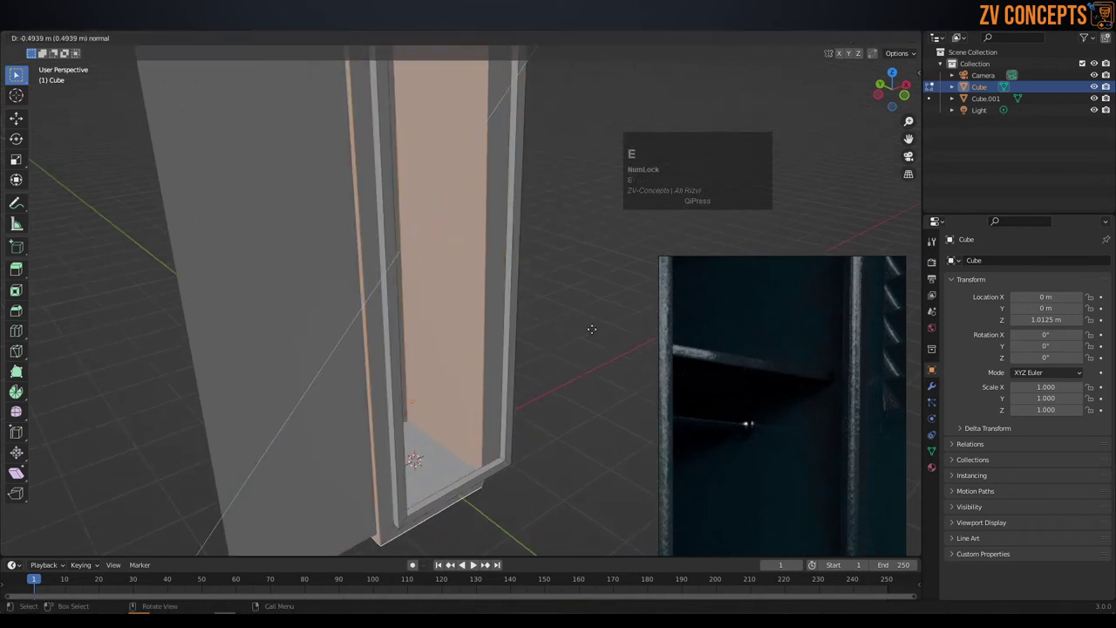
pyautogui.press('Escape')
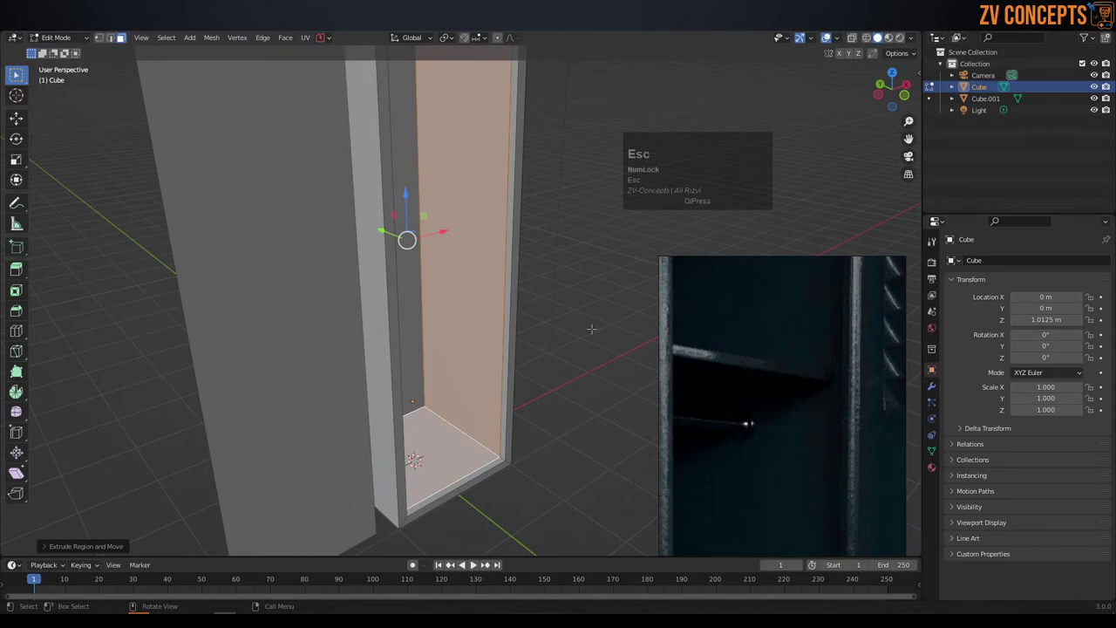
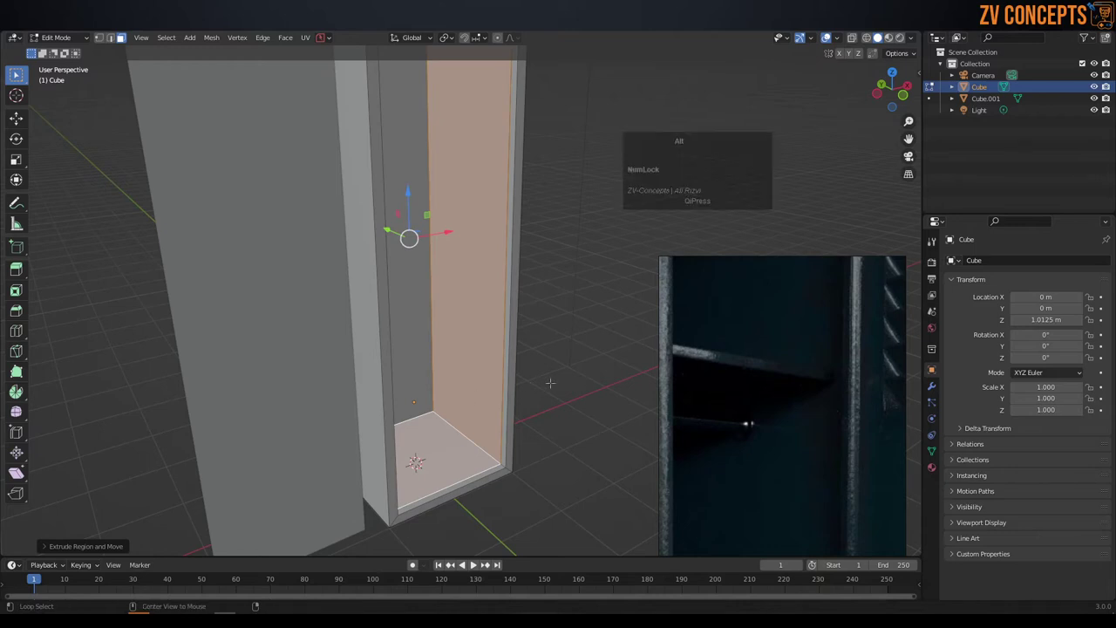
pyautogui.press('alt+s')
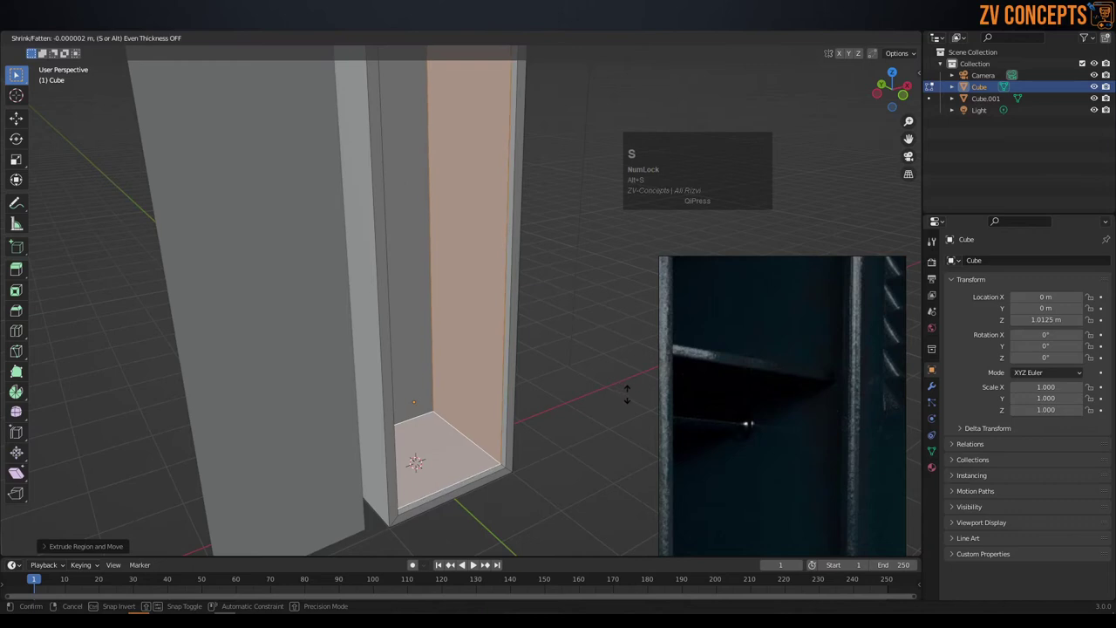
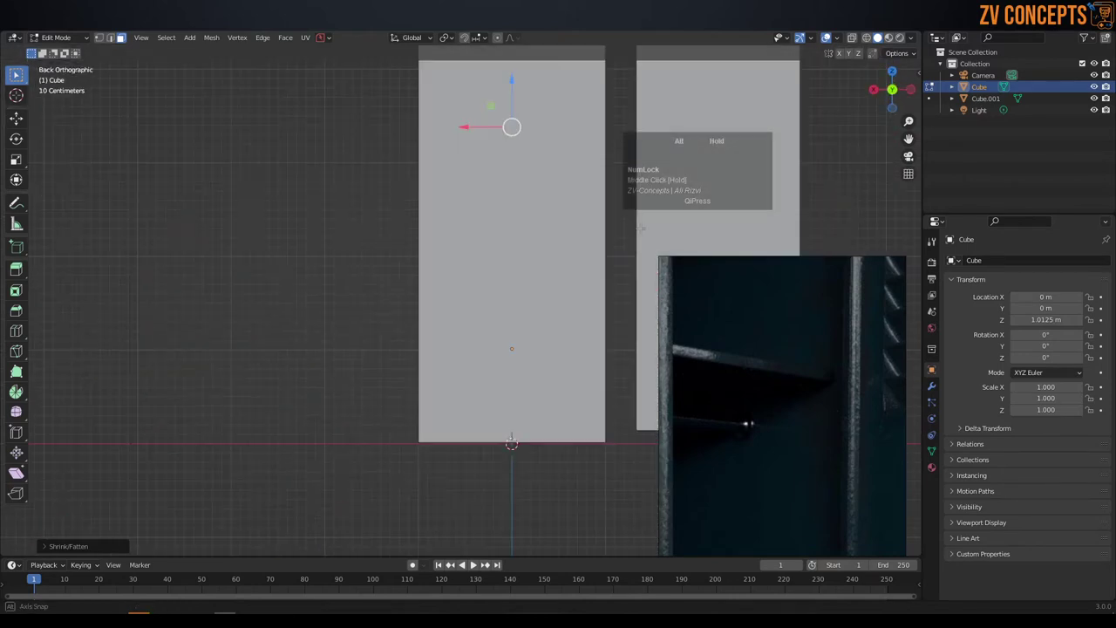
pyautogui.press('z')
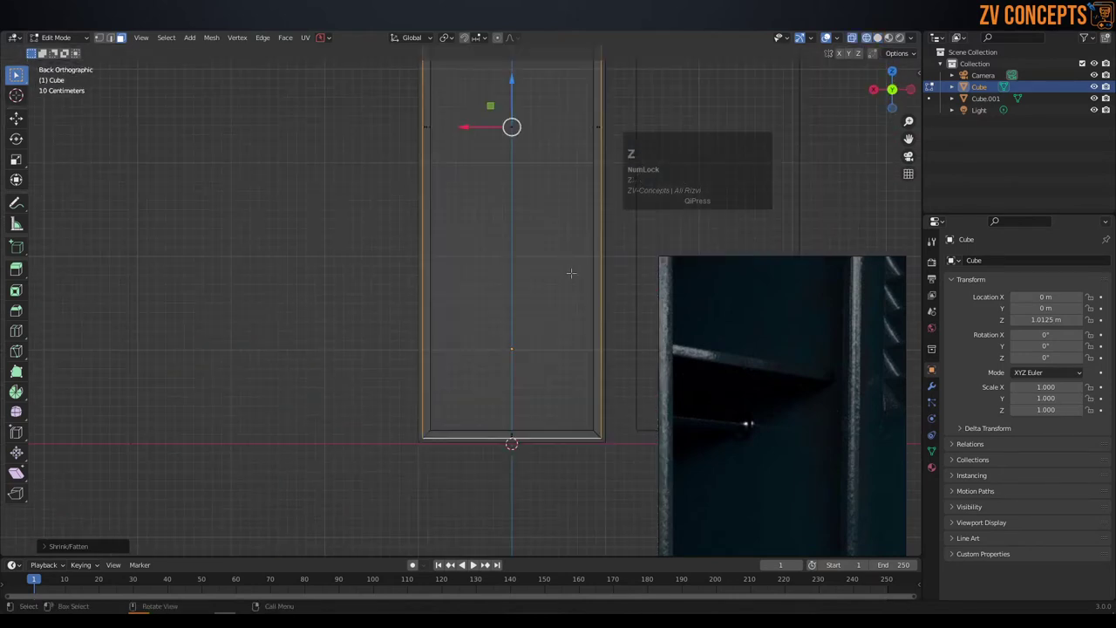
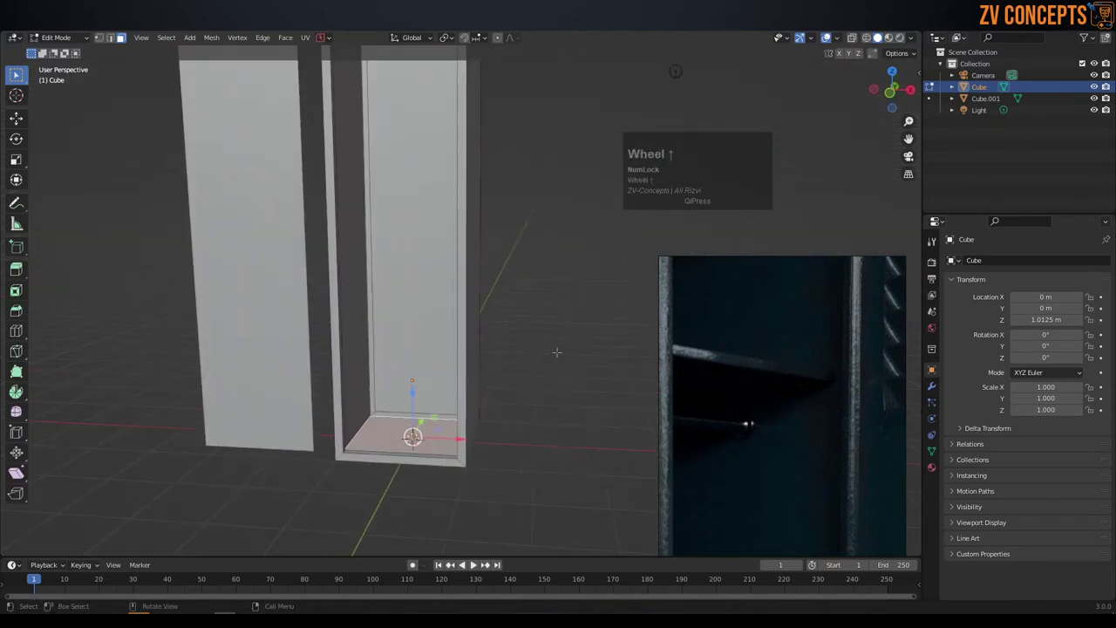
# - Duplicate the bottom plate and raise it with vertex snapping to form an interior shelf
pyautogui.press('shift+d')
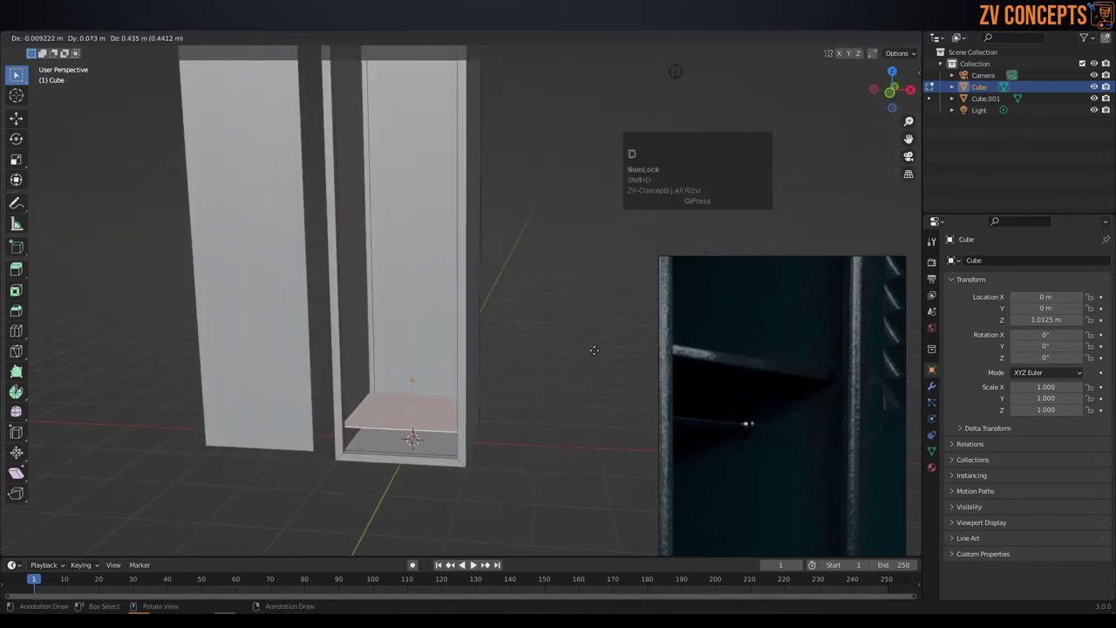
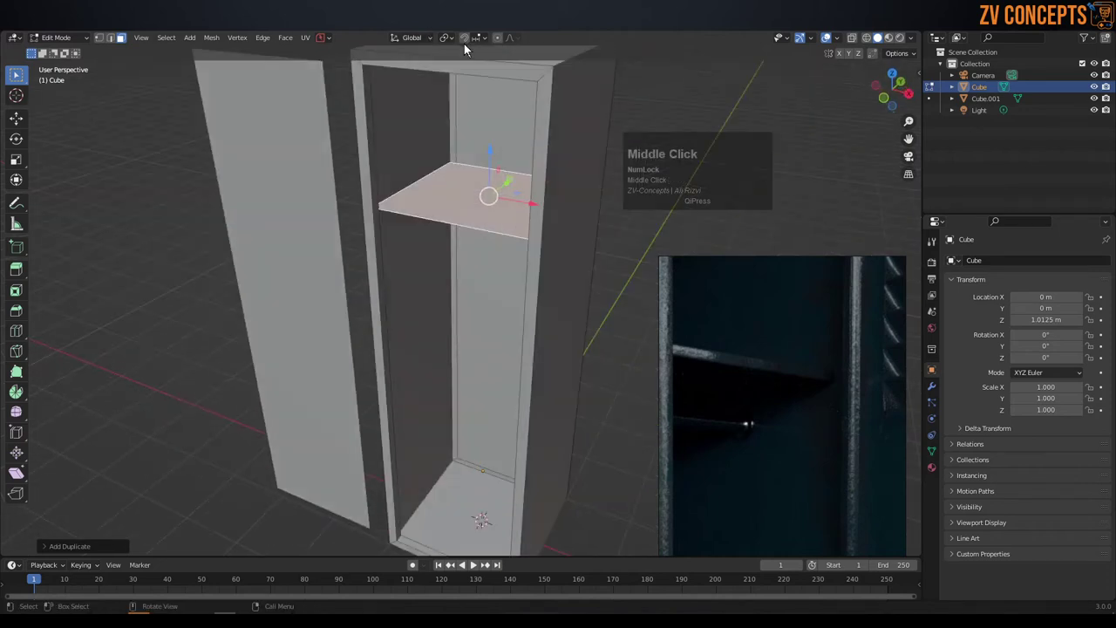
pyautogui.click(469, 42)
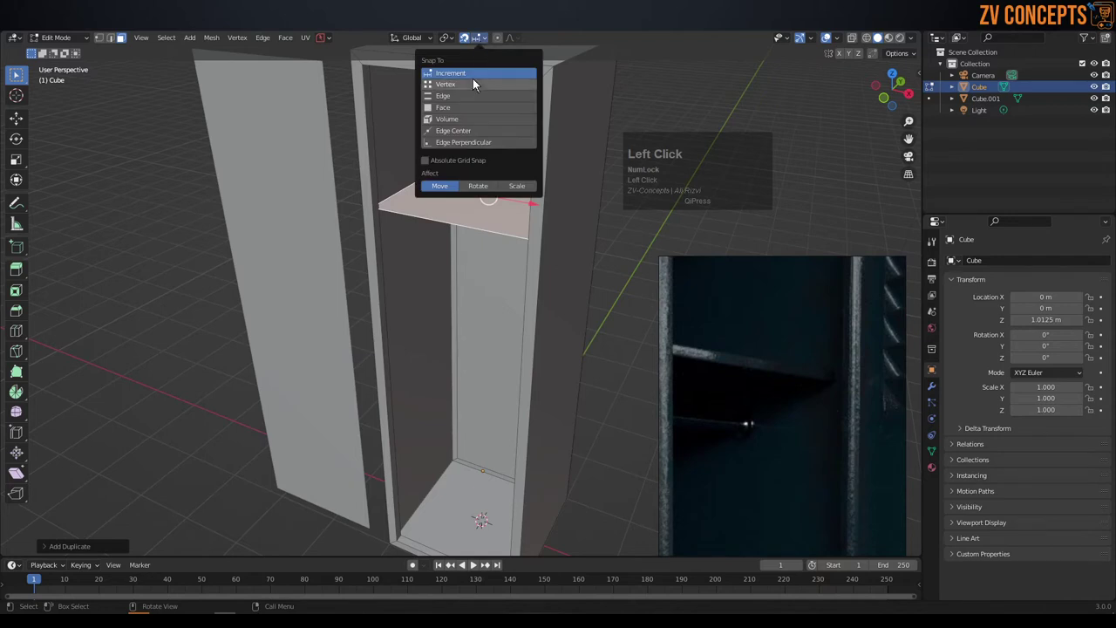
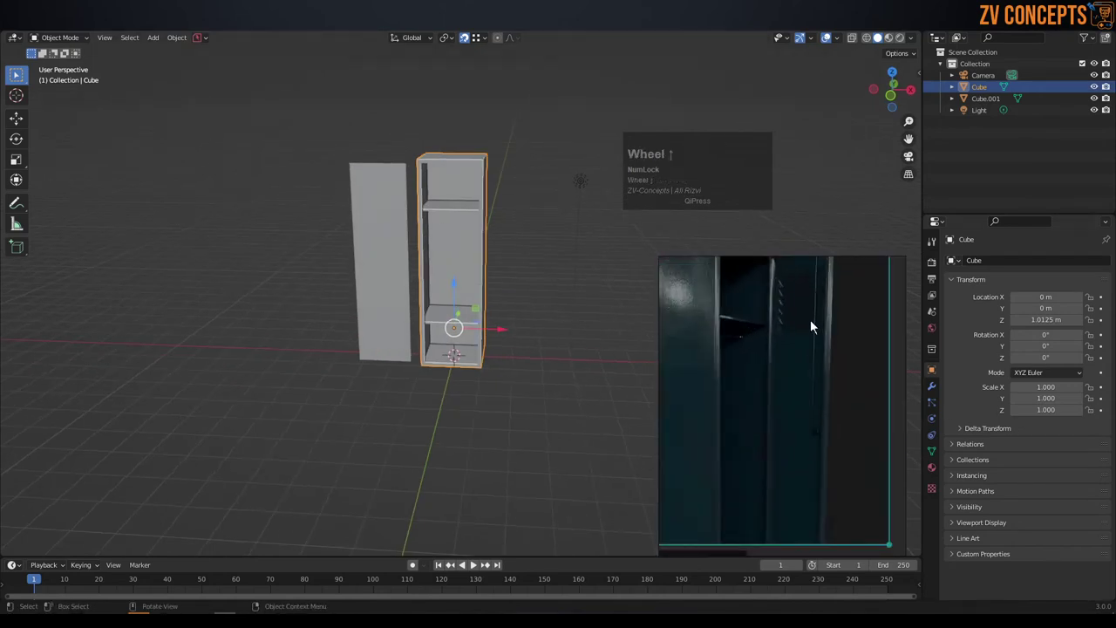
# - Select the separate door panel and frame it face-on before entering Edit Mode
pyautogui.scroll(-3)
pyautogui.click(410, 241)
pyautogui.middleClick(409, 258)
pyautogui.scroll(3)
pyautogui.scroll(-3)
pyautogui.scroll(3)
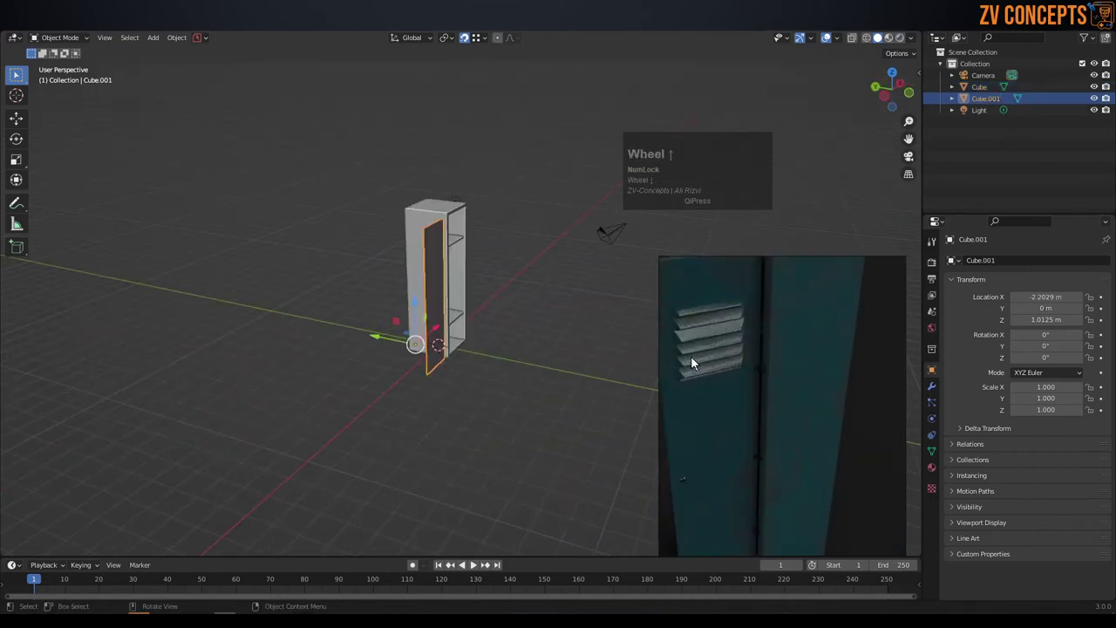
pyautogui.middleClick(480, 300)
pyautogui.scroll(3)
pyautogui.middleClick(413, 245)
pyautogui.middleClick(380, 211)
pyautogui.scroll(3)
pyautogui.middleClick(501, 302)
pyautogui.press('Tab')
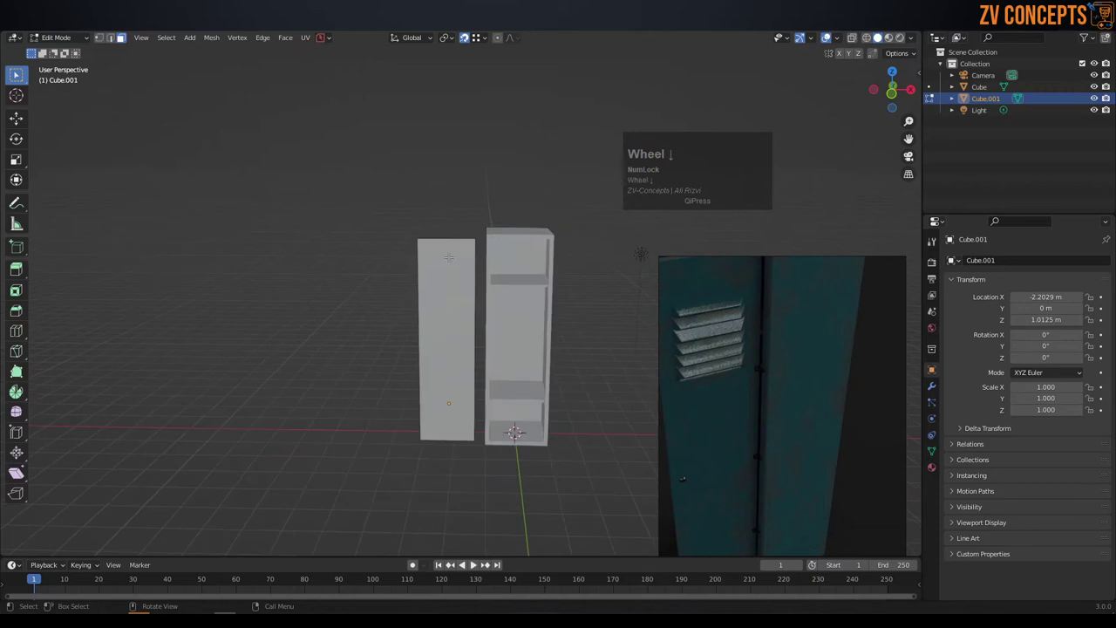
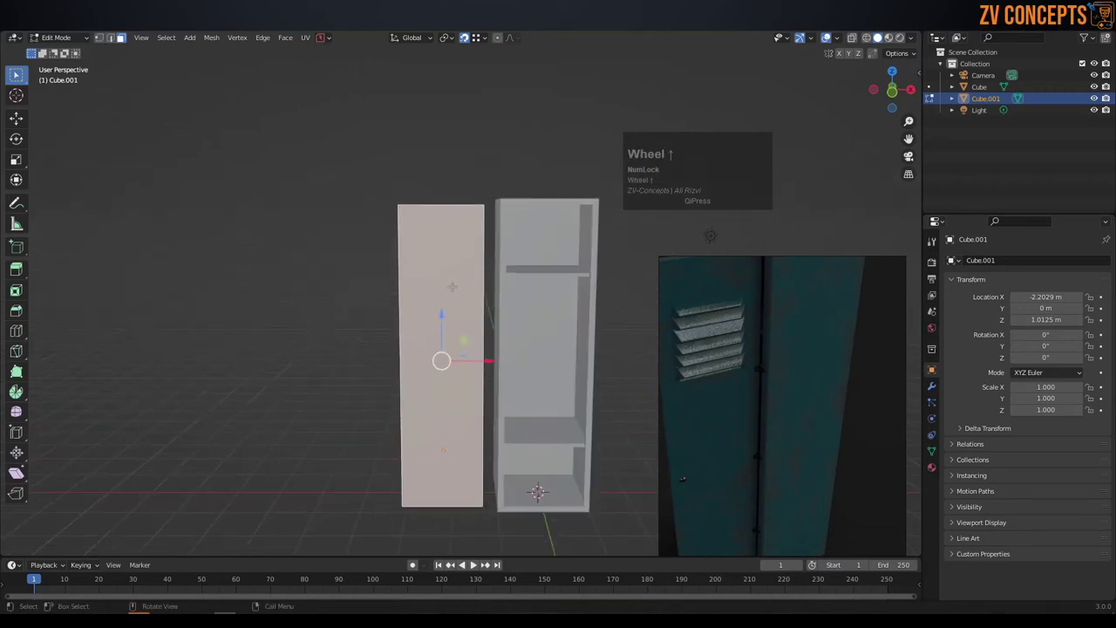
# - Loop-cut two vertical edge loops on the door and spread them toward its sides
pyautogui.press('ctrl+r')
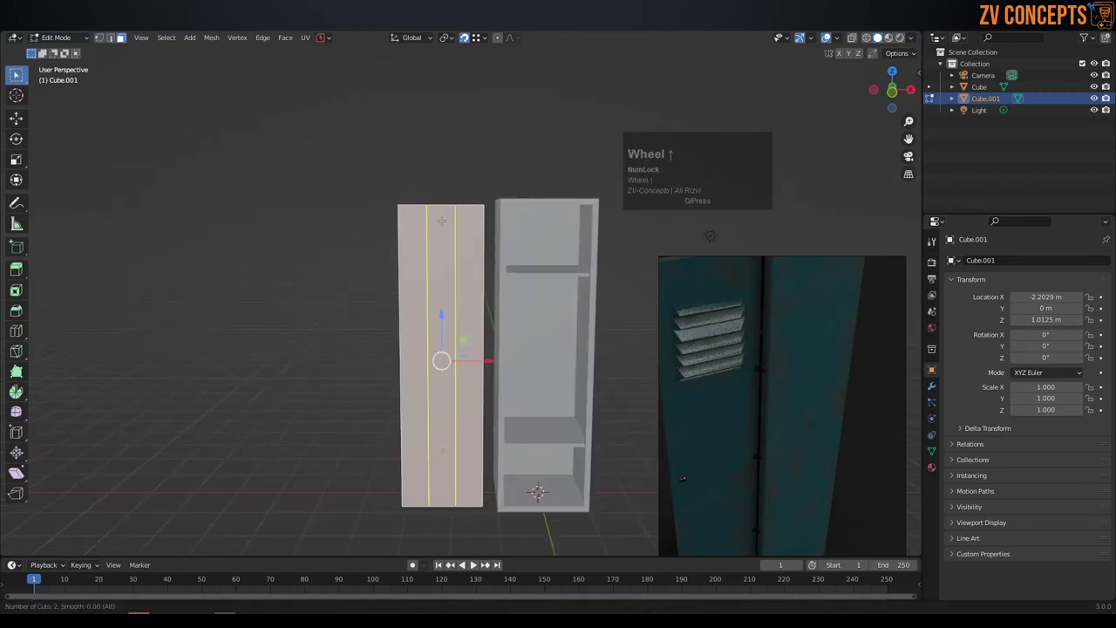
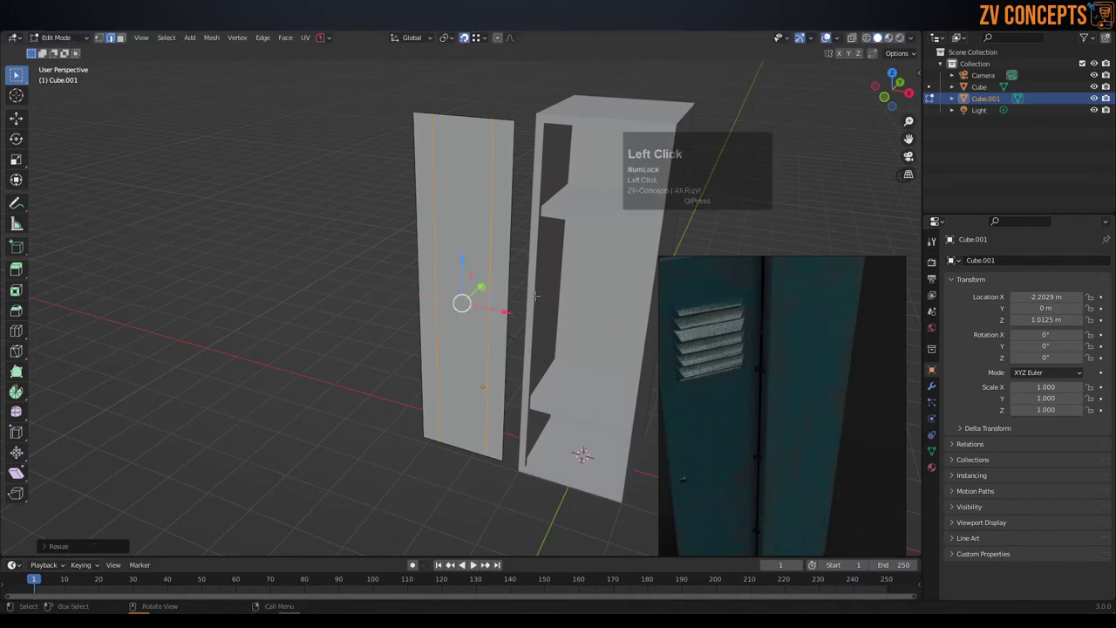
pyautogui.press('ctrl+r')
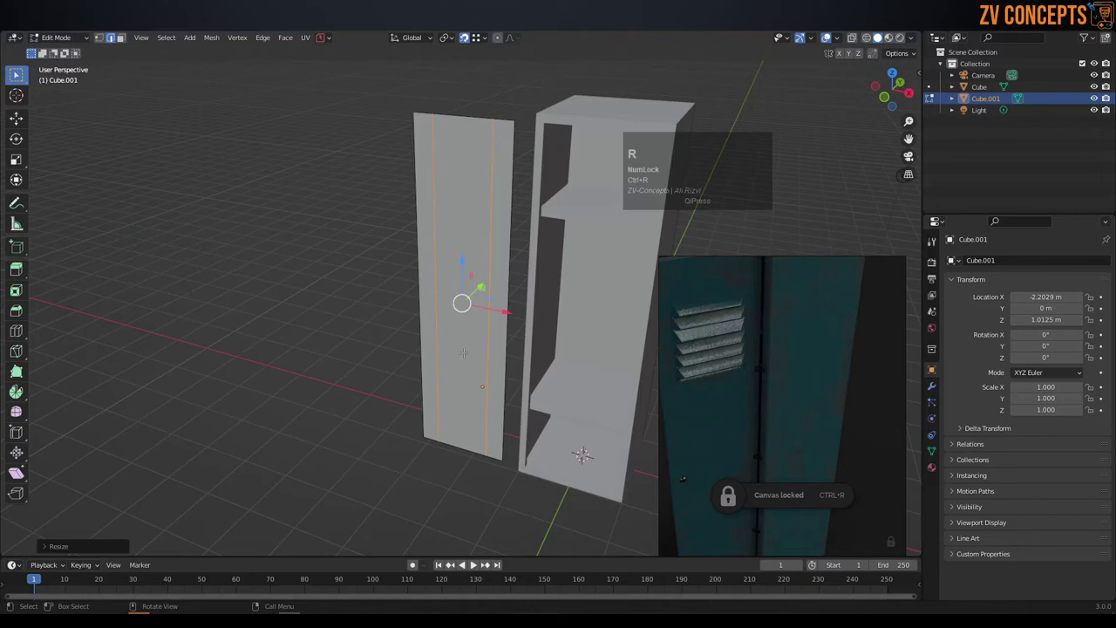
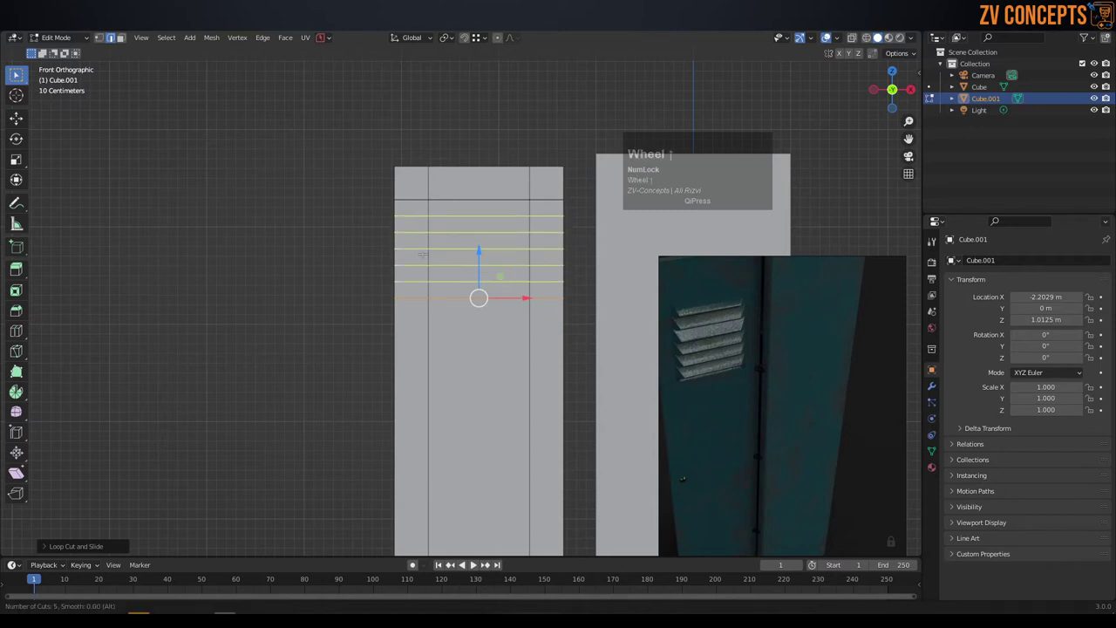
# - Set the Loop Cut operator to 4 cuts and zoom toward the door's top corner
pyautogui.scroll(-3)
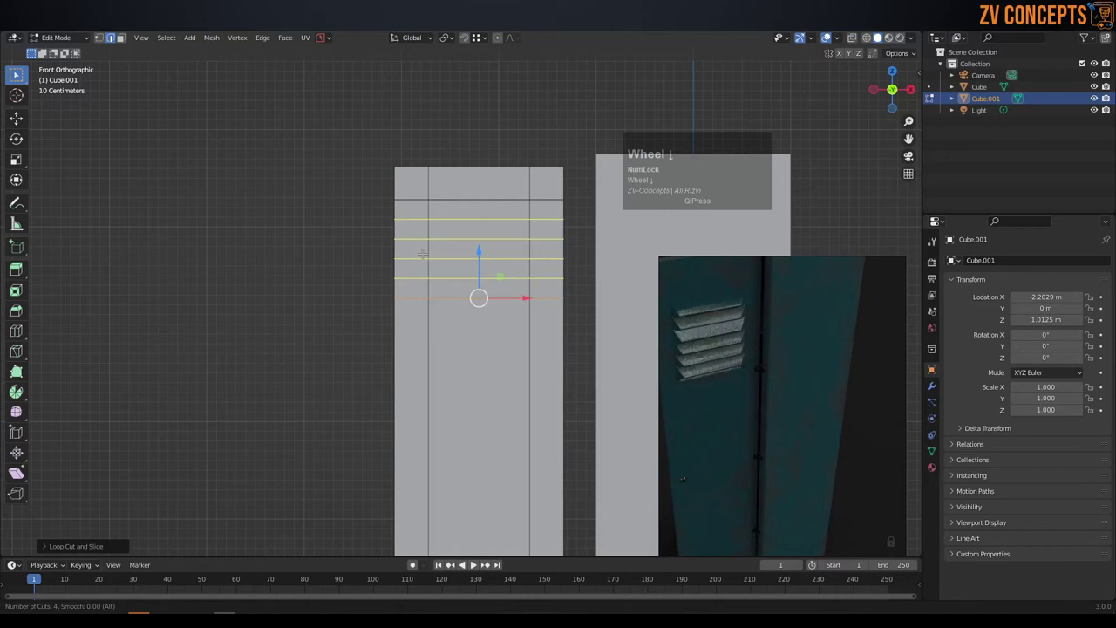
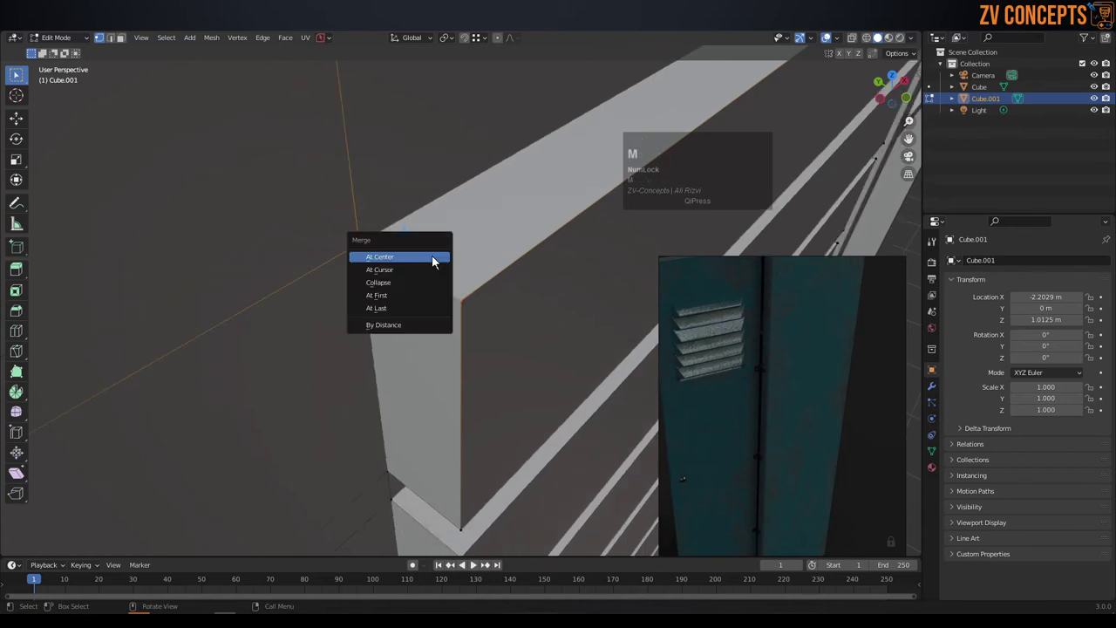
# - Merge the stray vent corner vertices At Center, undoing and redoing one merge
pyautogui.click(413, 305)
pyautogui.scroll(-3)
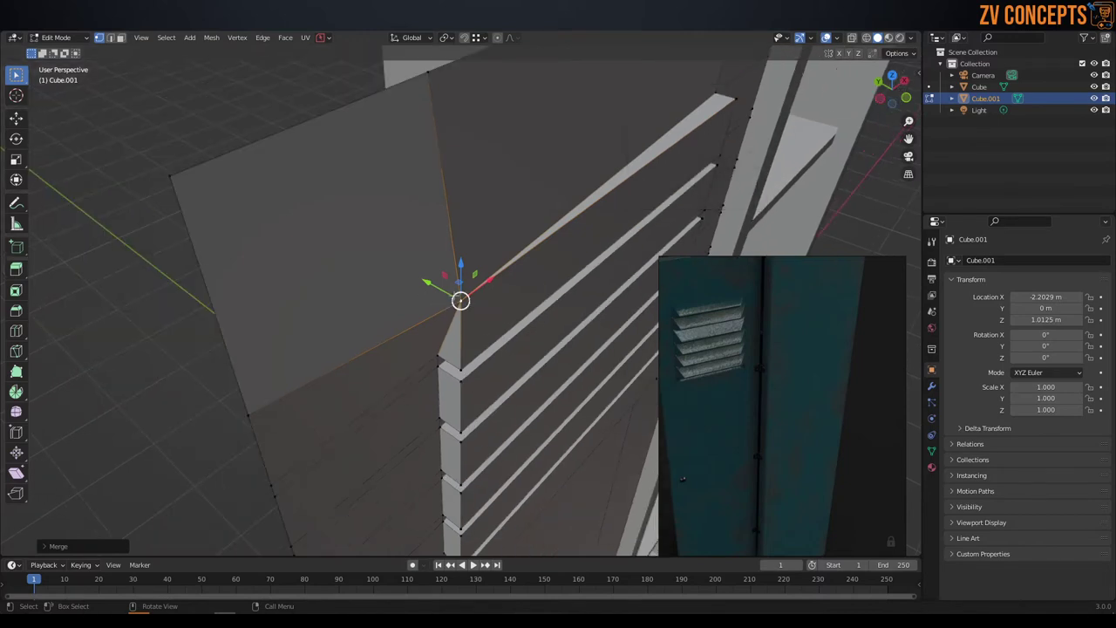
pyautogui.press('ctrl+z')
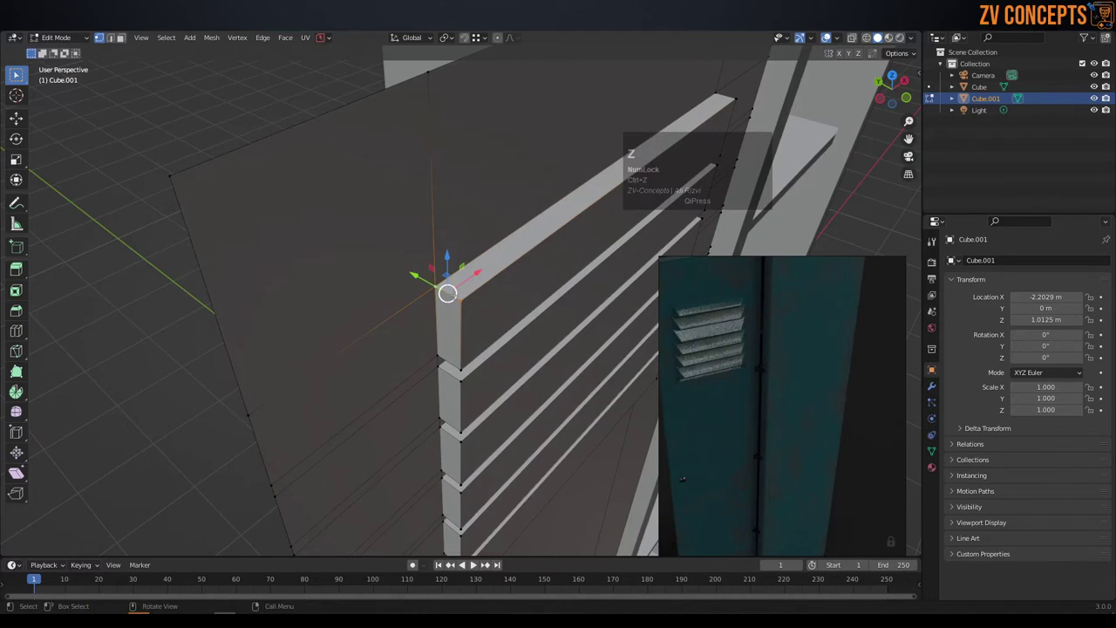
pyautogui.press('m')
pyautogui.click(446, 320)
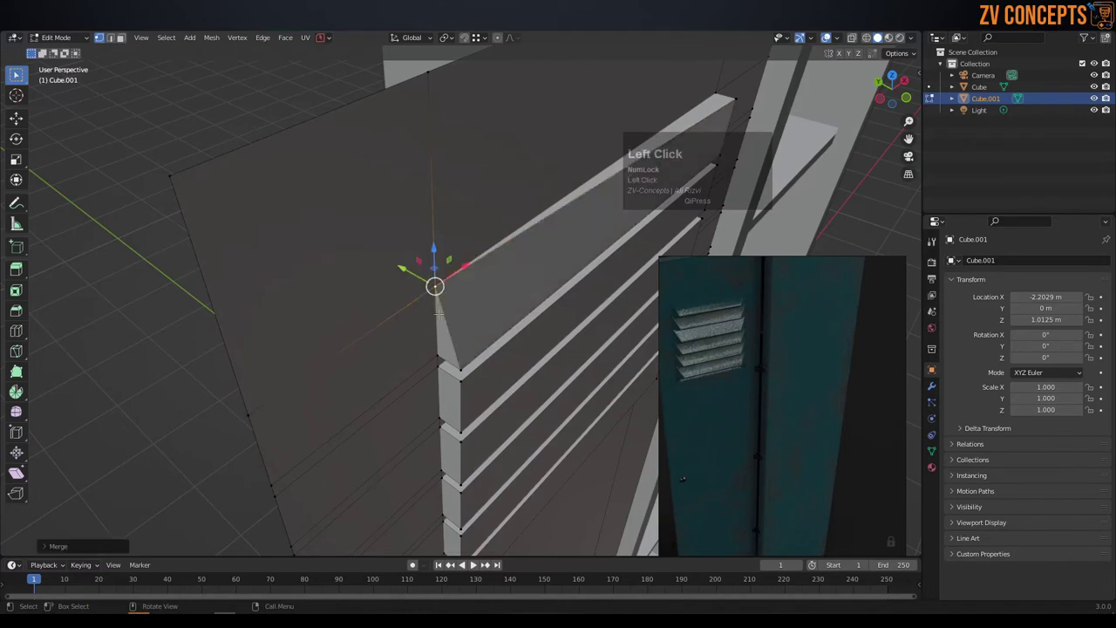
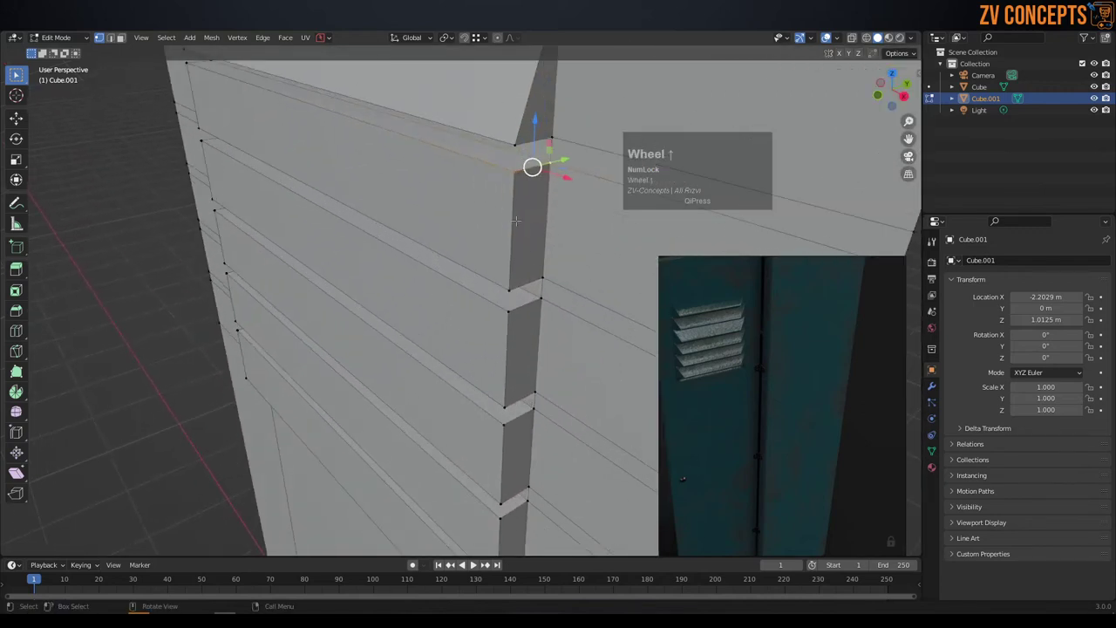
pyautogui.press('m')
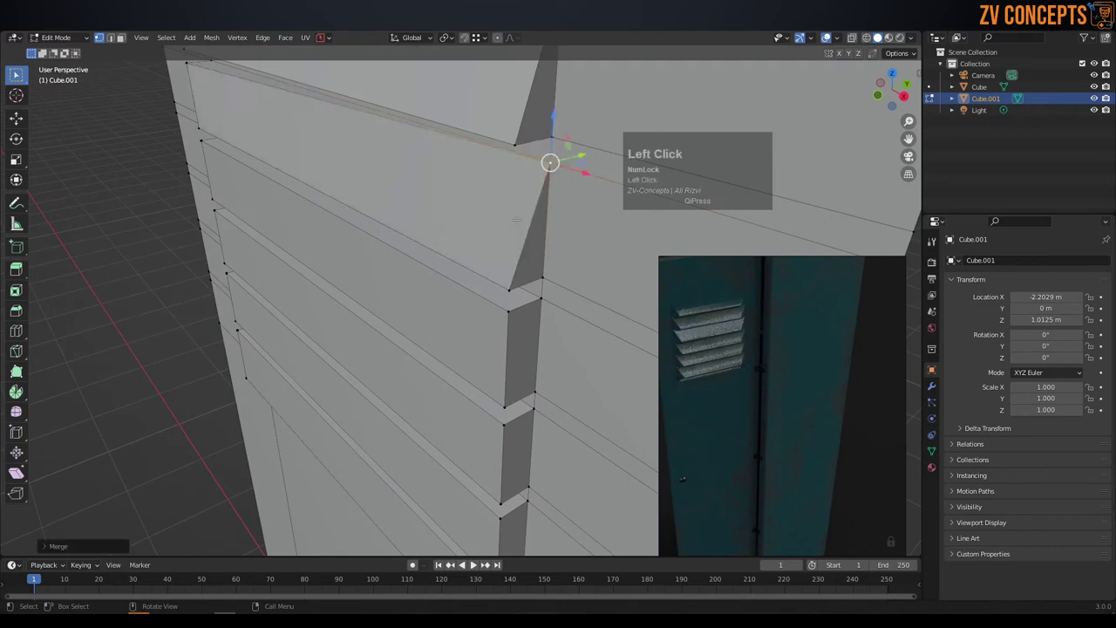
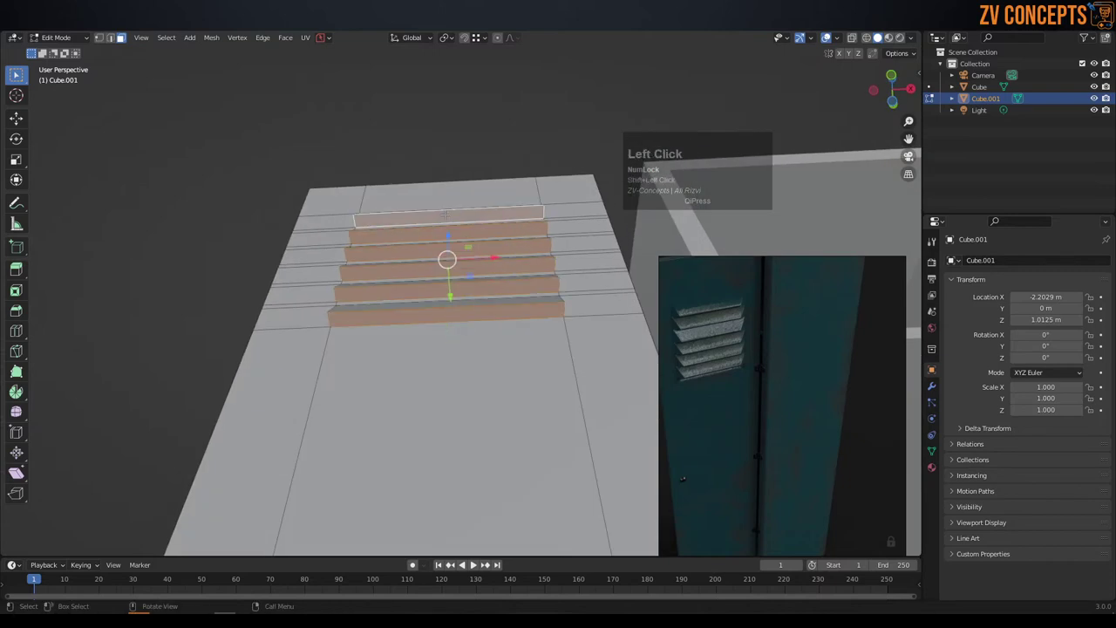
# - Delete the unwanted louvre faces so a row of angled vent slats remains
pyautogui.press('x')
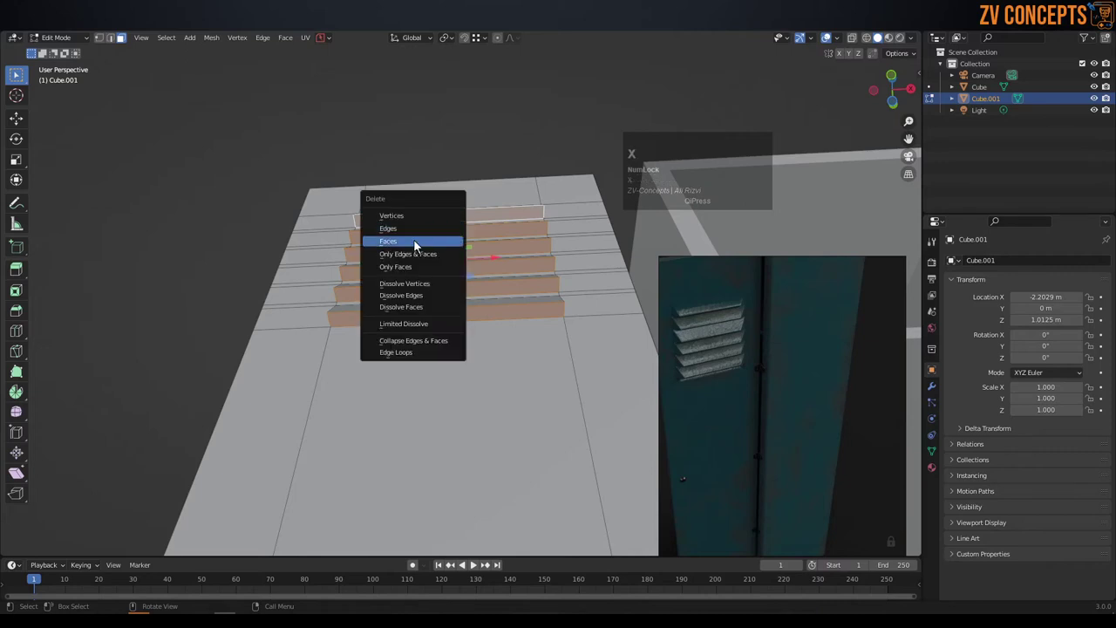
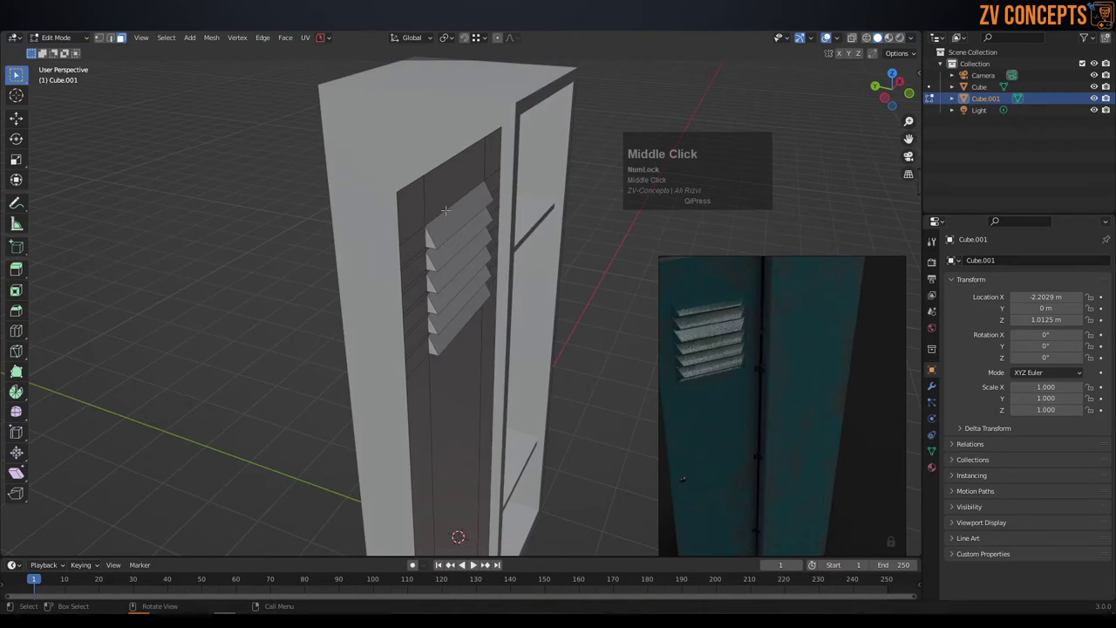
# - Move the door rim edges forward along Y and bevel them into two rounded segments
pyautogui.press('Tab')
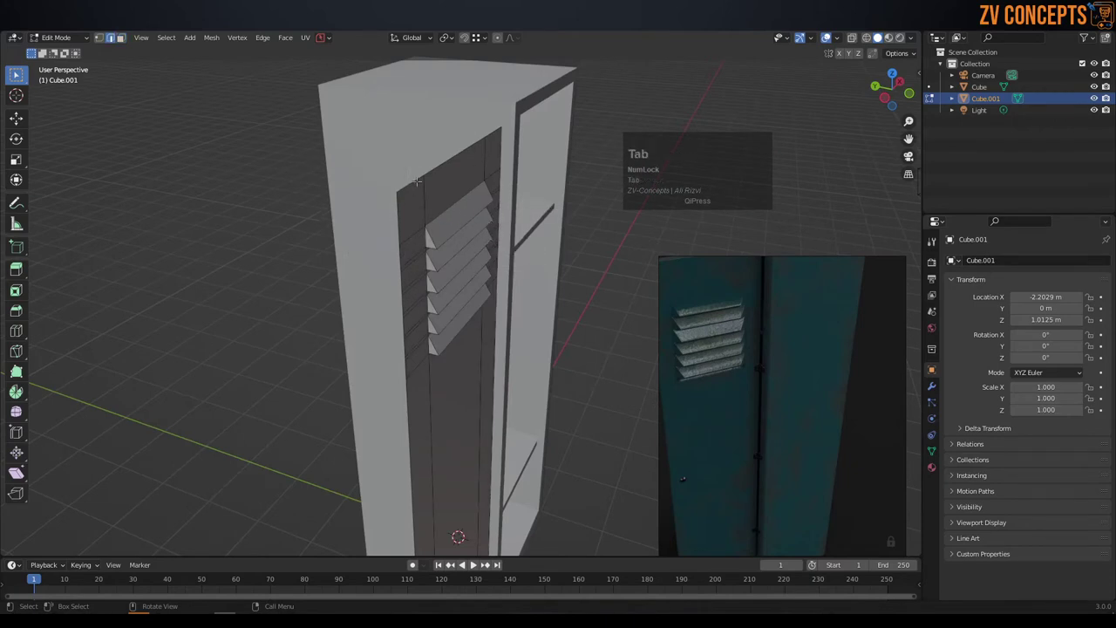
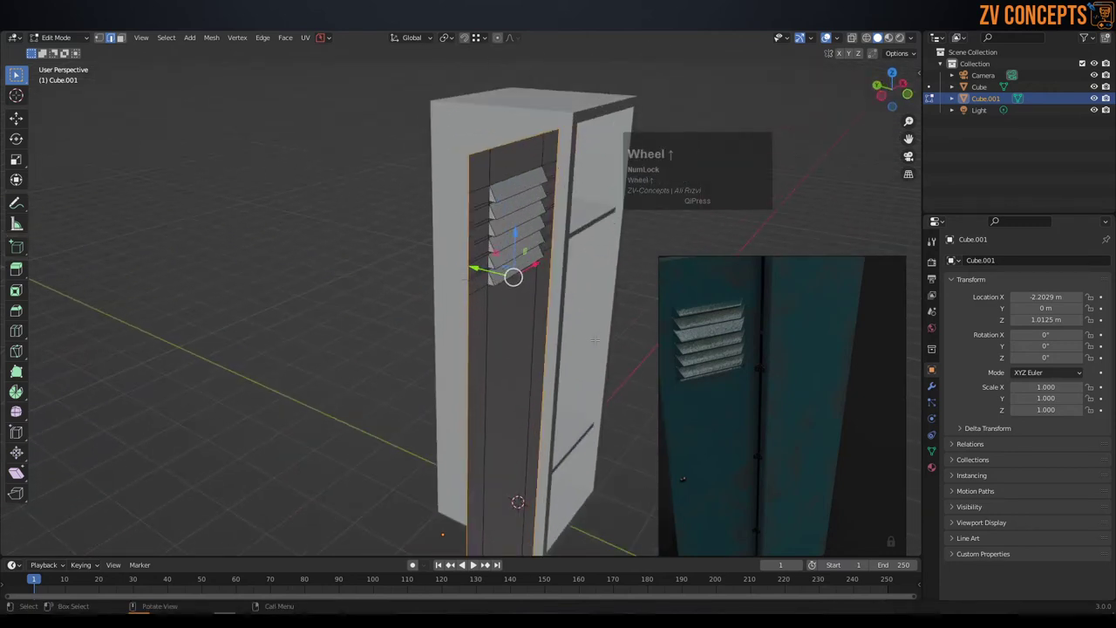
pyautogui.press('e')
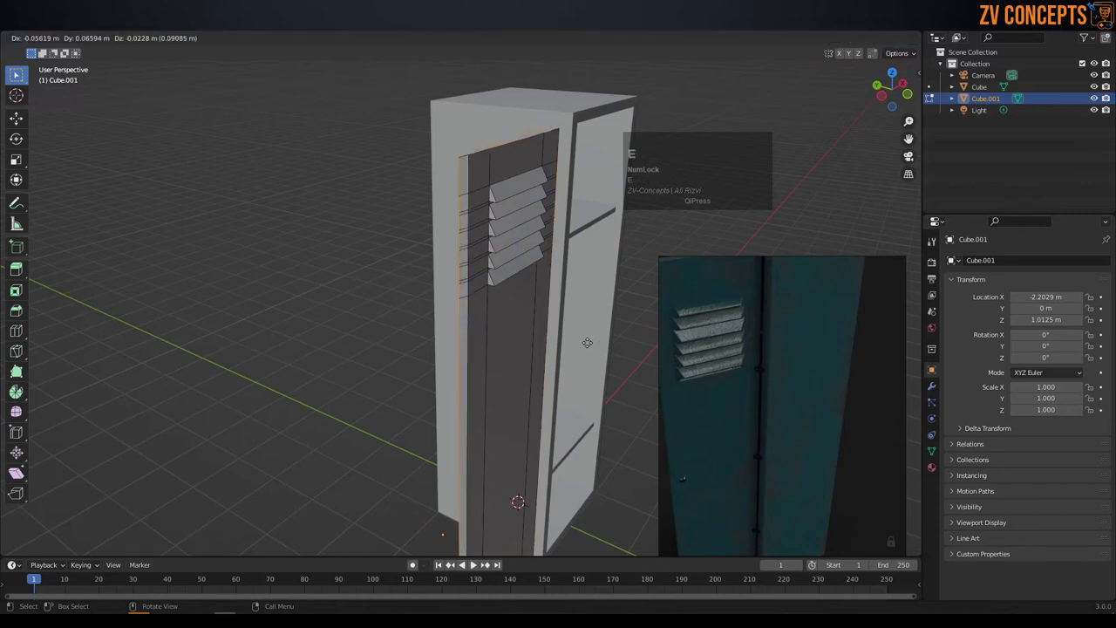
pyautogui.press('x')
pyautogui.press('y')
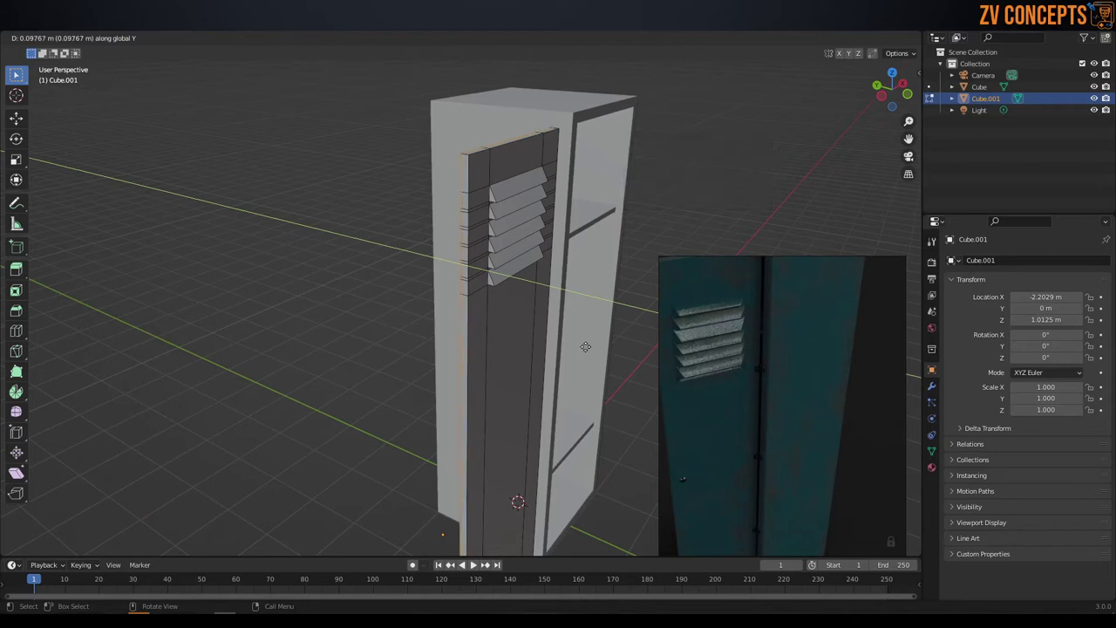
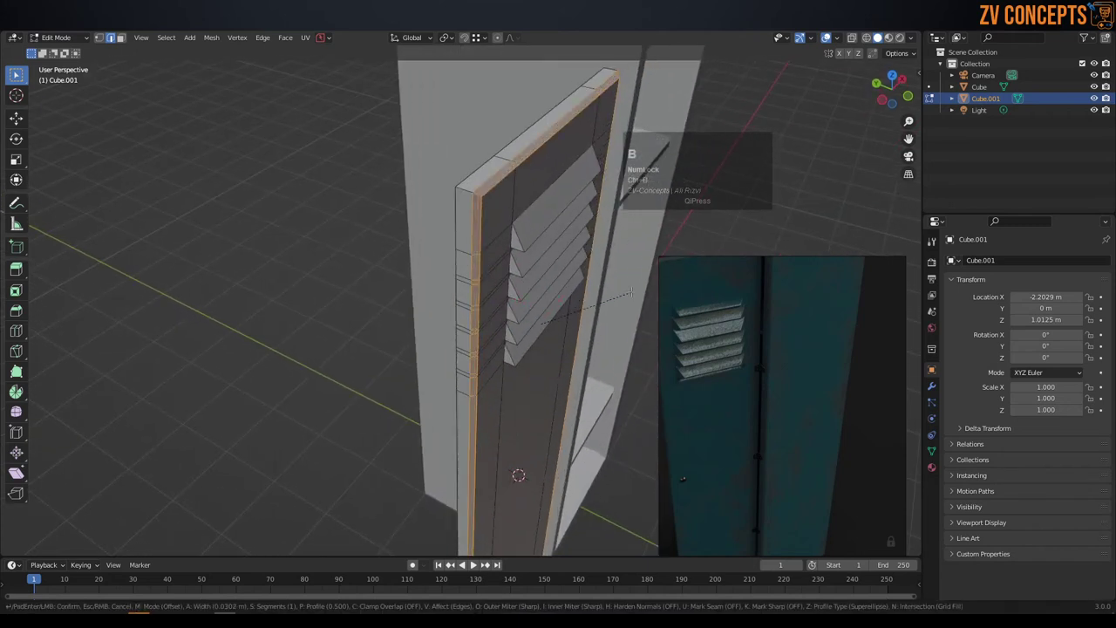
pyautogui.scroll(3)
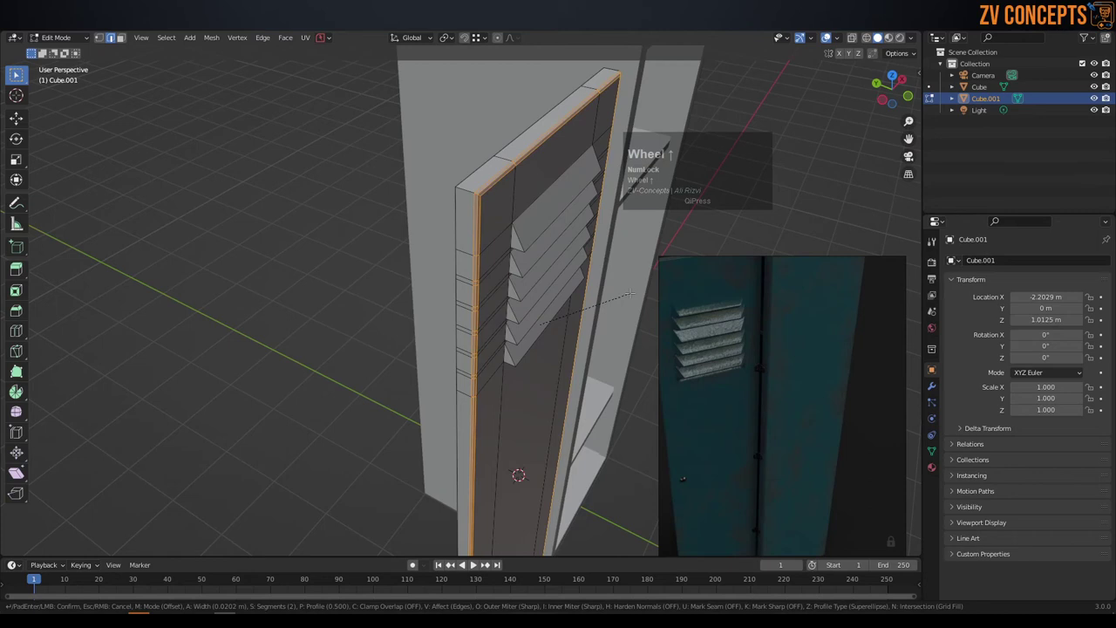
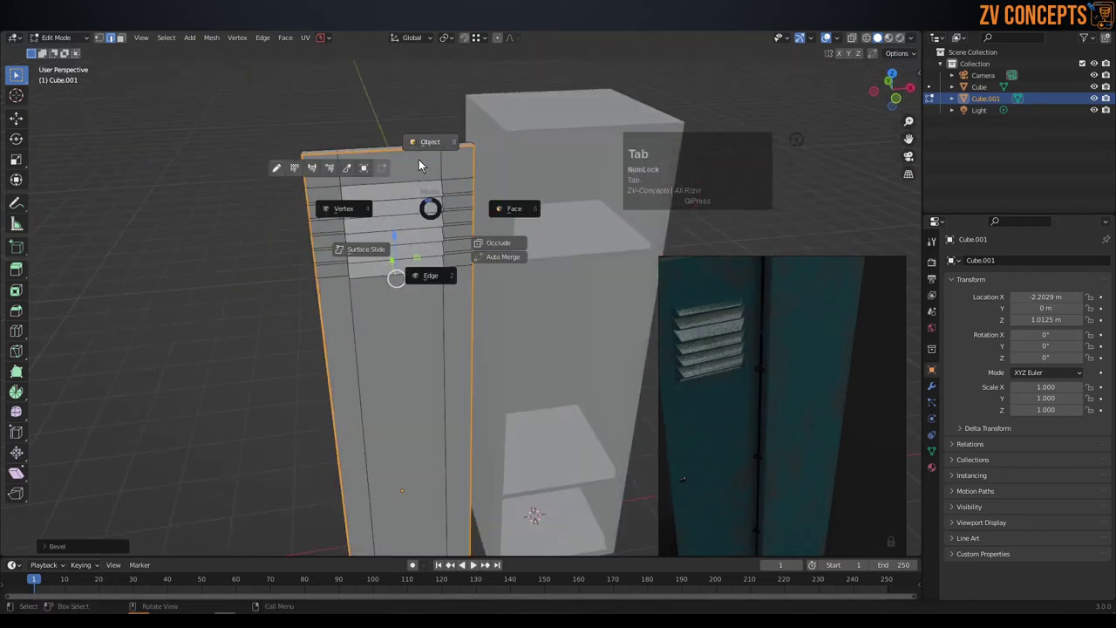
# - Return to Object Mode and orbit around the louvred door and locker body from the front
pyautogui.scroll(-3)
pyautogui.click(386, 121)
pyautogui.middleClick(417, 290)
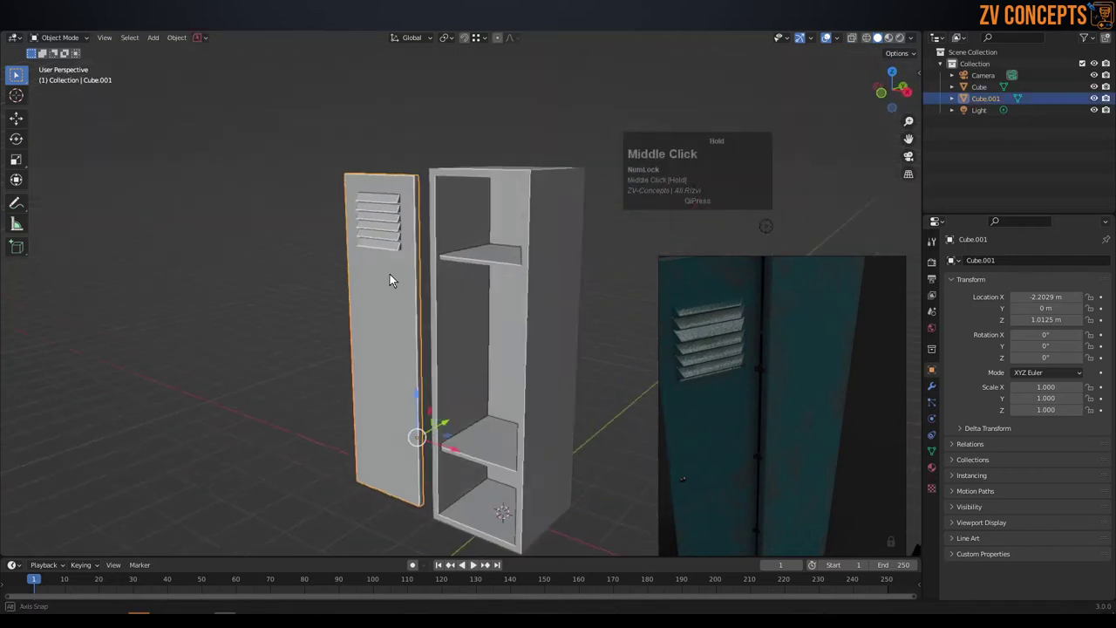
pyautogui.scroll(-3)
pyautogui.middleClick(464, 334)
pyautogui.scroll(-3)
pyautogui.scroll(3)
pyautogui.click(847, 363)
pyautogui.scroll(-3)
pyautogui.moveTo(411, 327); pyautogui.dragTo(545, 259)
pyautogui.middleClick(546, 260)
pyautogui.scroll(-3)
pyautogui.scroll(3)
pyautogui.scroll(-3)
pyautogui.scroll(3)
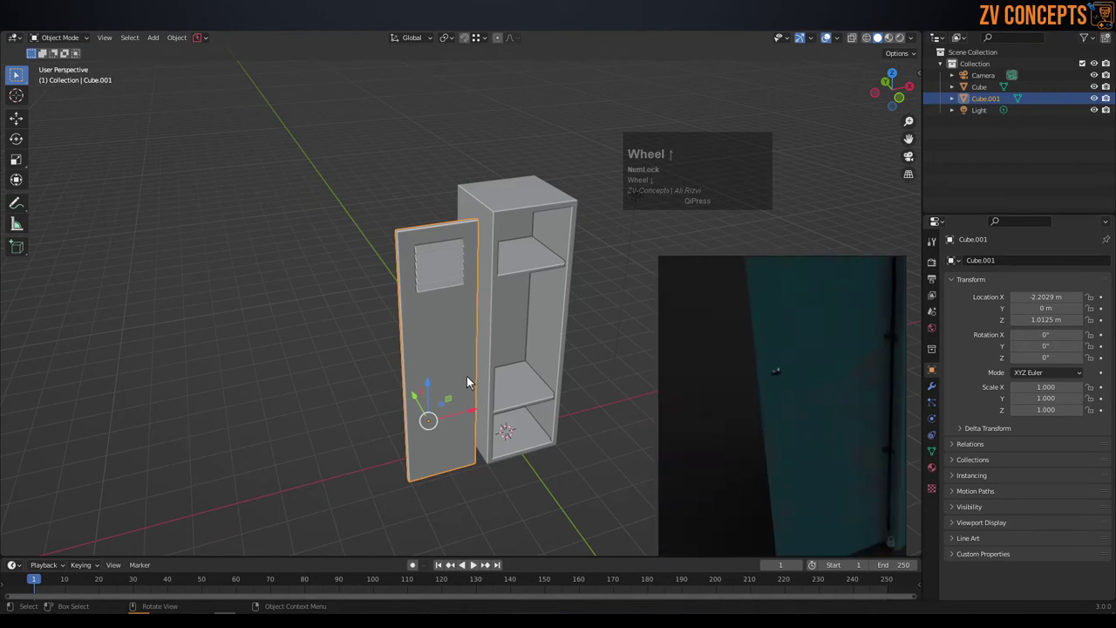
# - Orbit and zoom to face the door's vent and rim, then bring up the mode menu
pyautogui.middleClick(432, 380)
pyautogui.scroll(3)
pyautogui.moveTo(421, 399); pyautogui.dragTo(424, 355)
pyautogui.middleClick(425, 354)
pyautogui.scroll(3)
pyautogui.middleClick(463, 225)
pyautogui.scroll(3)
pyautogui.middleClick(534, 183)
pyautogui.scroll(-3)
pyautogui.middleClick(438, 253)
pyautogui.scroll(-3)
pyautogui.middleClick(439, 260)
pyautogui.press('Tab')
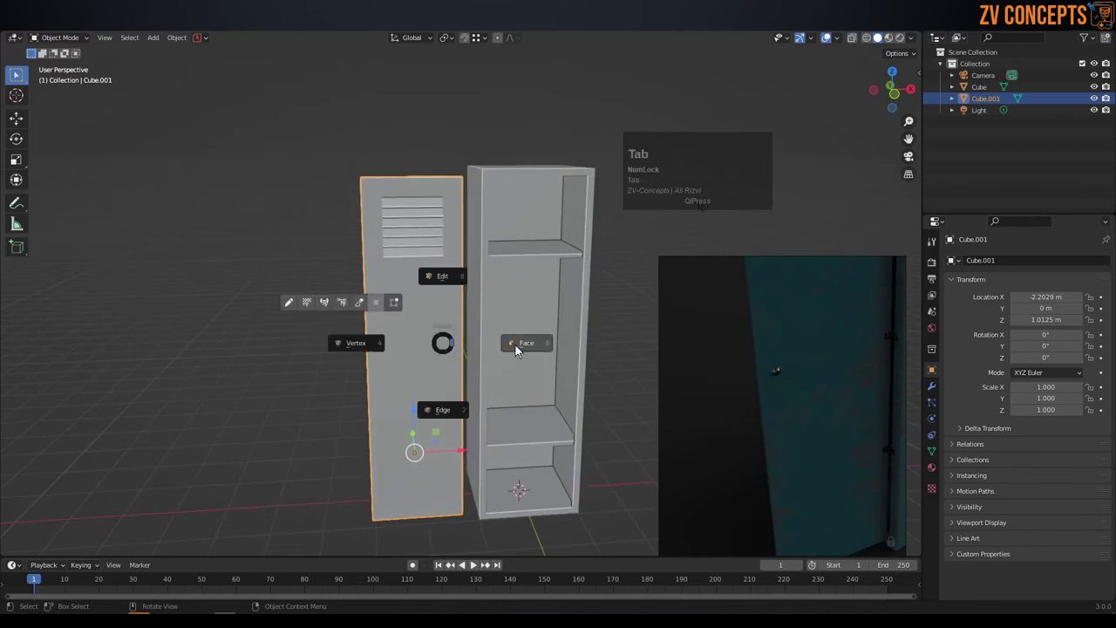
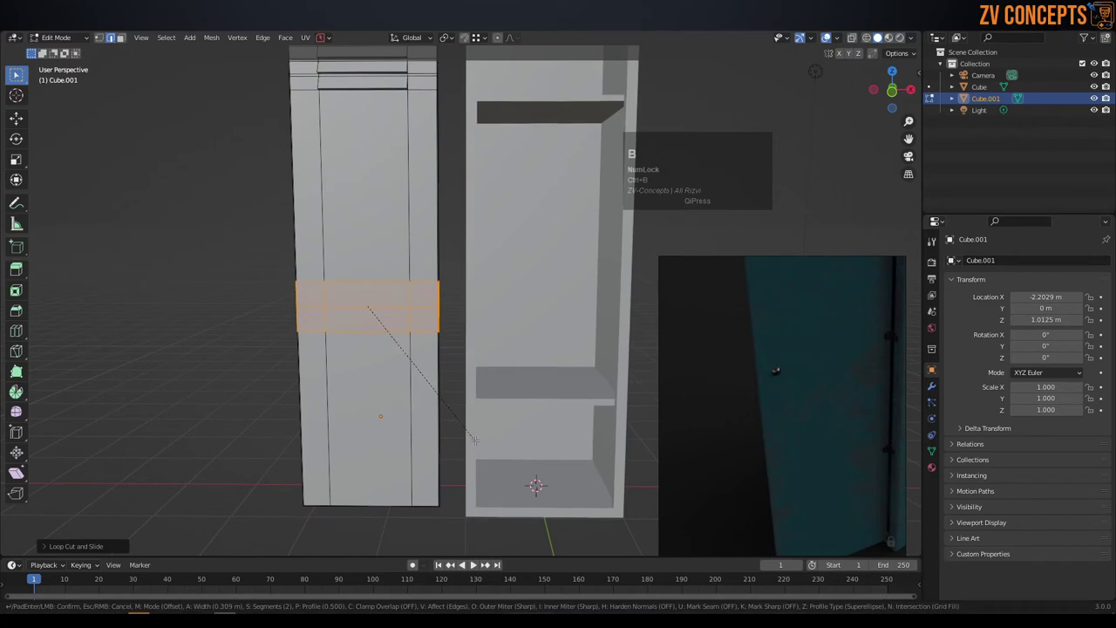
# - Add a horizontal edge loop across the door's middle and widen it into a narrow band
pyautogui.scroll(-3)
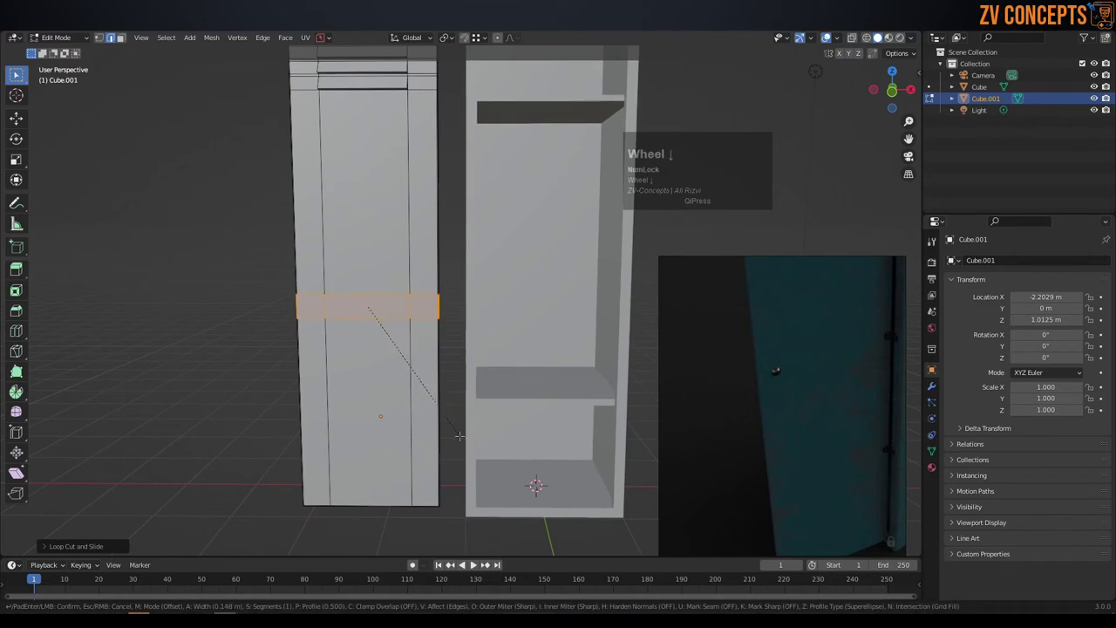
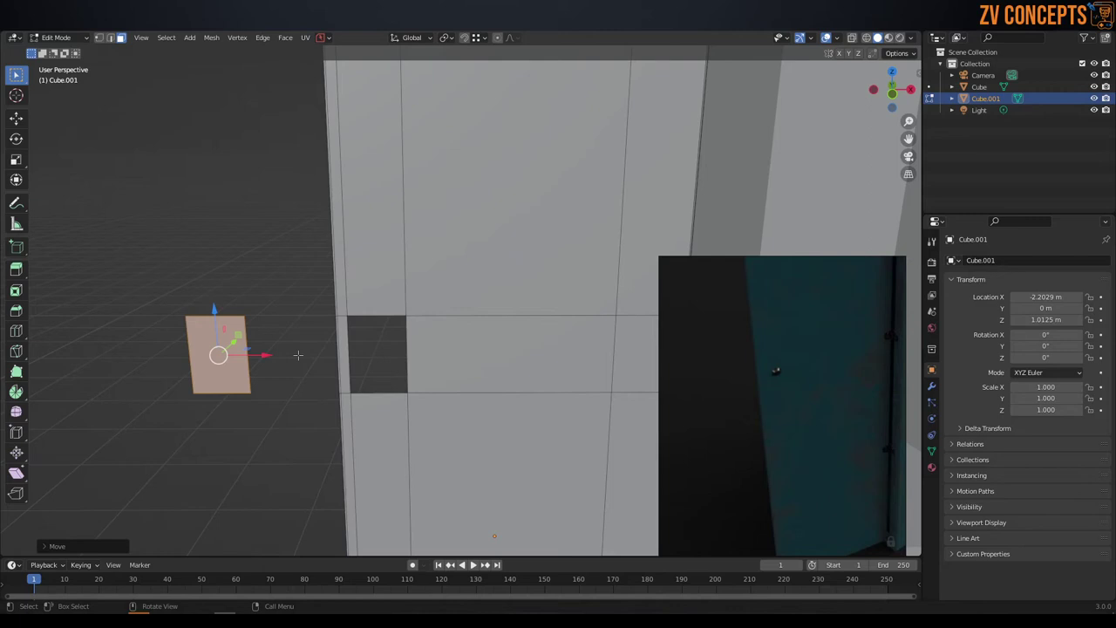
# - Separate the small rectangular plate as its own object, leaving the opening in the door
pyautogui.scroll(-3)
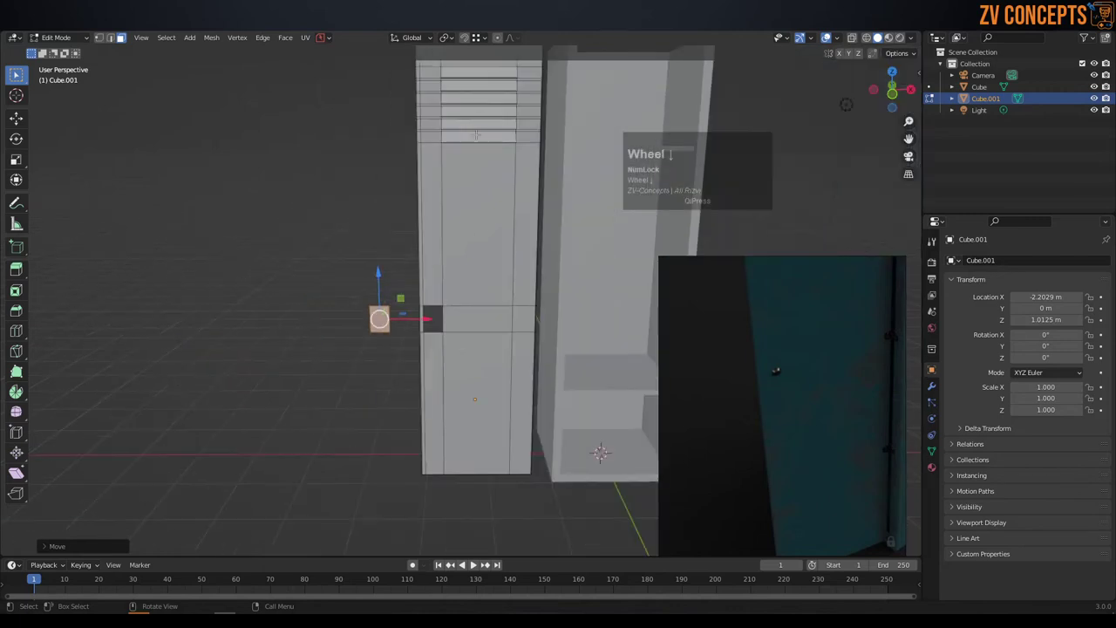
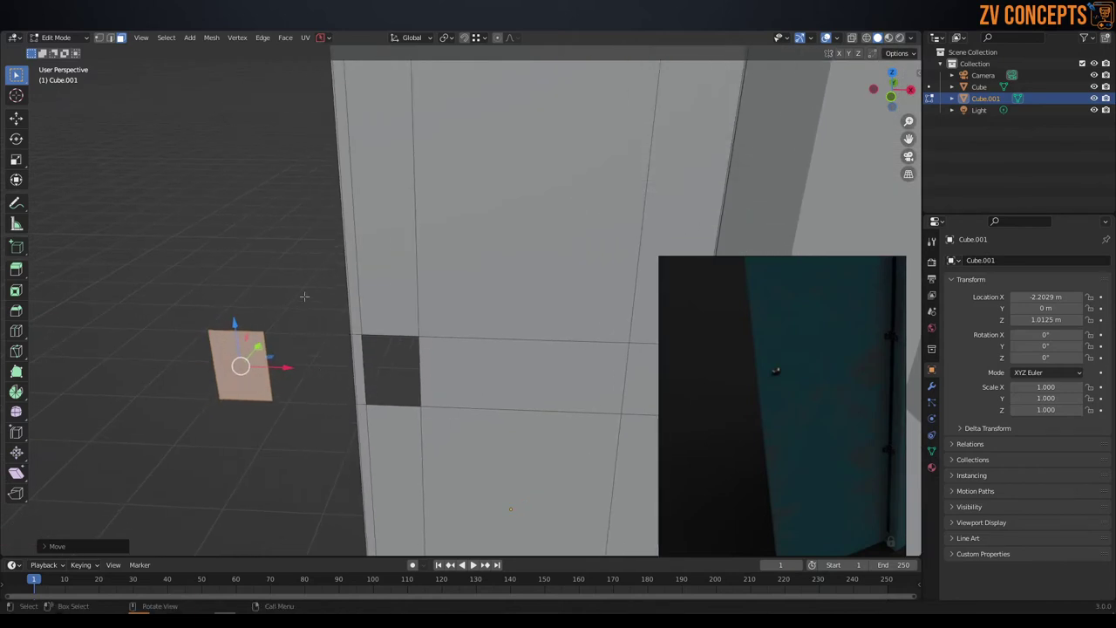
pyautogui.press('Tab')
pyautogui.scroll(-3)
pyautogui.scroll(-3)
pyautogui.click(537, 414)
pyautogui.press('ctrl+z')
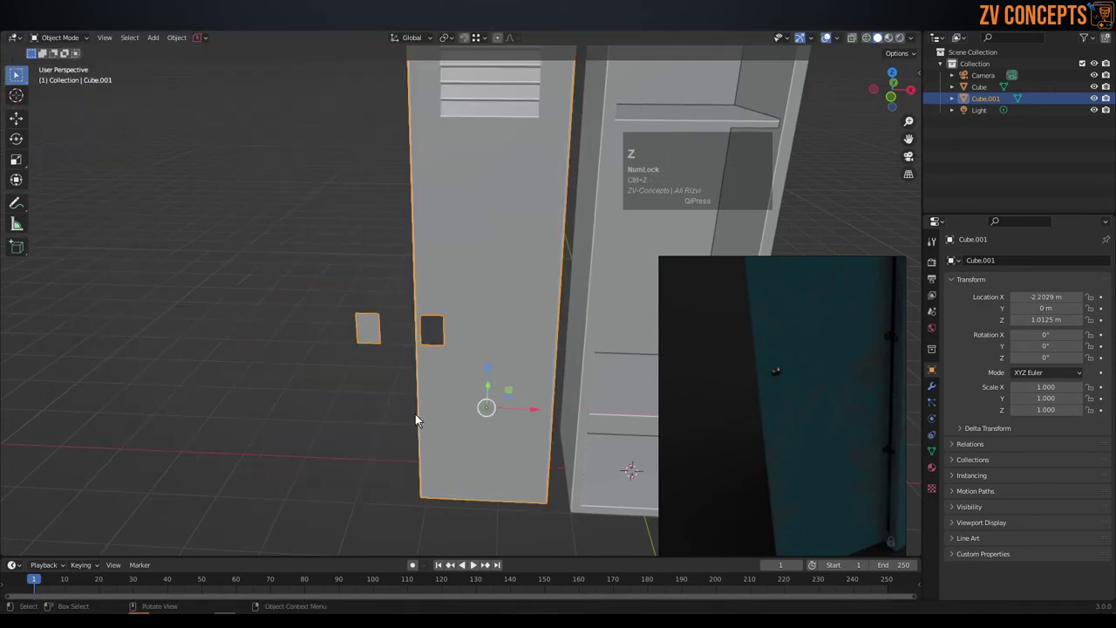
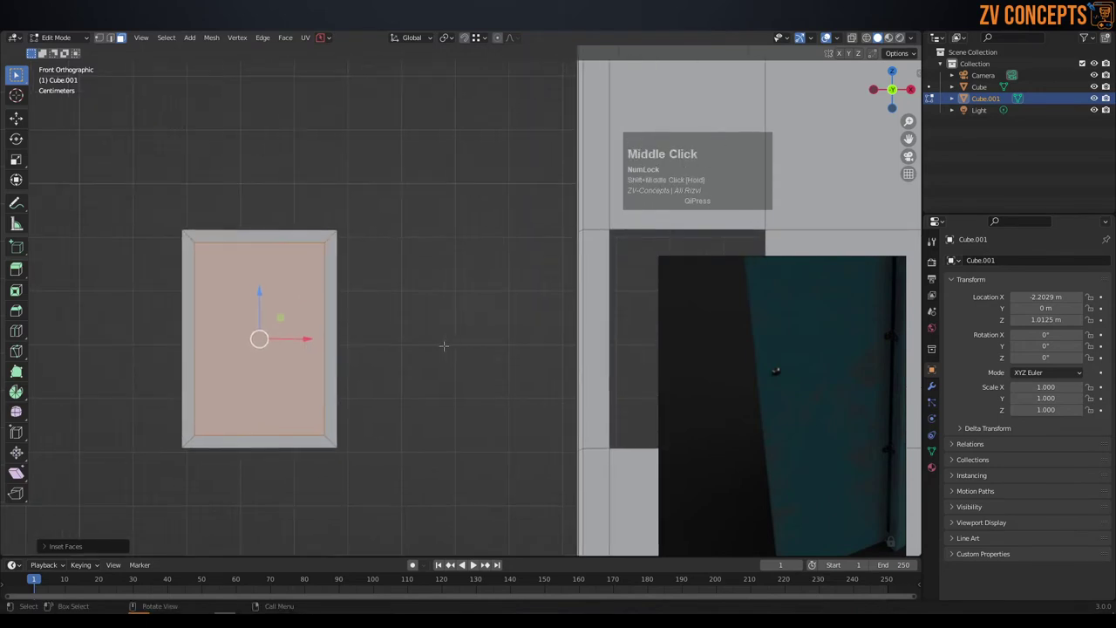
# - Add two horizontal edge loops across the cut-out plate with Ctrl+R
pyautogui.press('ctrl+r')
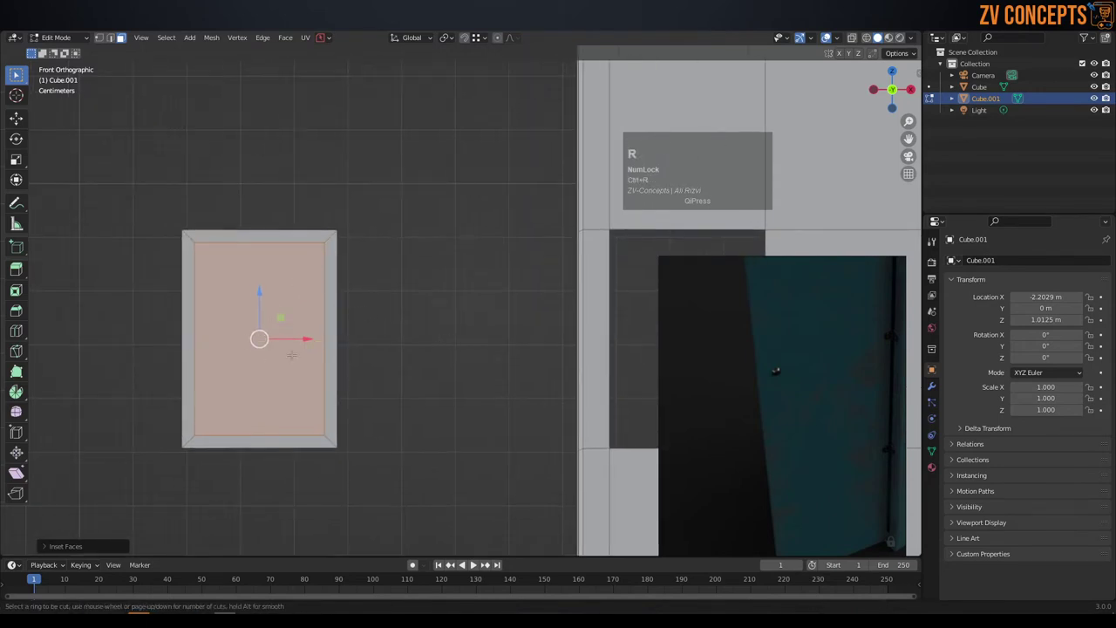
pyautogui.scroll(3)
pyautogui.press('Escape')
pyautogui.press('ctrl+r')
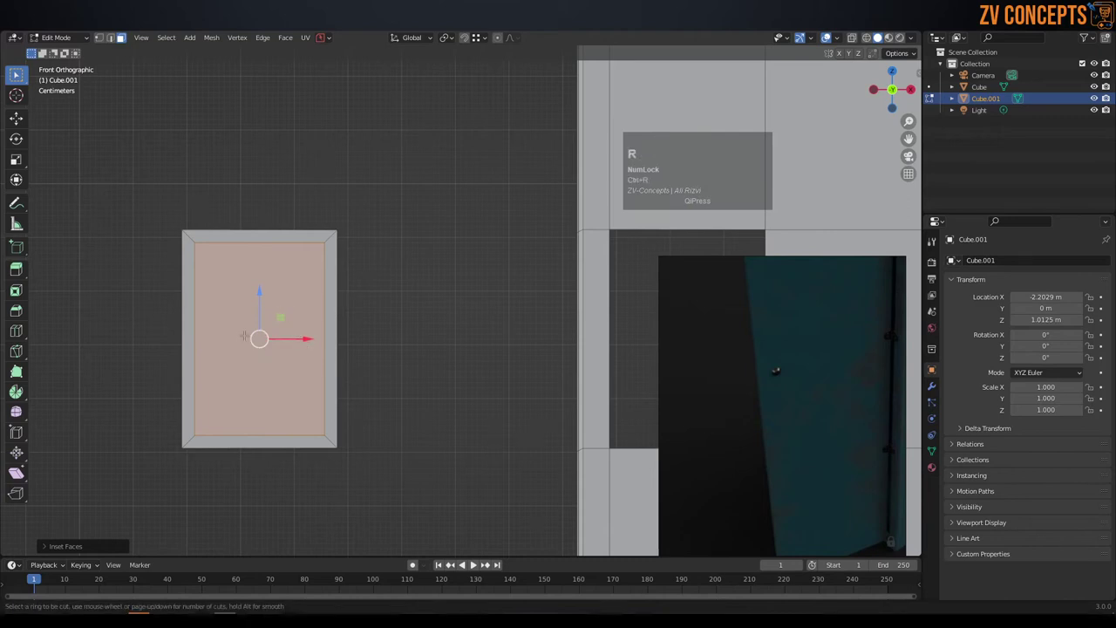
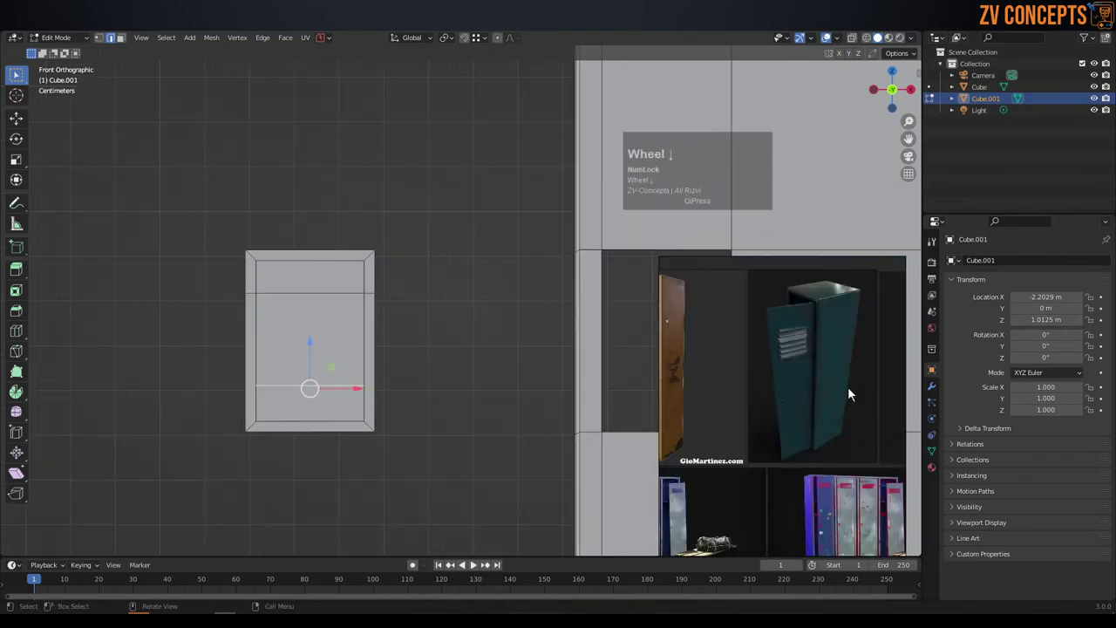
pyautogui.scroll(-3)
pyautogui.scroll(3)
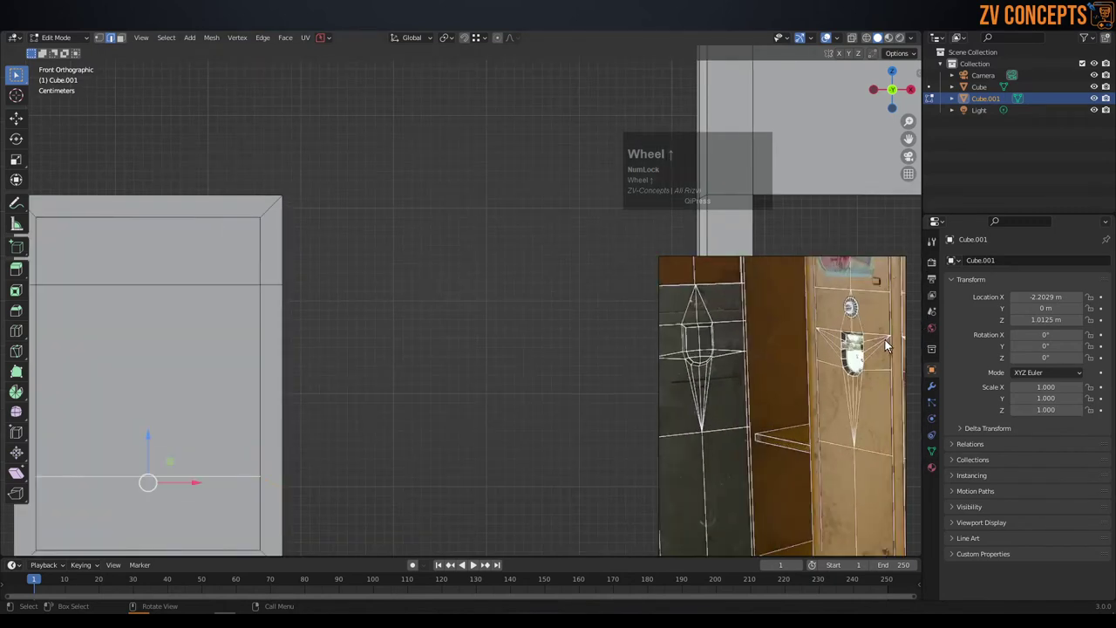
pyautogui.scroll(-3)
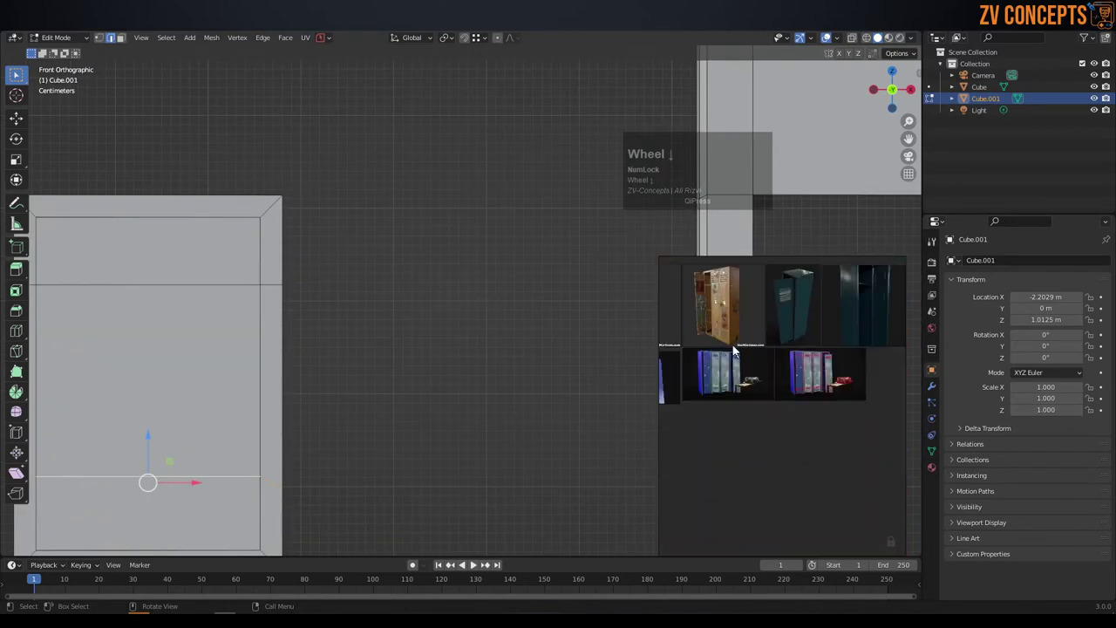
pyautogui.scroll(3)
pyautogui.scroll(-3)
pyautogui.scroll(3)
# - Scale the inset panel geometry along Z to resize it
pyautogui.press('s')
pyautogui.press('z')
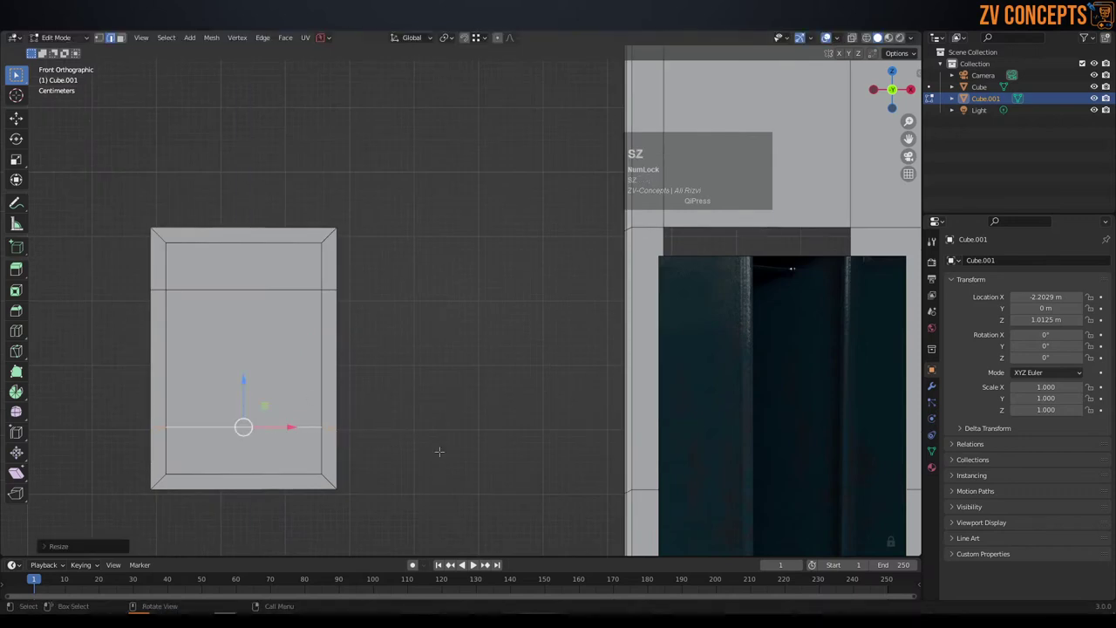
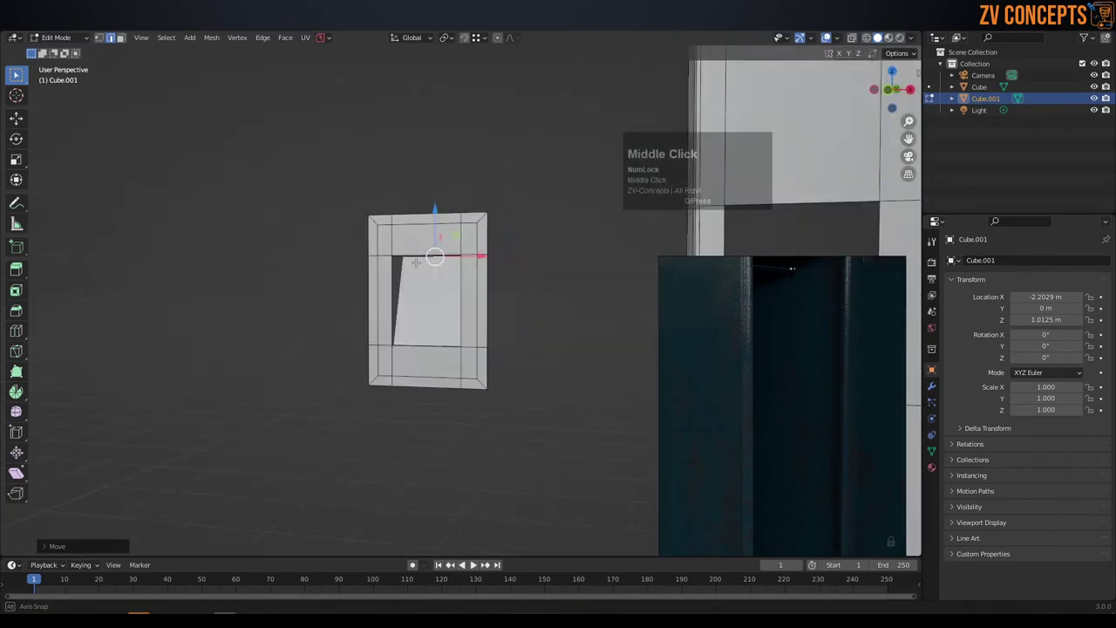
# - Finish the recessed slanted inner face and leave mesh editing of the plate
pyautogui.press('Tab')
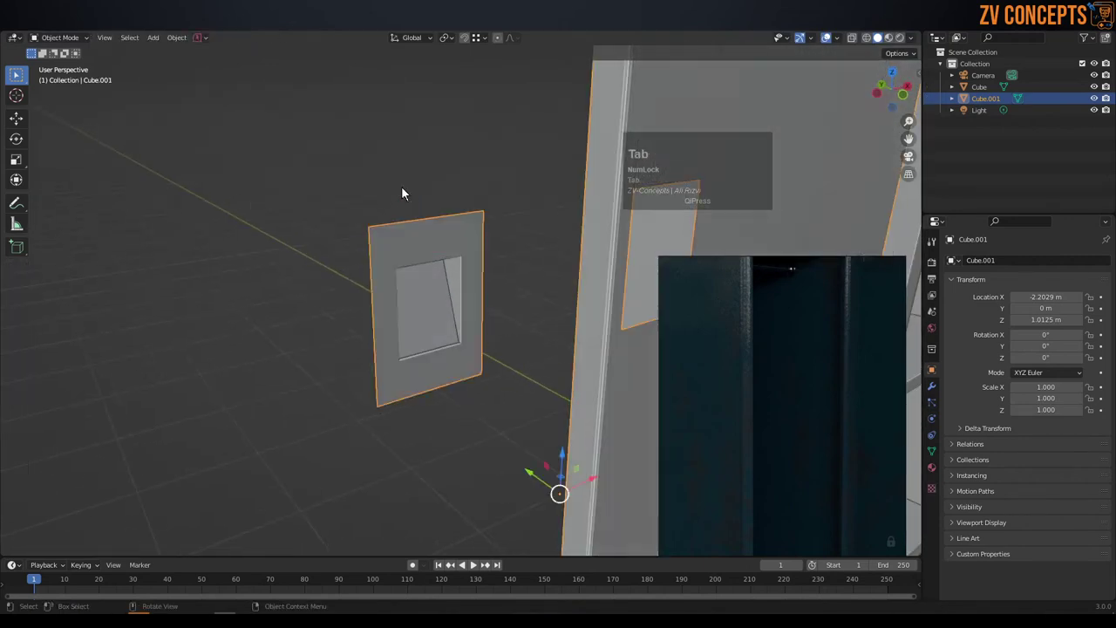
# - Orbit the view around the recessed plate sitting beside the door panel
pyautogui.scroll(-3)
pyautogui.middleClick(466, 248)
pyautogui.scroll(-3)
pyautogui.middleClick(463, 260)
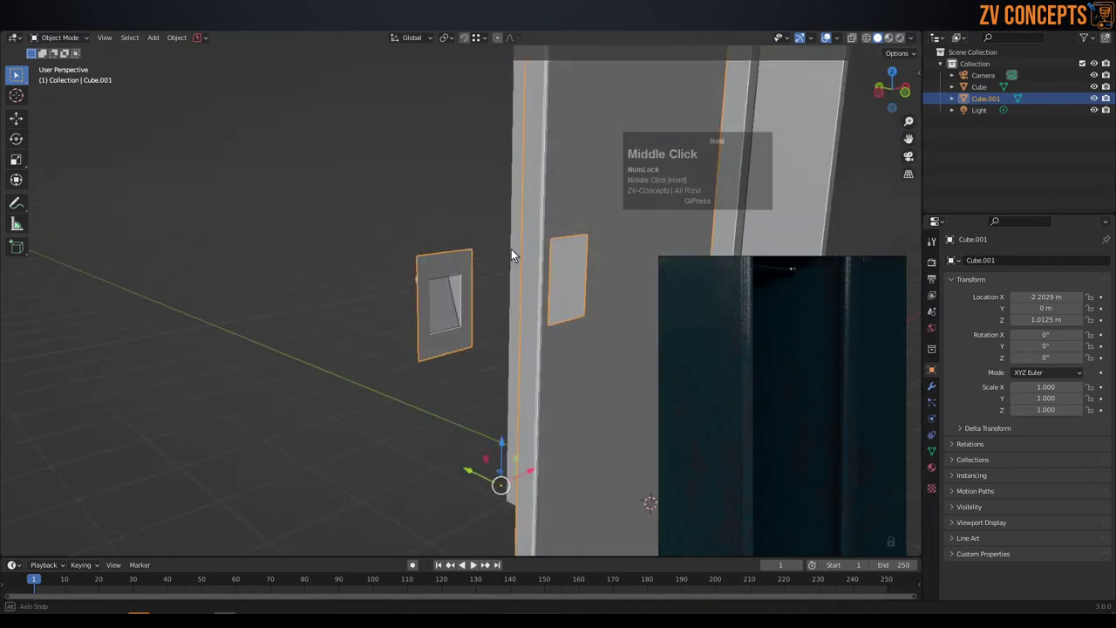
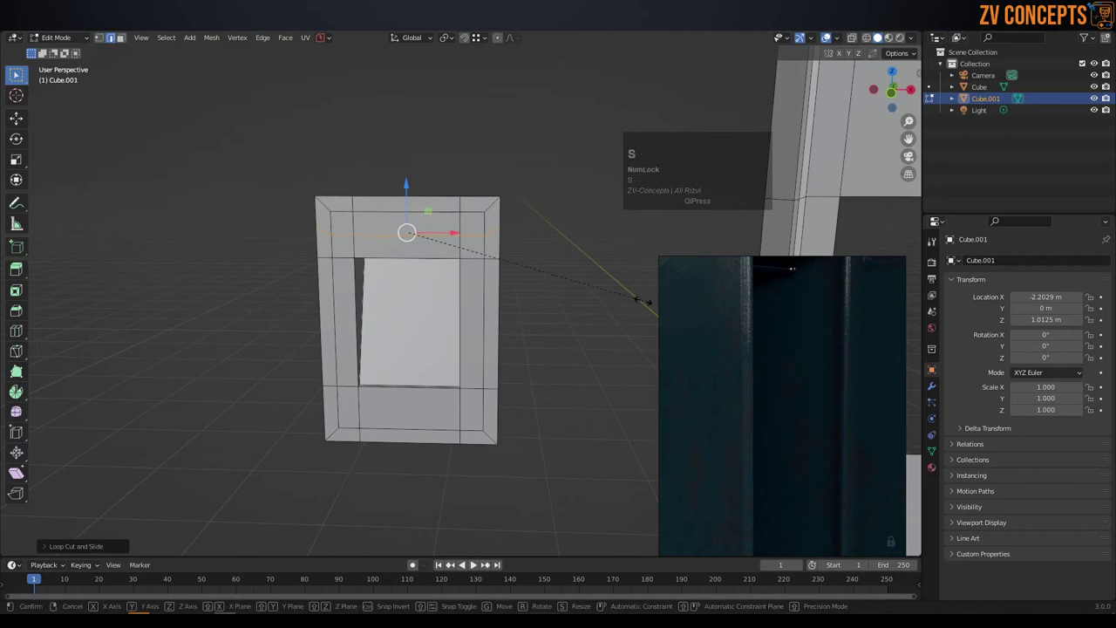
# - Scale the new border edge loops on X and Z to sit near the plate's bottom and right side
pyautogui.write('sxz')
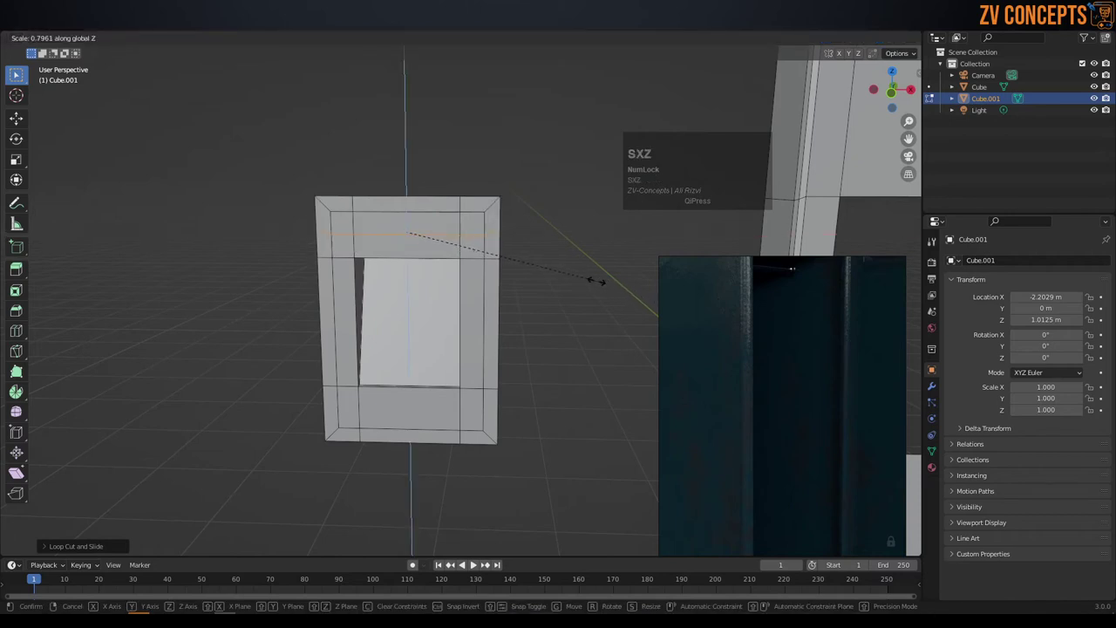
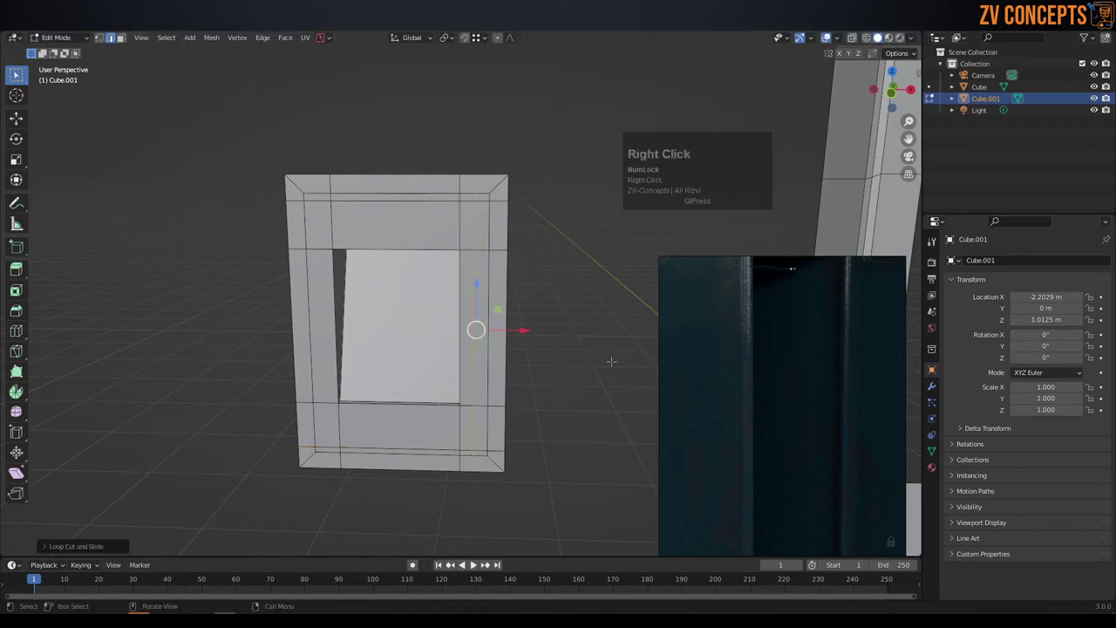
pyautogui.write('sx')
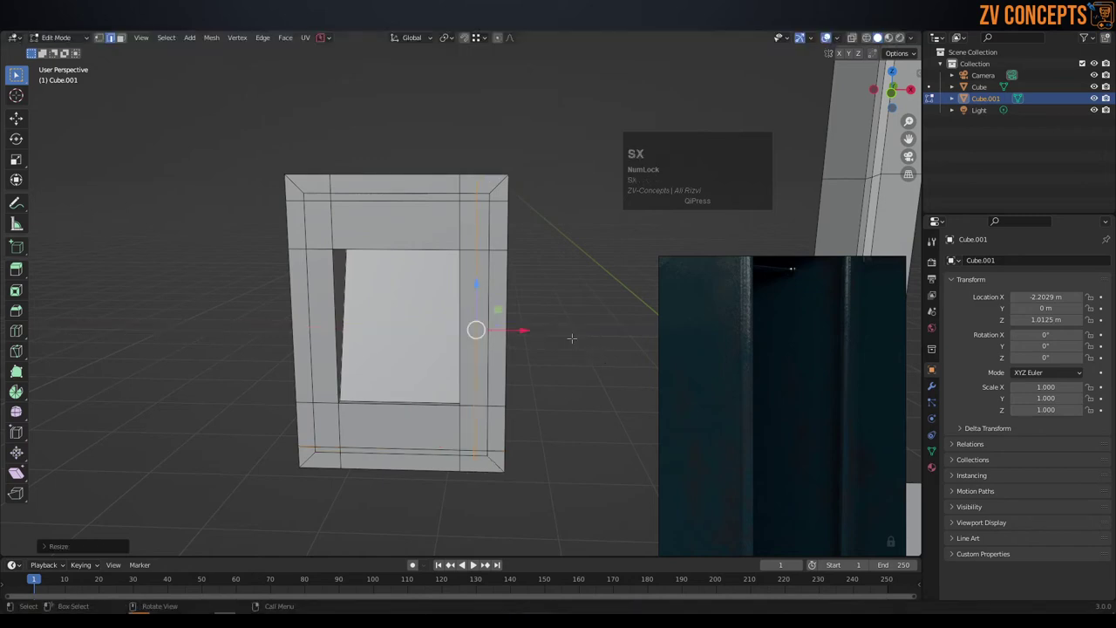
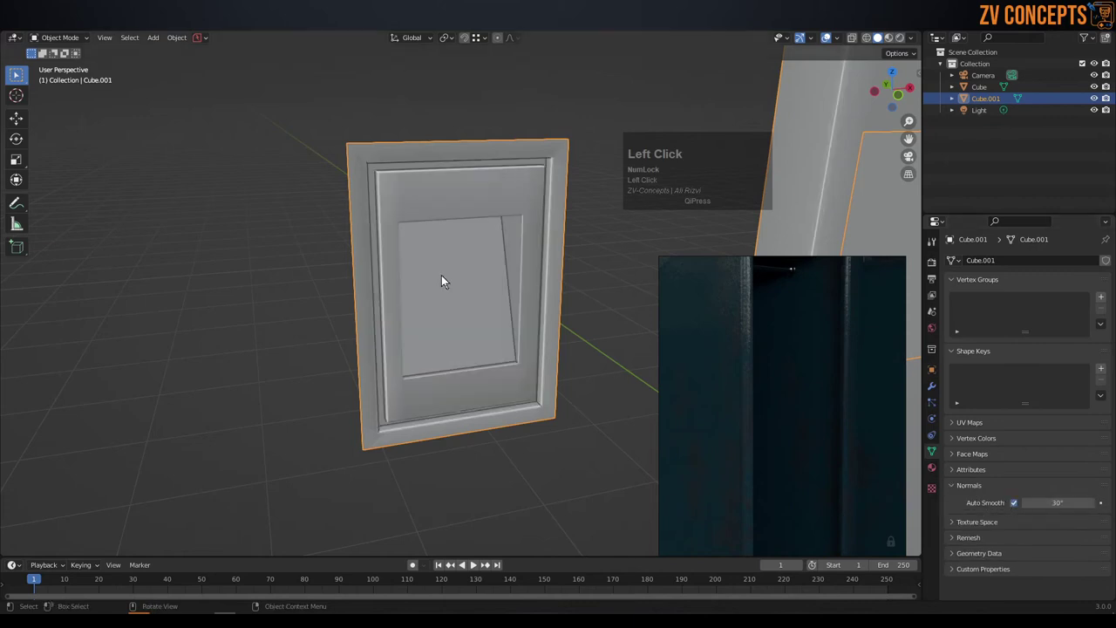
# - Lower the plate's Auto Smooth normals angle to 15°
pyautogui.moveTo(450, 280); pyautogui.dragTo(443, 259)
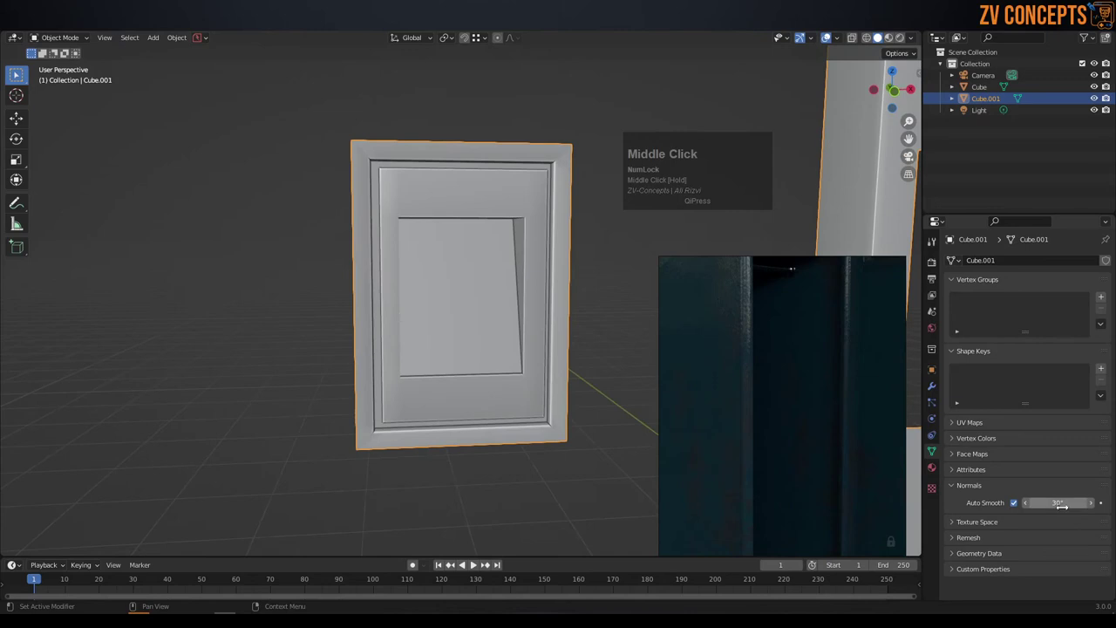
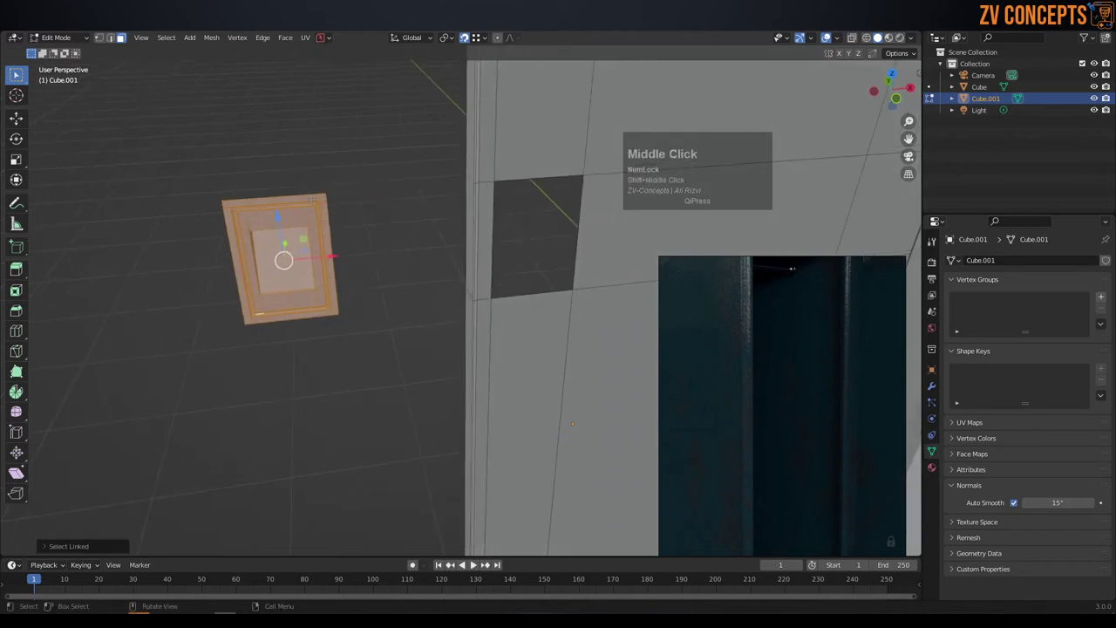
# - Move the slat panel into the door opening, merge duplicate vertices and return to Object Mode
pyautogui.press('g')
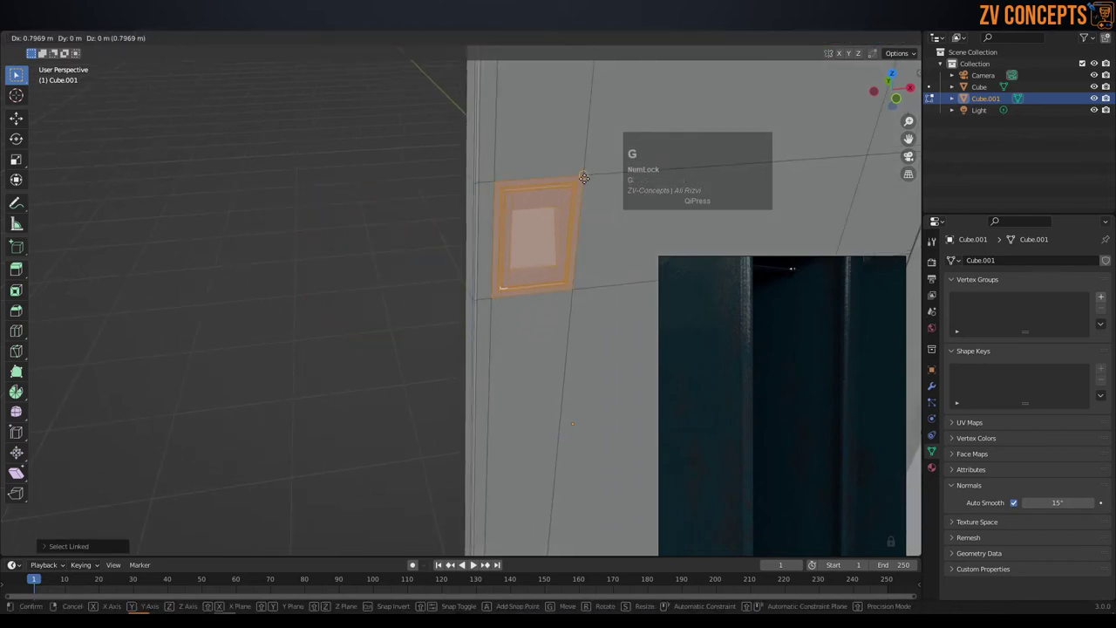
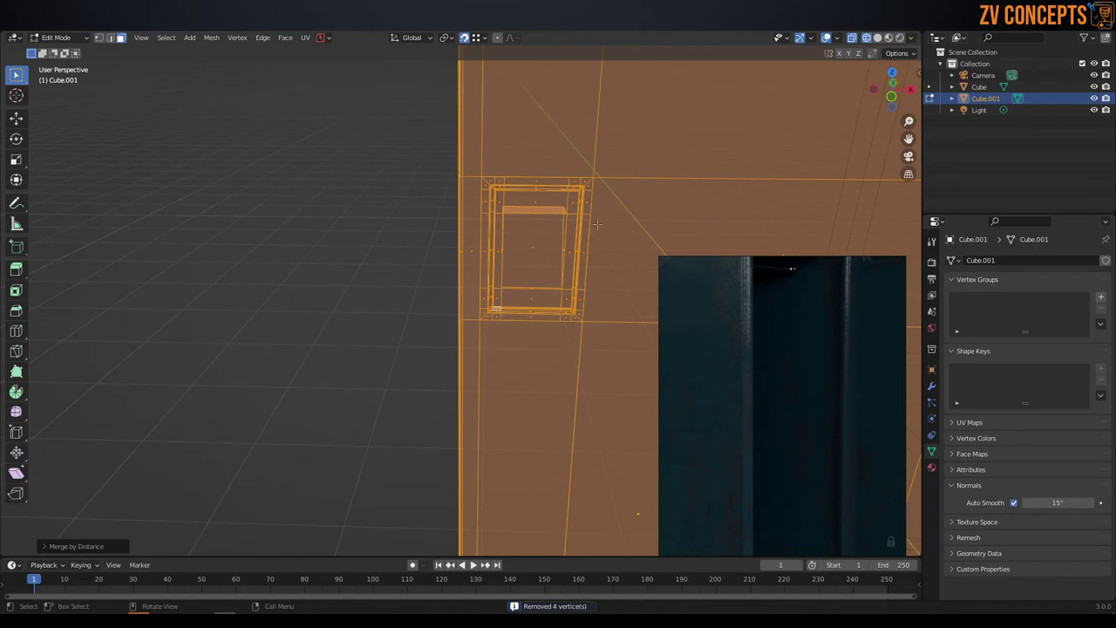
pyautogui.press('Tab')
pyautogui.scroll(-3)
pyautogui.middleClick(485, 247)
# - Switch the viewport shading and orbit around the locker to inspect the door's edge and opening
pyautogui.press('z')
pyautogui.middleClick(515, 259)
pyautogui.scroll(-3)
pyautogui.middleClick(497, 254)
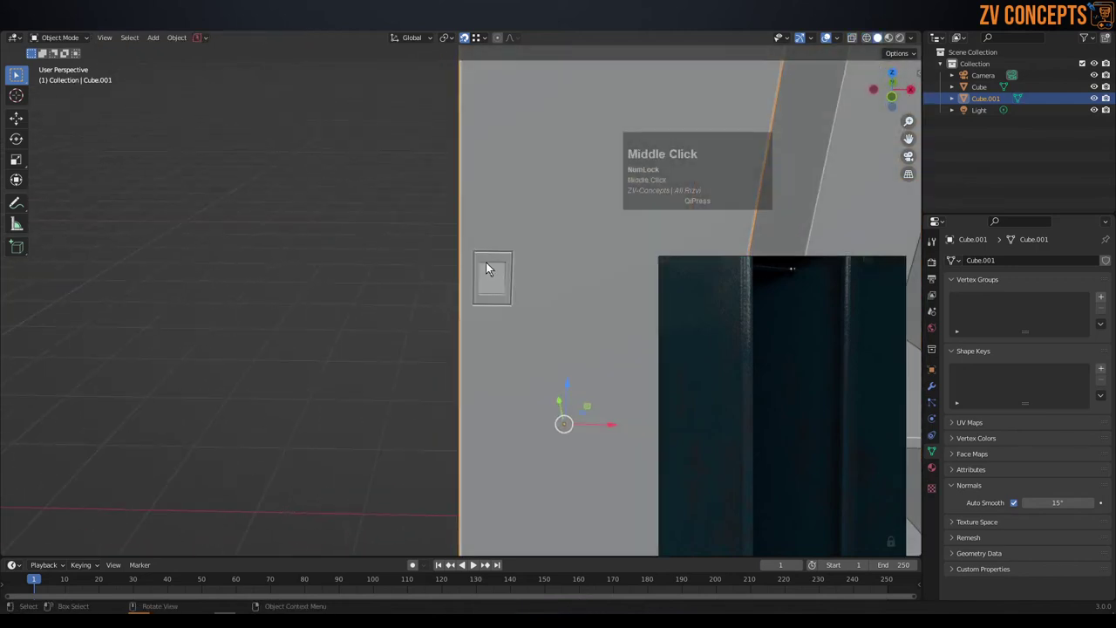
pyautogui.middleClick(517, 262)
pyautogui.scroll(-3)
pyautogui.moveTo(366, 258); pyautogui.dragTo(479, 251)
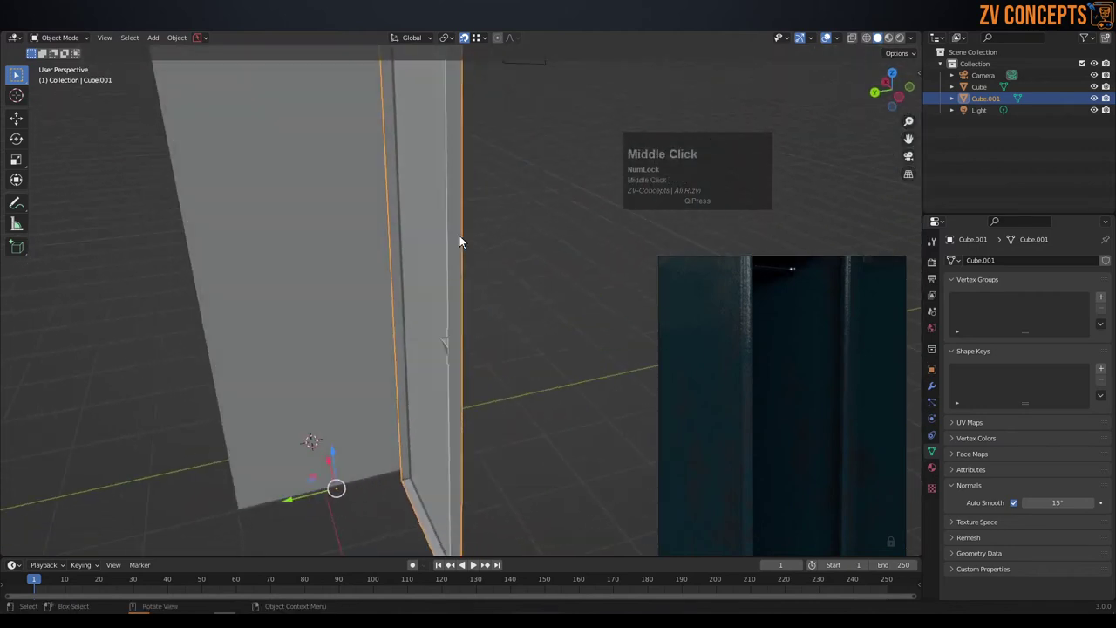
pyautogui.scroll(-3)
pyautogui.middleClick(505, 223)
pyautogui.middleClick(489, 196)
pyautogui.moveTo(501, 174); pyautogui.dragTo(386, 263)
pyautogui.middleClick(386, 263)
pyautogui.scroll(-3)
pyautogui.middleClick(426, 235)
pyautogui.scroll(3)
pyautogui.middleClick(404, 301)
pyautogui.middleClick(503, 270)
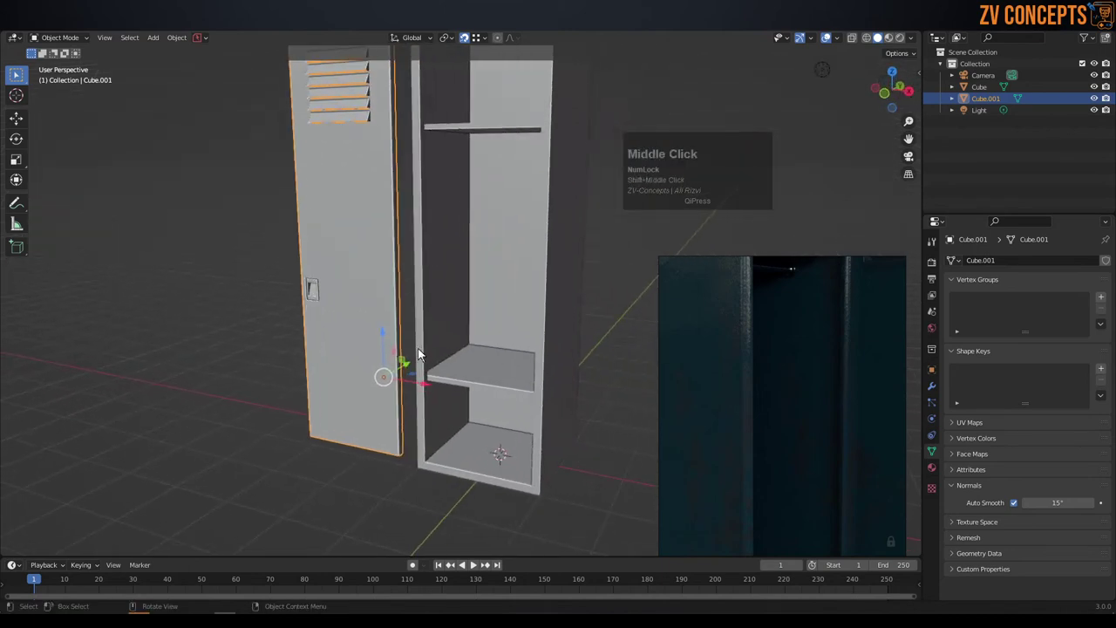
pyautogui.scroll(3)
# - Move the vented door along one locked axis into the locker body's front opening and check the fit
pyautogui.press('g')
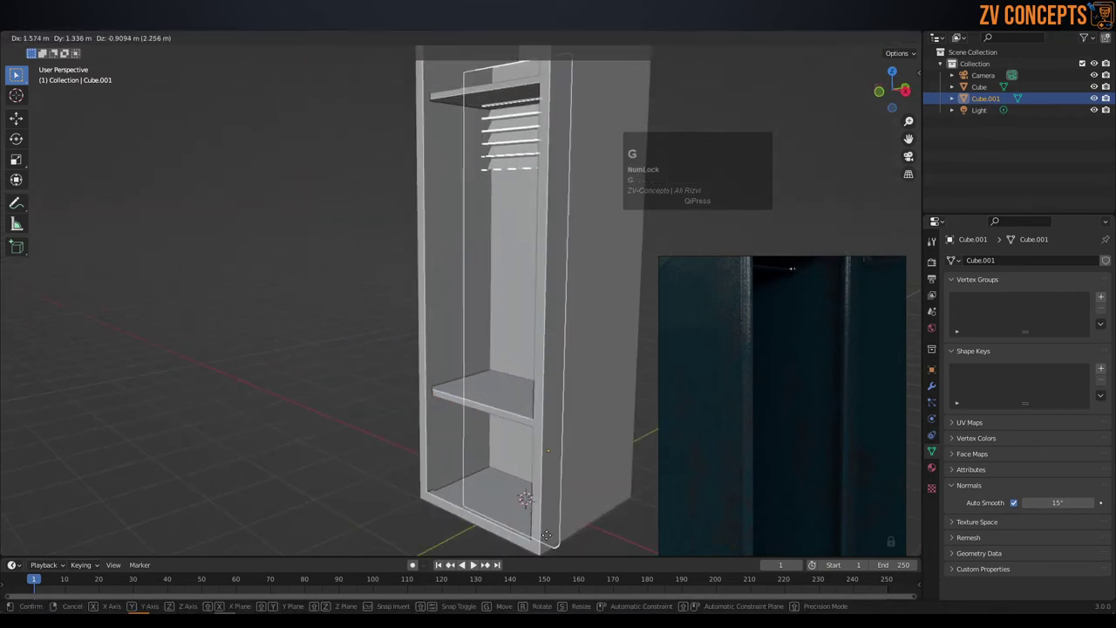
pyautogui.click(524, 549)
pyautogui.middleClick(460, 288)
pyautogui.middleClick(560, 429)
pyautogui.click(599, 422)
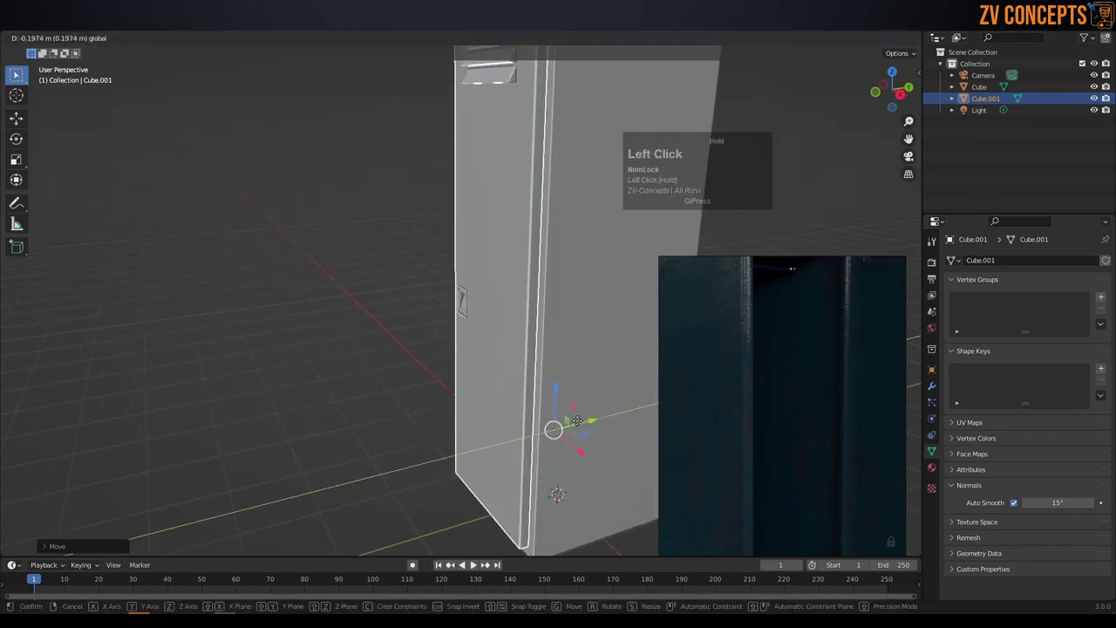
pyautogui.middleClick(570, 467)
pyautogui.scroll(3)
pyautogui.middleClick(485, 411)
pyautogui.scroll(3)
pyautogui.middleClick(477, 395)
pyautogui.middleClick(483, 397)
pyautogui.scroll(3)
pyautogui.middleClick(495, 402)
# - Nudge the door into alignment while viewing through the locker, then return to solid shading
pyautogui.press('z')
pyautogui.press('z')
pyautogui.press('g')
pyautogui.press('g')
pyautogui.click(513, 424)
pyautogui.scroll(-3)
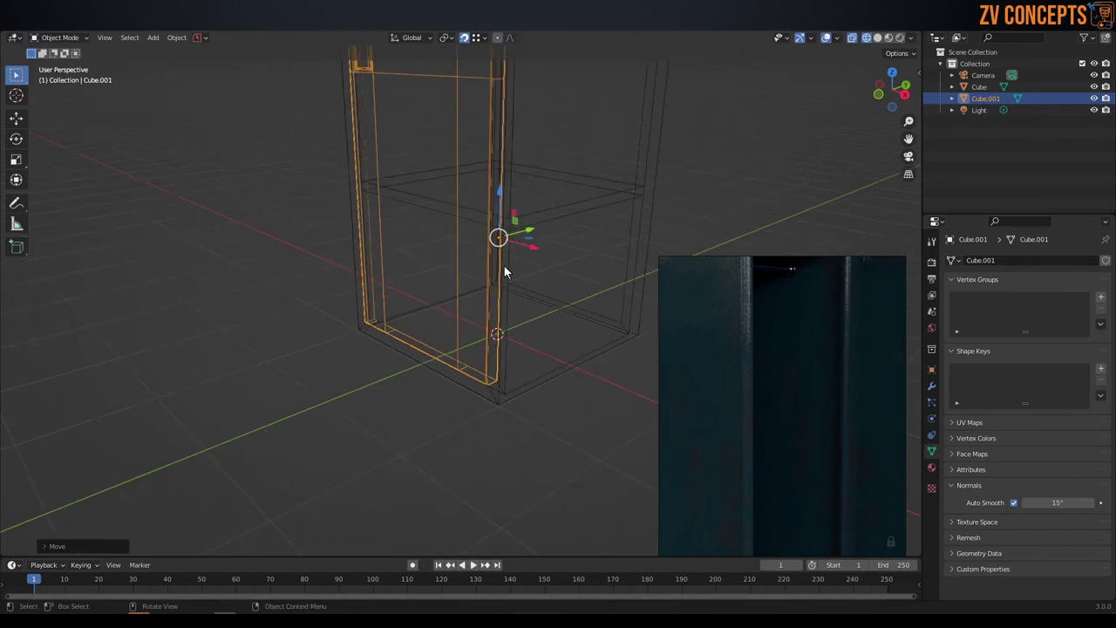
pyautogui.press('z')
pyautogui.scroll(-3)
pyautogui.middleClick(519, 265)
pyautogui.click(561, 231)
pyautogui.middleClick(475, 220)
pyautogui.middleClick(405, 202)
pyautogui.scroll(-3)
pyautogui.scroll(3)
pyautogui.scroll(-3)
pyautogui.middleClick(417, 272)
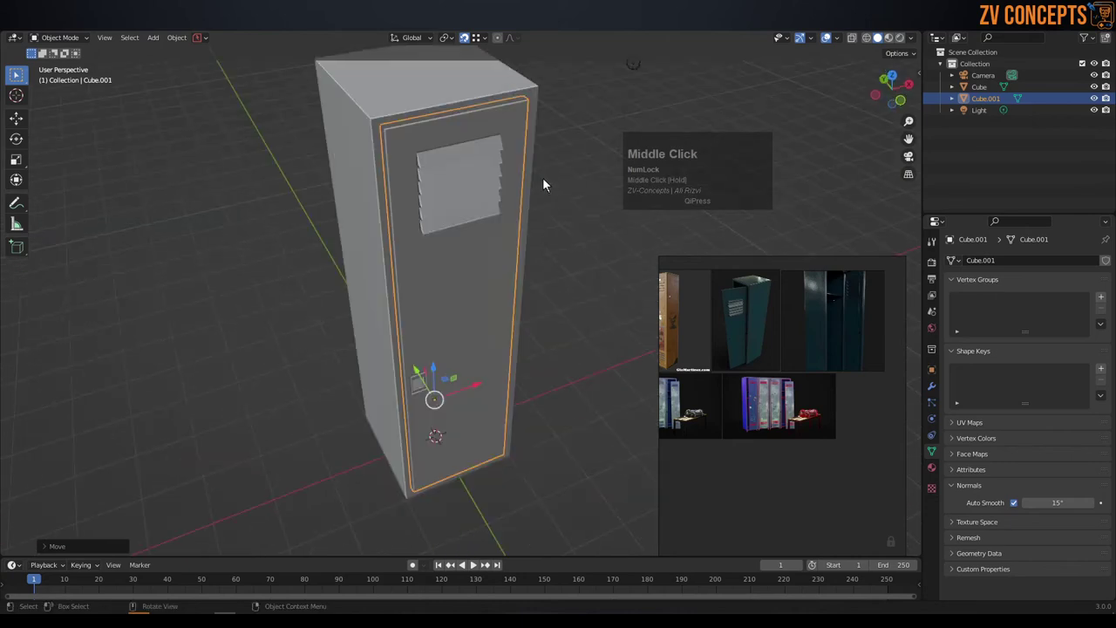
# - Select the door to verify it sits flush in the front frame, then select the scene light
pyautogui.click(573, 117)
pyautogui.moveTo(541, 125); pyautogui.dragTo(557, 107)
pyautogui.scroll(-3)
pyautogui.click(481, 307)
pyautogui.middleClick(519, 355)
pyautogui.scroll(3)
pyautogui.scroll(-3)
pyautogui.middleClick(485, 434)
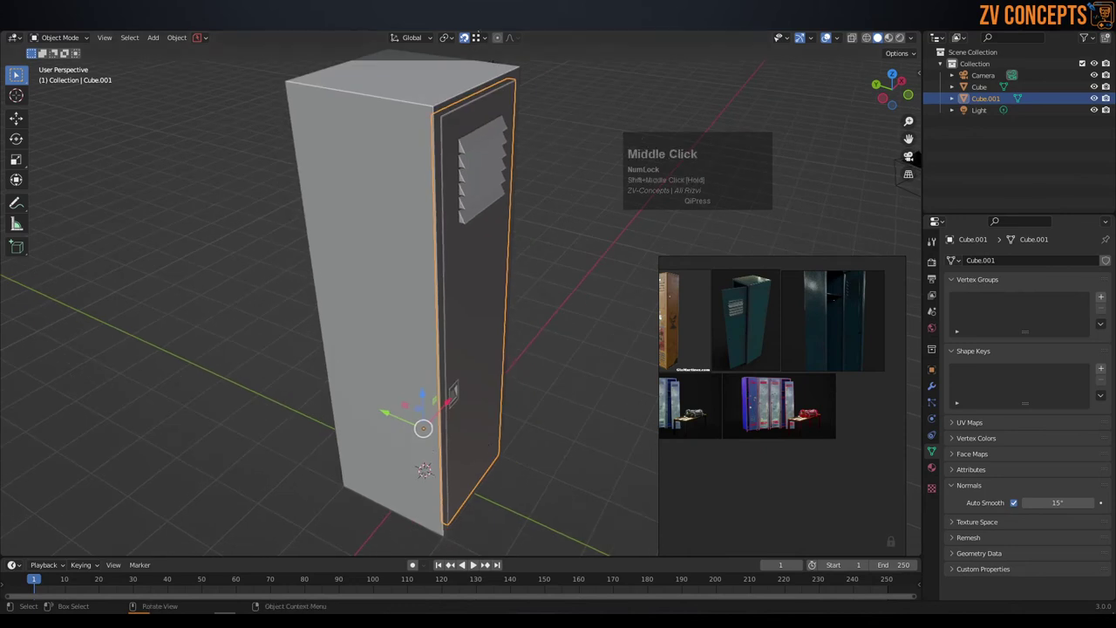
pyautogui.click(468, 42)
pyautogui.middleClick(490, 231)
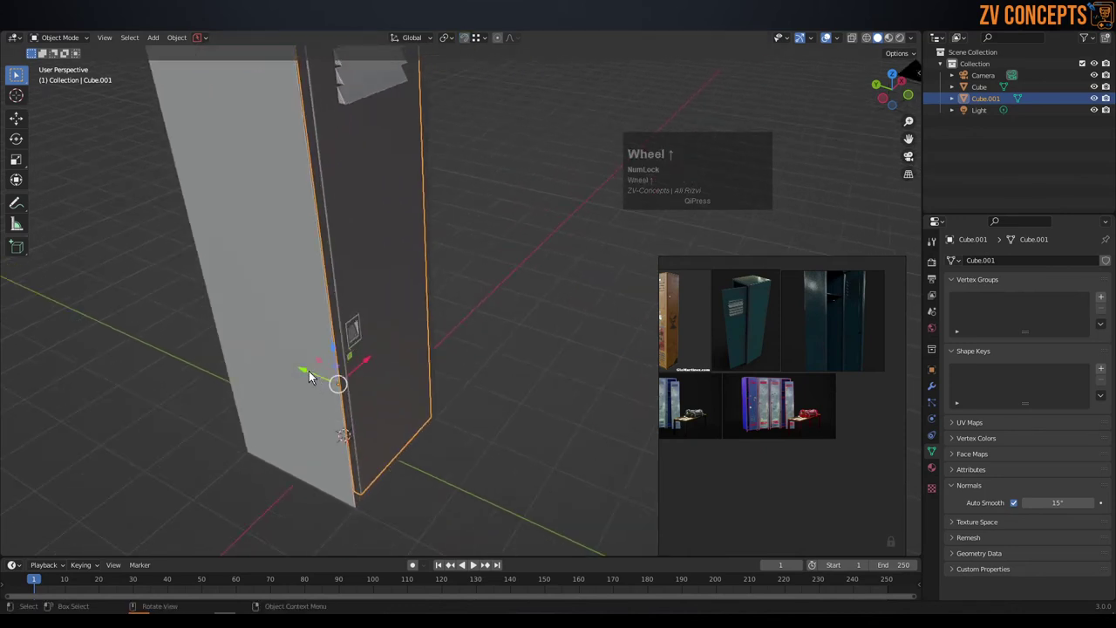
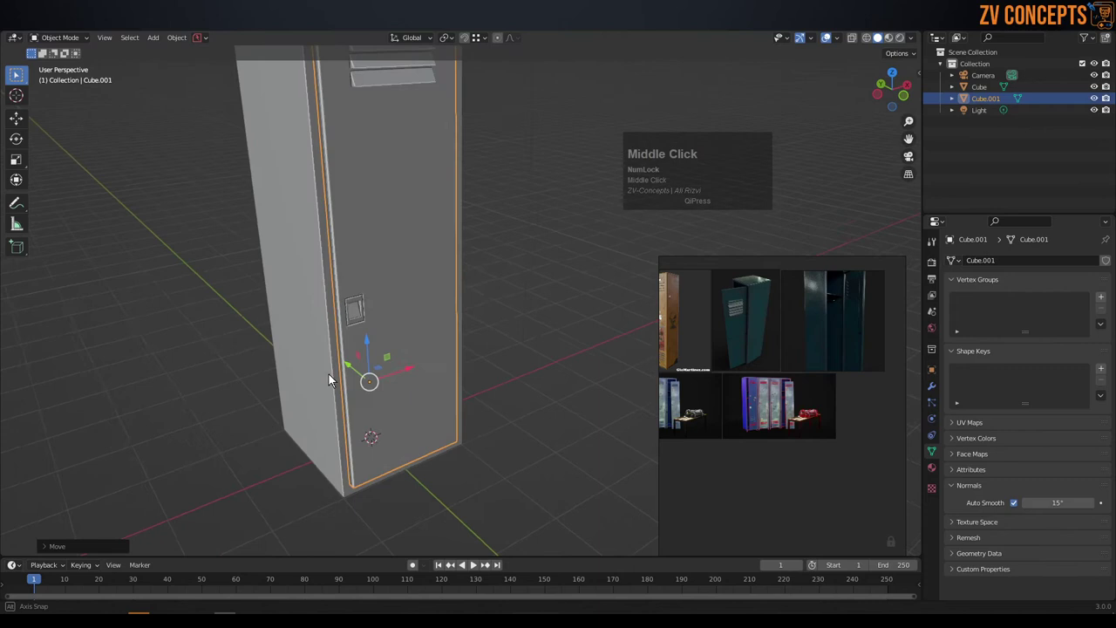
pyautogui.middleClick(479, 382)
pyautogui.click(506, 330)
pyautogui.middleClick(425, 346)
pyautogui.scroll(-3)
pyautogui.middleClick(497, 226)
pyautogui.click(522, 234)
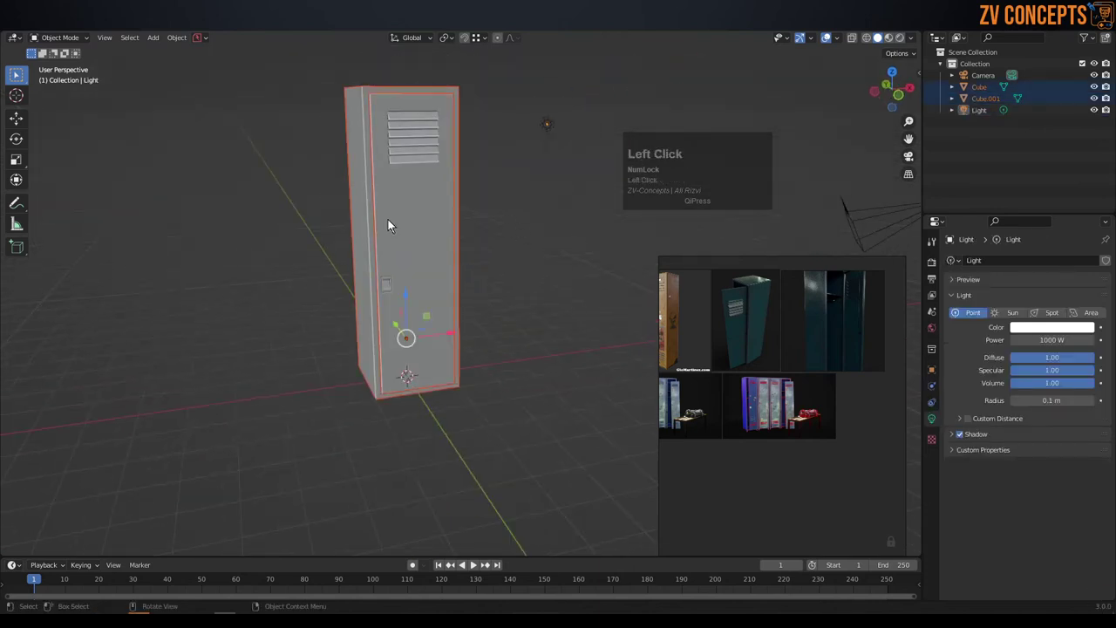
# - Bring up the save dialog and navigate to the Lecture_8 course folder
pyautogui.press('ctrl+s')
pyautogui.moveTo(502, 142); pyautogui.dragTo(249, 170)
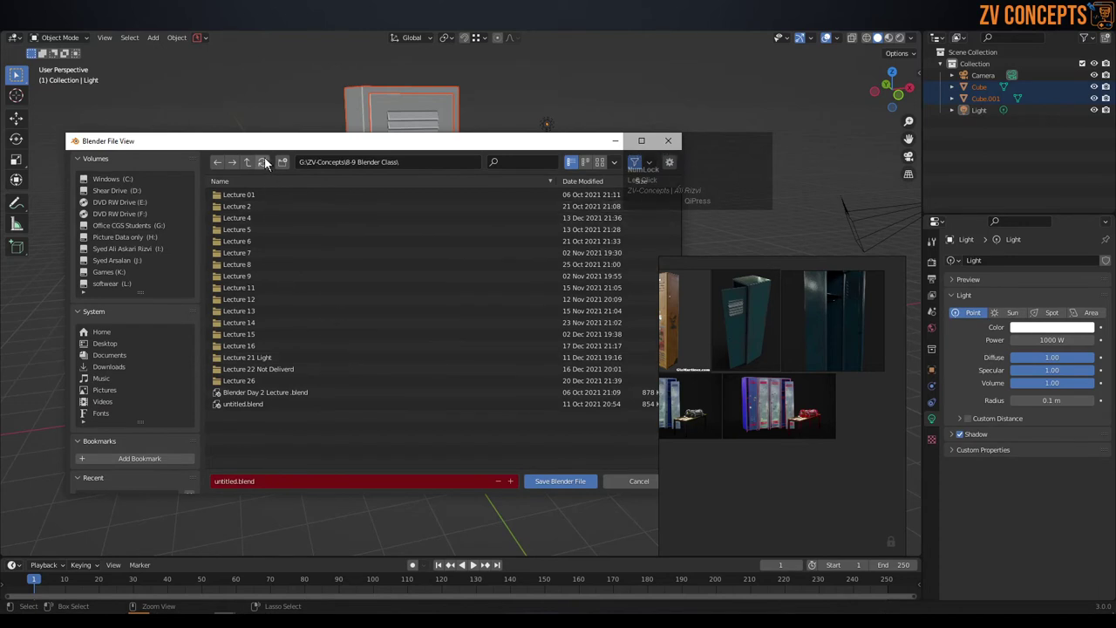
pyautogui.click(250, 167)
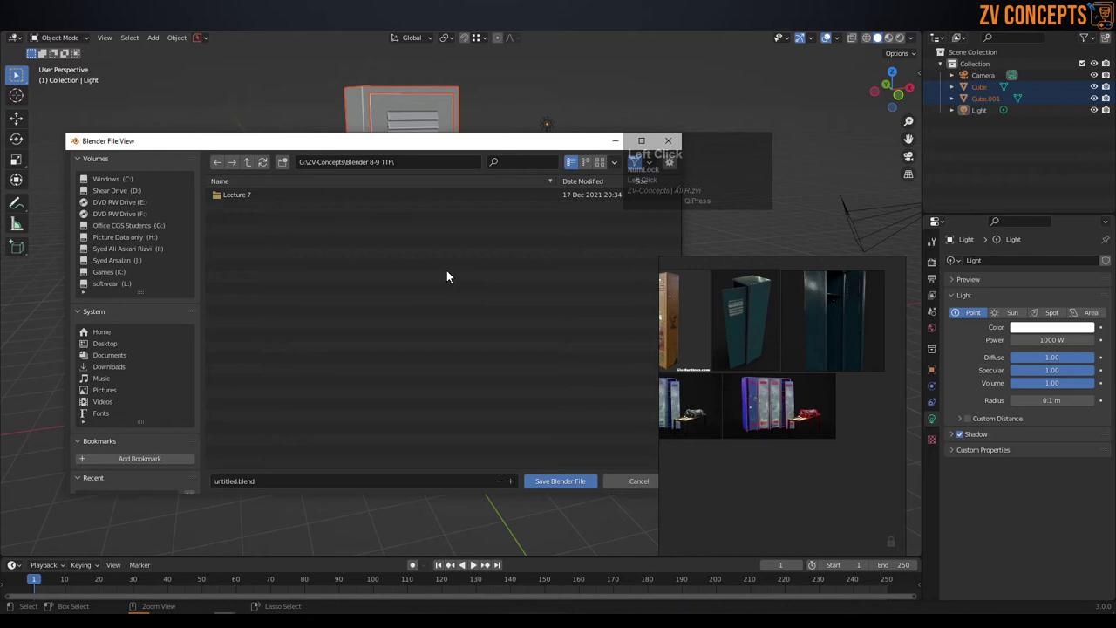
pyautogui.moveTo(475, 148); pyautogui.dragTo(214, 151)
pyautogui.write('ecture')
pyautogui.press('8')
# - Name the file Steel_locker and save the locker model into that folder
pyautogui.click(226, 226)
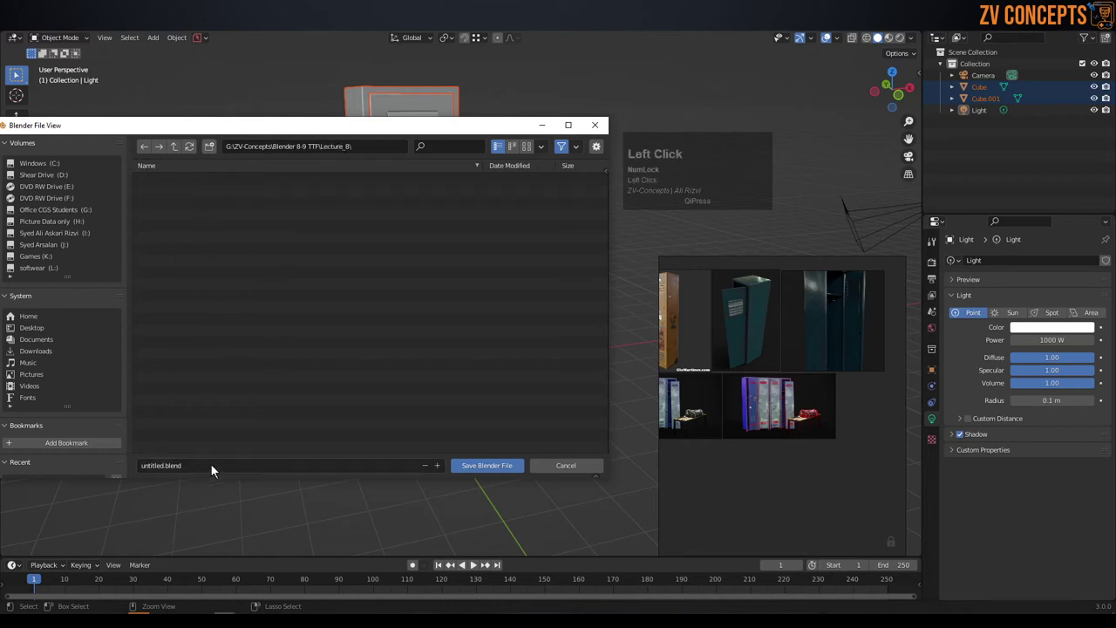
pyautogui.write('ld')
pyautogui.press('BackSpace')
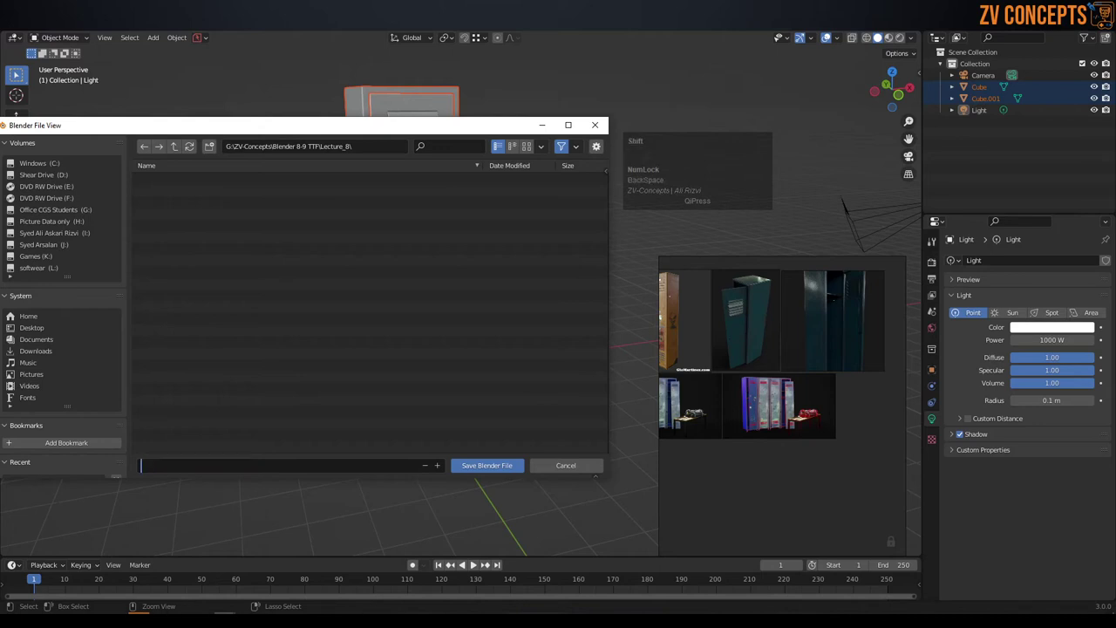
pyautogui.press('shift+s')
pyautogui.write('tl')
pyautogui.press('BackSpace')
pyautogui.write('eel')
pyautogui.write('locker')
pyautogui.press('Return')
pyautogui.click(471, 467)
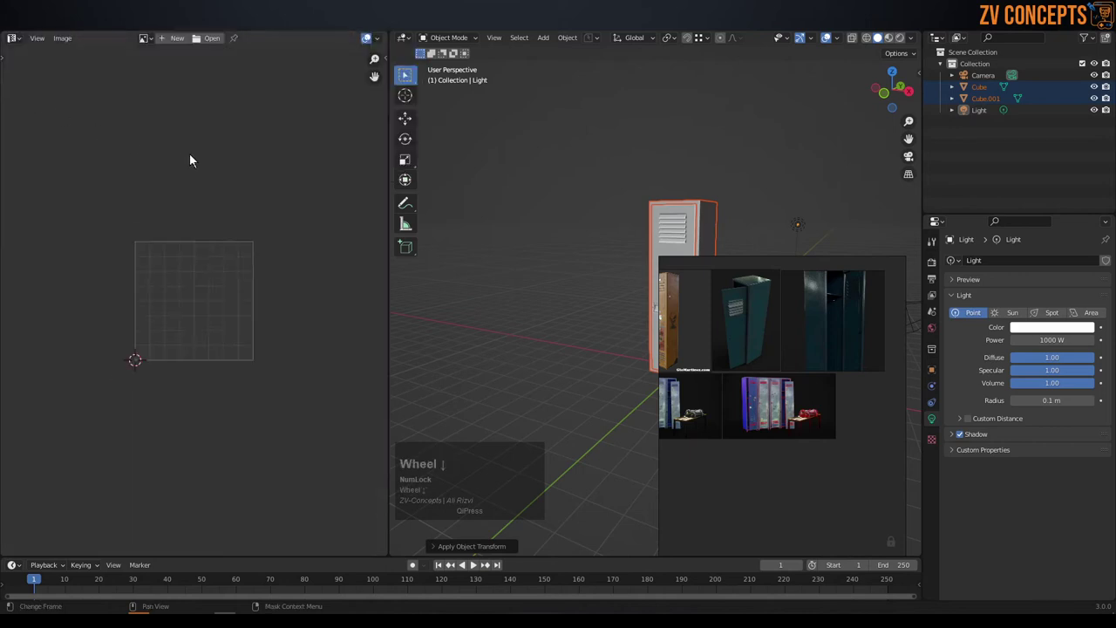
# - Switch the left Blender area to the Image Editor before launching Substance Painter
pyautogui.moveTo(702, 194); pyautogui.dragTo(704, 191)
pyautogui.click(698, 184)
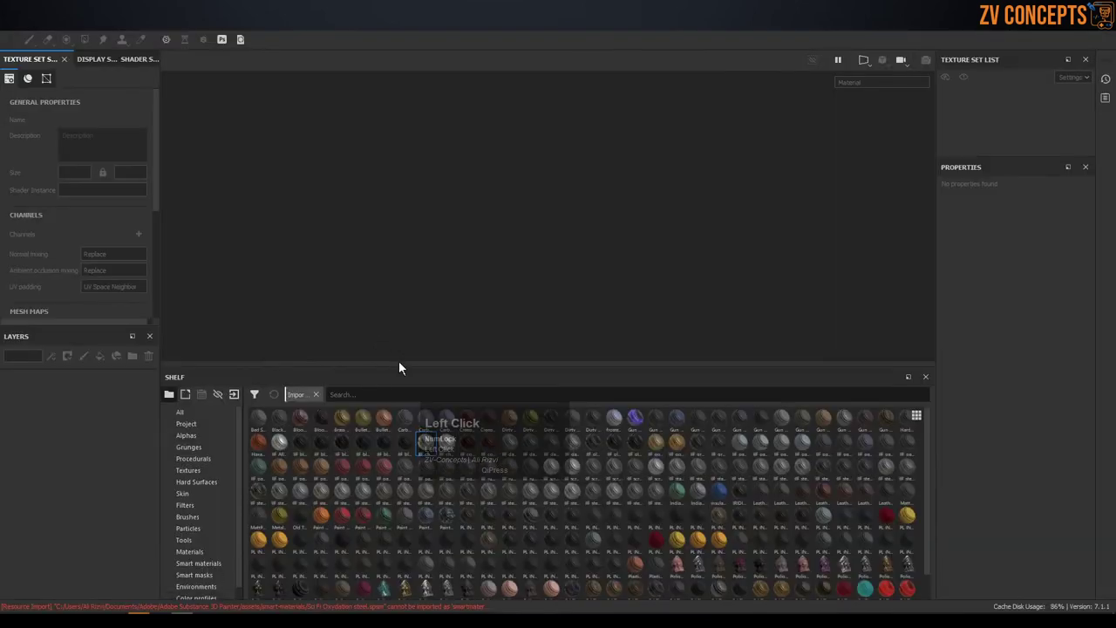
# - Start a new Substance Painter project, paste the exported locker mesh path and expand the template list
pyautogui.moveTo(749, 196); pyautogui.dragTo(922, 422)
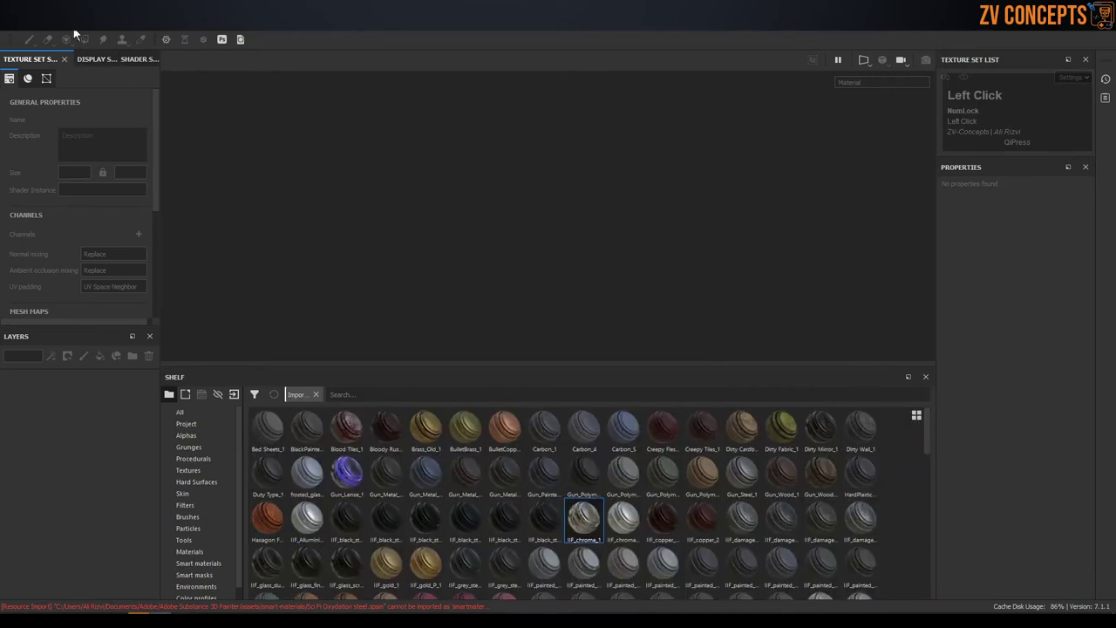
pyautogui.click(482, 145)
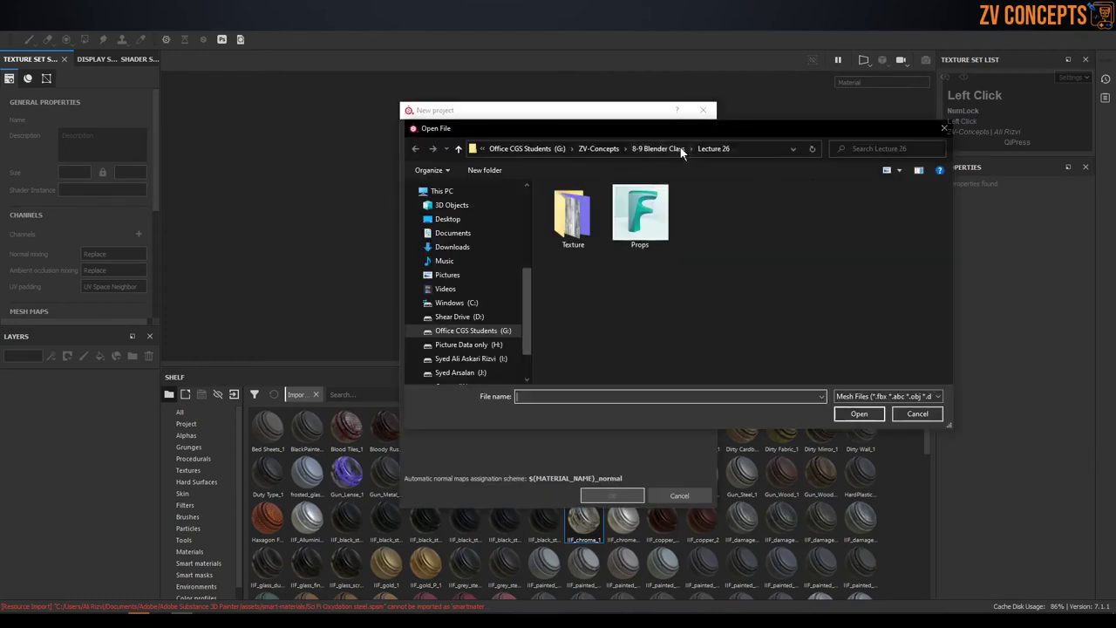
pyautogui.press('ctrl+v')
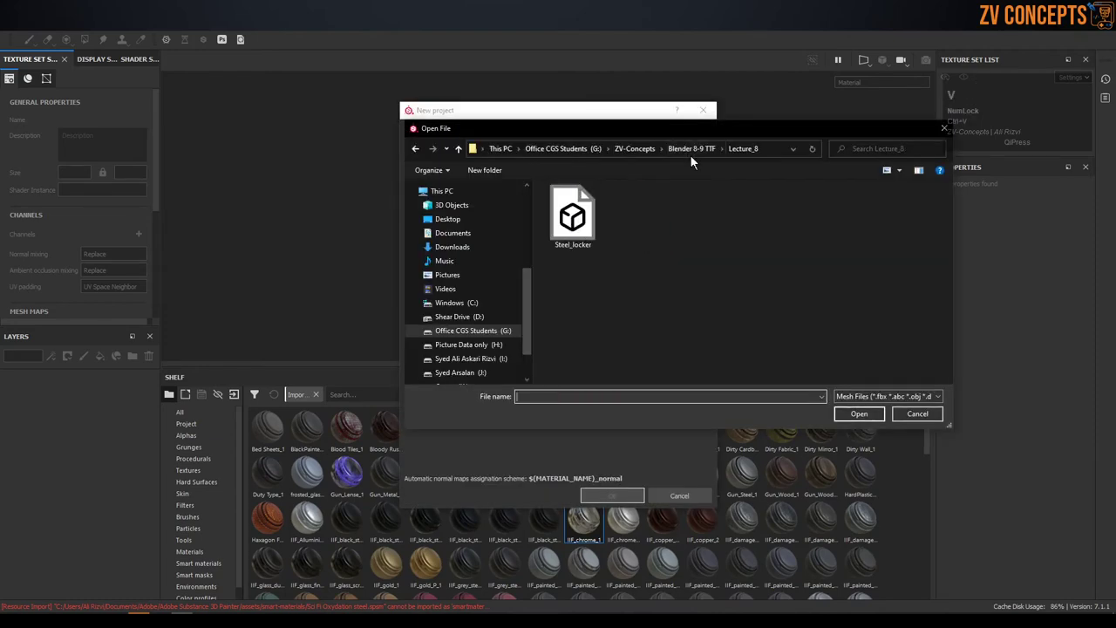
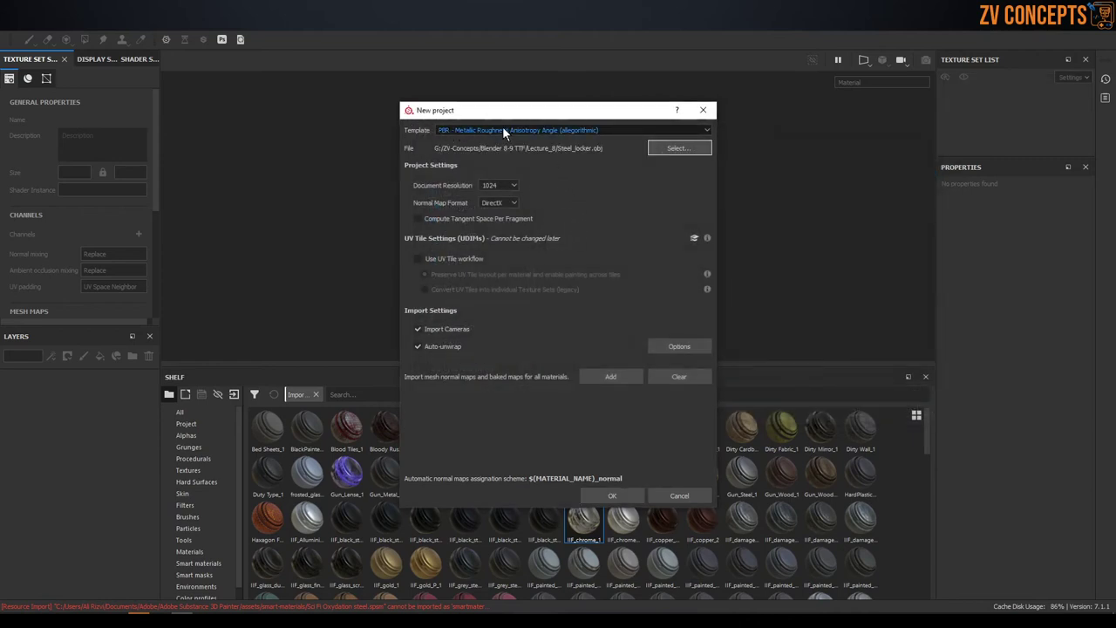
pyautogui.doubleClick(552, 133)
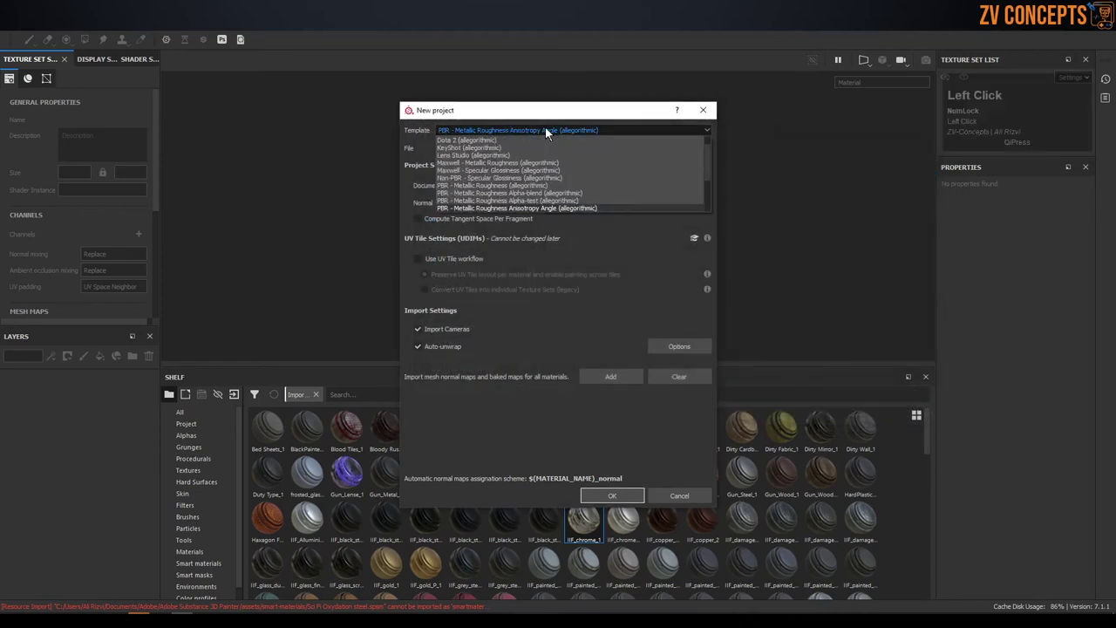
# - Confirm the normal map format, then light the locker with the Panorama environment map in Display Settings
pyautogui.click(578, 191)
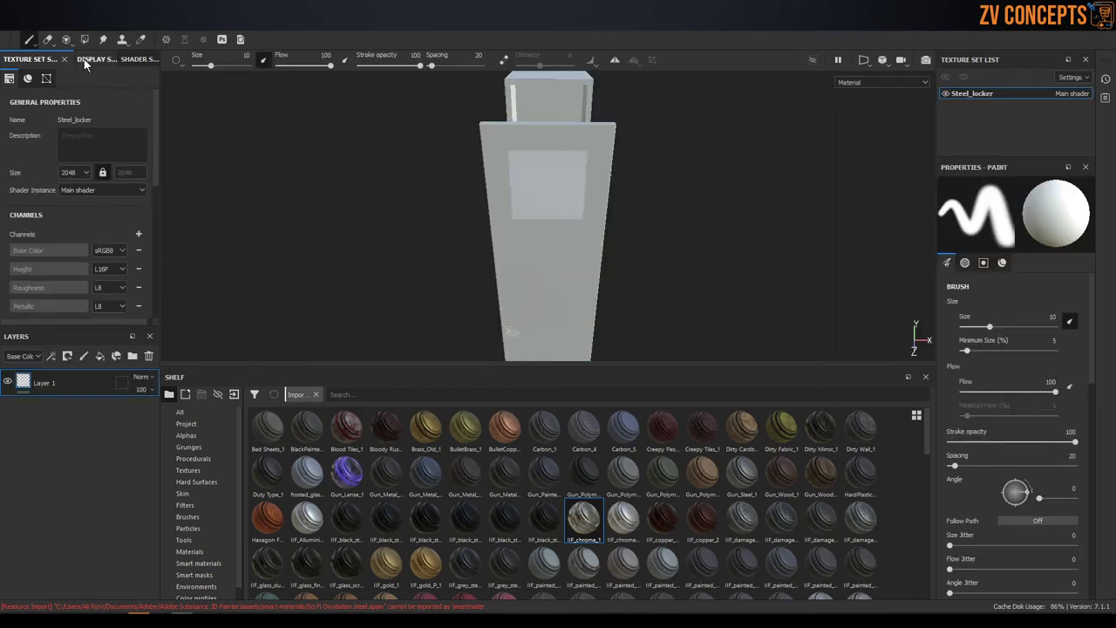
pyautogui.click(122, 159)
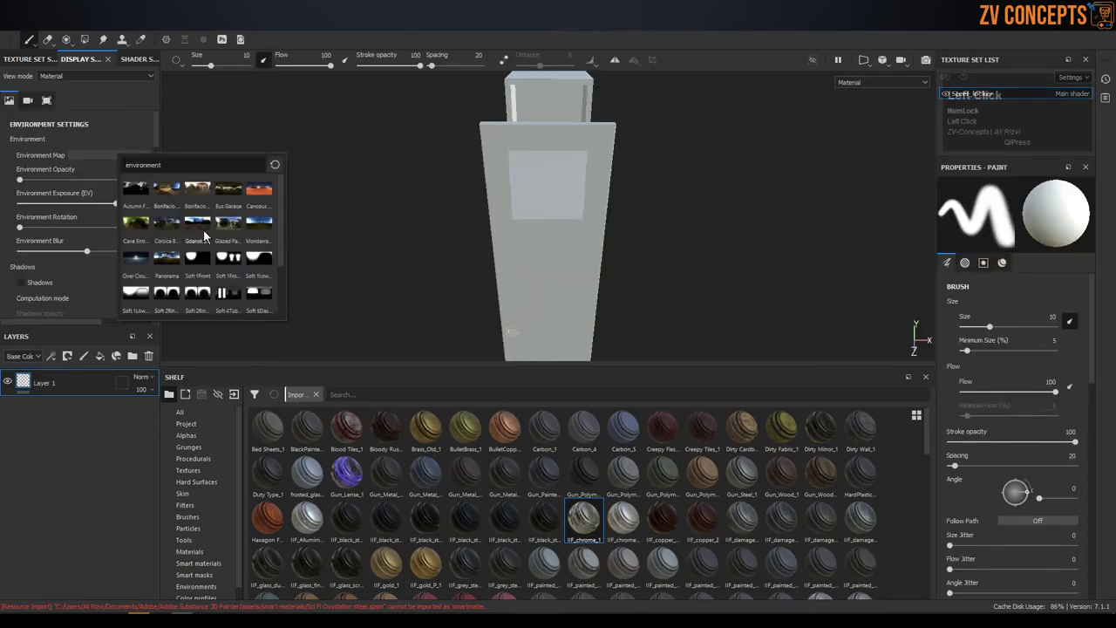
pyautogui.scroll(-3)
pyautogui.scroll(3)
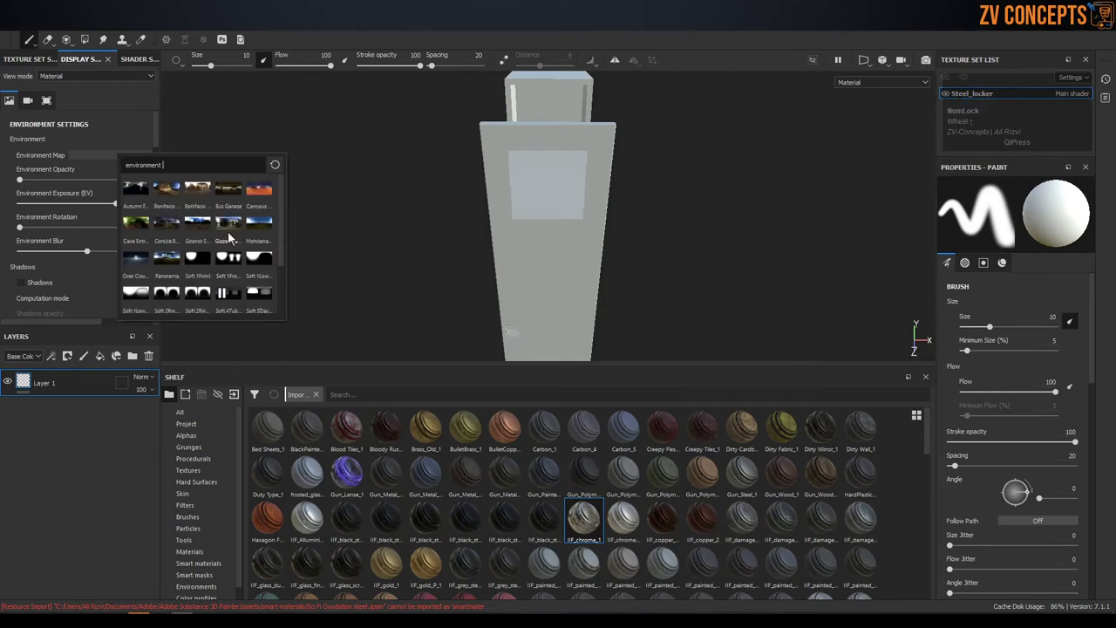
pyautogui.scroll(3)
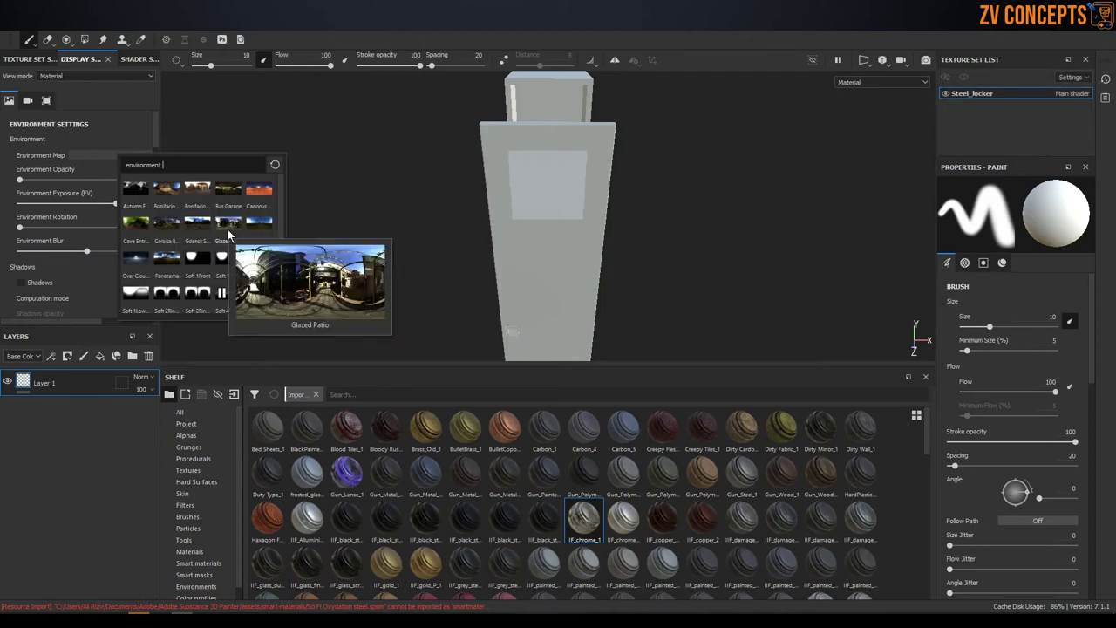
pyautogui.scroll(-3)
pyautogui.scroll(3)
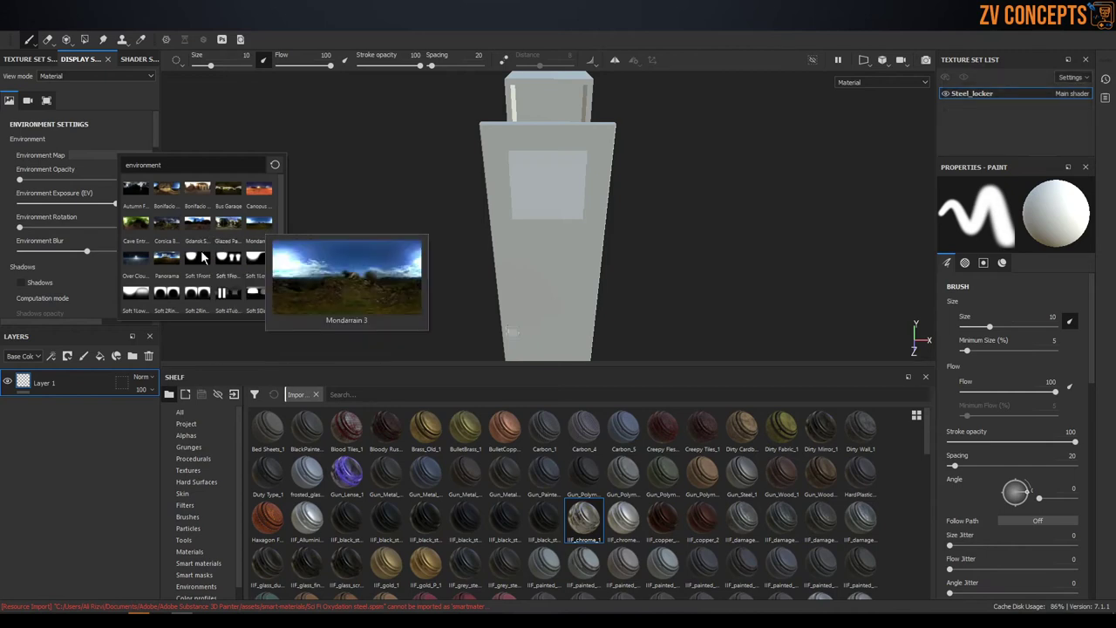
pyautogui.scroll(-3)
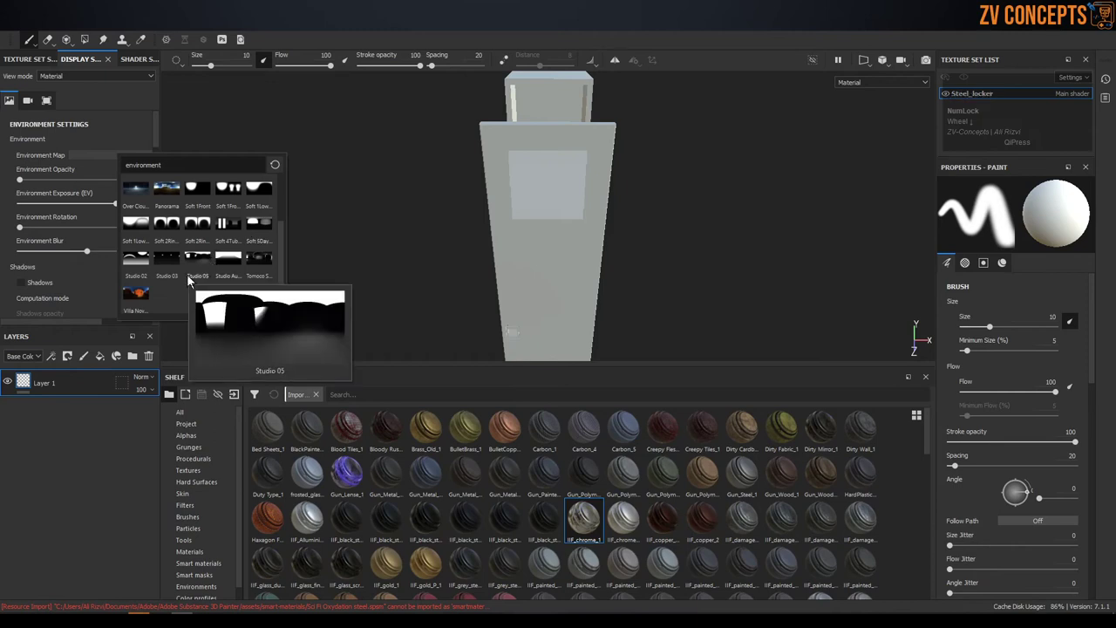
pyautogui.scroll(3)
pyautogui.click(230, 197)
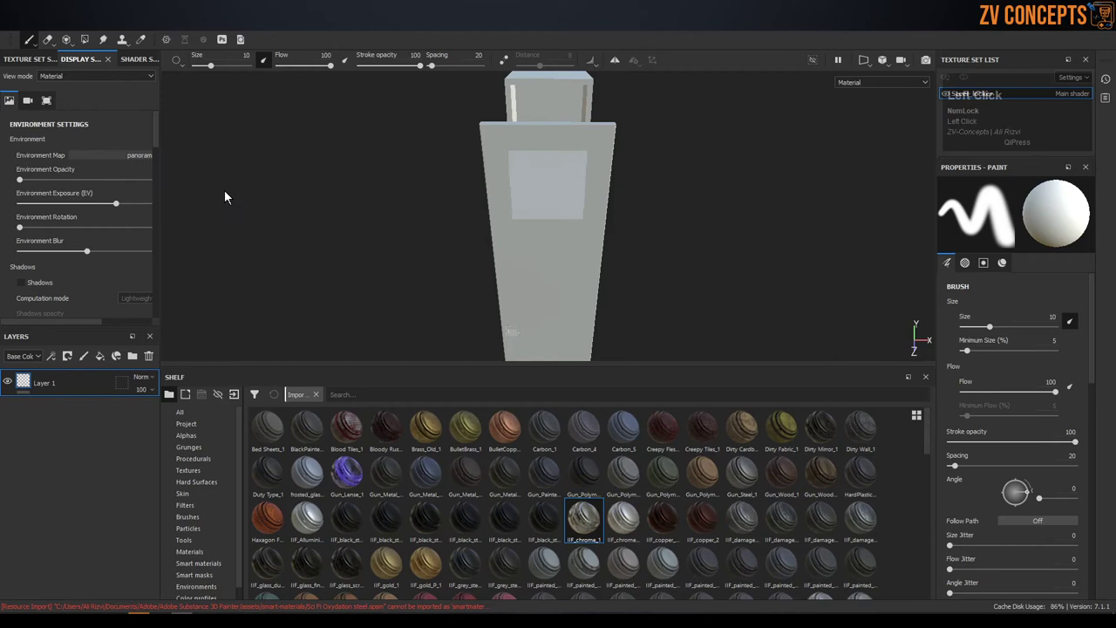
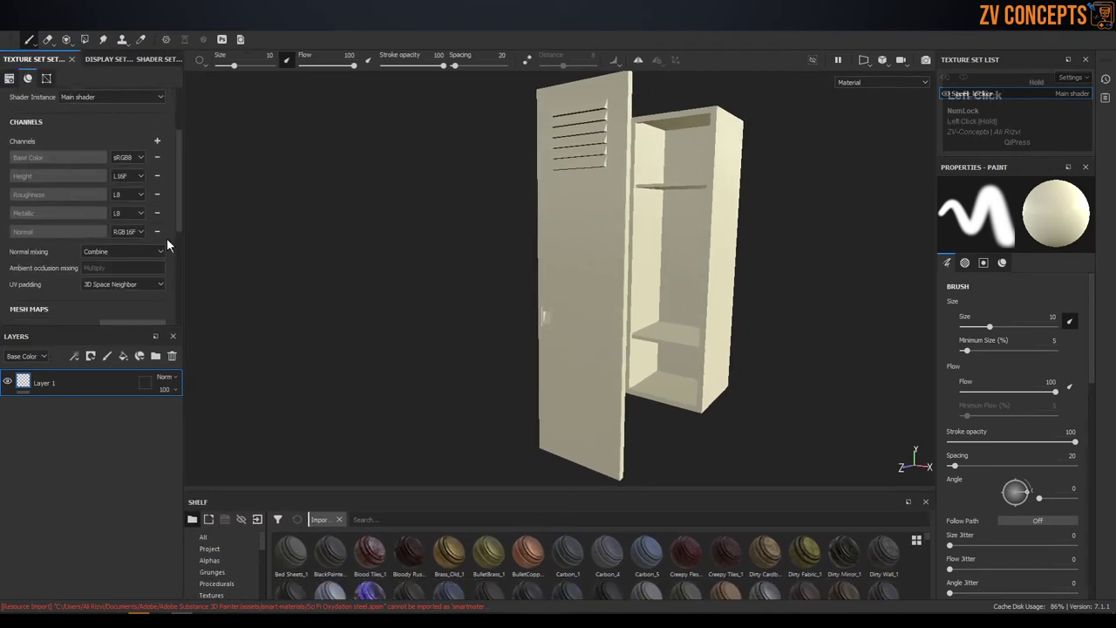
# - Bake all checked mesh maps (normal, AO, curvature, position, thickness) at 2048 resolution
pyautogui.click(151, 282)
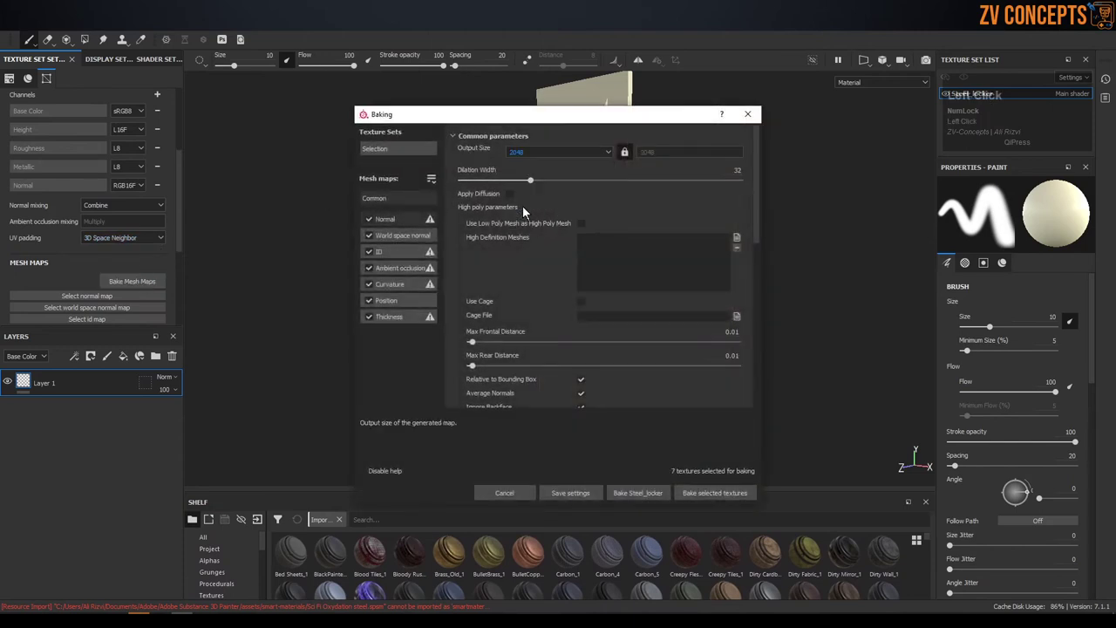
pyautogui.scroll(-3)
pyautogui.click(669, 355)
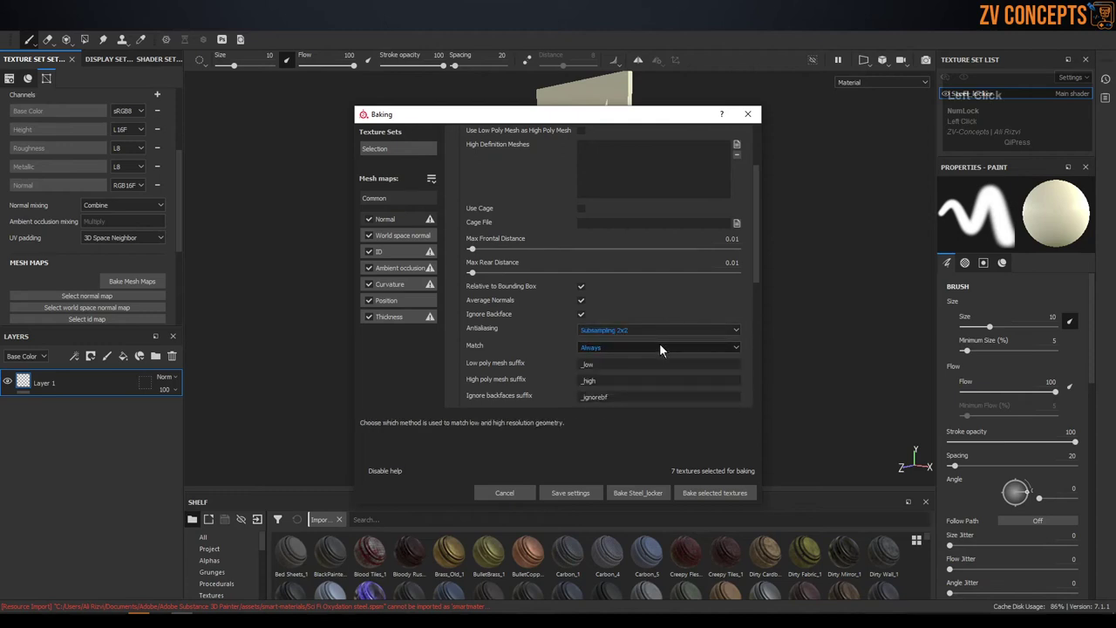
pyautogui.scroll(-3)
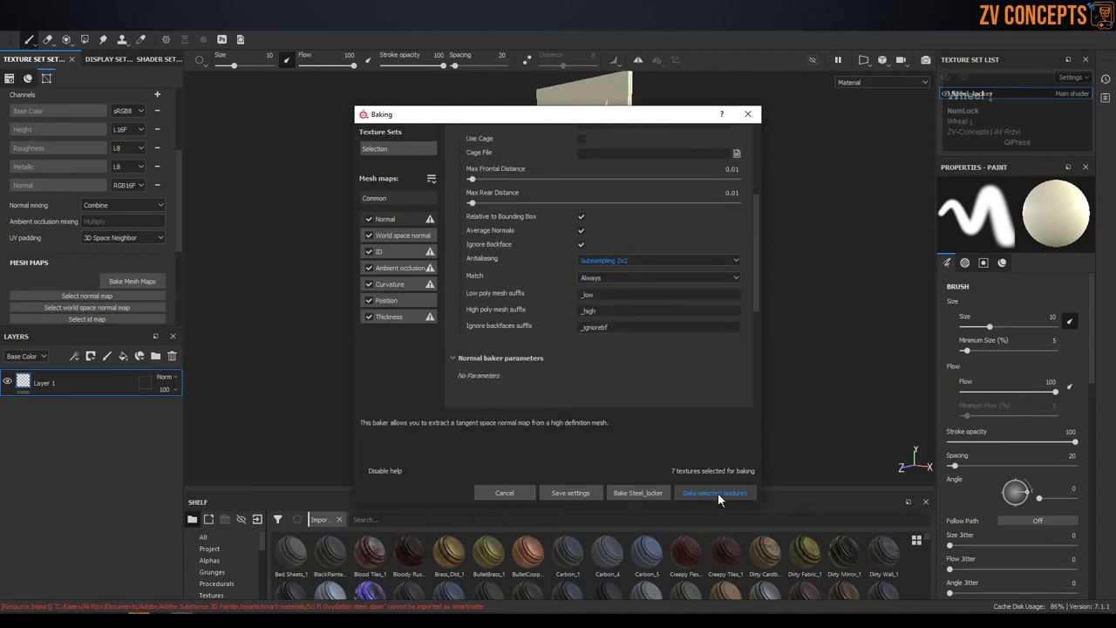
pyautogui.click(723, 501)
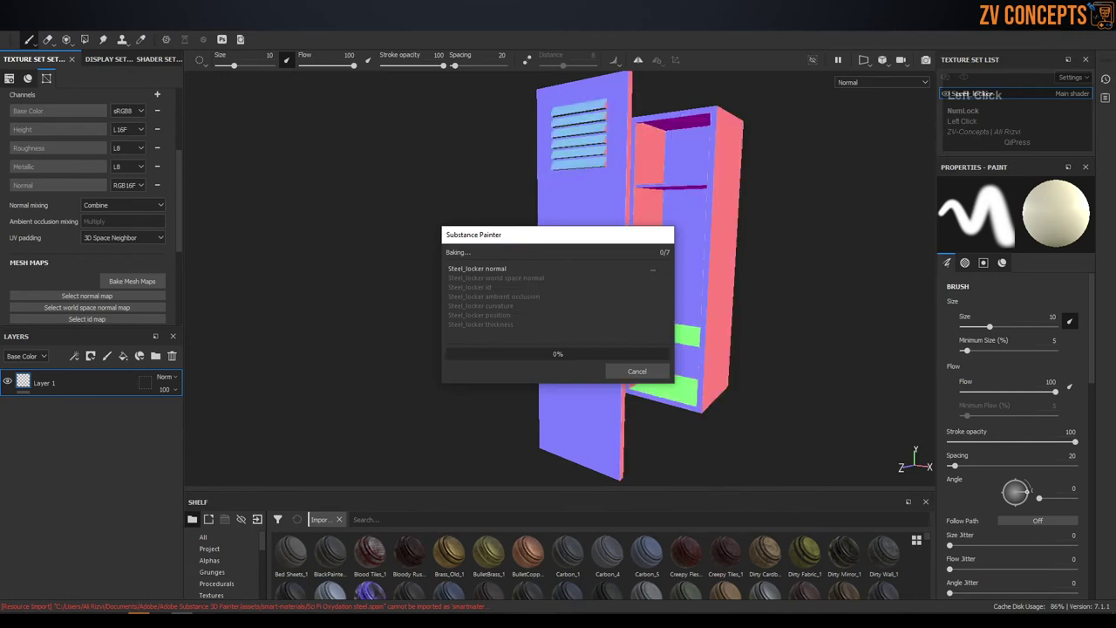
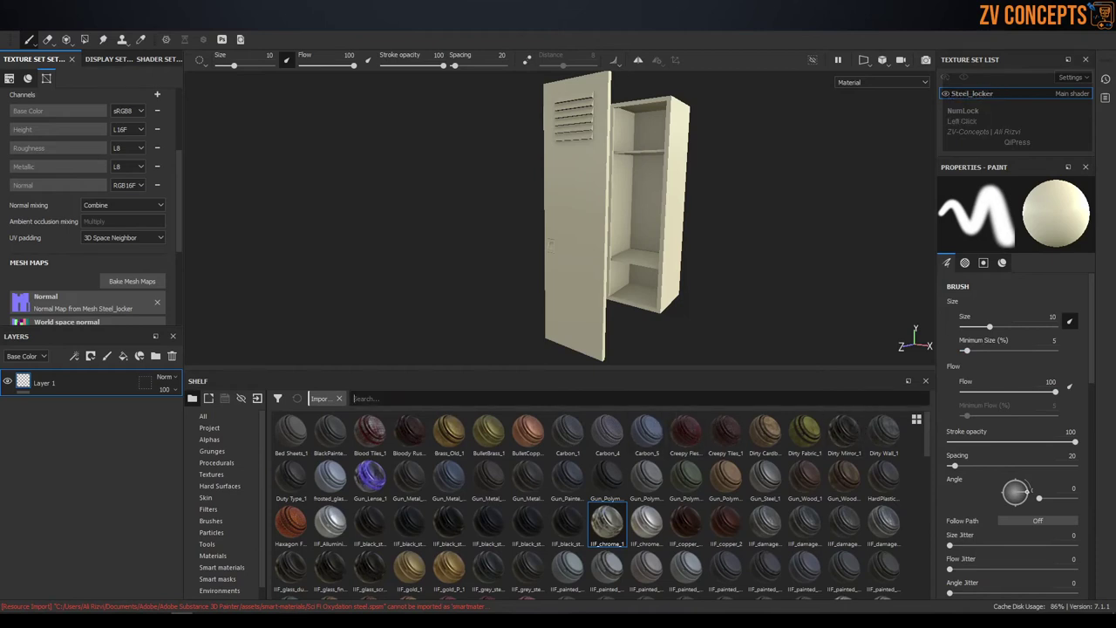
# - Browse the material shelf and check the thumbnail size options
pyautogui.scroll(-3)
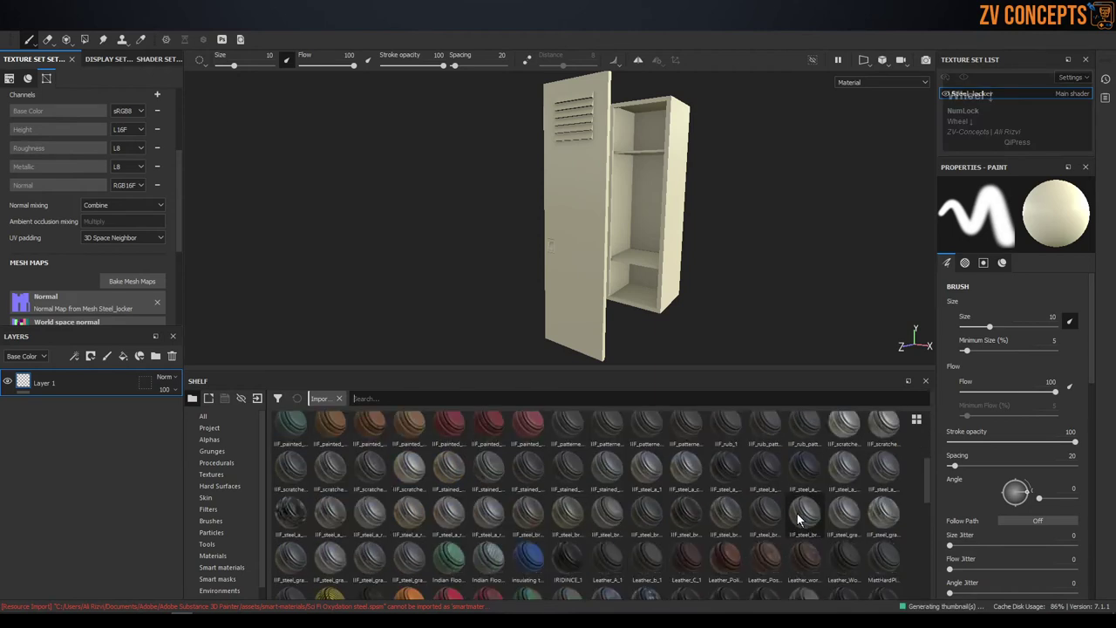
pyautogui.scroll(-3)
pyautogui.scroll(-3)
pyautogui.scroll(-3)
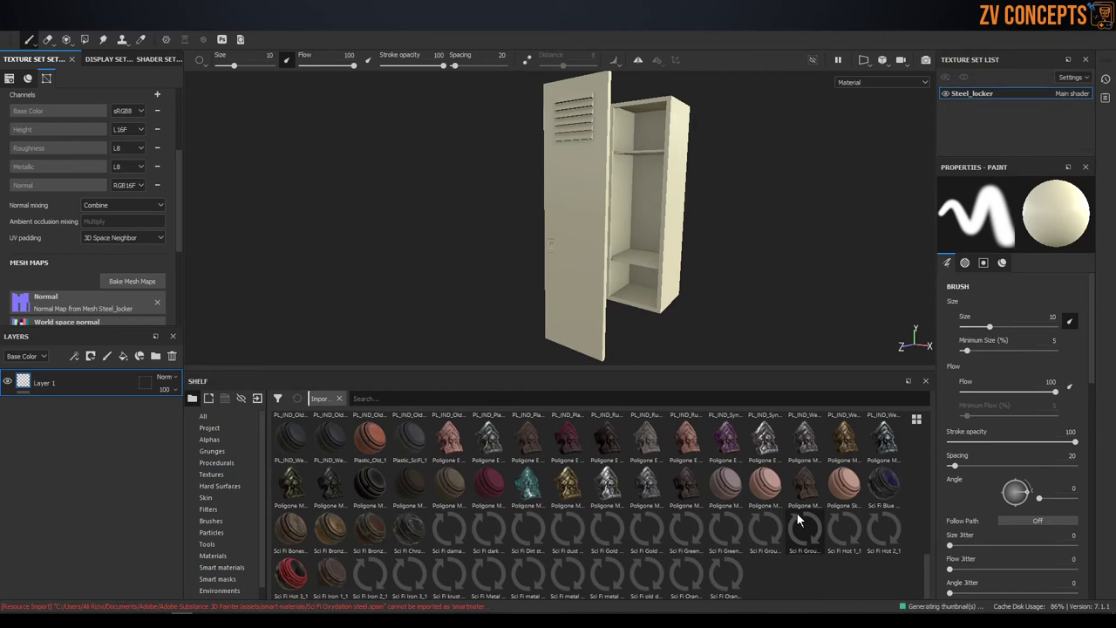
pyautogui.scroll(3)
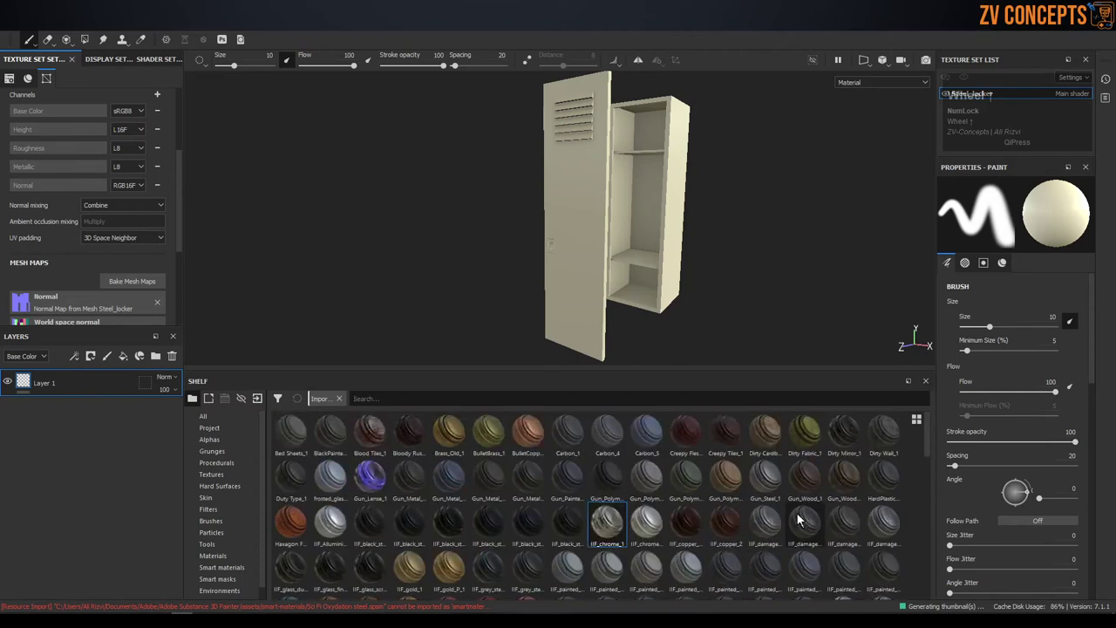
pyautogui.click(921, 423)
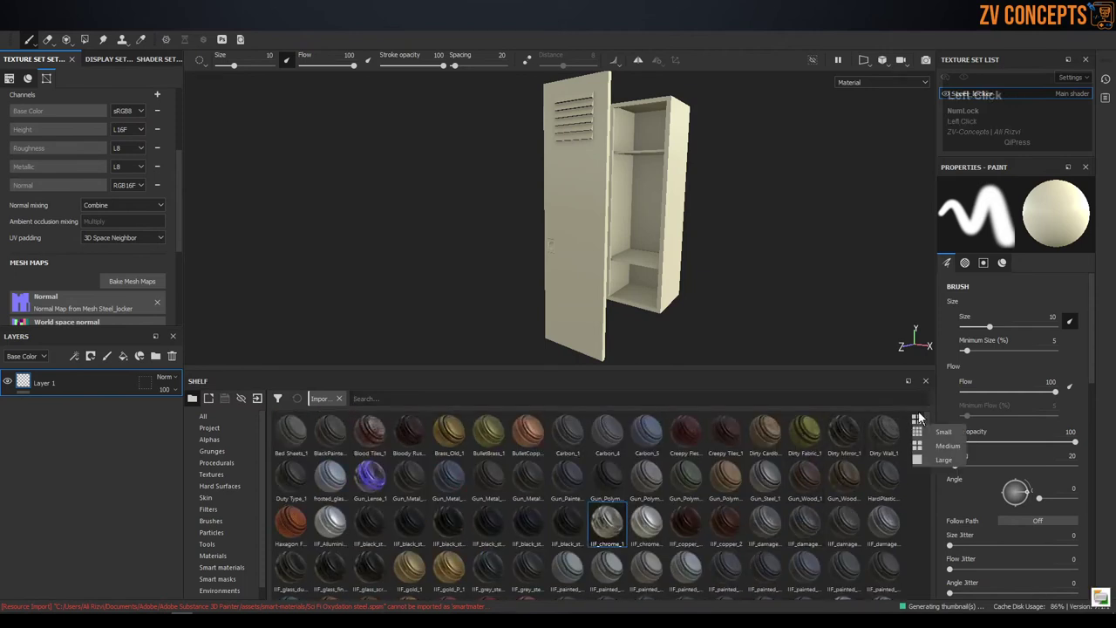
pyautogui.scroll(-3)
pyautogui.scroll(3)
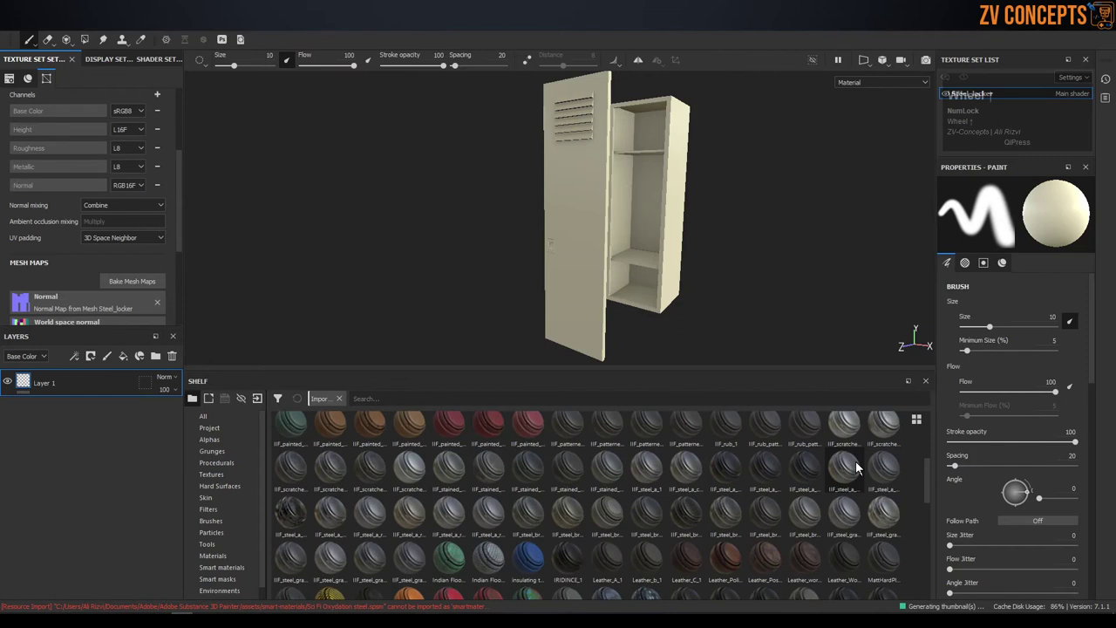
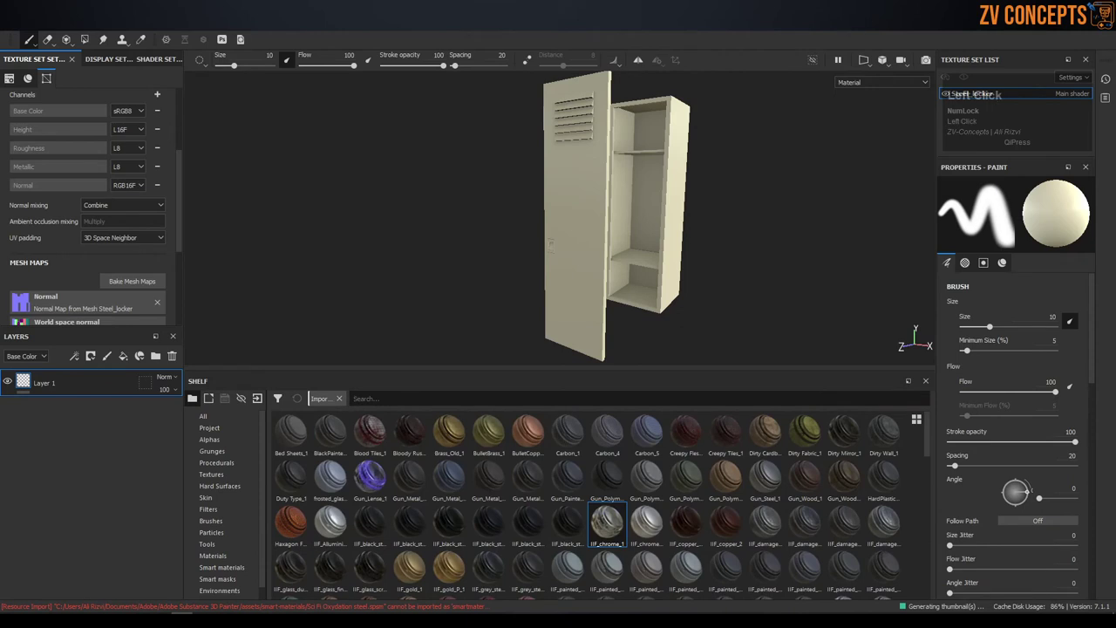
# - Filter the shelf search to 'old' to show worn materials like Paint_Old_HeavyMetal_1
pyautogui.write('mach')
pyautogui.press('BackSpace')
pyautogui.write('ech')
pyautogui.press('BackSpace')
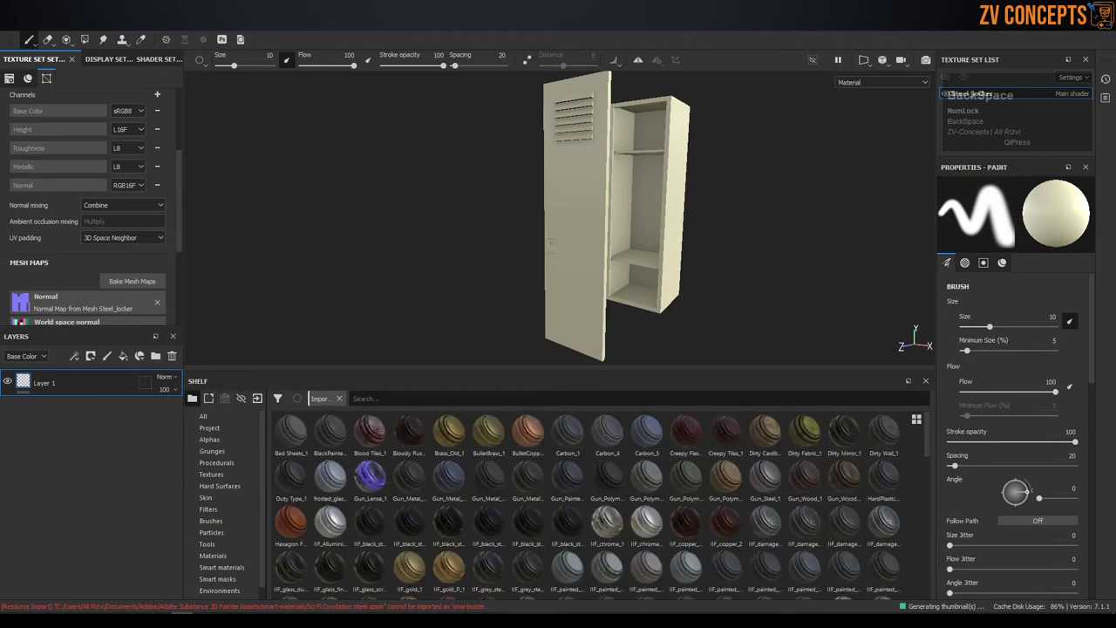
pyautogui.press('BackSpace')
pyautogui.write('old')
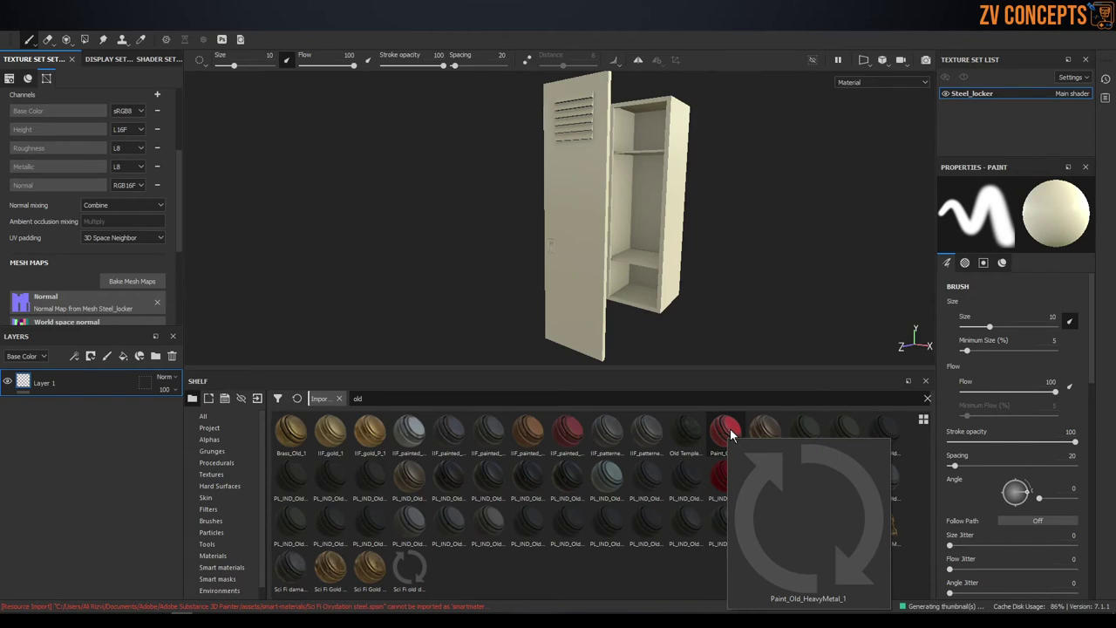
# - Drop Paint_Old_HeavyMetal_1 onto the locker and delete the empty Layer 1 beneath it
pyautogui.moveTo(735, 436); pyautogui.dragTo(605, 232)
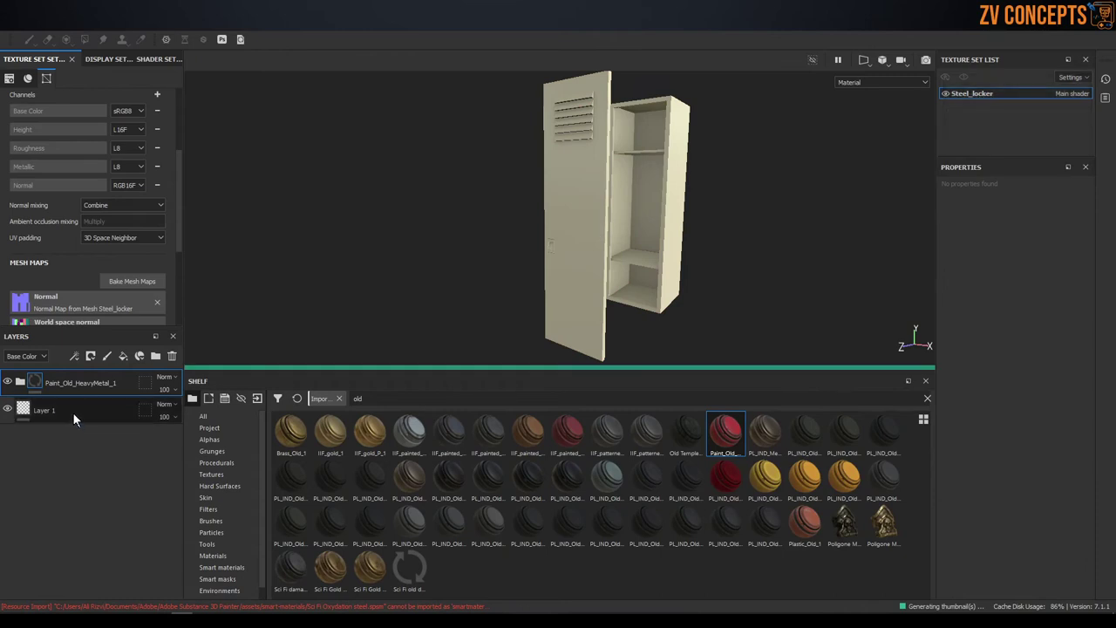
pyautogui.click(77, 420)
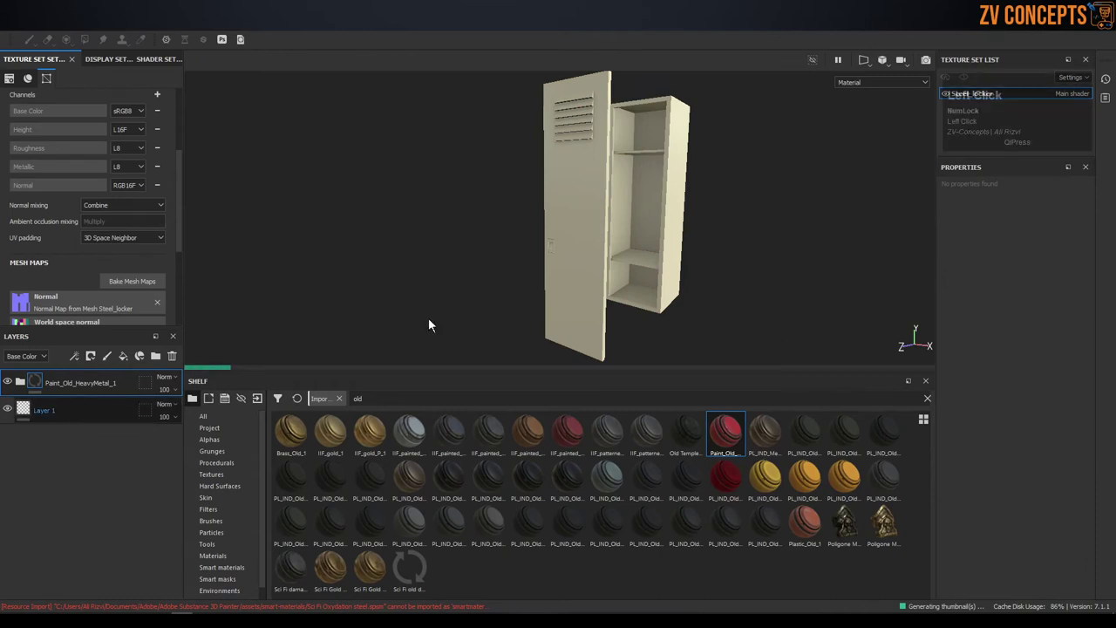
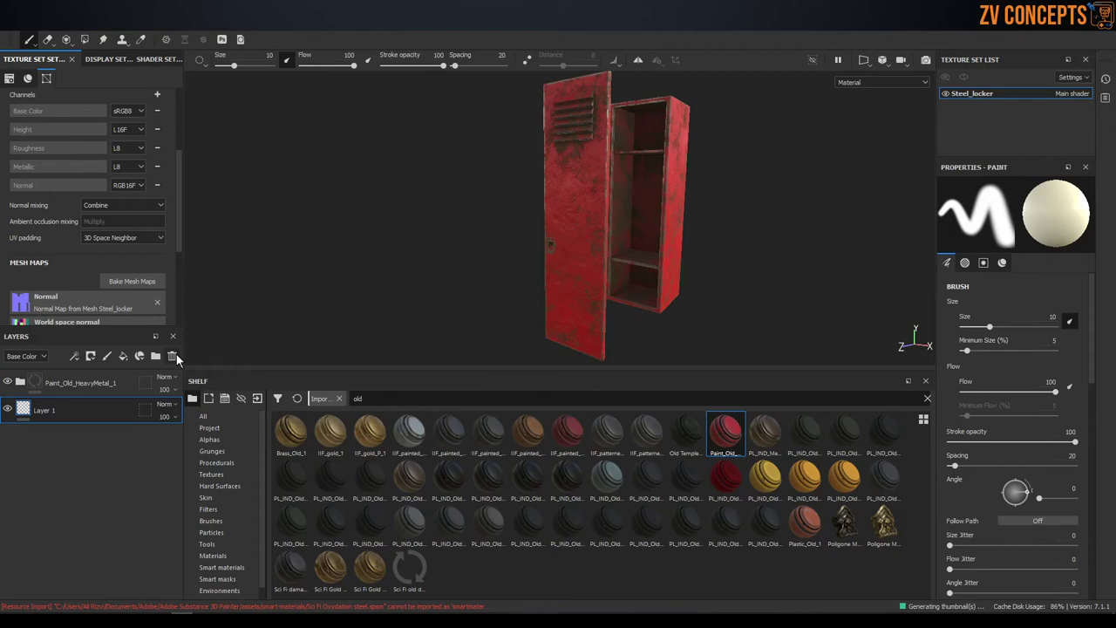
pyautogui.doubleClick(179, 361)
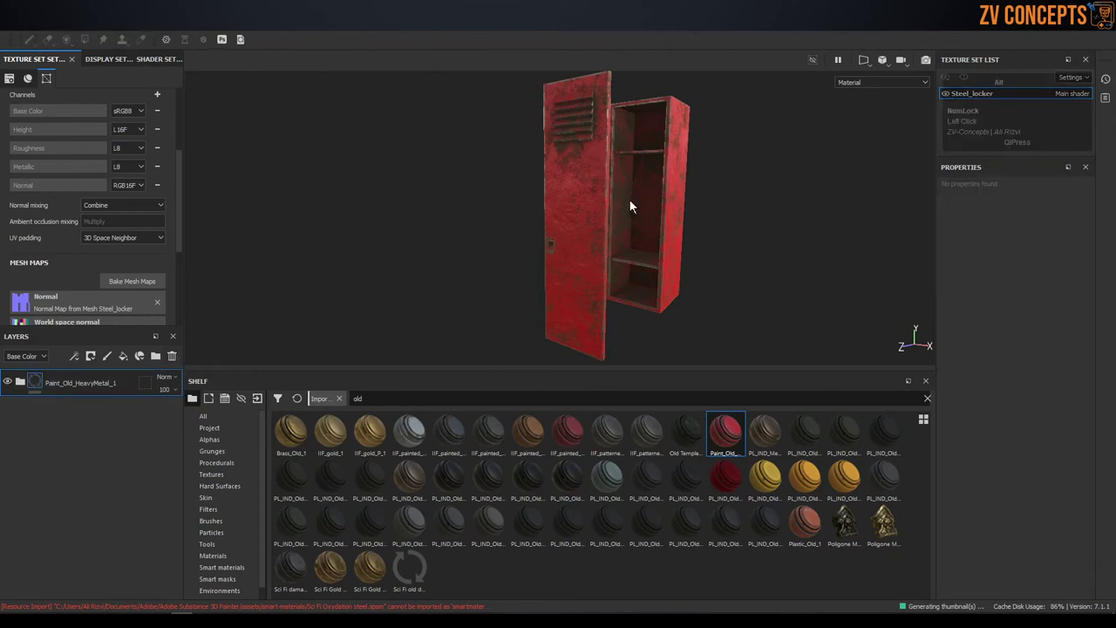
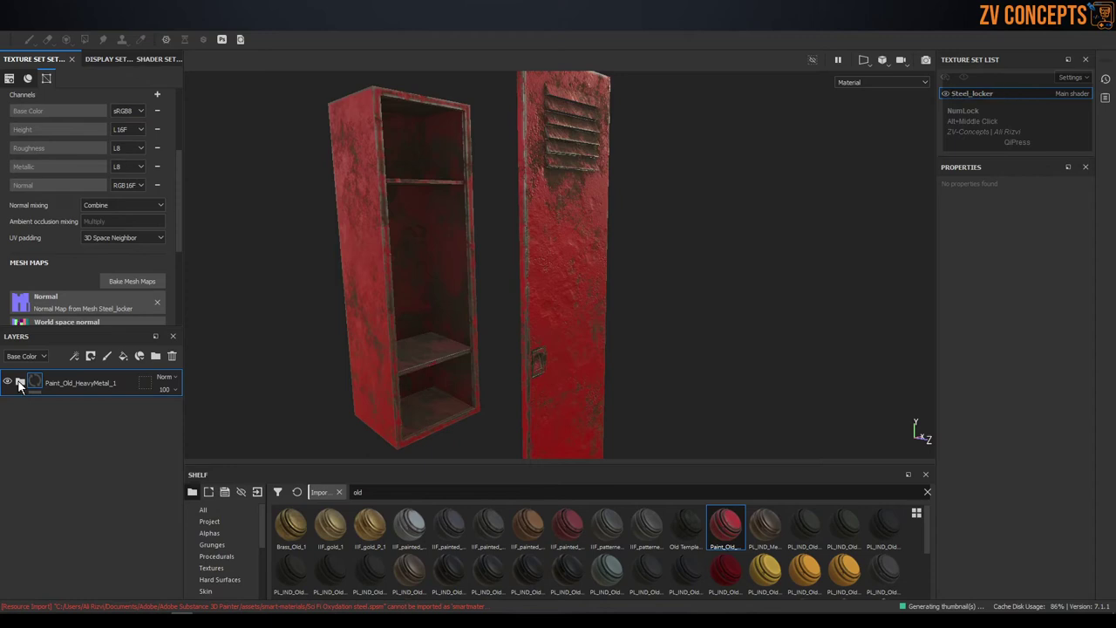
# - Expand the Paint_Old_HeavyMetal_1 group to reveal its Worn, Dirt, Rust and surface sublayers
pyautogui.middleClick(25, 386)
pyautogui.scroll(-3)
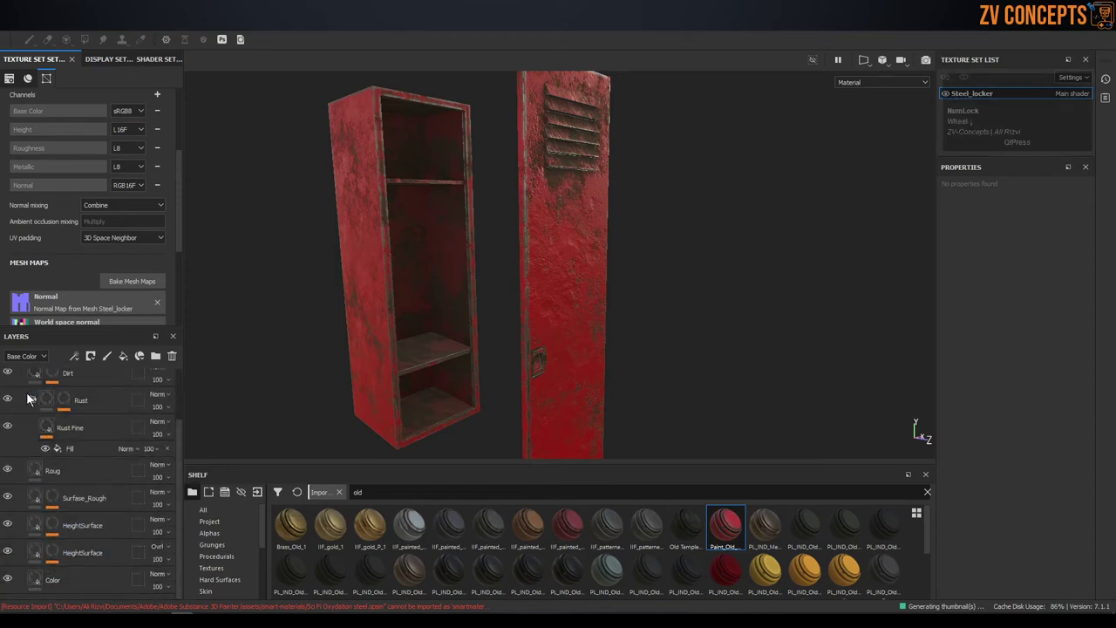
pyautogui.click(30, 400)
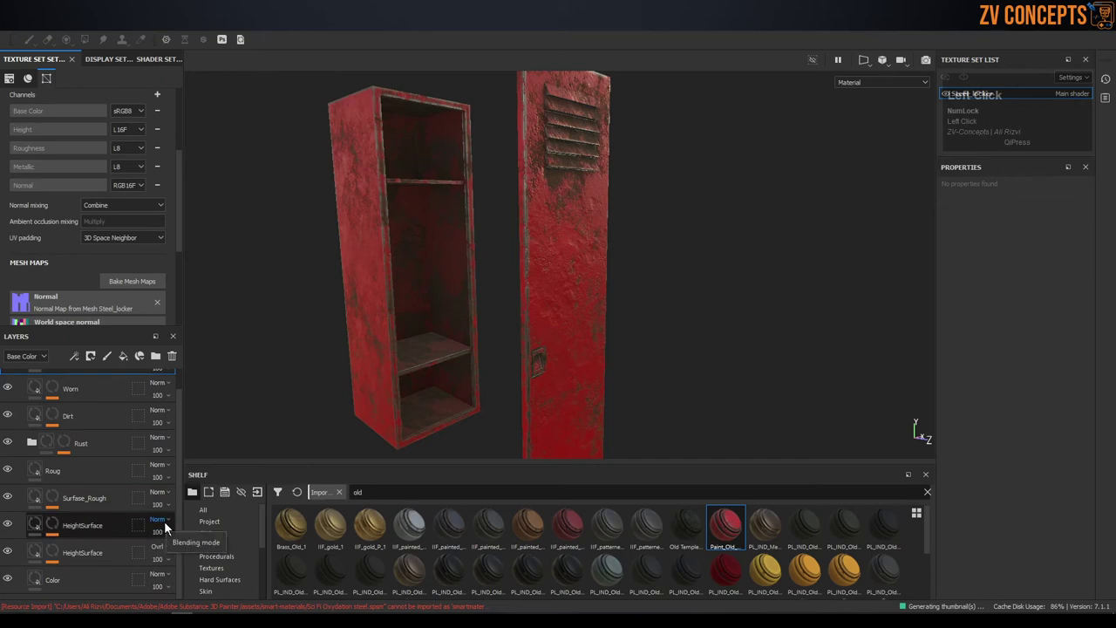
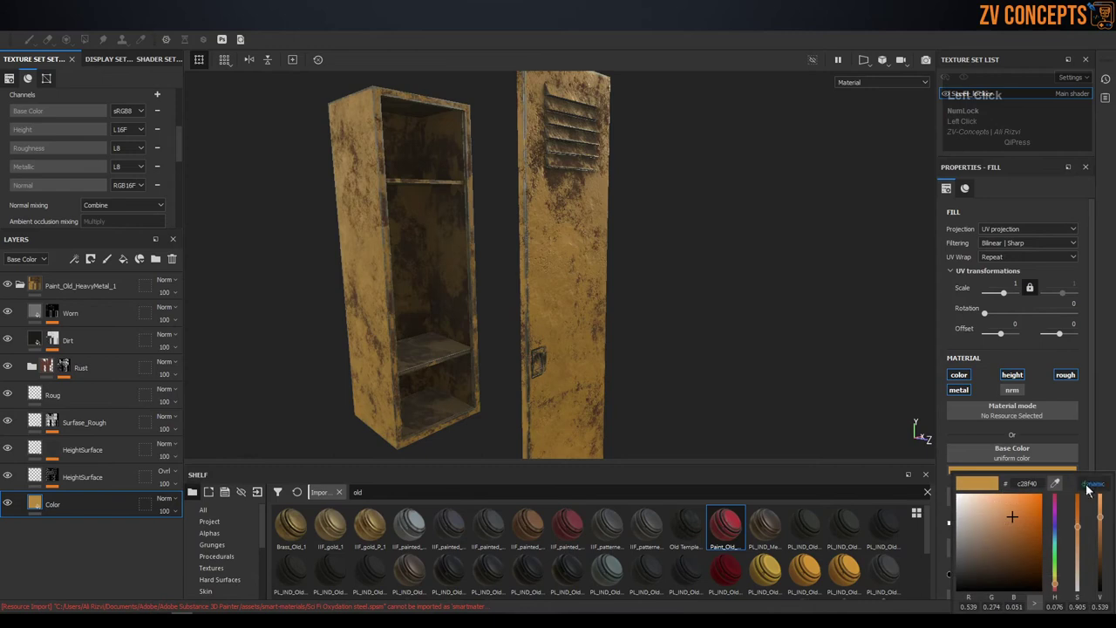
# - Raise the Base Color saturation so the locker paint reads a richer orange-yellow
pyautogui.click(1082, 516)
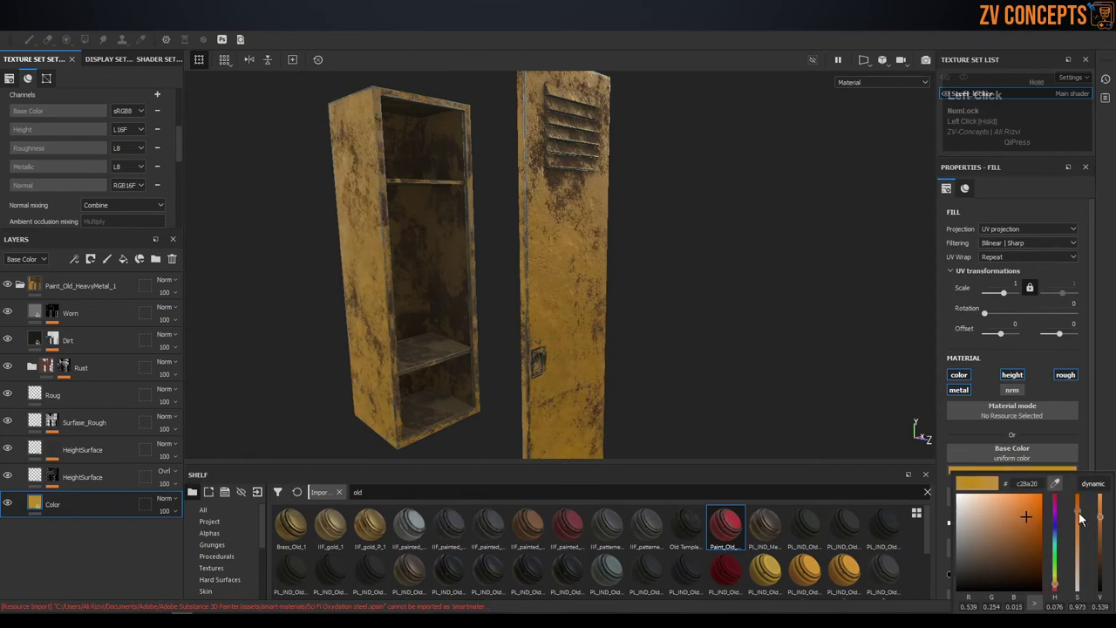
pyautogui.moveTo(1103, 519); pyautogui.dragTo(682, 174)
pyautogui.click(682, 174)
pyautogui.rightClick(670, 187)
pyautogui.click(465, 142)
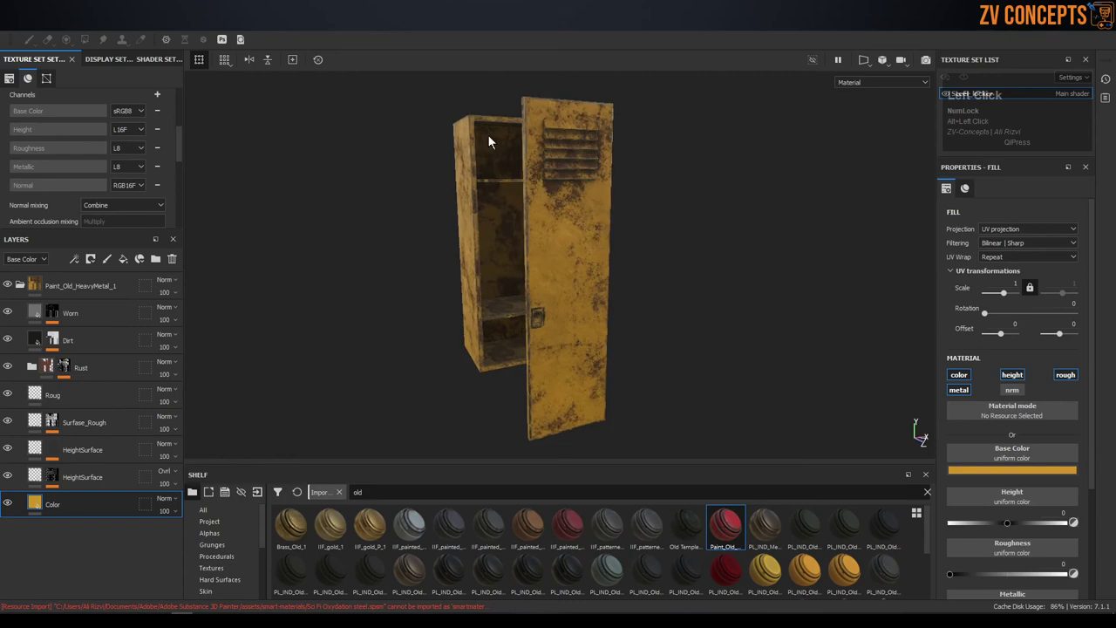
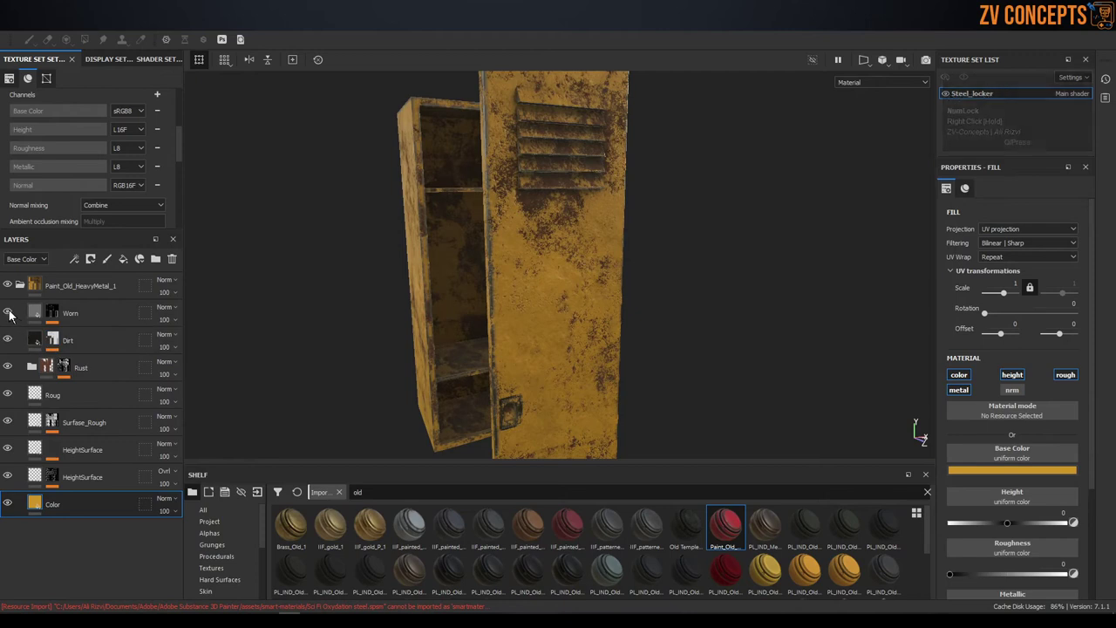
# - Expand the Dirt layer's mask to show its grunge fill and the mg_dirt generator settings
pyautogui.click(12, 317)
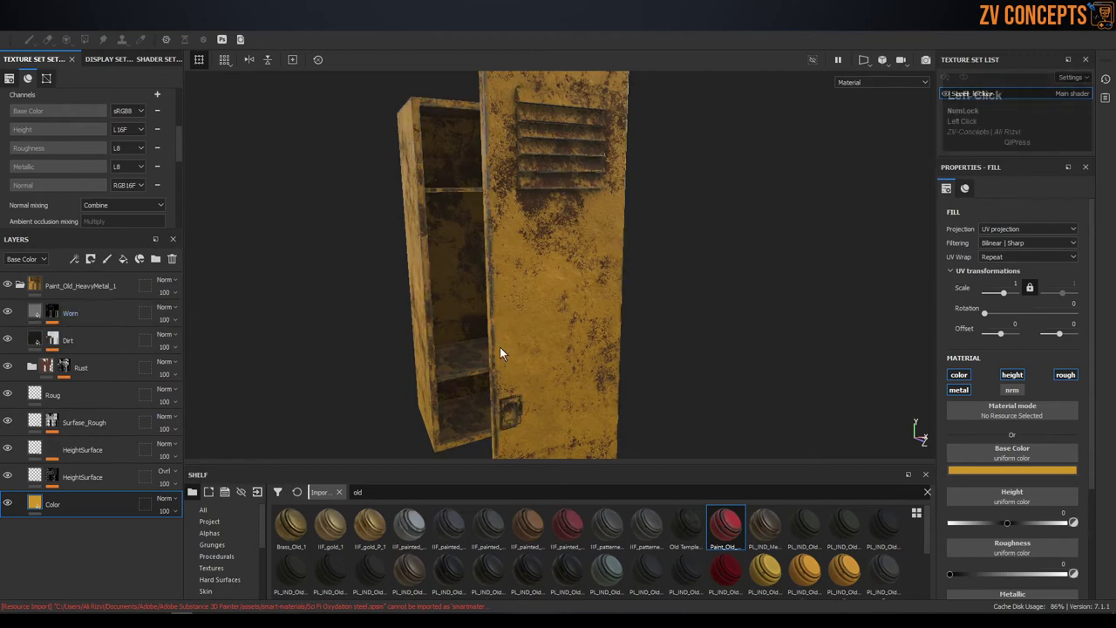
pyautogui.click(11, 341)
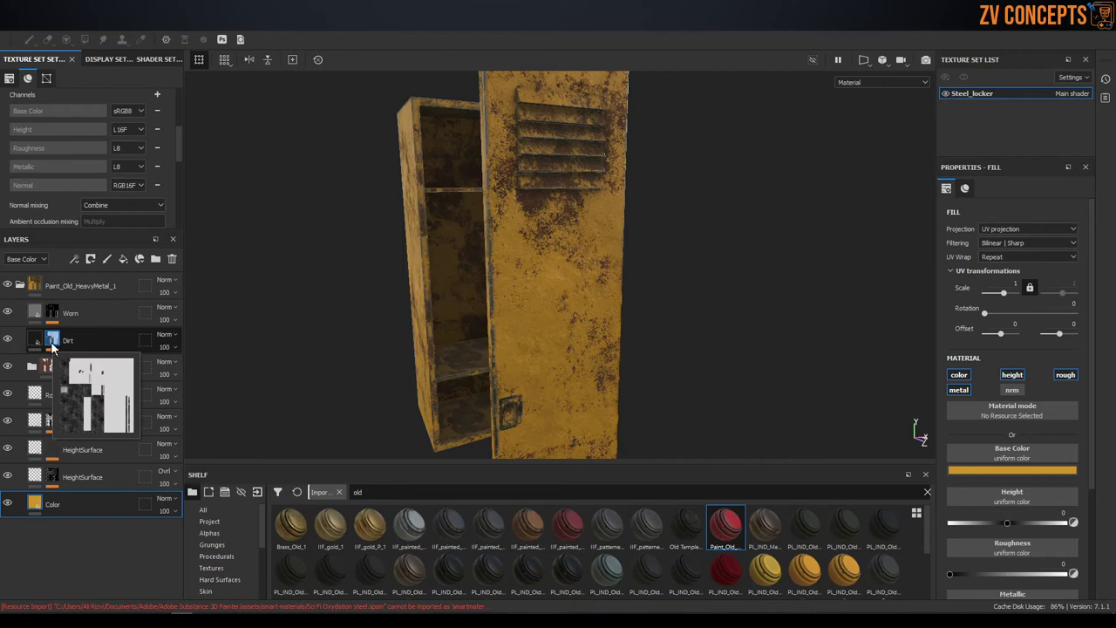
pyautogui.click(55, 349)
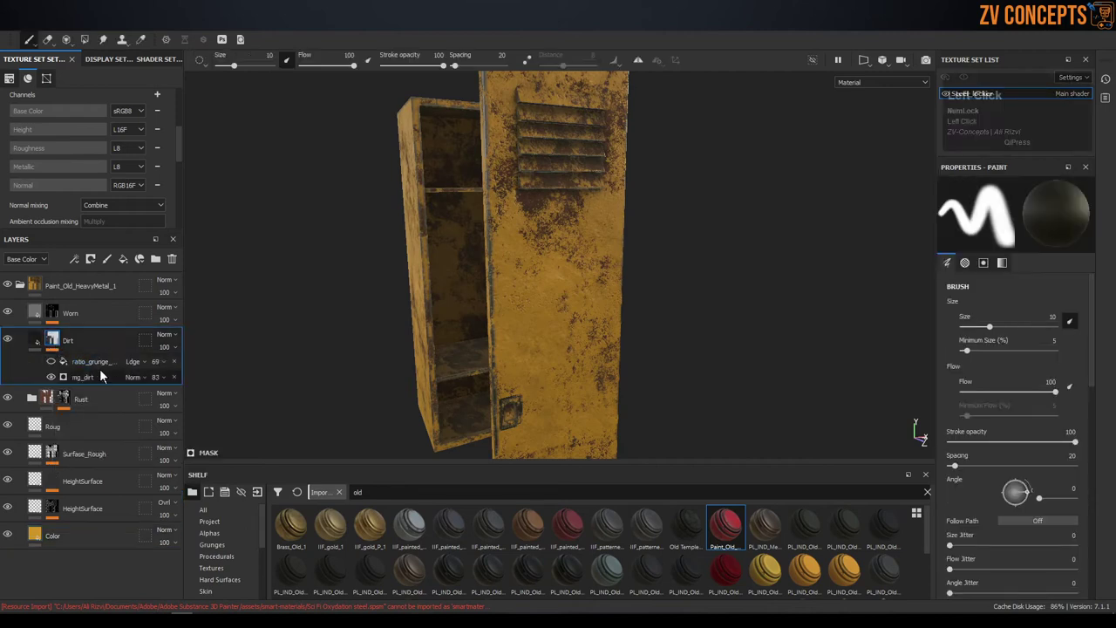
pyautogui.click(109, 377)
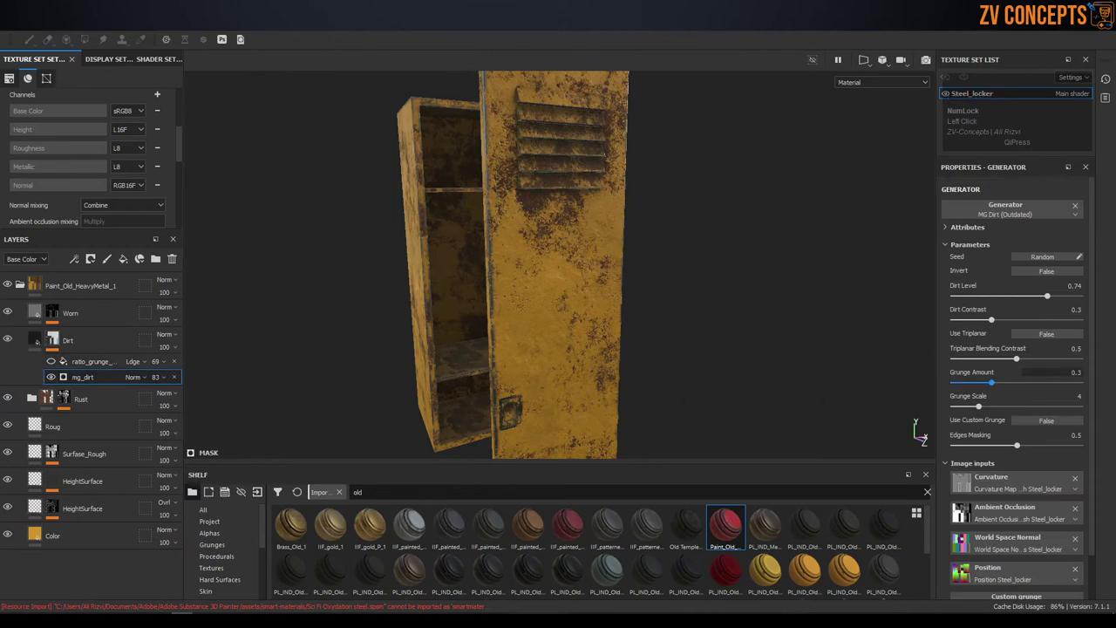
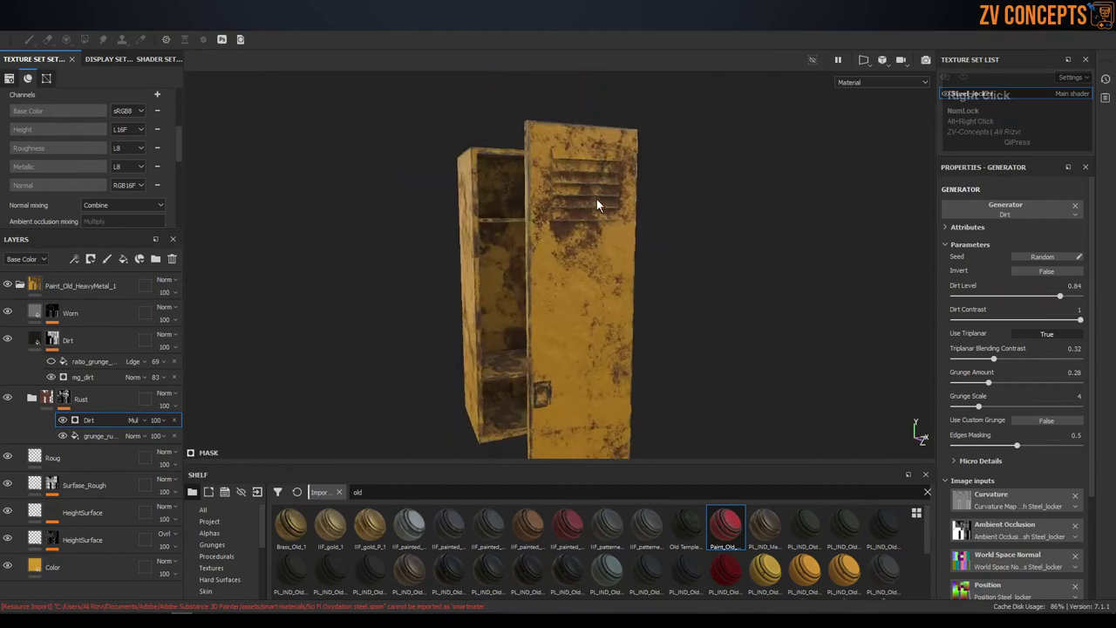
# - Select the Rust Fine fill and adjust its Height while checking the locker from several angles
pyautogui.rightClick(638, 176)
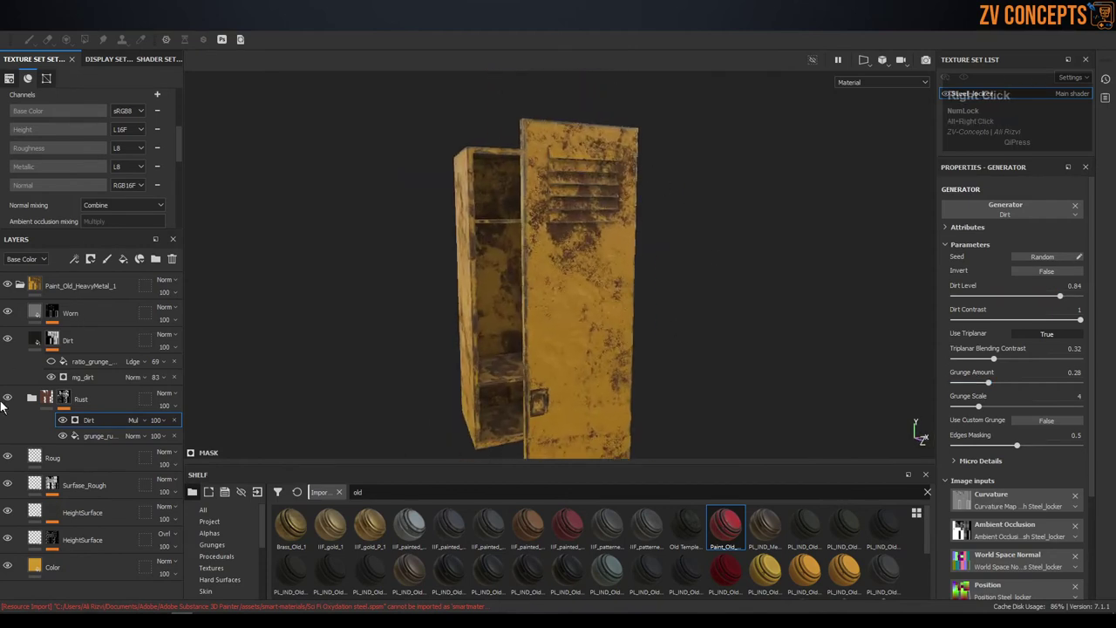
pyautogui.click(12, 399)
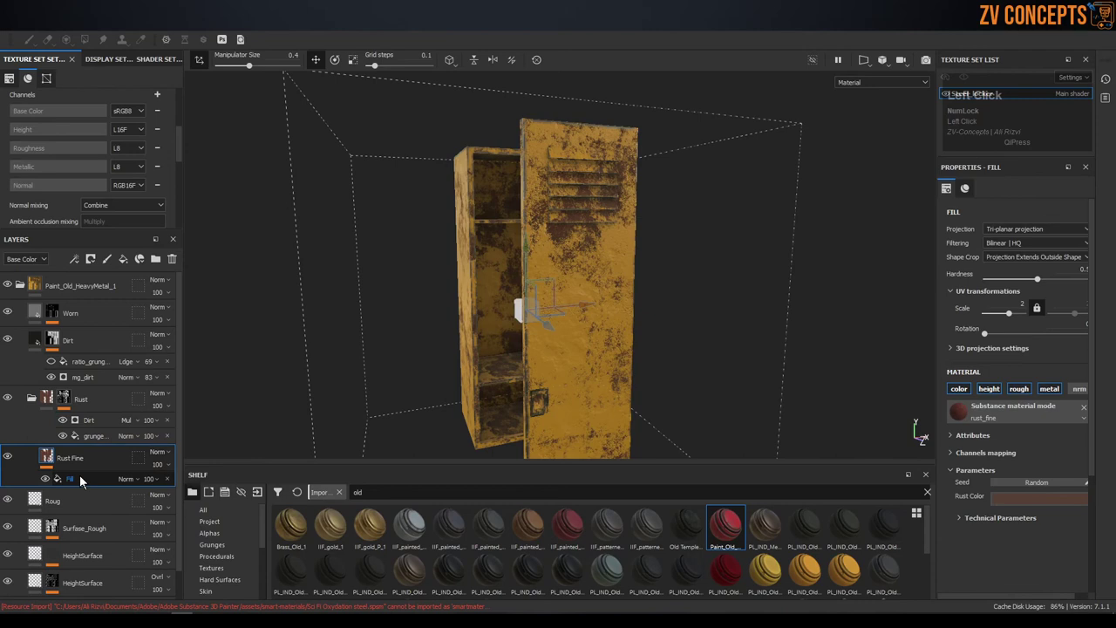
pyautogui.scroll(-3)
pyautogui.scroll(3)
pyautogui.click(596, 193)
pyautogui.moveTo(561, 205); pyautogui.dragTo(1004, 488)
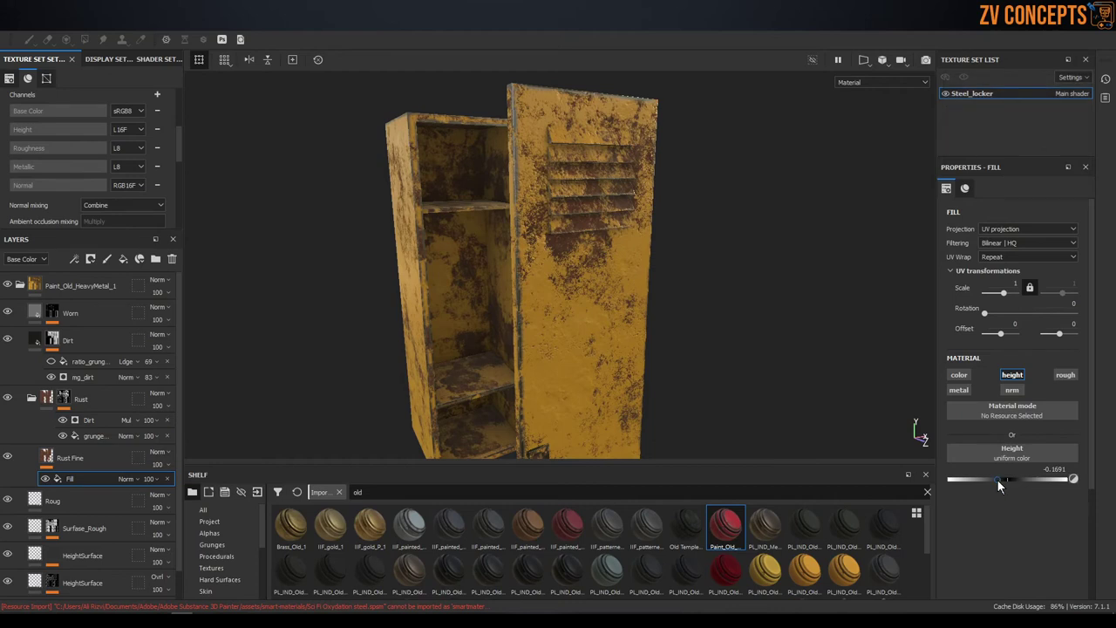
pyautogui.rightClick(559, 216)
pyautogui.click(559, 216)
pyautogui.rightClick(528, 194)
pyautogui.click(663, 231)
pyautogui.rightClick(701, 181)
pyautogui.click(792, 219)
pyautogui.rightClick(661, 183)
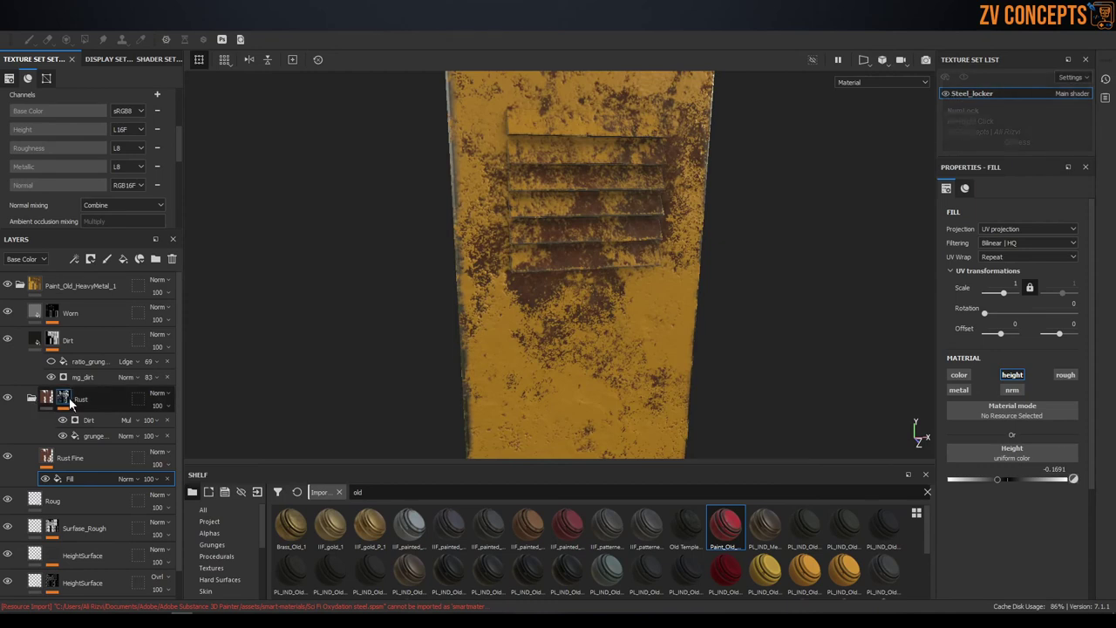
# - Lower the Rust mask's grunge_rust_fine Balance to about 0.28 so the door shows mostly clean paint
pyautogui.click(102, 435)
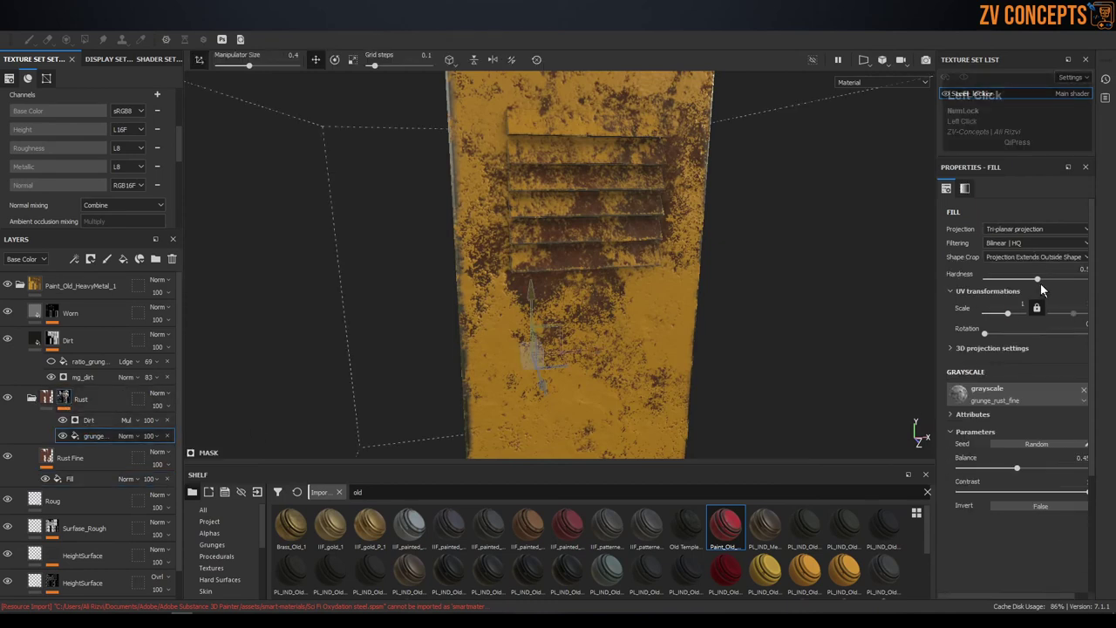
pyautogui.moveTo(1022, 475); pyautogui.dragTo(643, 249)
pyautogui.scroll(-3)
pyautogui.scroll(3)
pyautogui.click(511, 198)
pyautogui.rightClick(594, 194)
pyautogui.moveTo(463, 183); pyautogui.dragTo(1000, 475)
pyautogui.moveTo(999, 475); pyautogui.dragTo(643, 160)
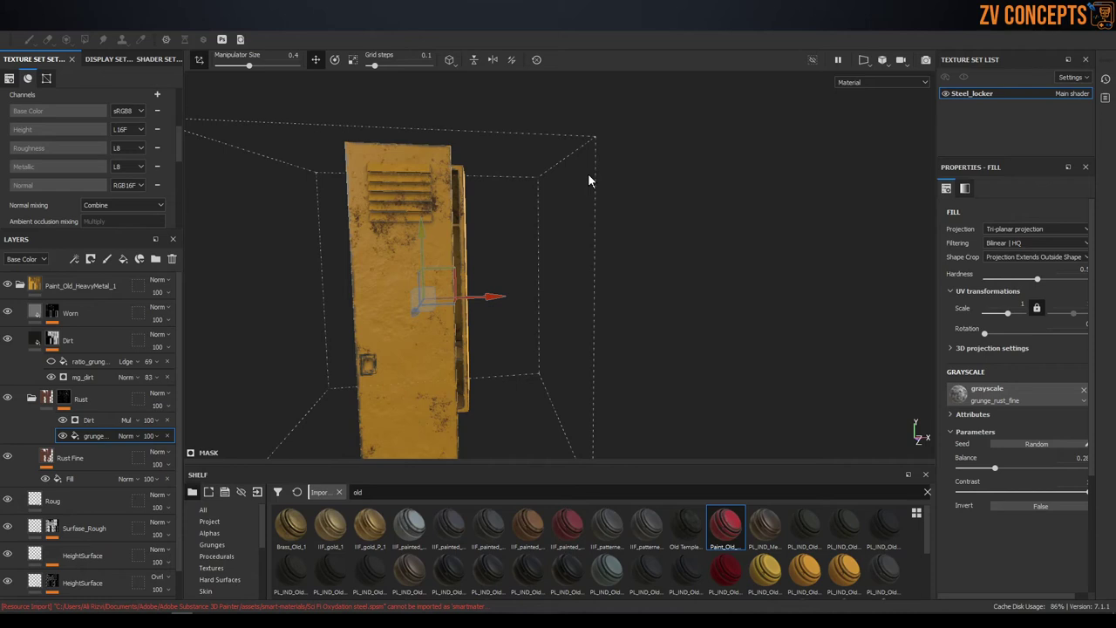
# - Collapse the Rust group and darken the paint base colour to a deeper orange, undoing a stray blue
pyautogui.click(657, 188)
pyautogui.rightClick(642, 195)
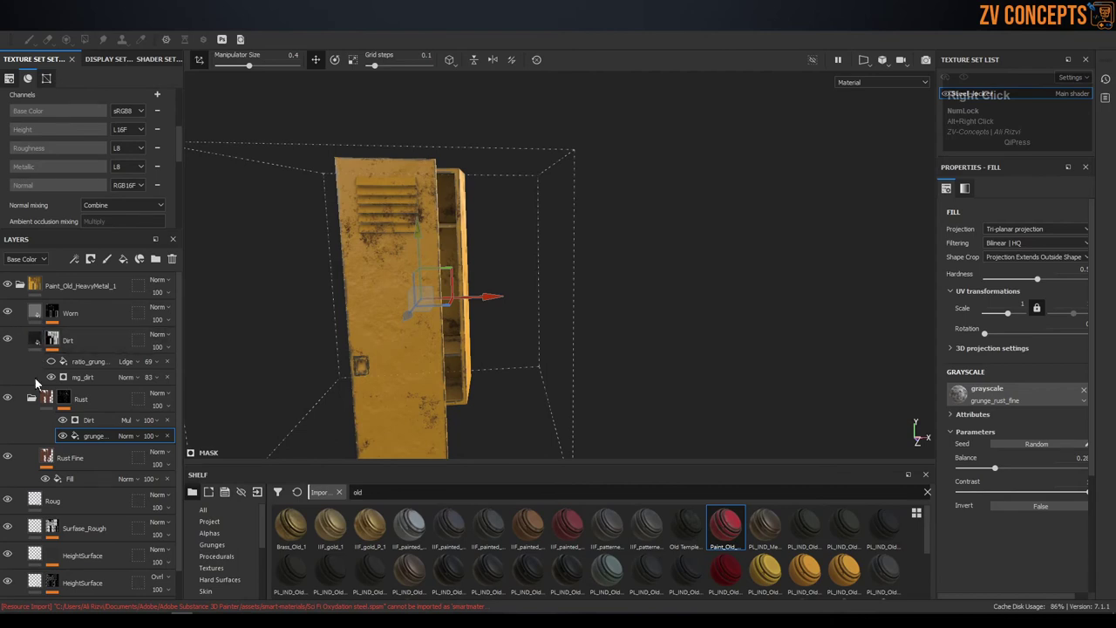
pyautogui.click(38, 401)
pyautogui.scroll(-3)
pyautogui.click(78, 582)
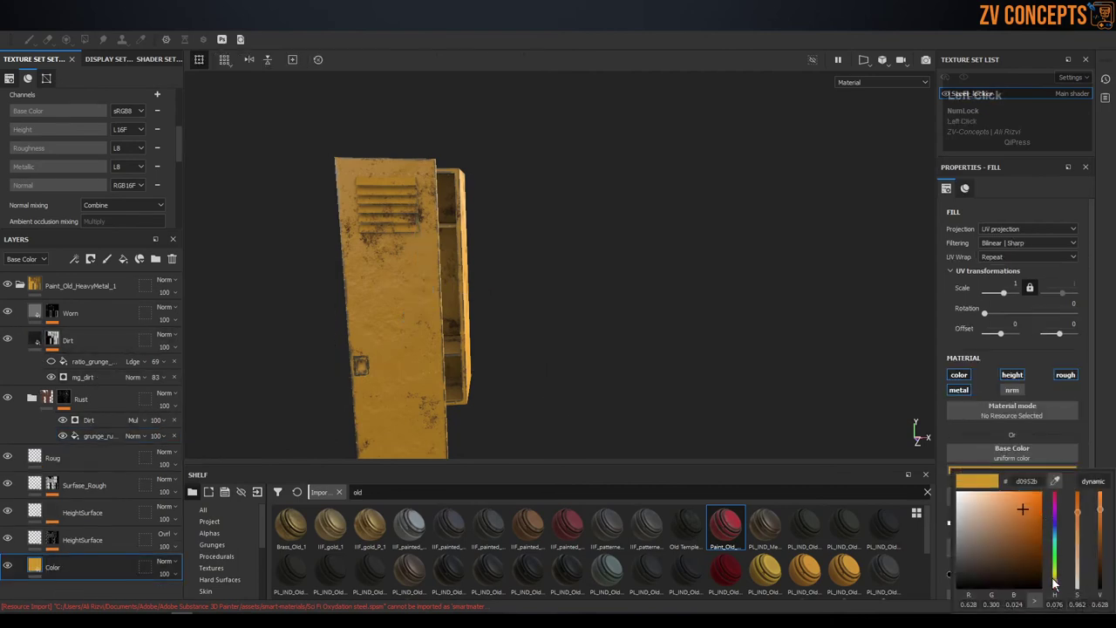
pyautogui.moveTo(1031, 515); pyautogui.dragTo(1085, 507)
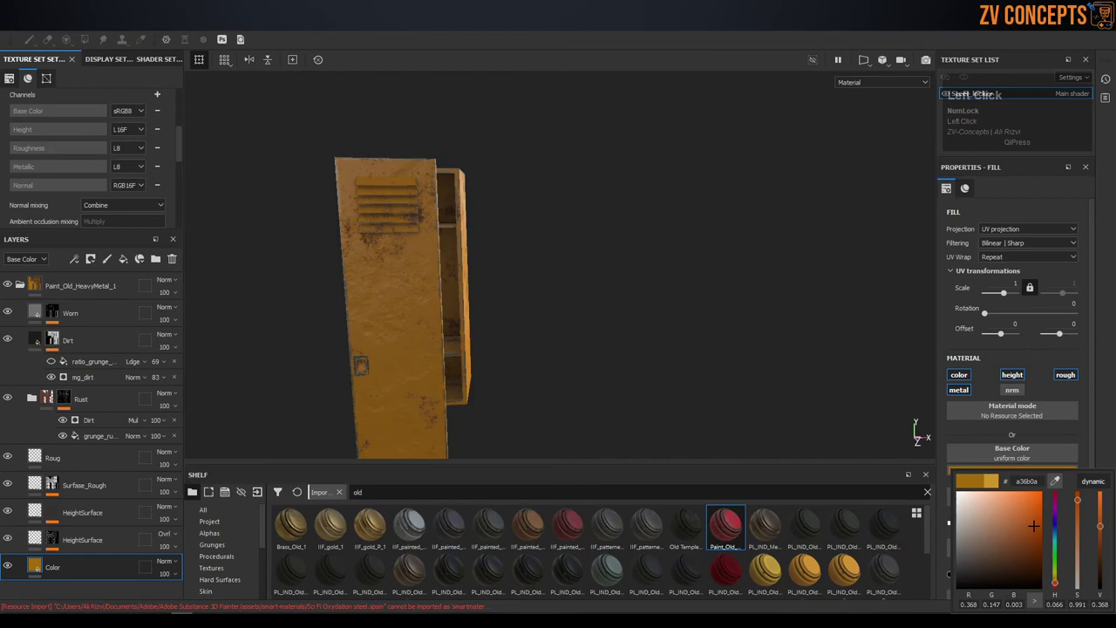
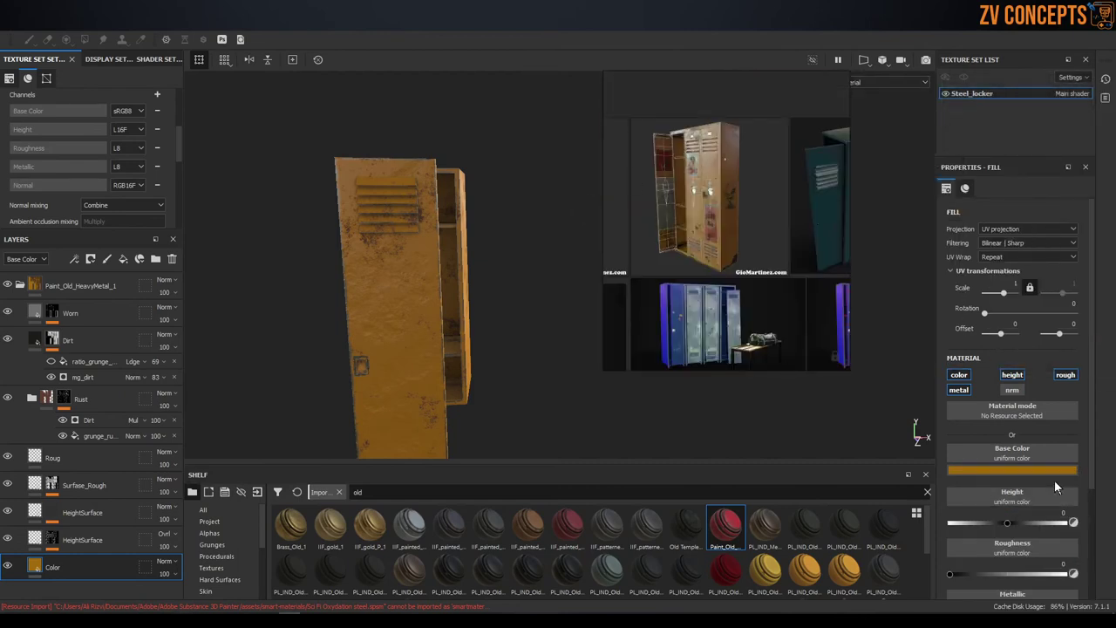
pyautogui.moveTo(1056, 477); pyautogui.dragTo(718, 303)
pyautogui.rightClick(718, 303)
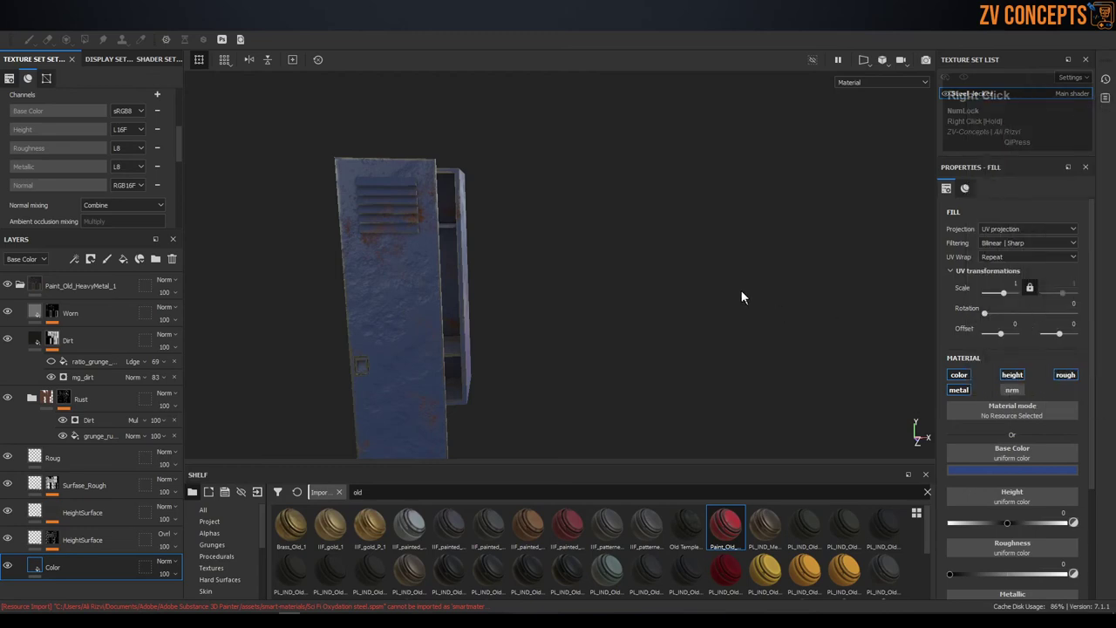
pyautogui.press('ctrl+z')
pyautogui.click(745, 298)
pyautogui.press('ctrl+z')
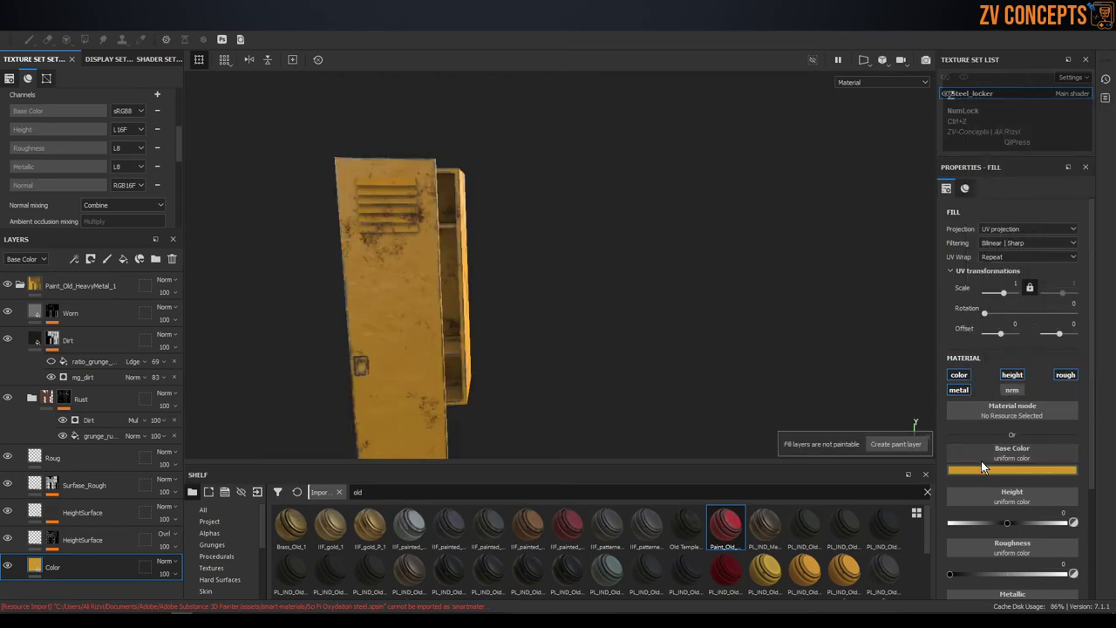
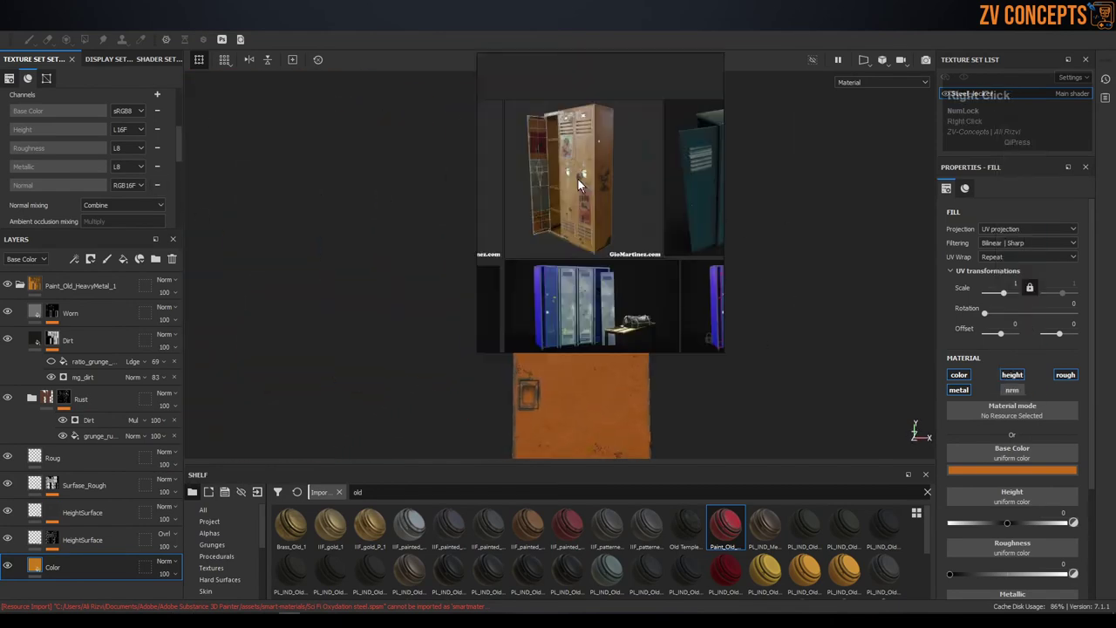
# - Orbit and zoom around the lockers model to review the weathered paint
pyautogui.moveTo(534, 180); pyautogui.dragTo(482, 180)
pyautogui.scroll(3)
pyautogui.scroll(-3)
pyautogui.scroll(3)
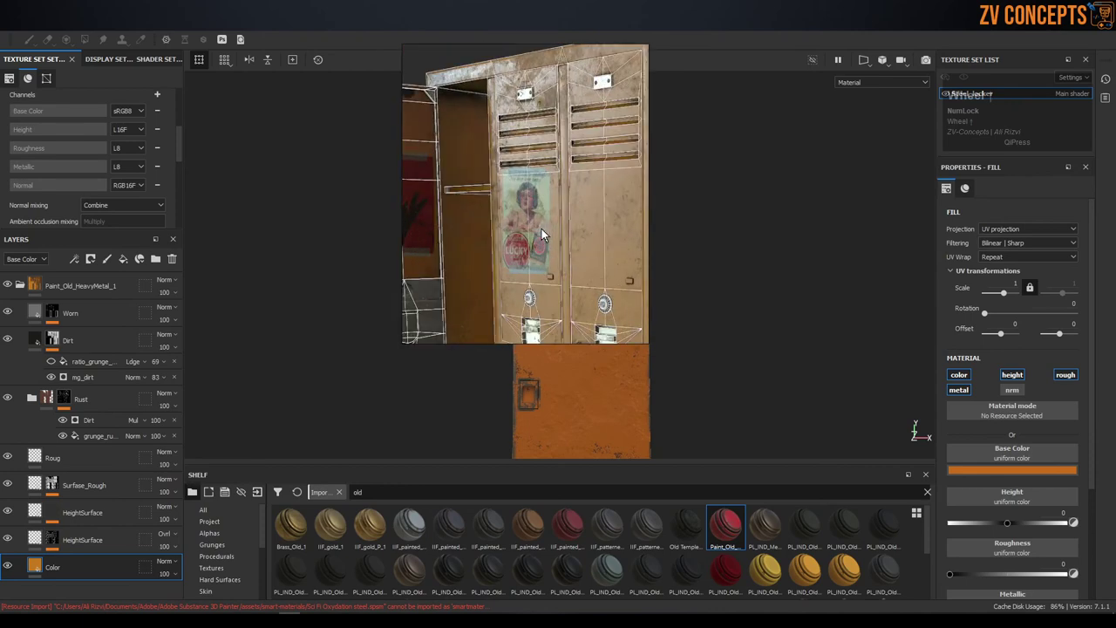
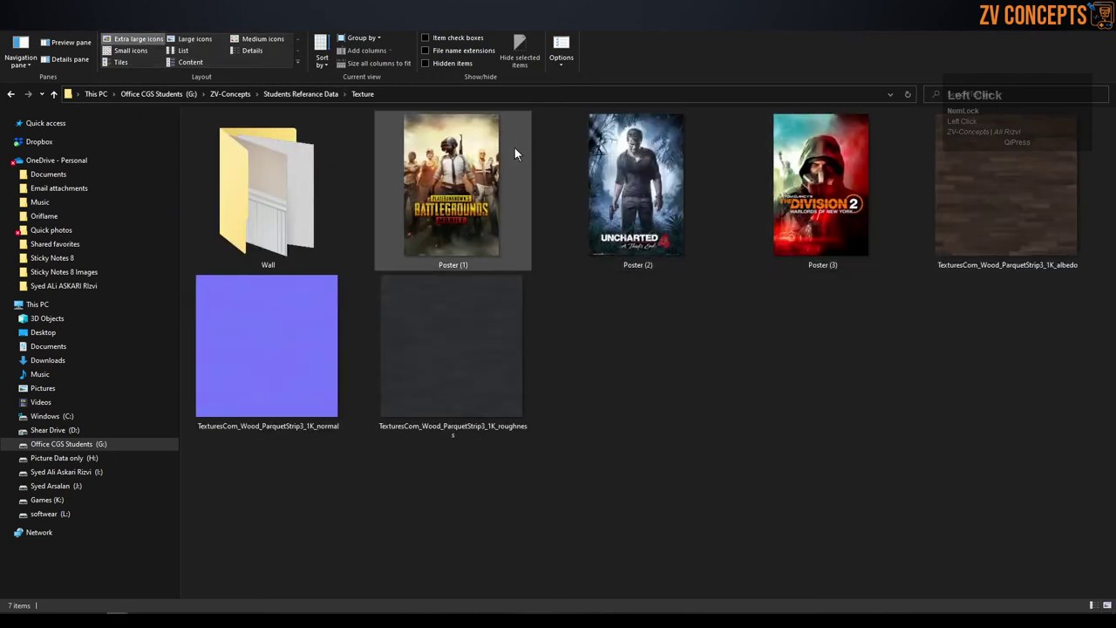
# - Return to the Substance Painter locker project from File Explorer
pyautogui.click(769, 152)
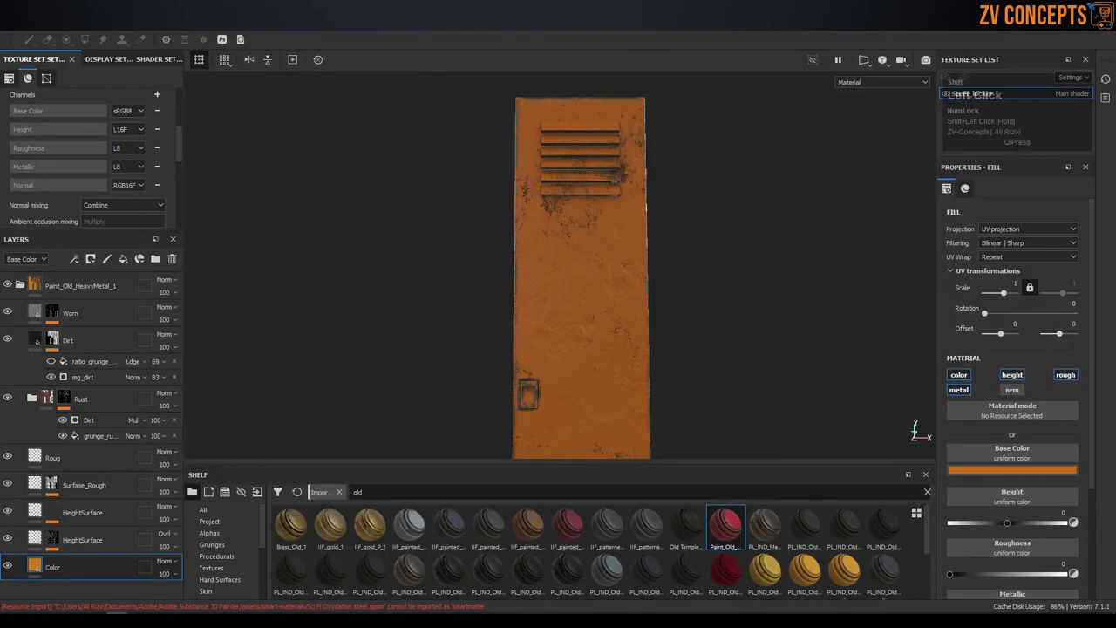
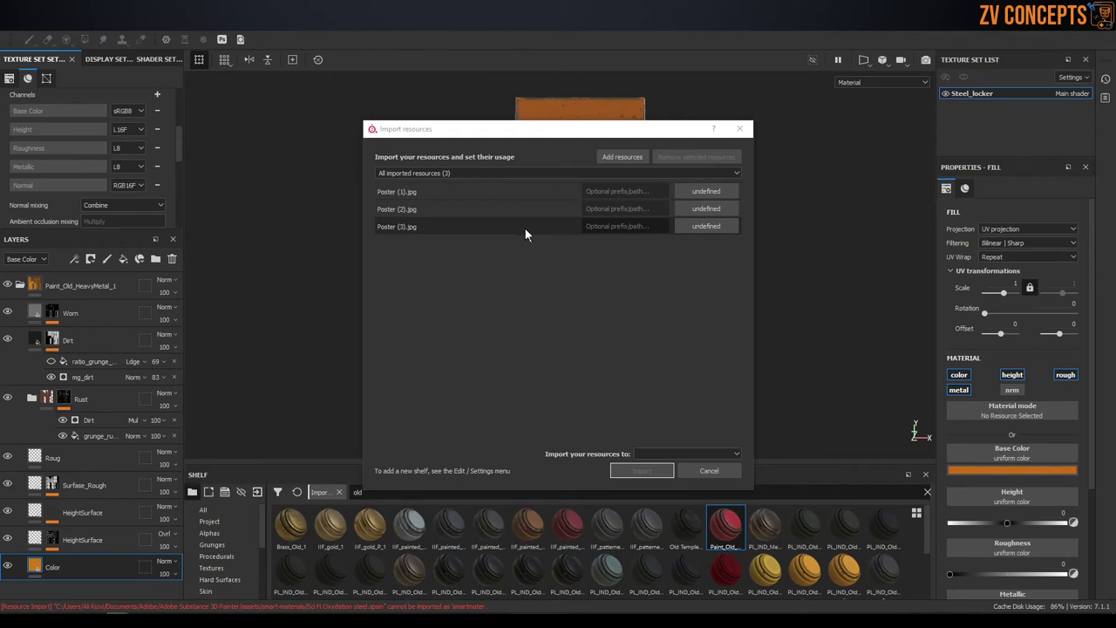
# - Import the three poster JPGs with the shelf as their destination
pyautogui.click(517, 195)
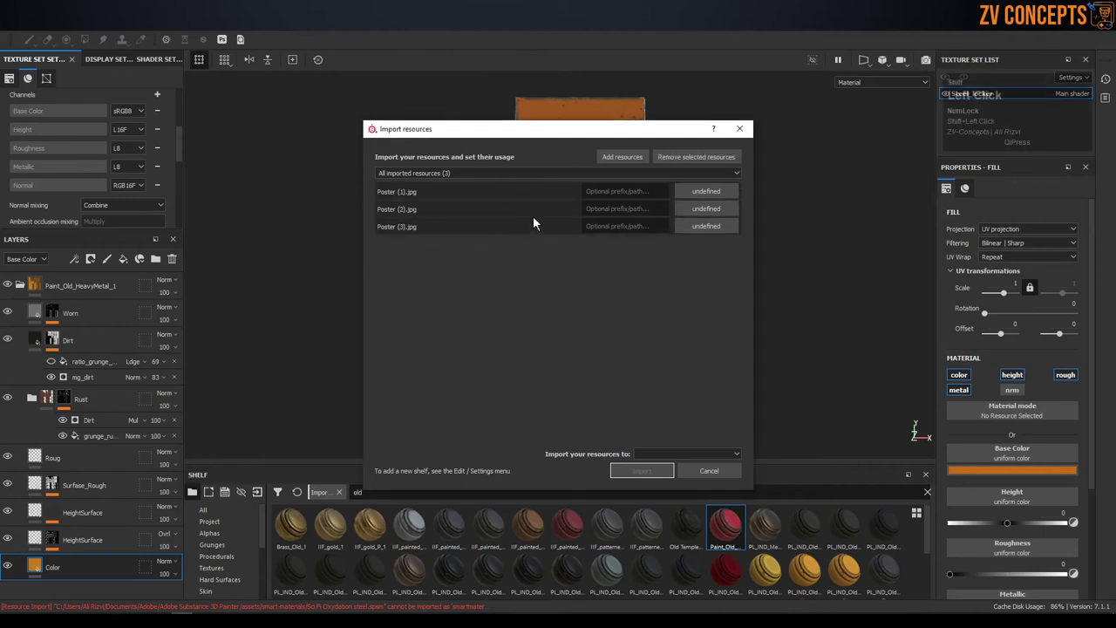
pyautogui.click(696, 201)
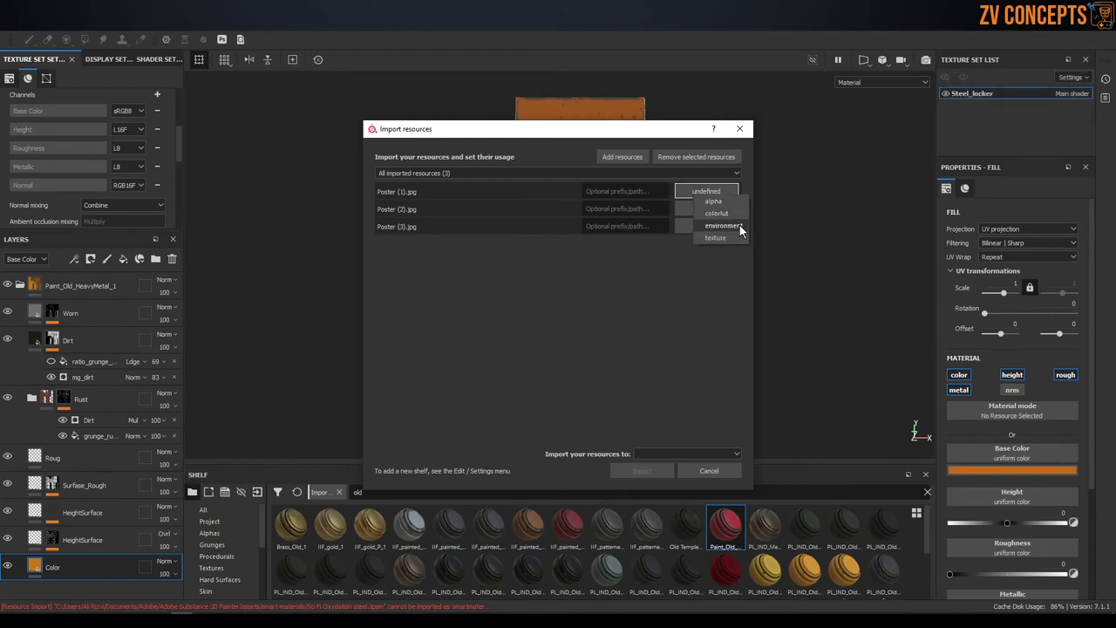
pyautogui.click(736, 245)
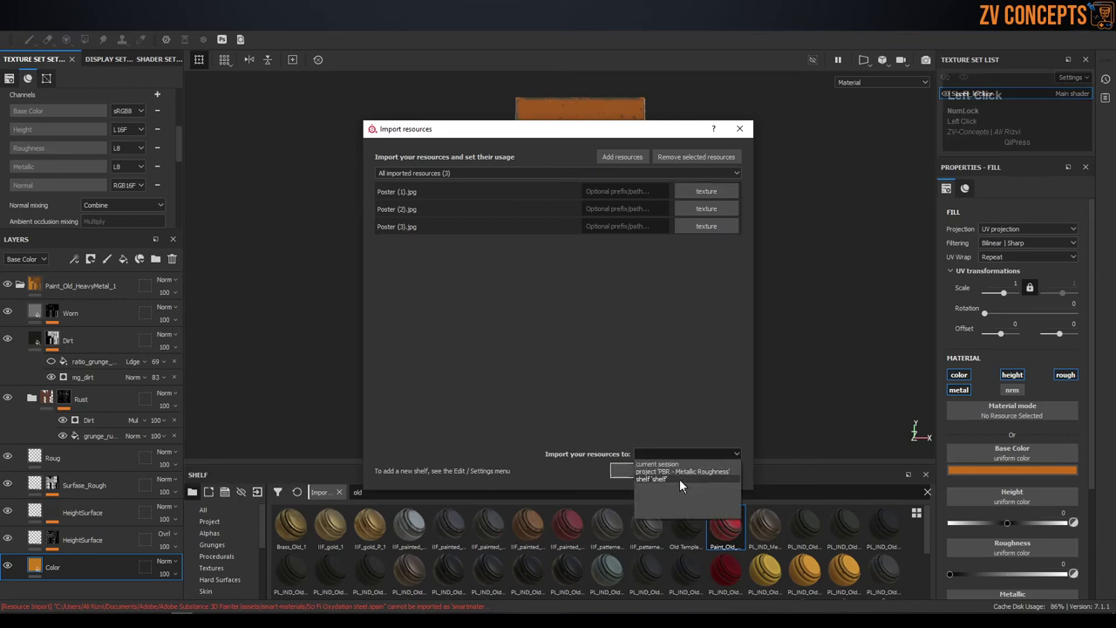
pyautogui.click(684, 487)
pyautogui.click(661, 477)
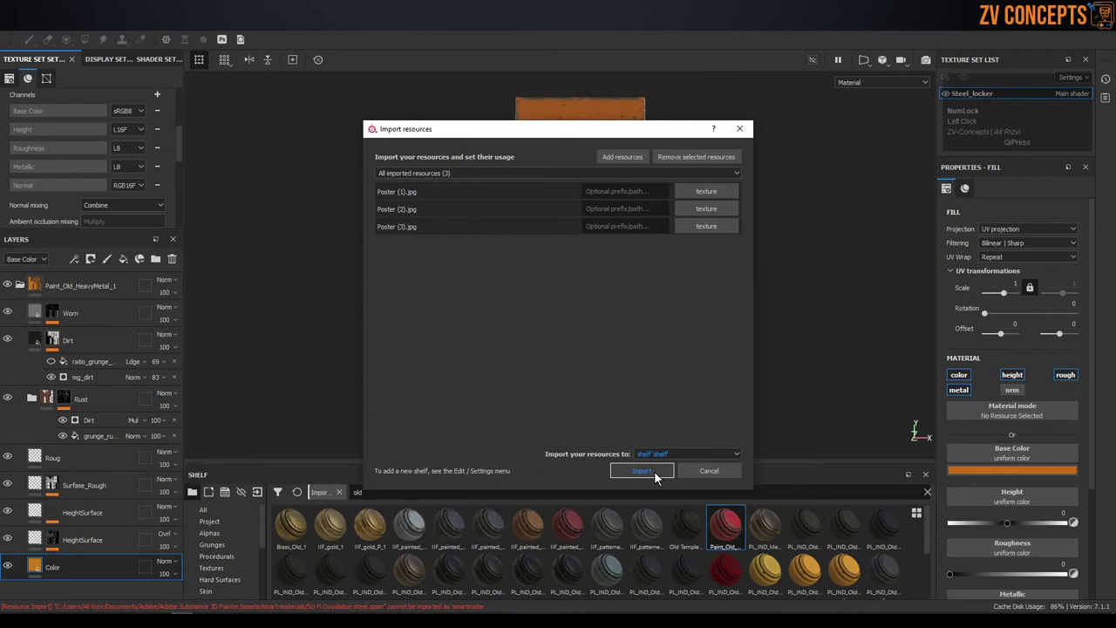
pyautogui.click(661, 477)
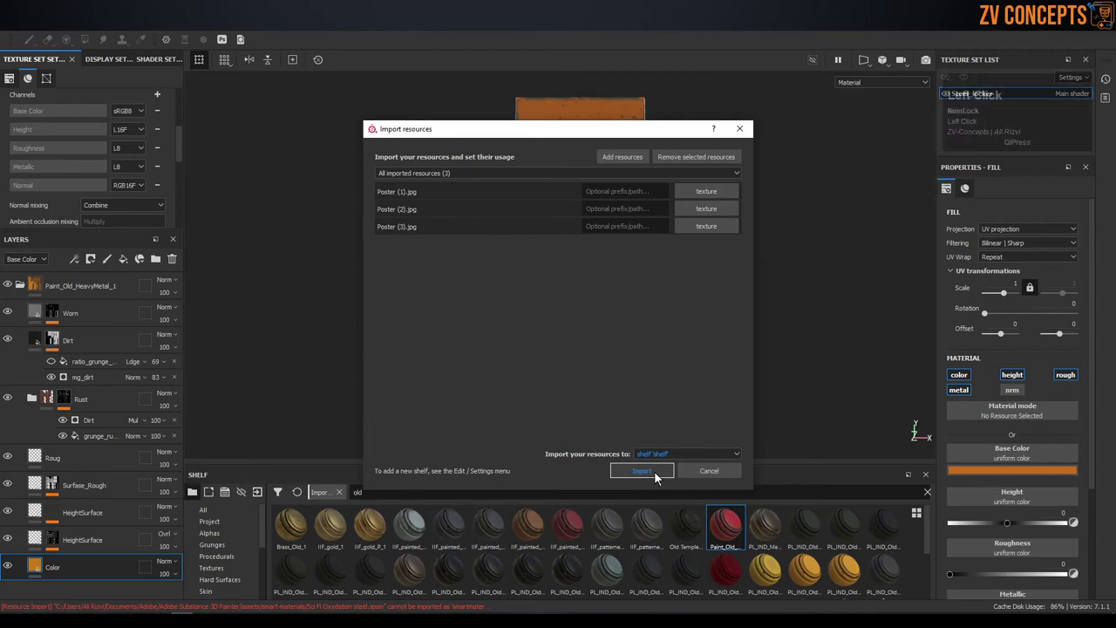
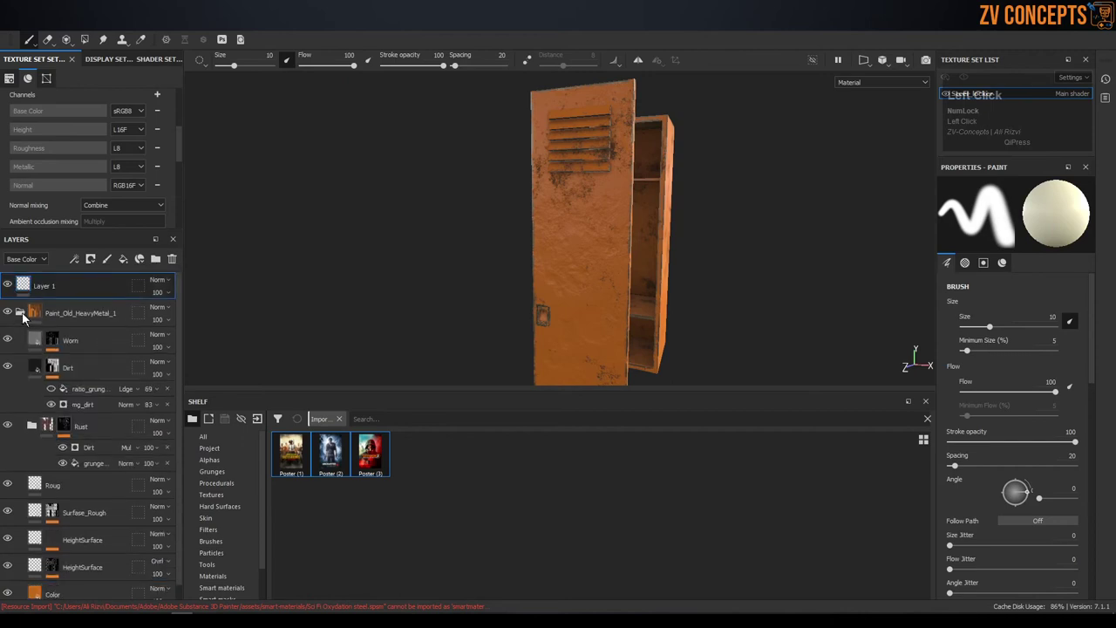
# - Stamp Poster (1) on the door as a brush trial, then delete that trial paint layer
pyautogui.scroll(-3)
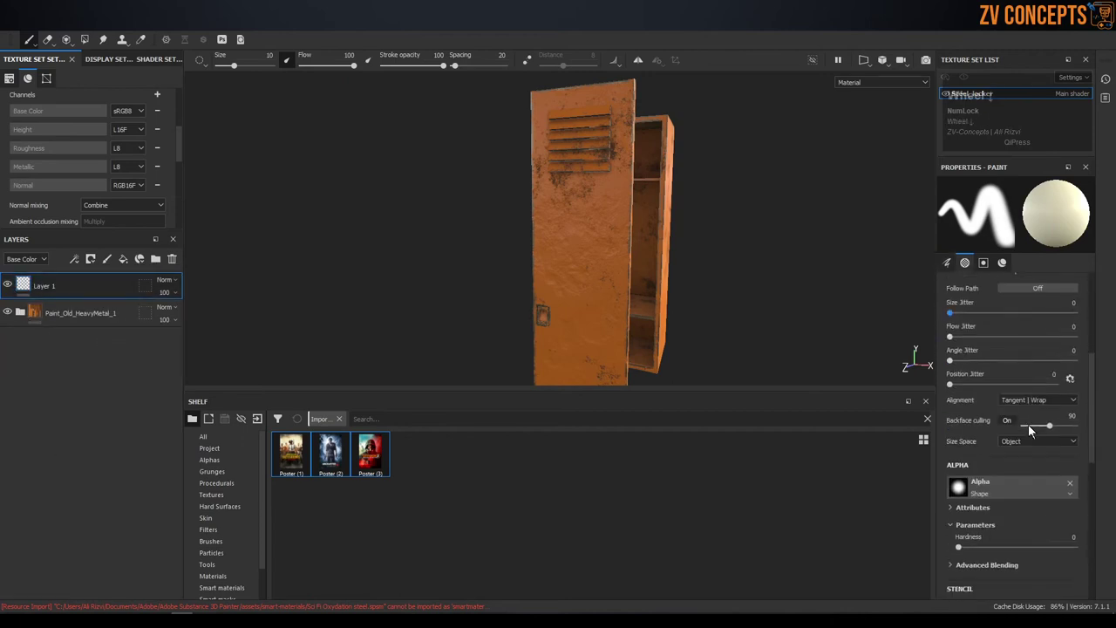
pyautogui.scroll(-3)
pyautogui.click(1017, 330)
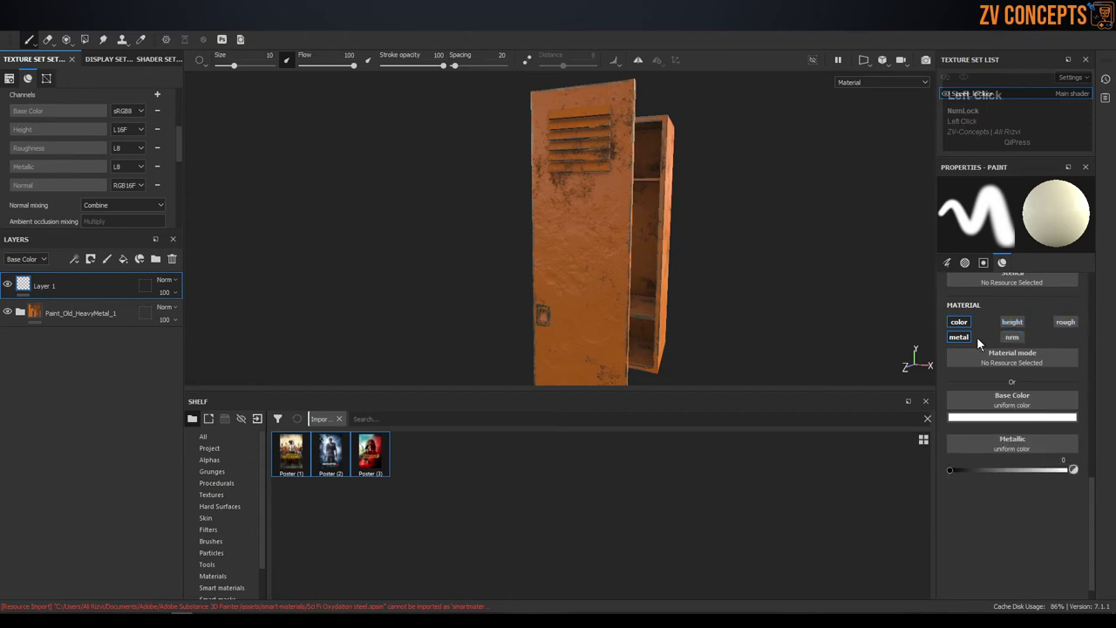
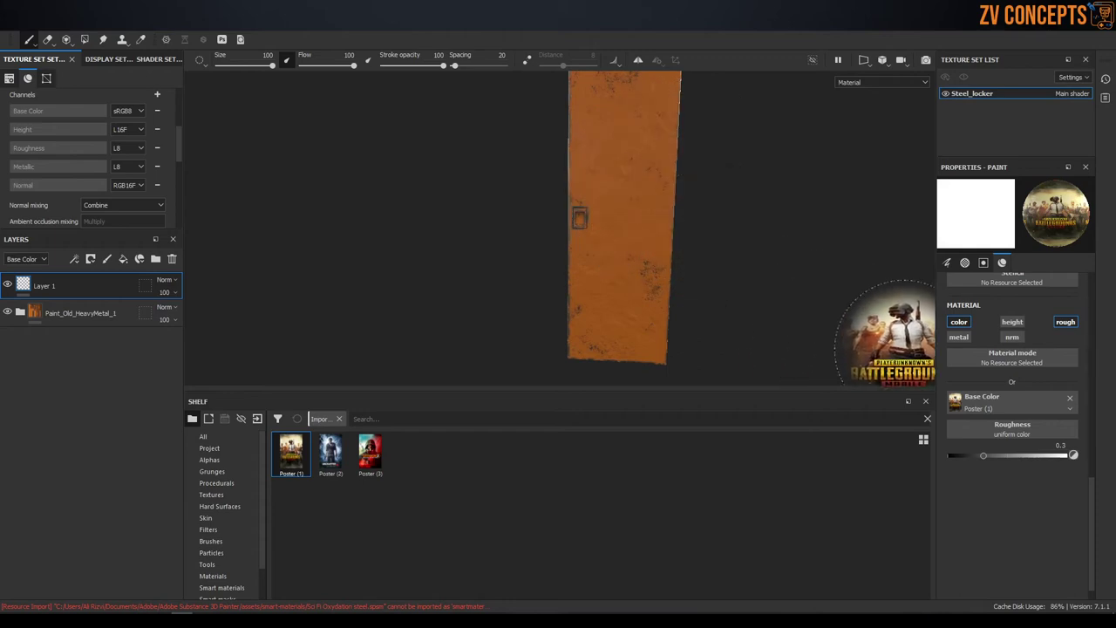
pyautogui.scroll(3)
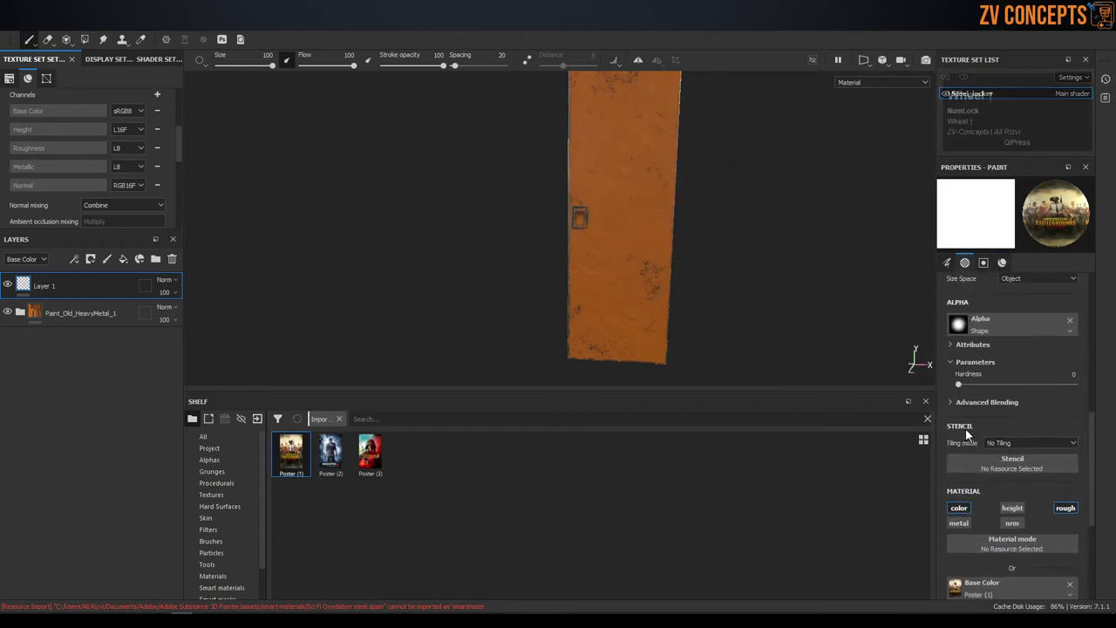
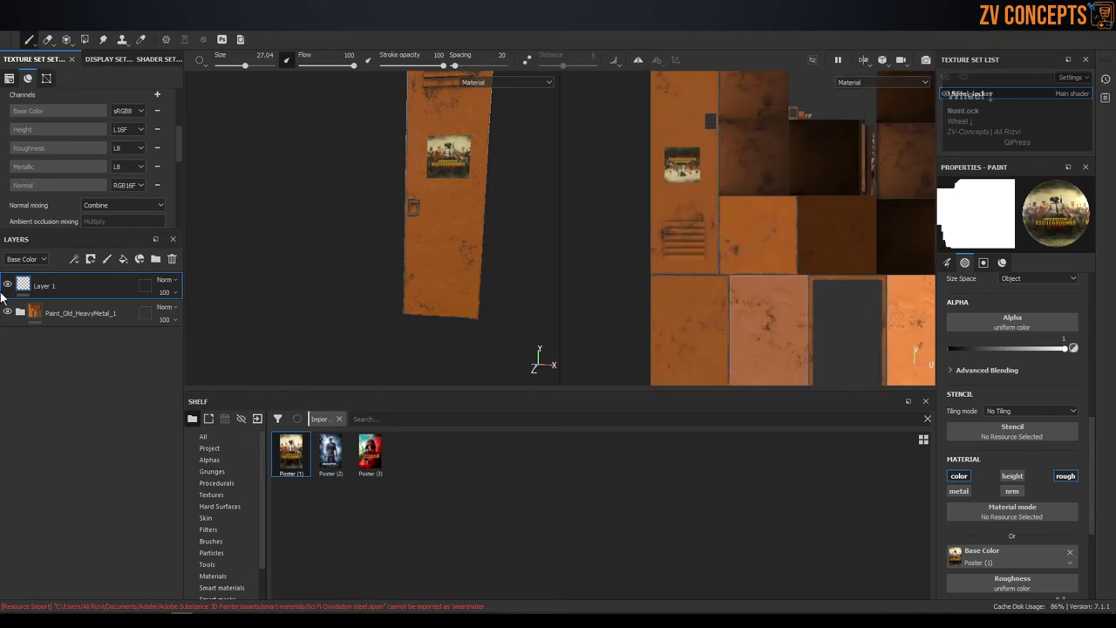
pyautogui.scroll(3)
pyautogui.press('F2')
pyautogui.scroll(3)
pyautogui.scroll(-3)
pyautogui.press('ctrl+z')
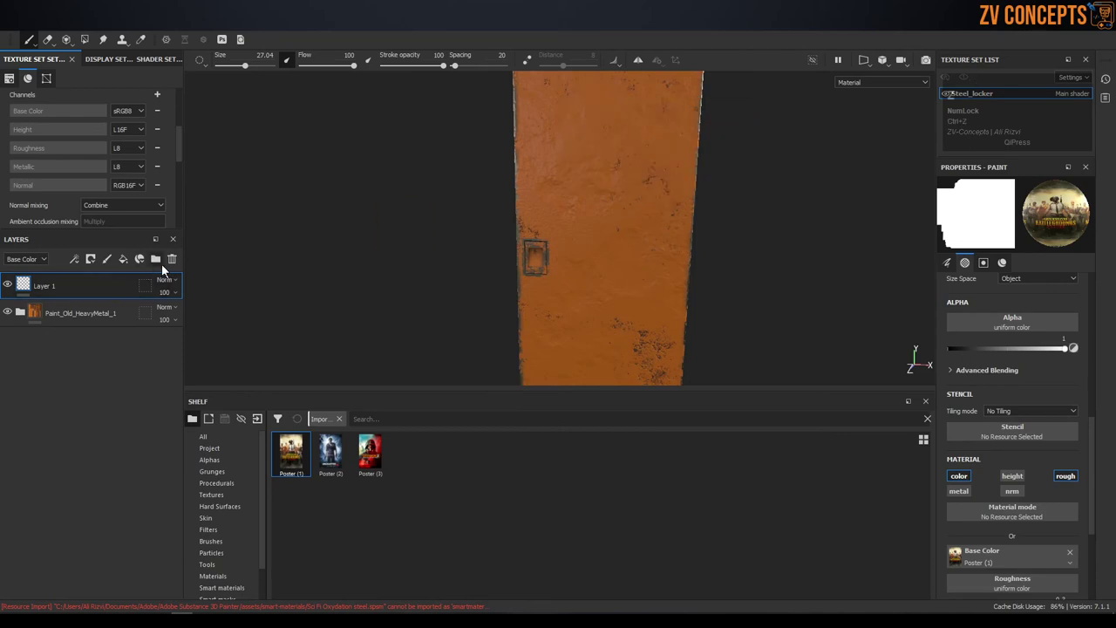
pyautogui.click(171, 260)
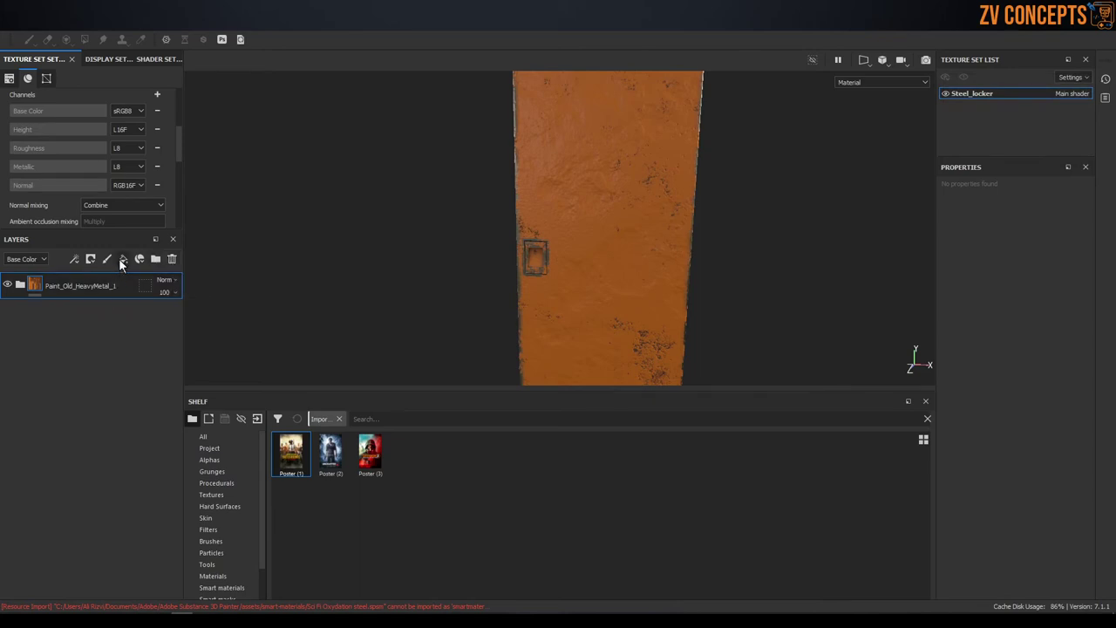
# - Add a fill layer using Poster (1) as Base Color and give it a black mask
pyautogui.click(126, 264)
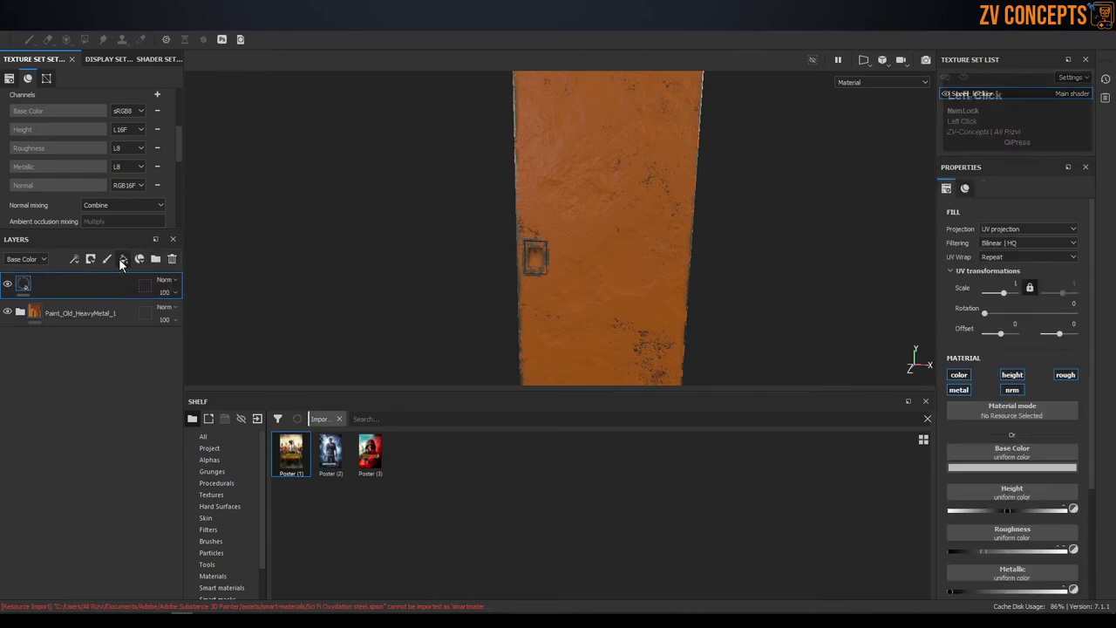
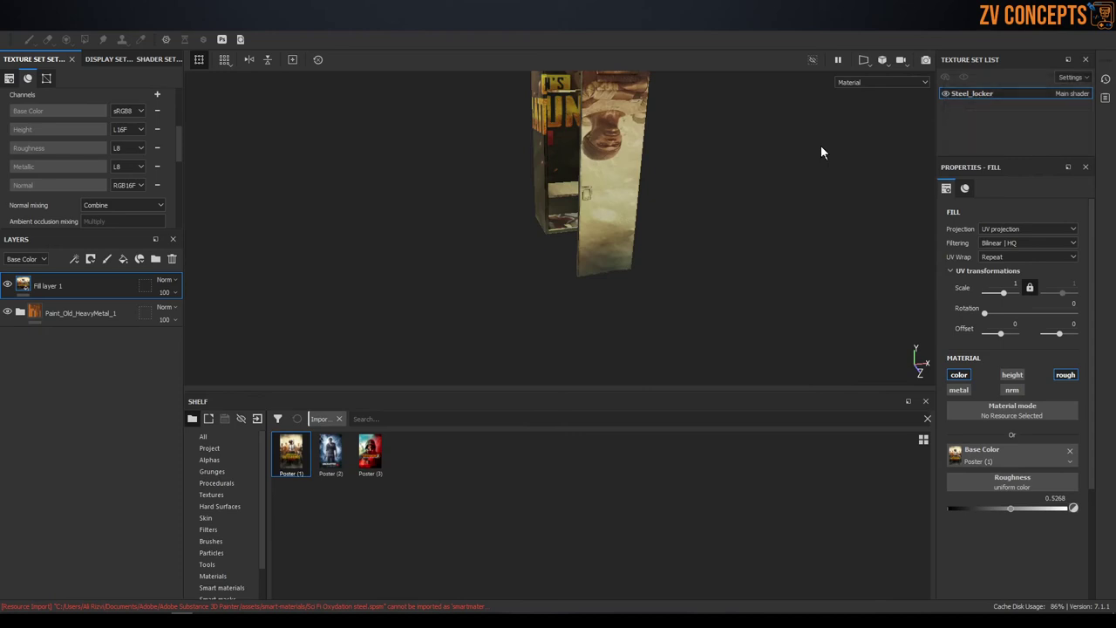
pyautogui.click(705, 146)
pyautogui.middleClick(585, 128)
pyautogui.scroll(3)
pyautogui.middleClick(546, 291)
pyautogui.scroll(3)
pyautogui.scroll(-3)
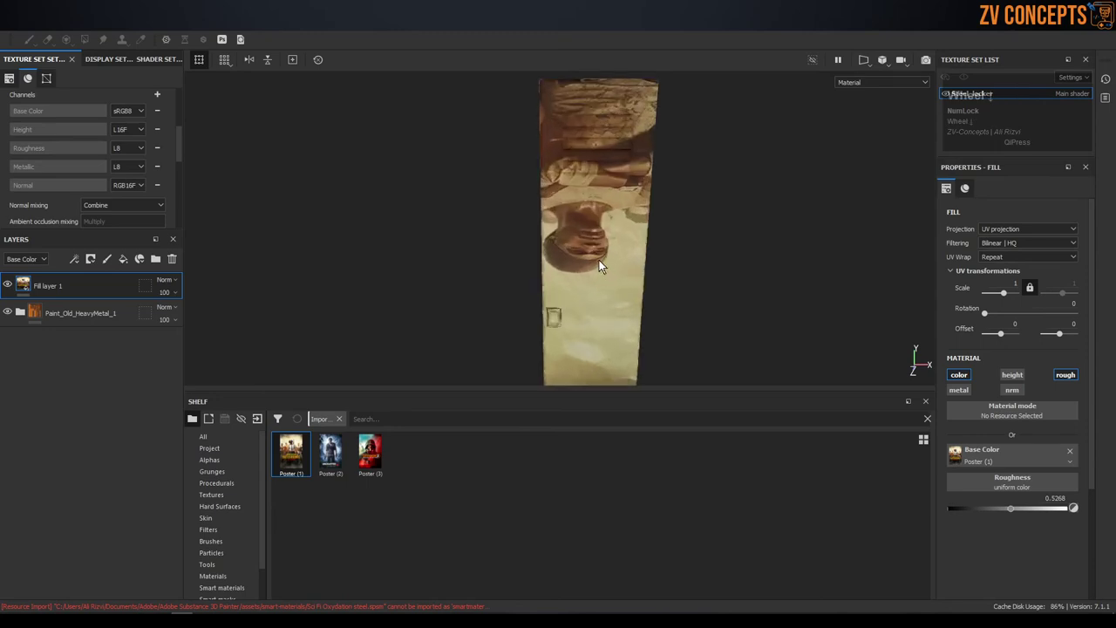
pyautogui.click(99, 270)
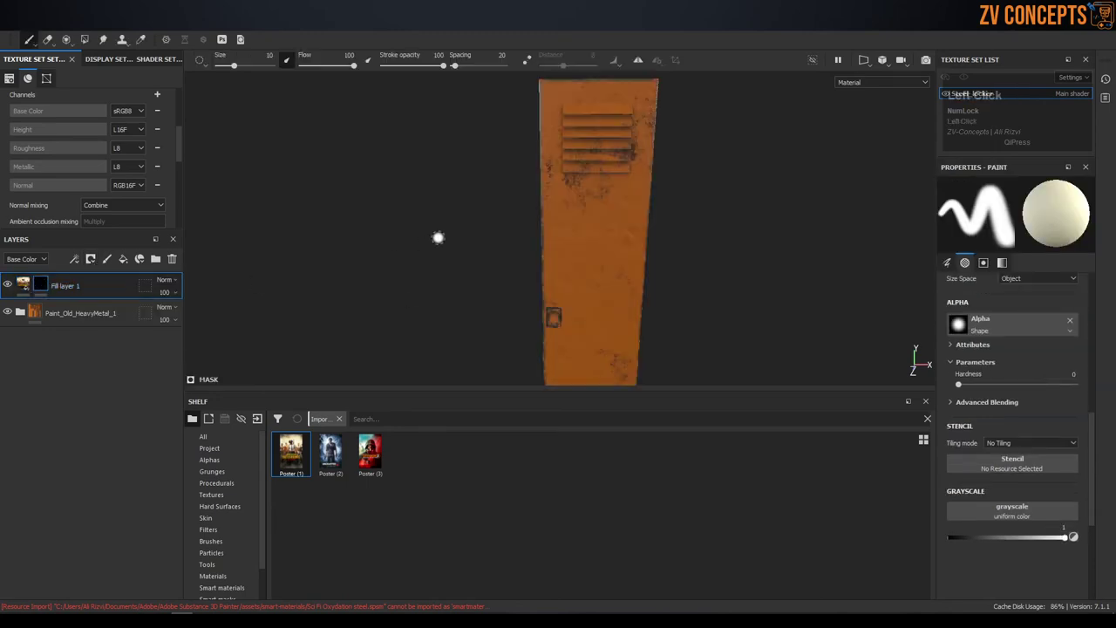
# - Set the mask's Polygon Fill to whole polygons and turn the view to face the locker door
pyautogui.click(87, 44)
pyautogui.middleClick(632, 266)
pyautogui.scroll(-3)
pyautogui.click(579, 277)
pyautogui.middleClick(625, 320)
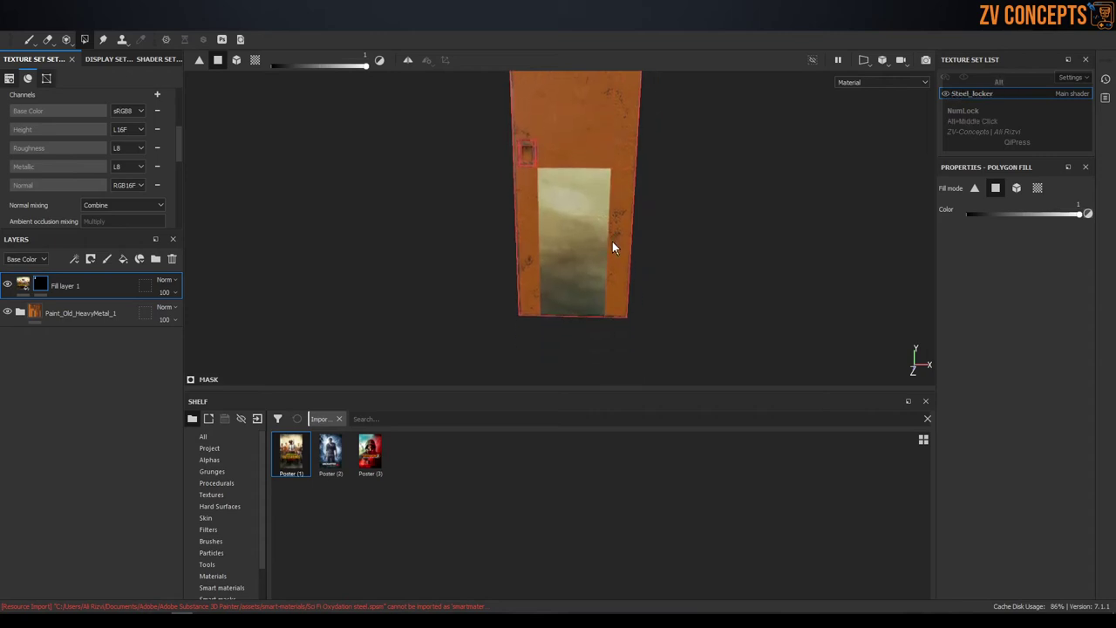
pyautogui.click(616, 240)
pyautogui.click(585, 216)
pyautogui.moveTo(585, 216); pyautogui.dragTo(571, 248)
pyautogui.scroll(3)
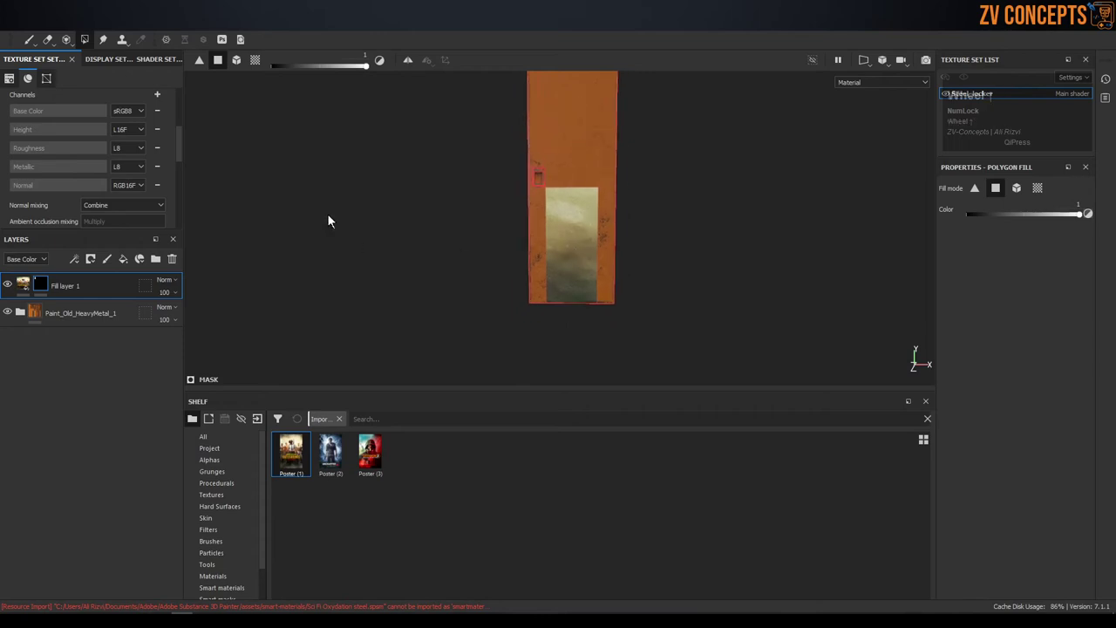
# - Frame the door in 2D/3D views and edit Fill layer 1's Poster (1) UV tiling
pyautogui.press('F2')
pyautogui.press('F3')
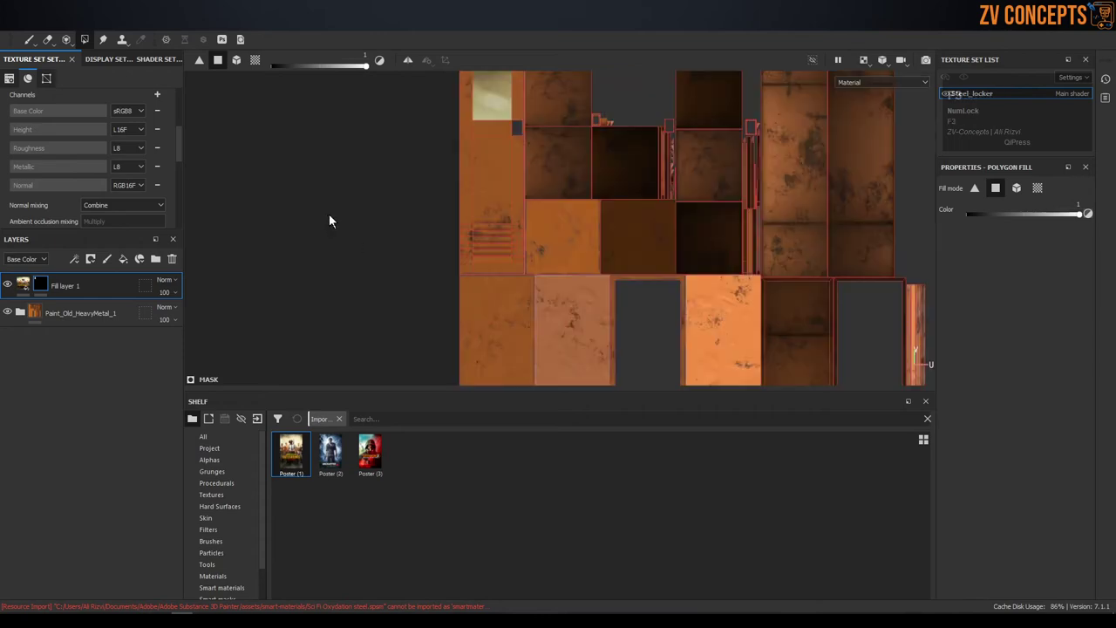
pyautogui.press('F1')
pyautogui.press('f')
pyautogui.press('f')
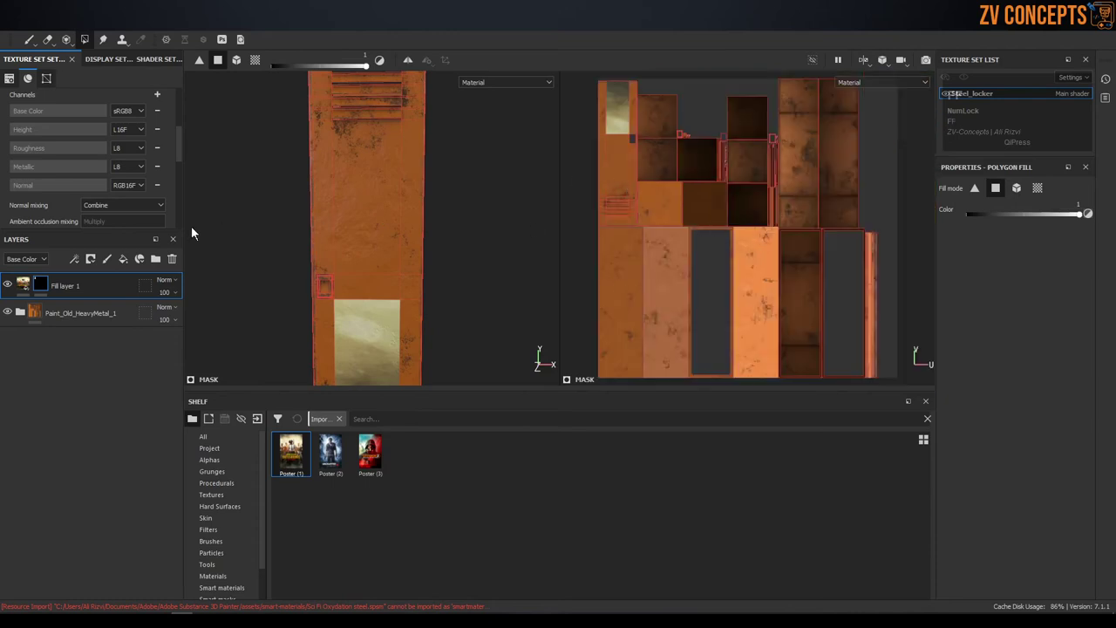
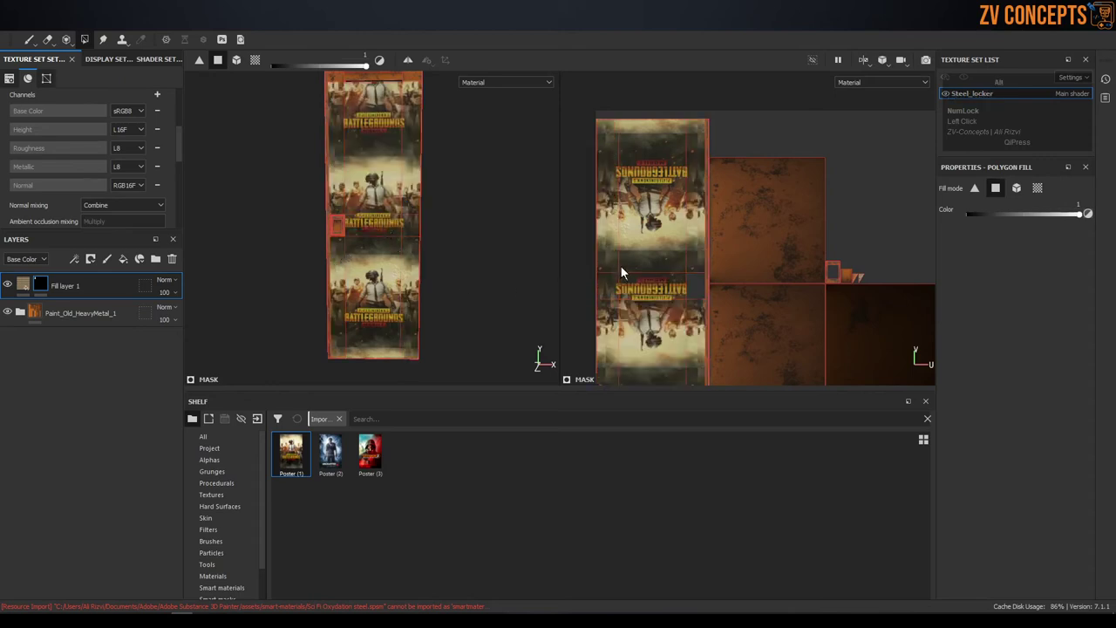
pyautogui.scroll(-3)
pyautogui.scroll(3)
pyautogui.middleClick(692, 285)
pyautogui.scroll(-3)
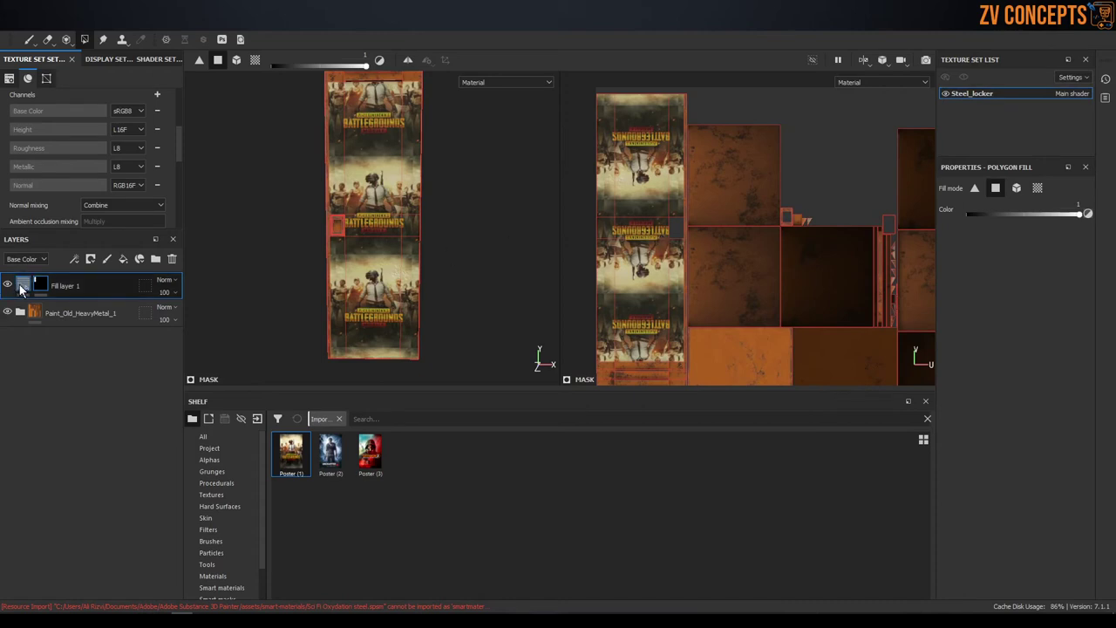
pyautogui.click(26, 291)
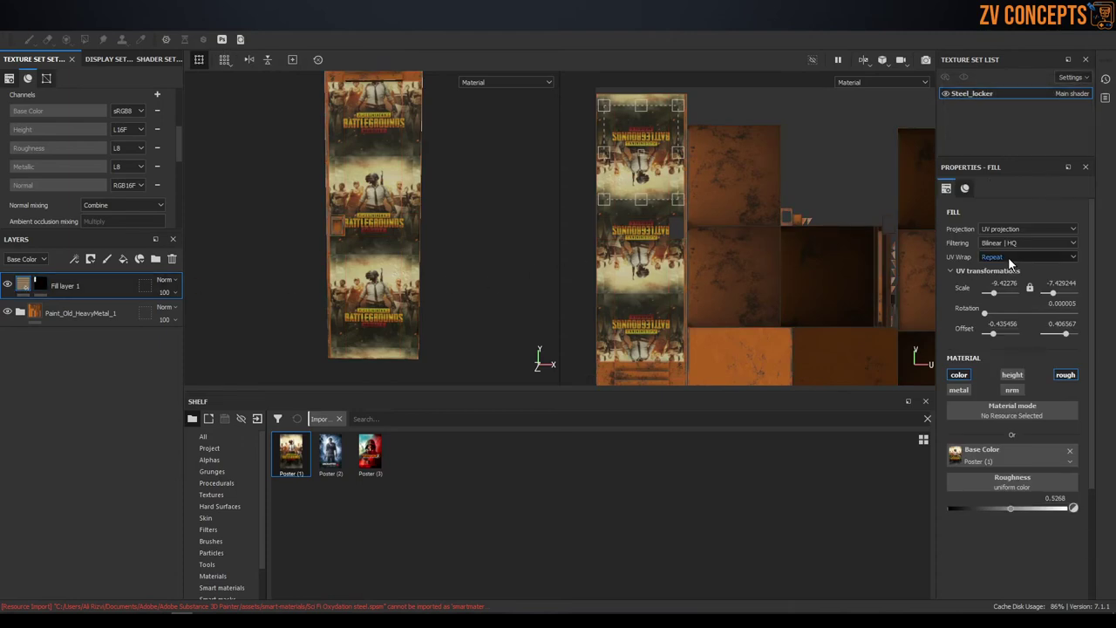
pyautogui.doubleClick(1015, 263)
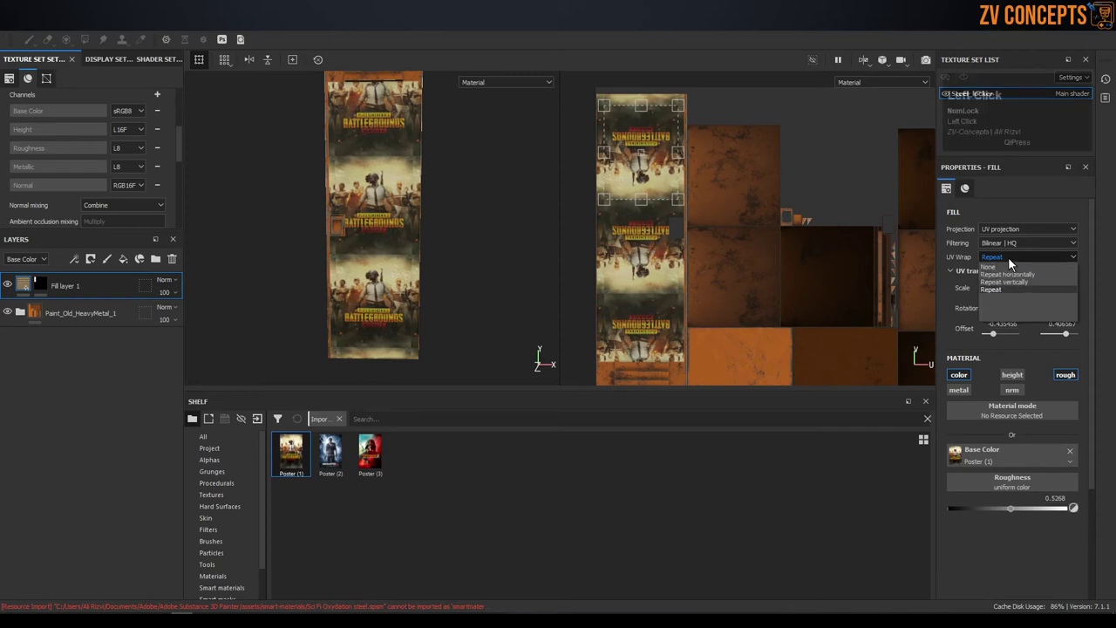
# - Show Poster (1) once on the lower door instead of tiled across it
pyautogui.click(1011, 272)
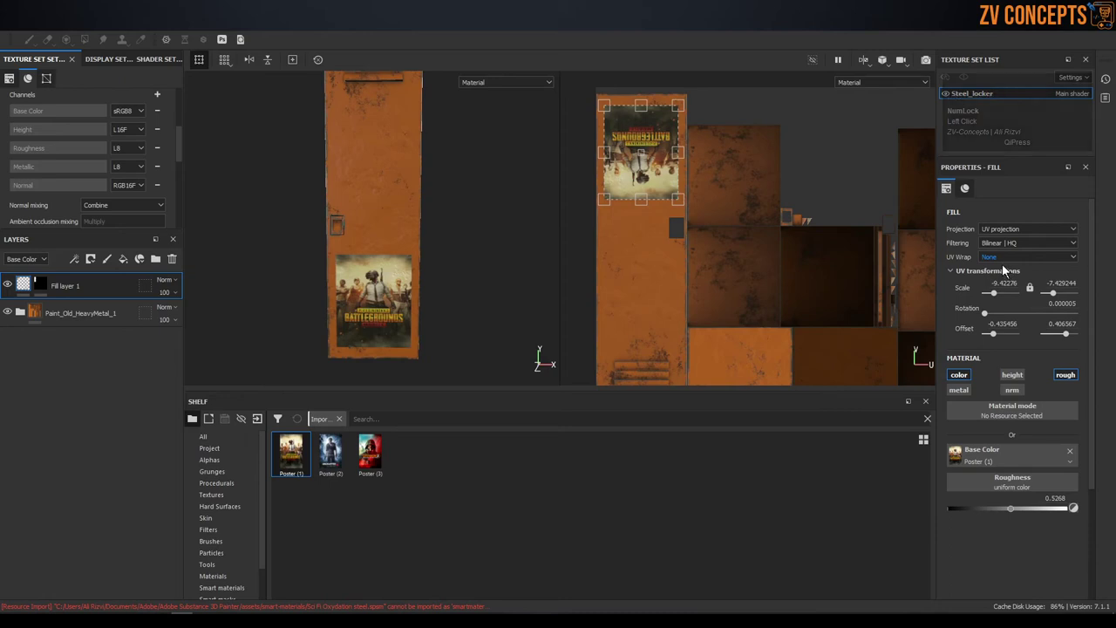
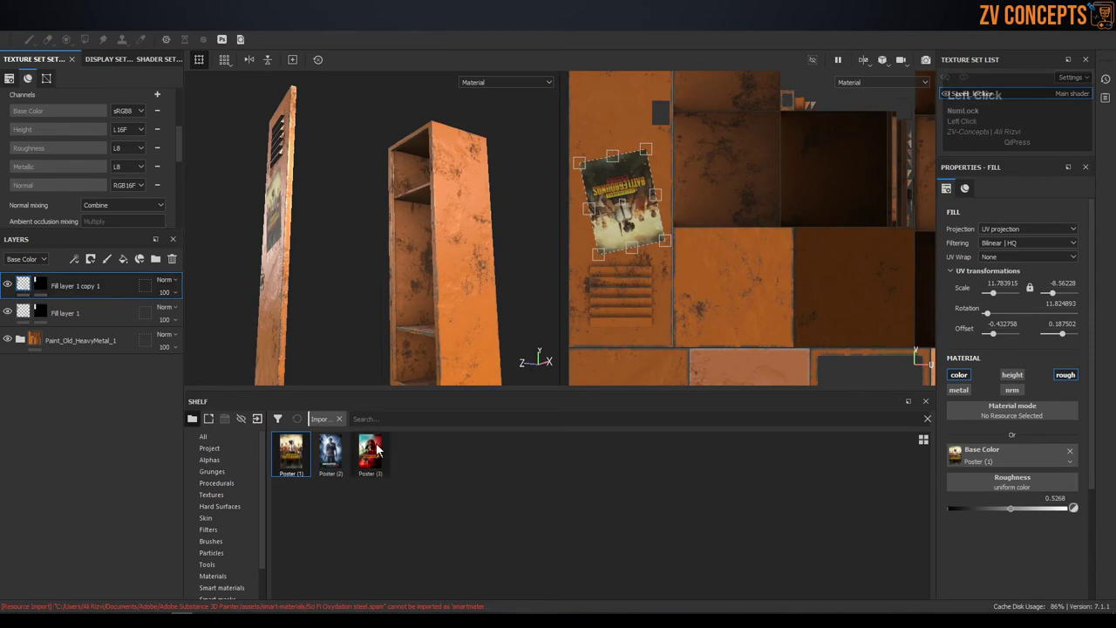
# - Paint the duplicated layer's mask to reveal the poster area on the locker front
pyautogui.click(459, 216)
pyautogui.click(40, 289)
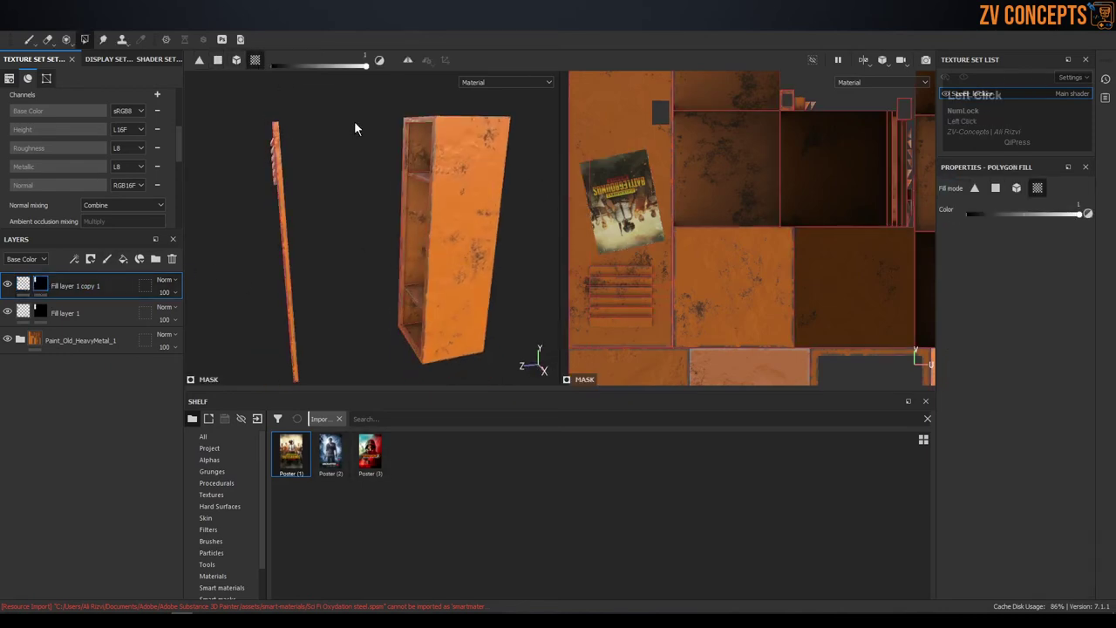
pyautogui.click(529, 245)
pyautogui.click(499, 256)
pyautogui.scroll(3)
pyautogui.scroll(-3)
pyautogui.click(449, 212)
pyautogui.middleClick(499, 260)
pyautogui.scroll(-3)
pyautogui.scroll(3)
pyautogui.press('x')
pyautogui.click(434, 242)
pyautogui.press('x')
pyautogui.click(434, 242)
pyautogui.doubleClick(461, 263)
pyautogui.rightClick(50, 285)
pyautogui.click(121, 132)
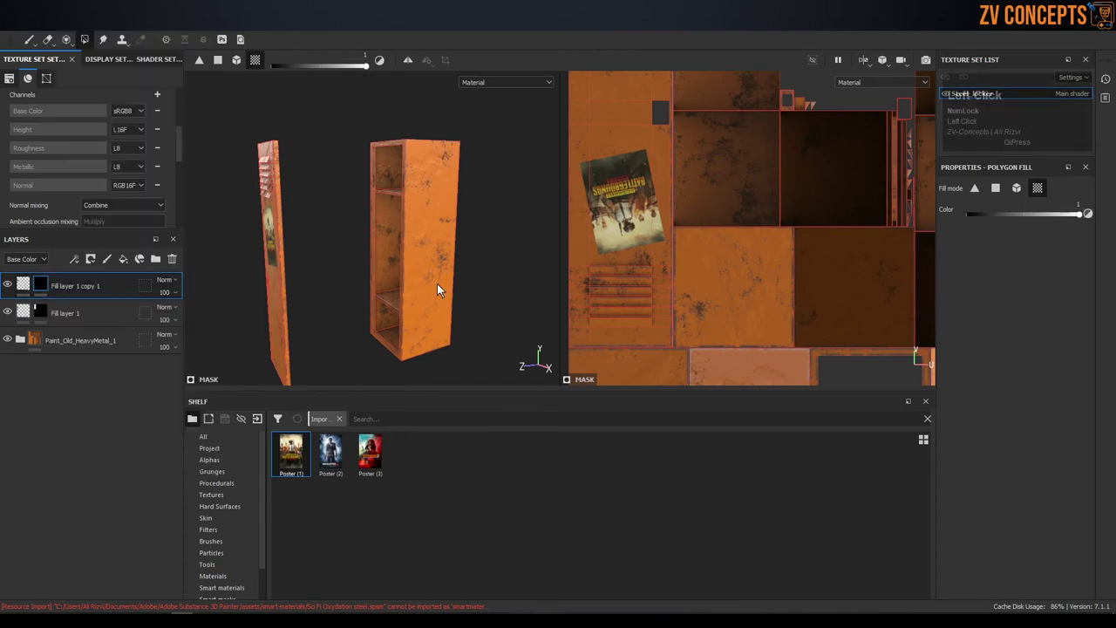
pyautogui.press('x')
pyautogui.click(434, 266)
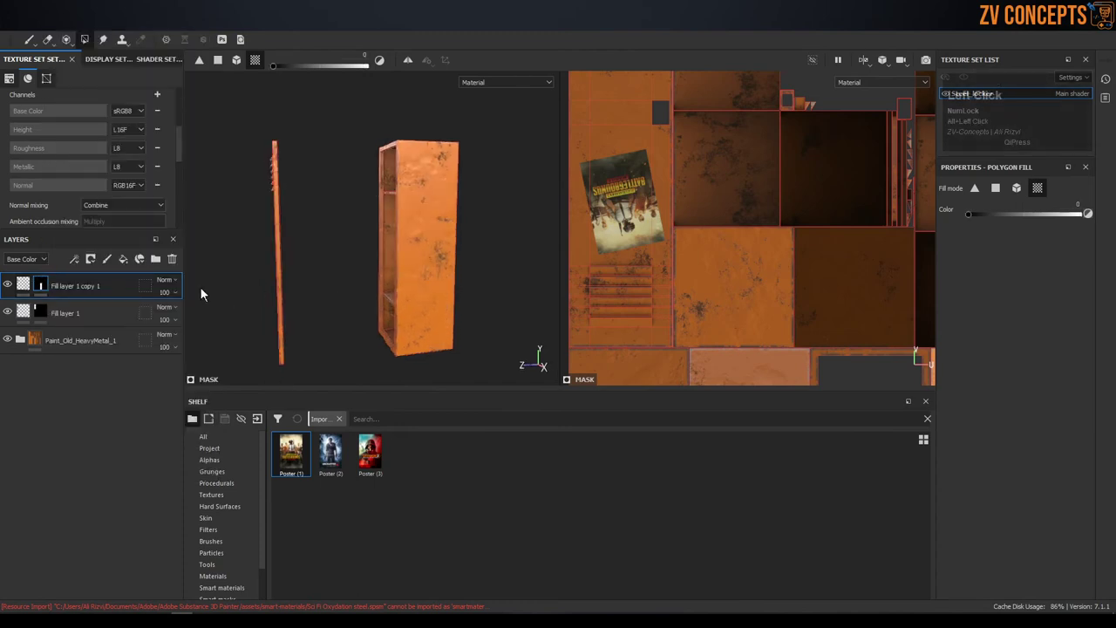
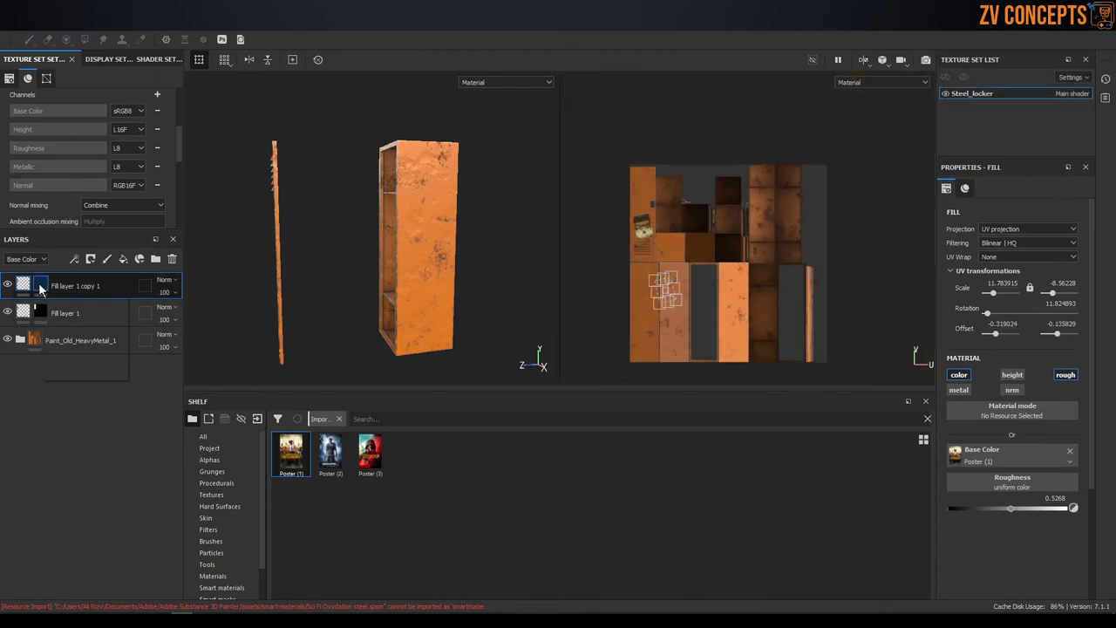
# - Swap the duplicated layer's Base Color image to Poster (2) from the shelf
pyautogui.click(45, 288)
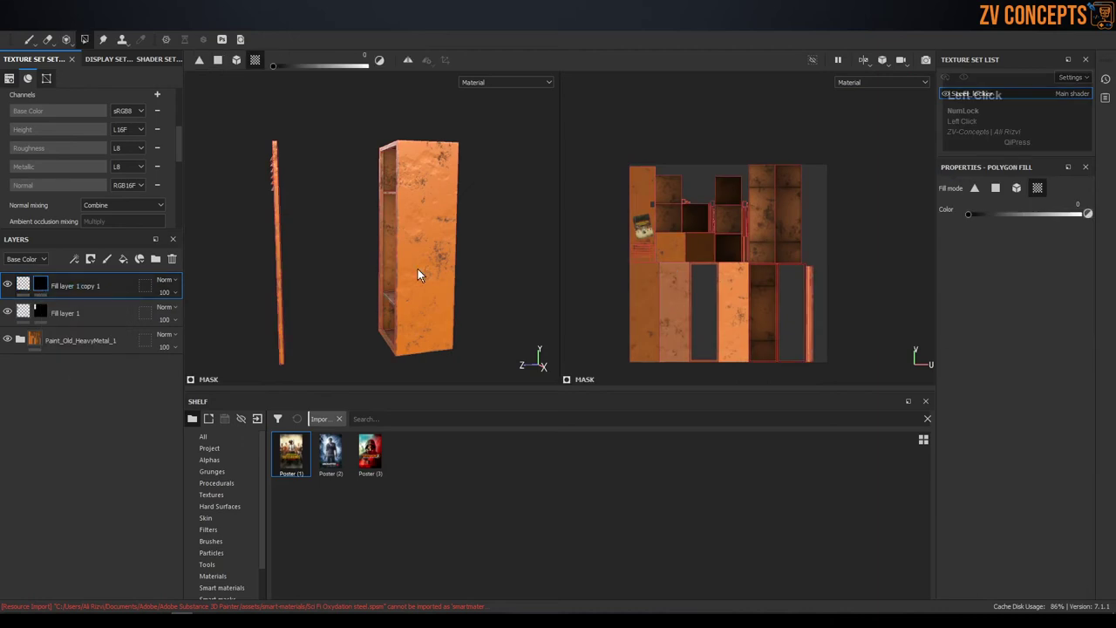
pyautogui.press('x')
pyautogui.click(423, 276)
pyautogui.moveTo(416, 272); pyautogui.dragTo(25, 294)
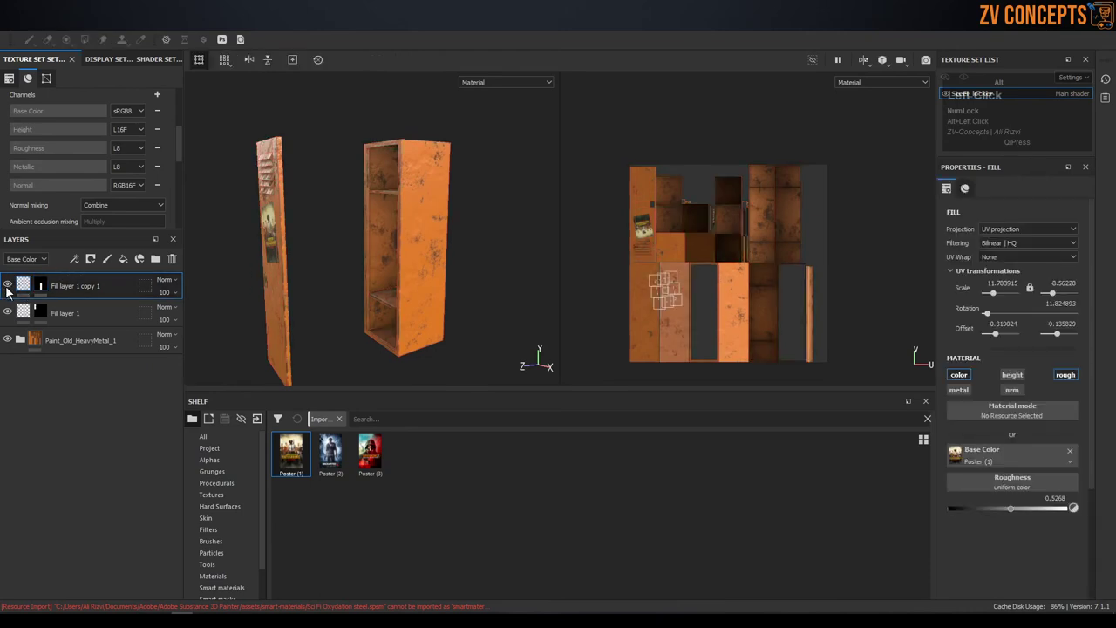
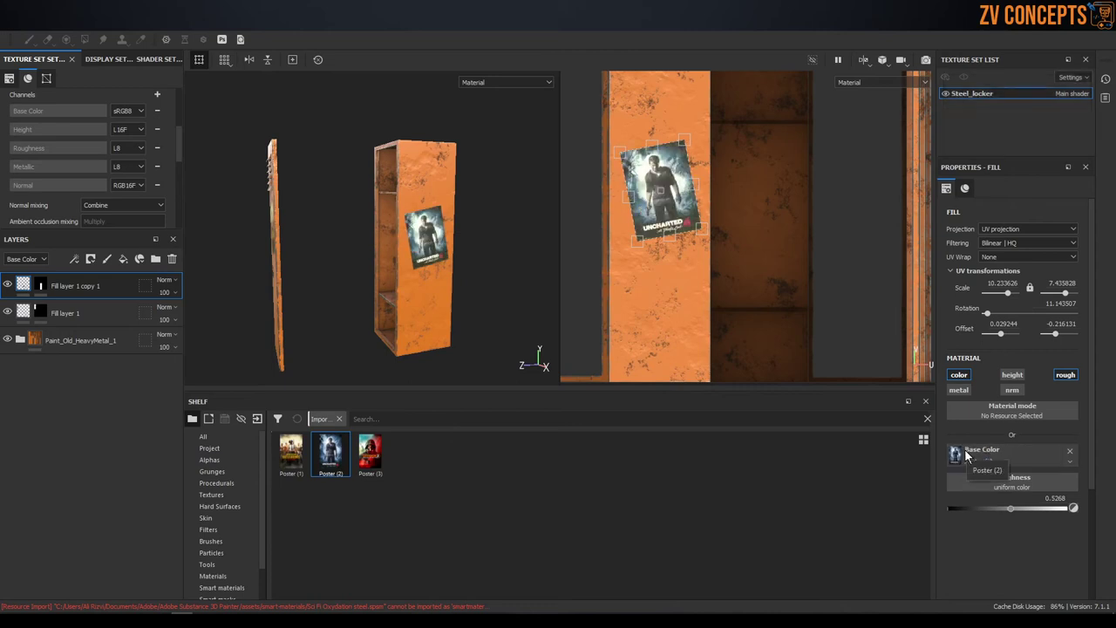
pyautogui.scroll(-3)
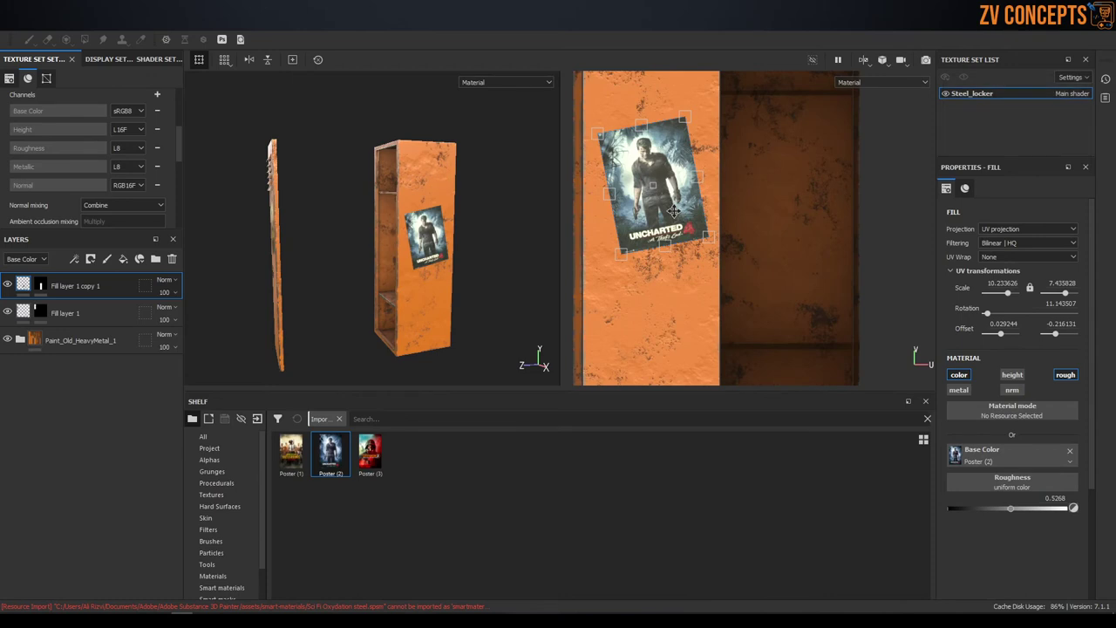
pyautogui.scroll(3)
pyautogui.scroll(-3)
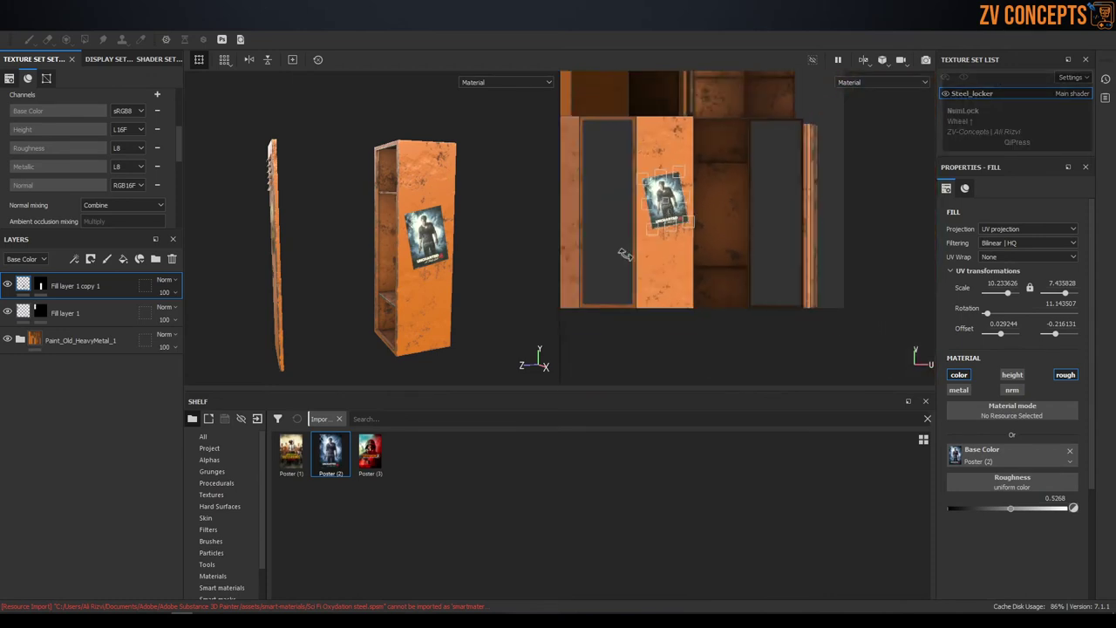
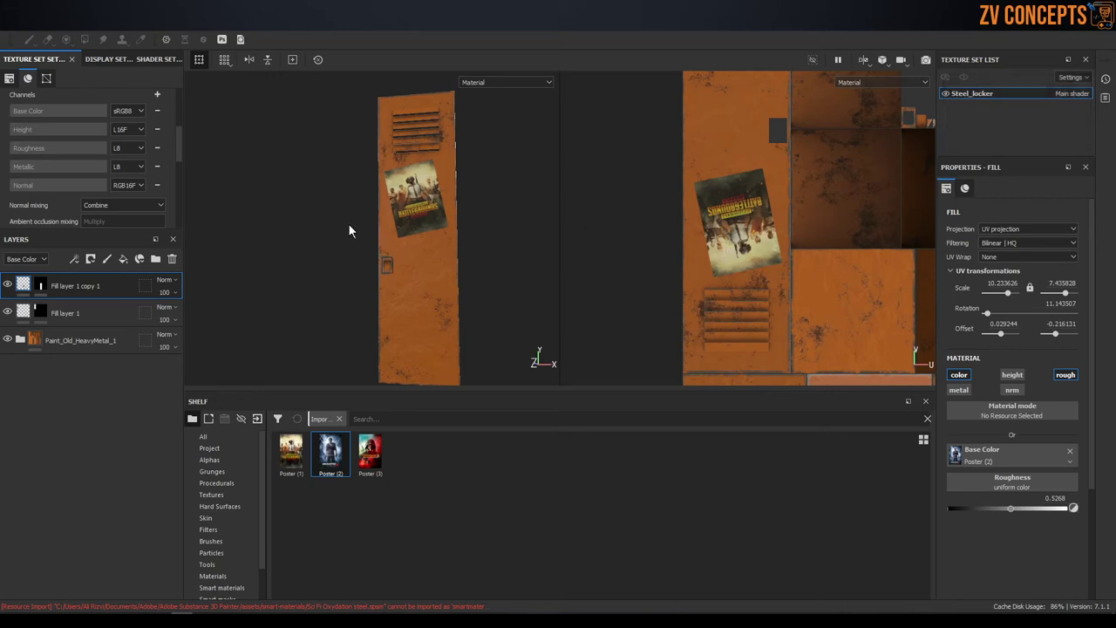
pyautogui.click(27, 320)
# - Select the original poster fill layer and try painting Poster (3) directly onto it
pyautogui.click(301, 261)
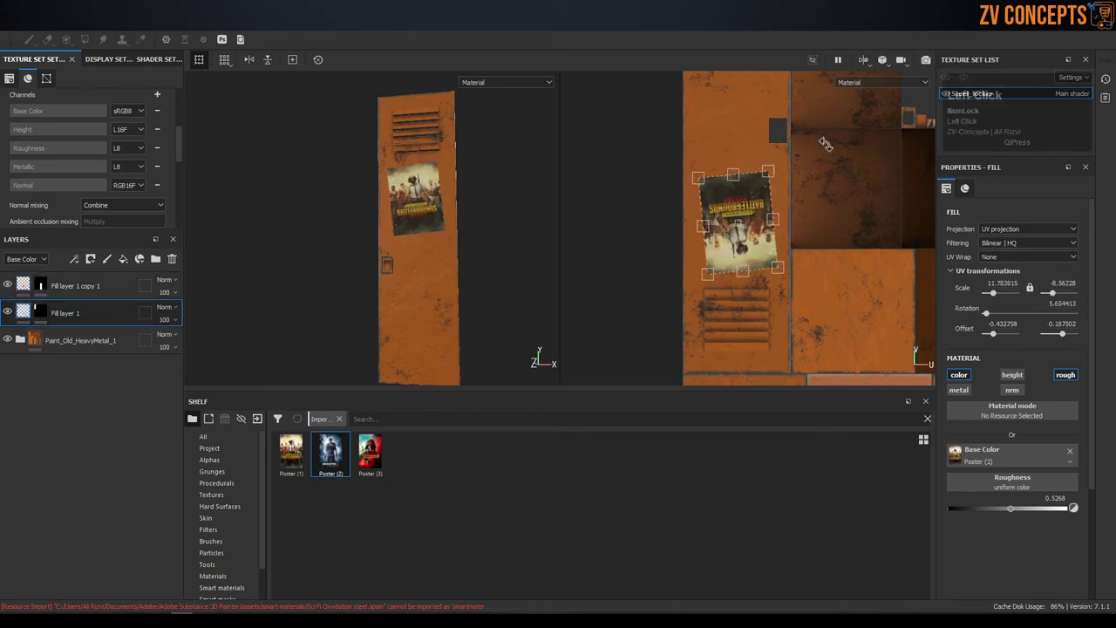
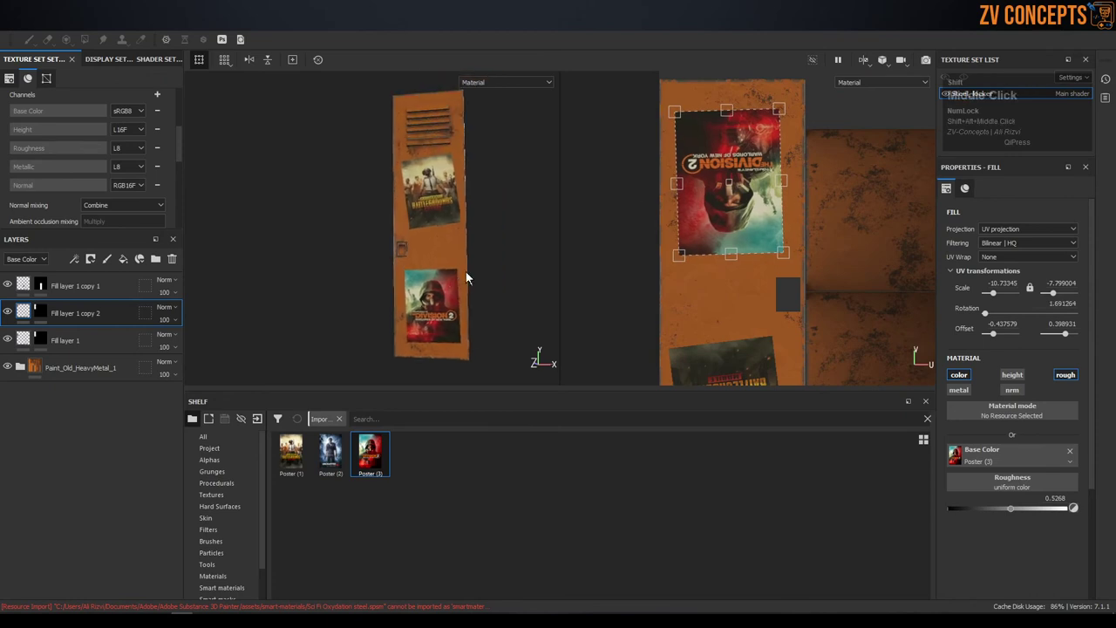
pyautogui.click(516, 218)
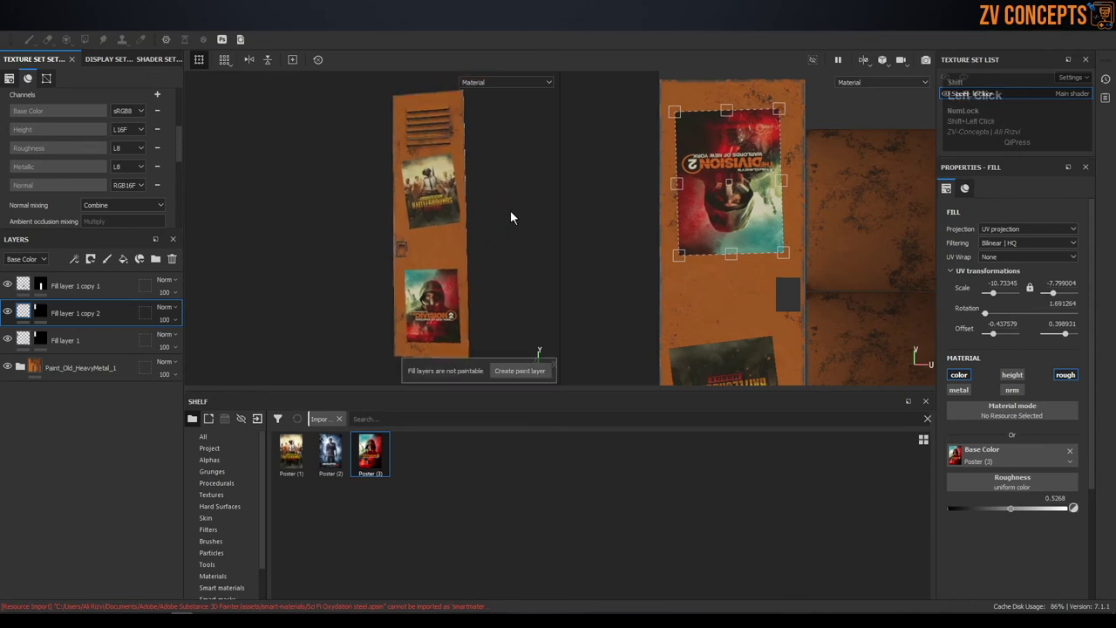
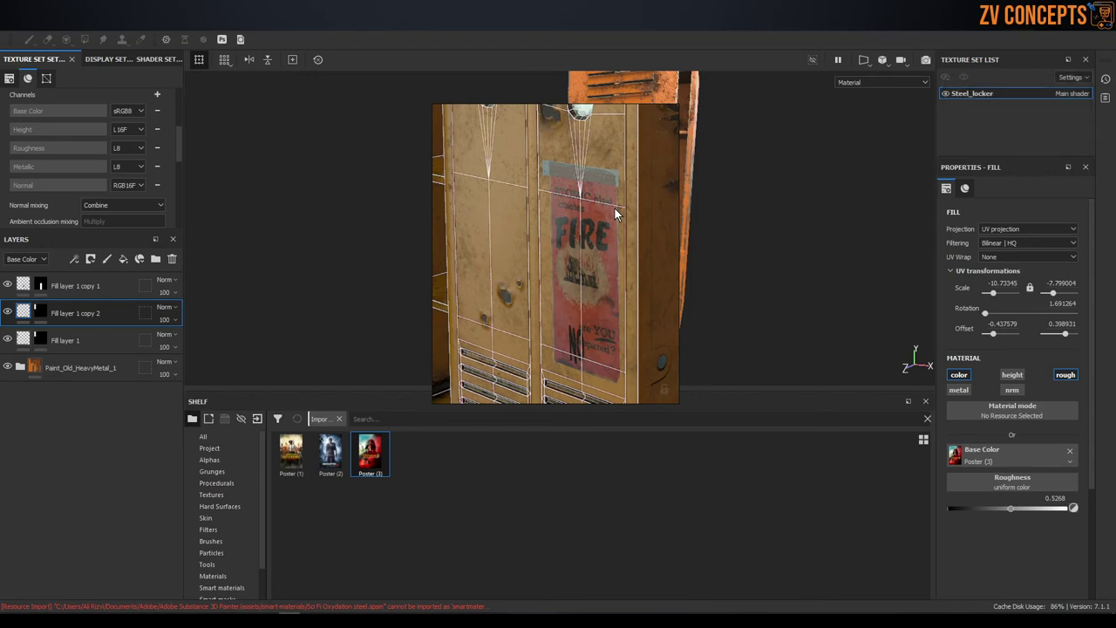
# - Select Fill layer 1's mask with the Paint tool and filter the Shelf to Alphas only
pyautogui.scroll(-3)
pyautogui.rightClick(620, 224)
pyautogui.scroll(3)
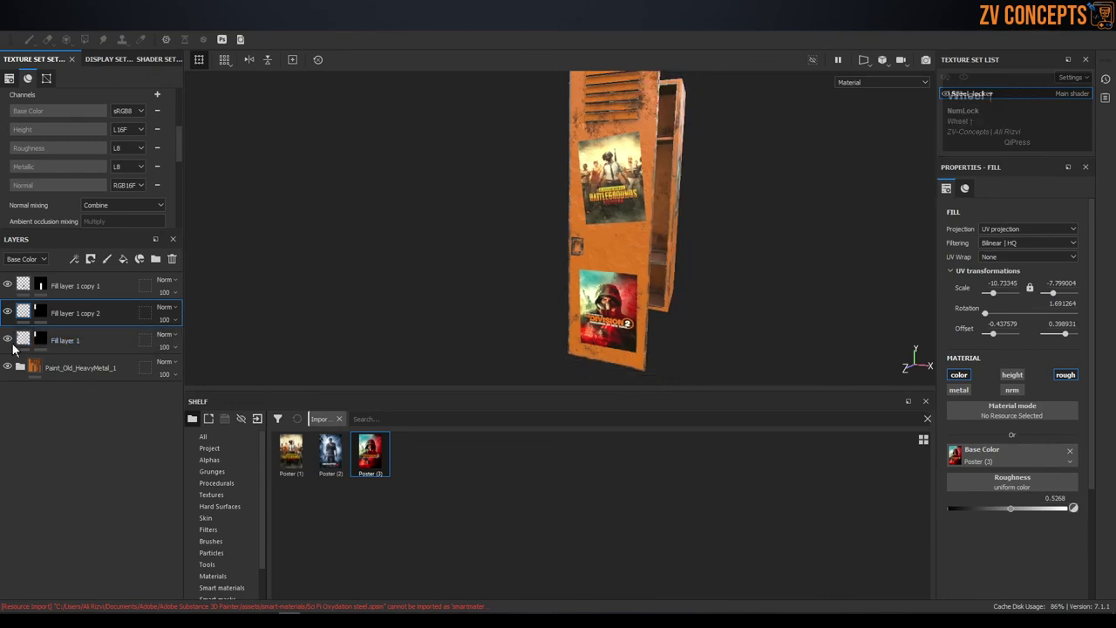
pyautogui.click(36, 344)
pyautogui.scroll(-3)
pyautogui.click(232, 466)
pyautogui.click(91, 137)
pyautogui.scroll(-3)
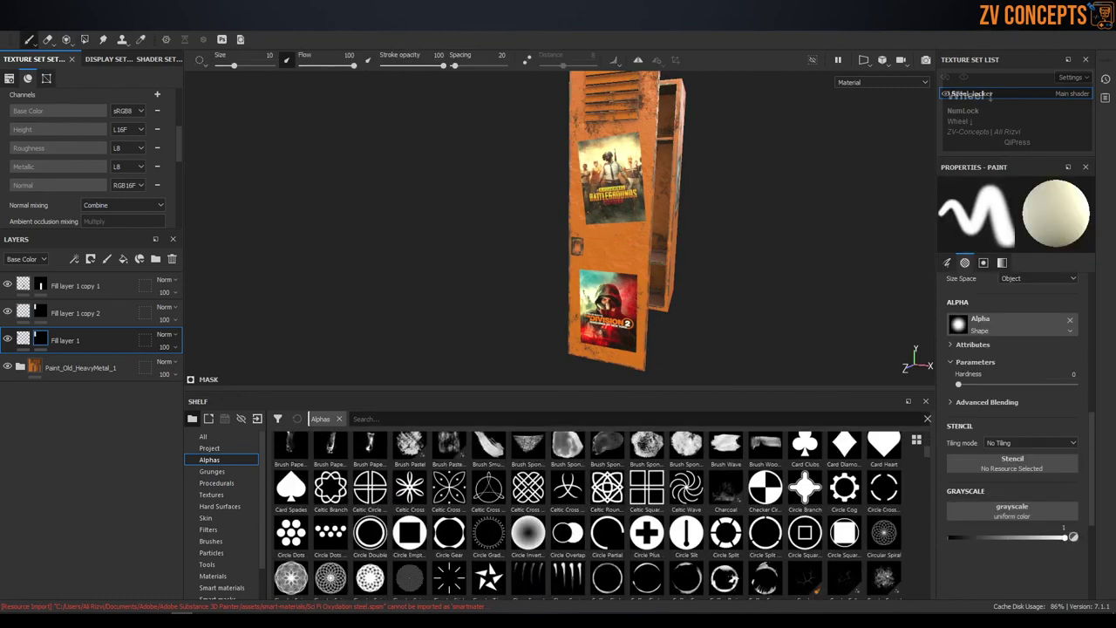
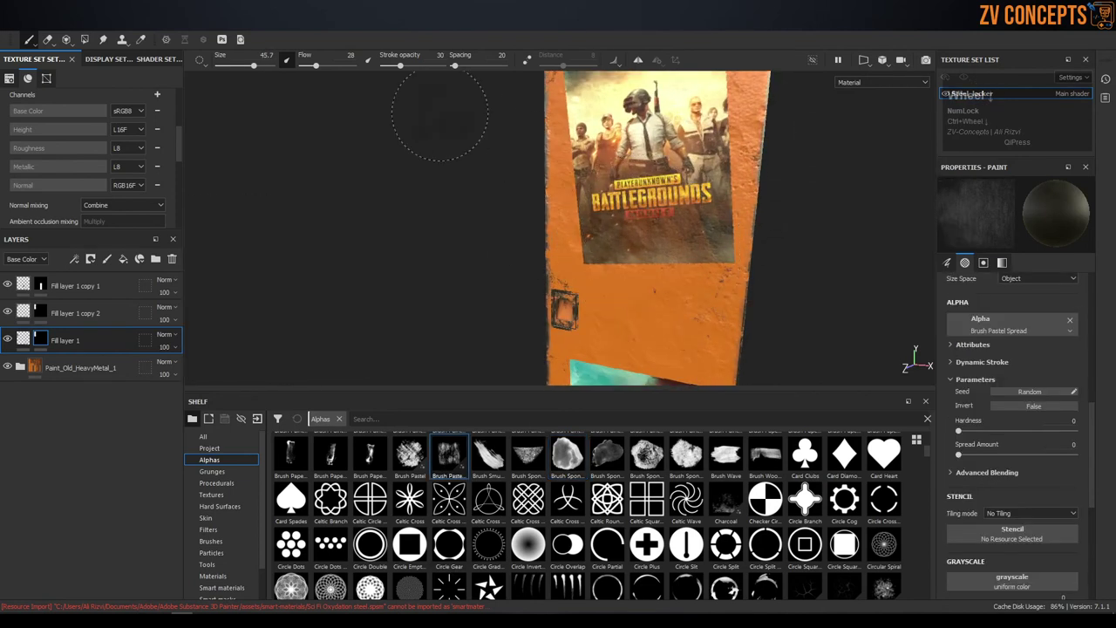
# - Raise the brush Flow to 67 and Stroke opacity to 56
pyautogui.moveTo(322, 74); pyautogui.dragTo(410, 71)
pyautogui.click(410, 72)
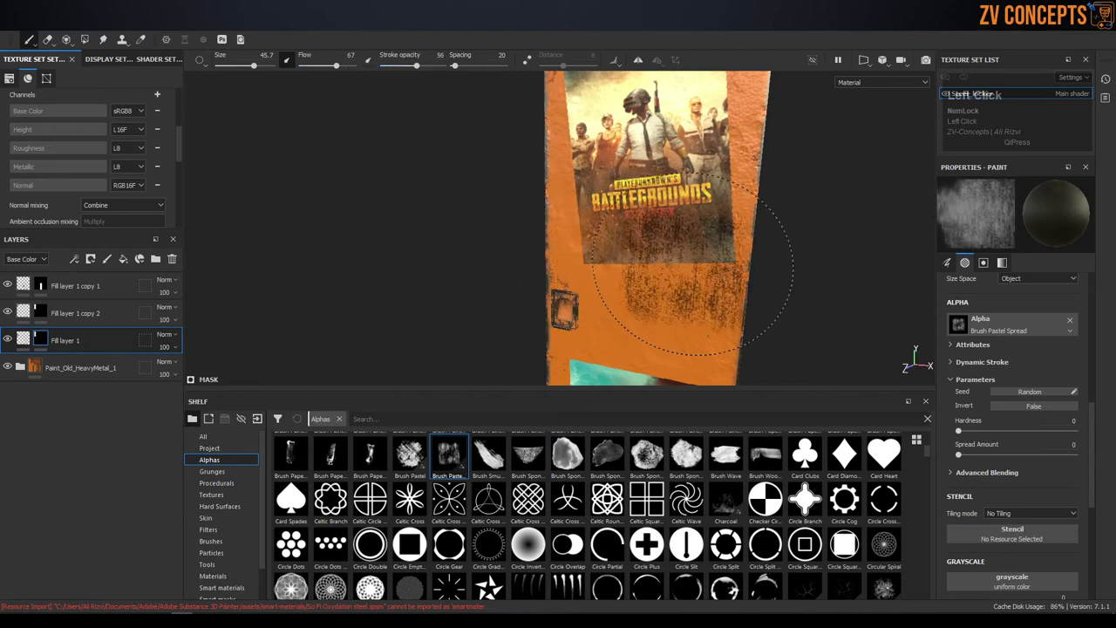
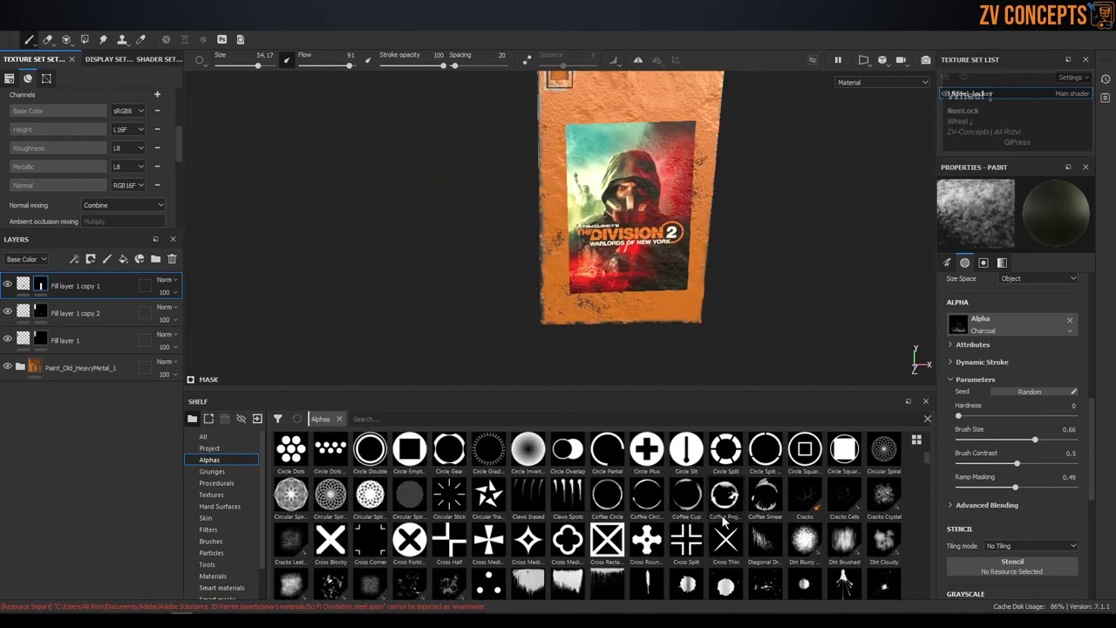
# - Choose the Dirt Brushed alpha for the brush
pyautogui.scroll(3)
pyautogui.scroll(-3)
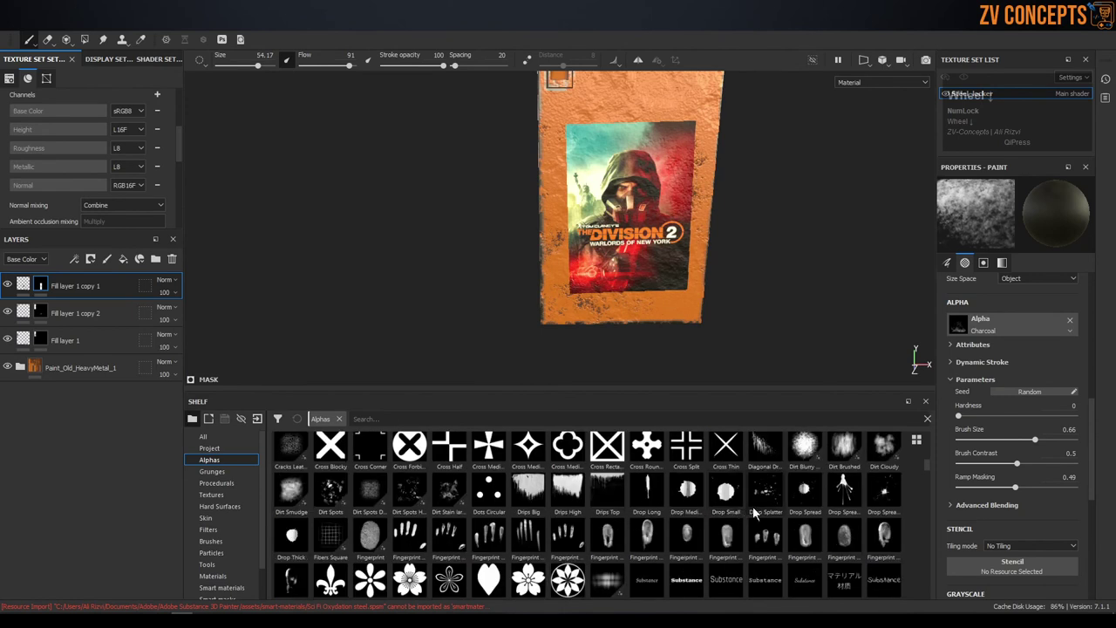
pyautogui.click(855, 456)
pyautogui.middleClick(849, 485)
pyautogui.scroll(-3)
# - Paint worn patches along the red poster's edges on Fill layer 1 copy 2's mask
pyautogui.click(849, 485)
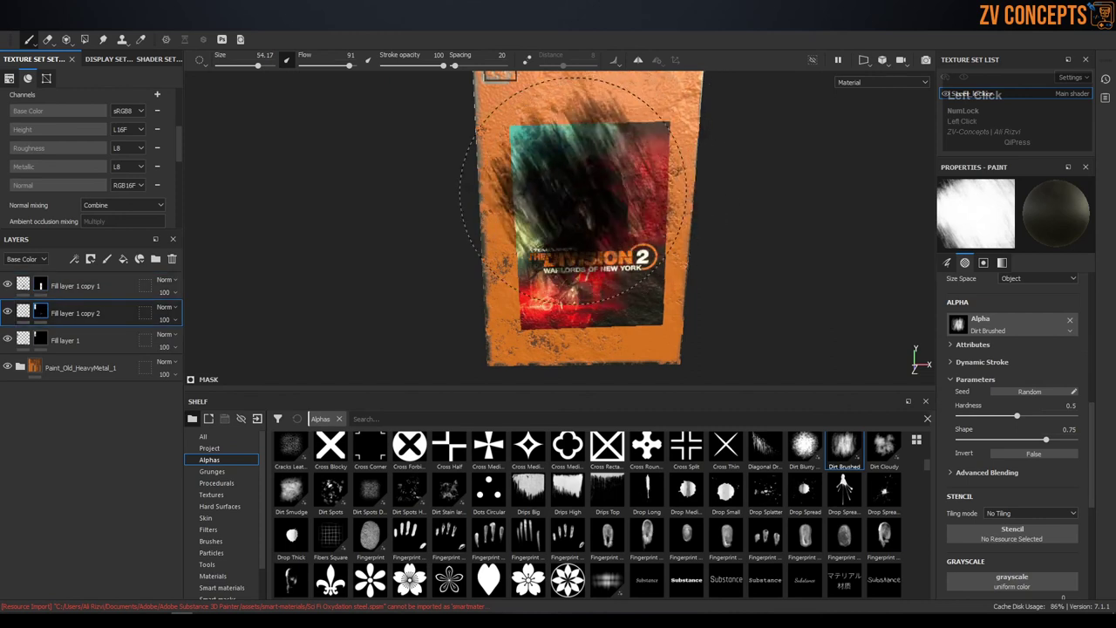
pyautogui.click(849, 485)
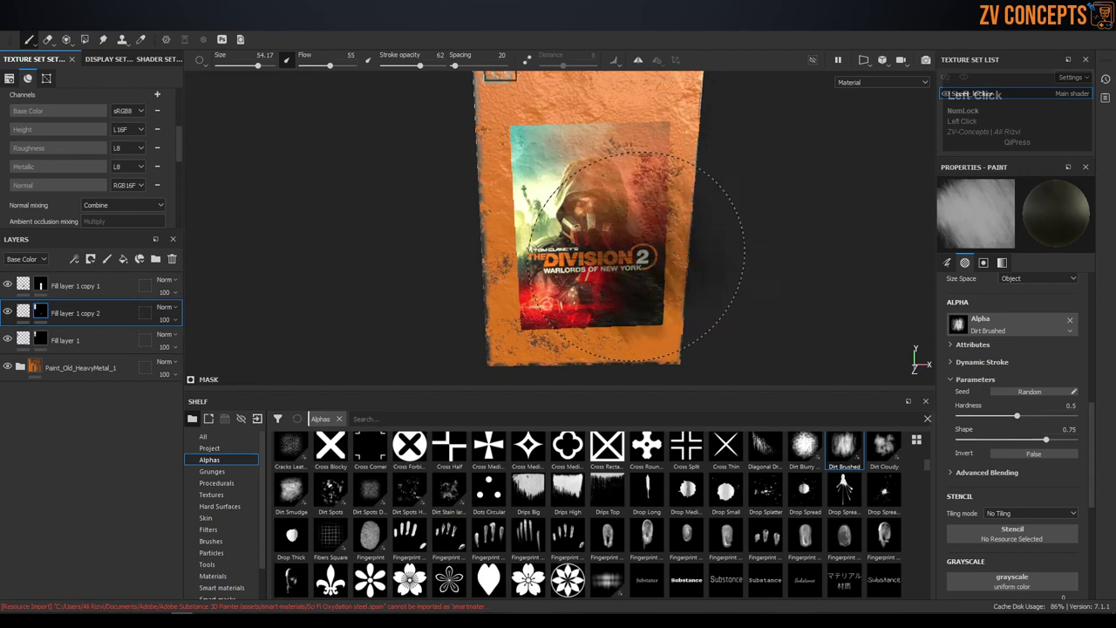
pyautogui.scroll(3)
pyautogui.click(849, 485)
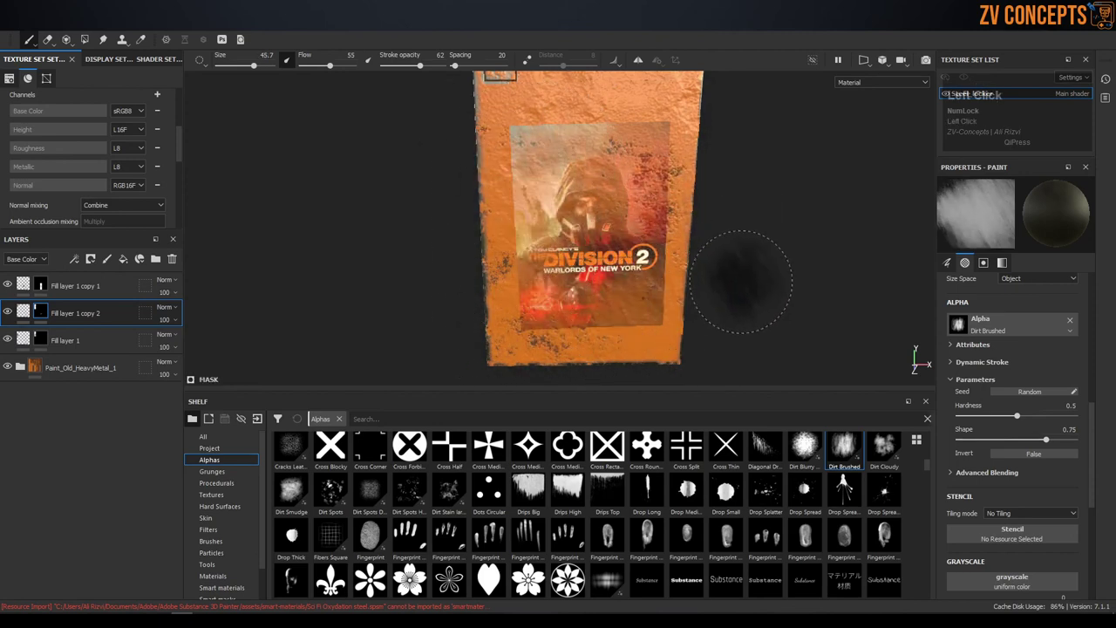
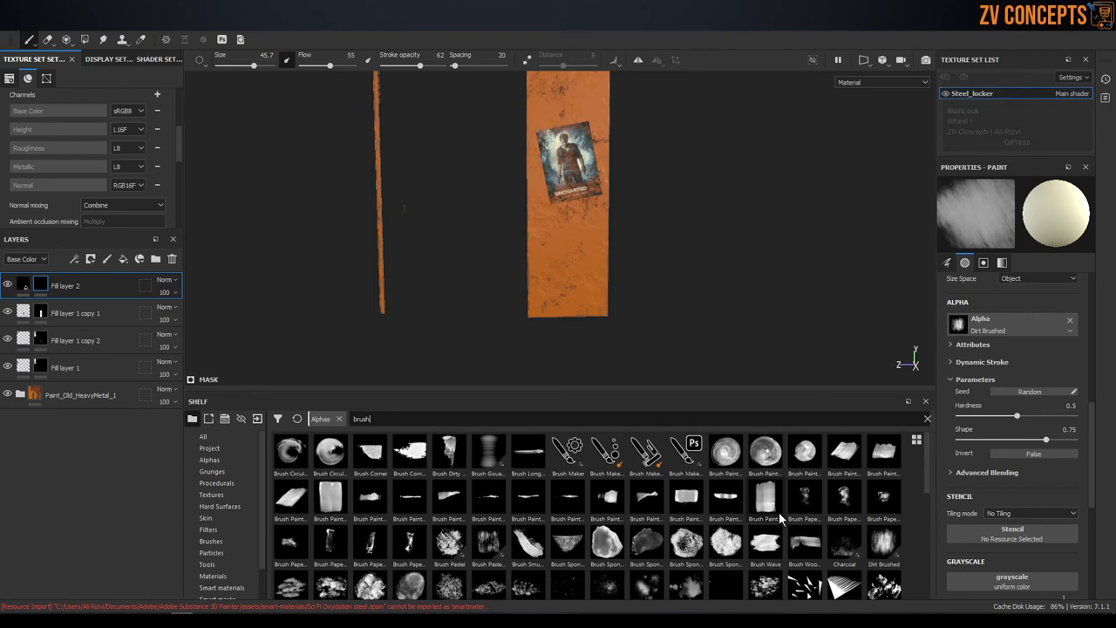
# - Shrink the brush, set flow to full, lower Fill layer 2's roughness and select its mask
pyautogui.scroll(-3)
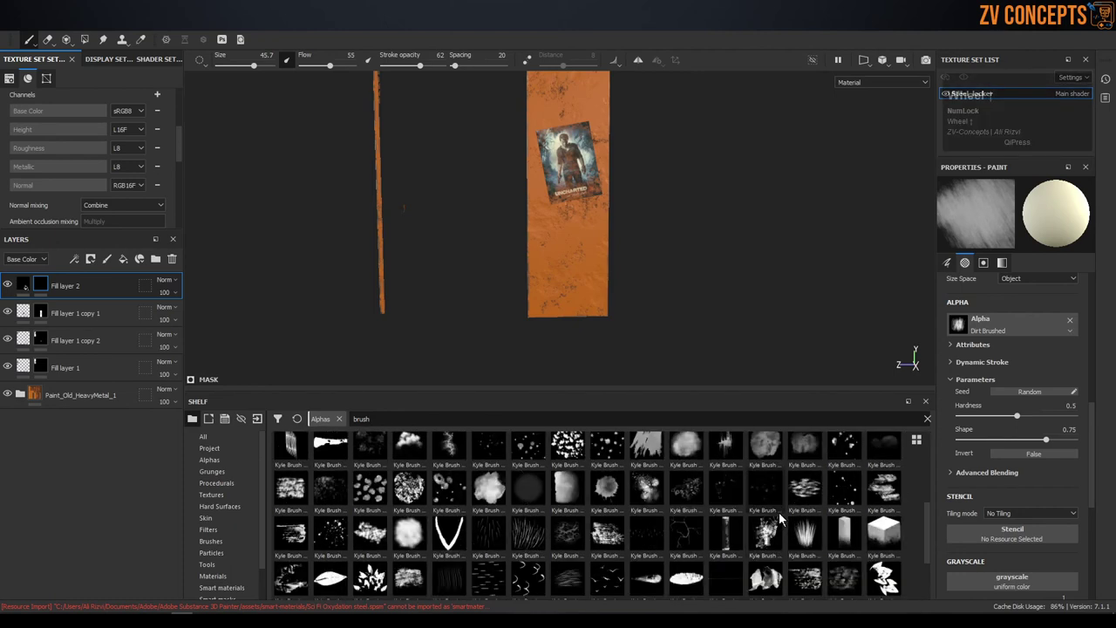
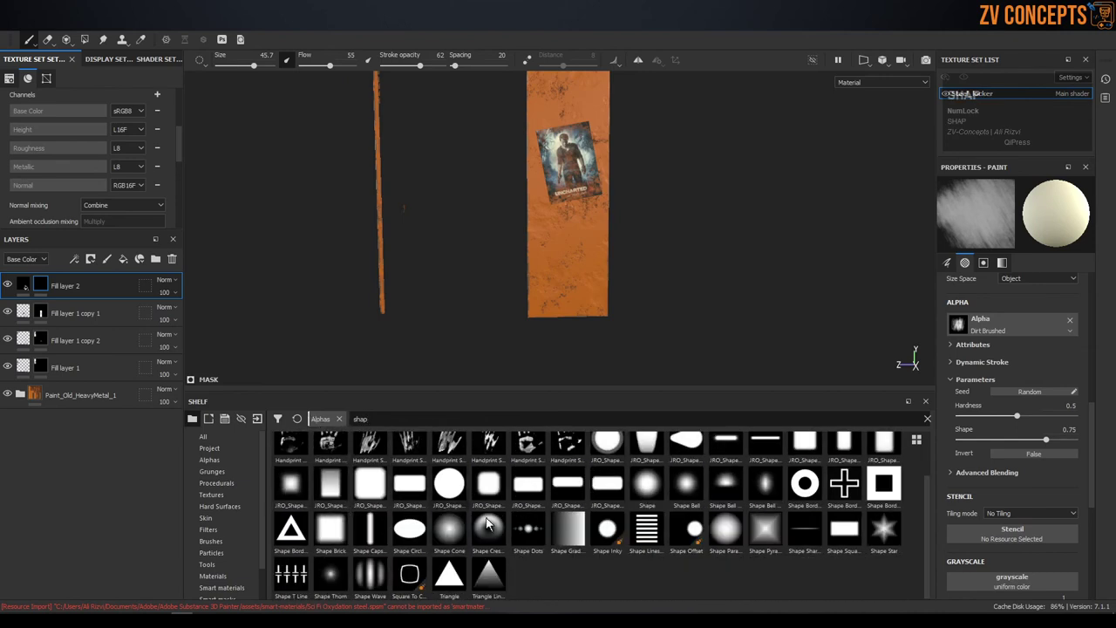
pyautogui.scroll(3)
pyautogui.click(769, 554)
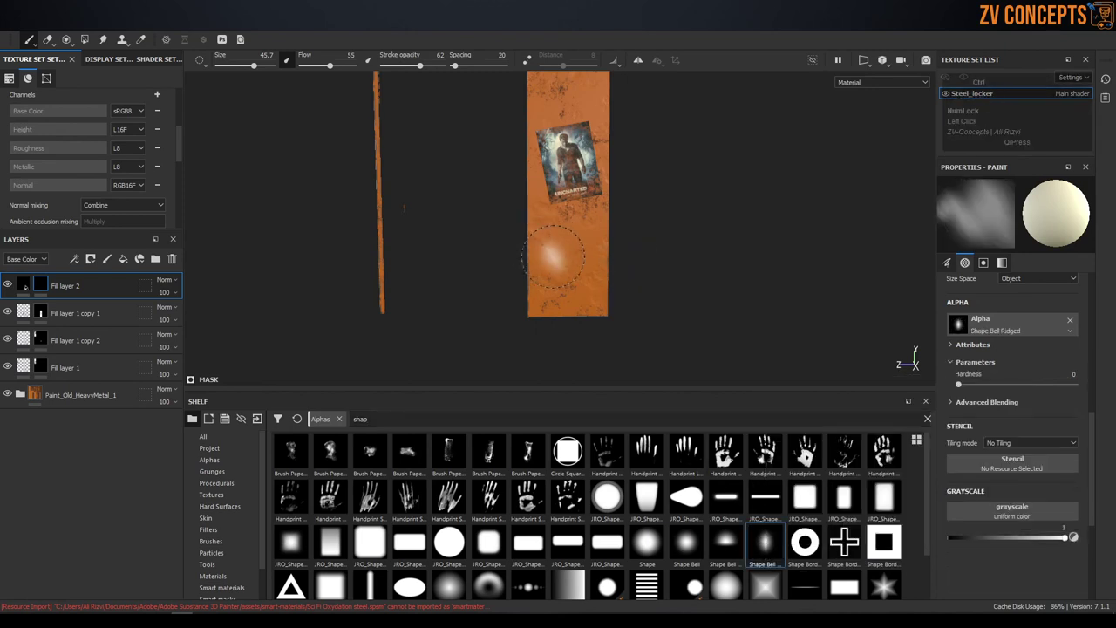
pyautogui.scroll(3)
pyautogui.click(349, 67)
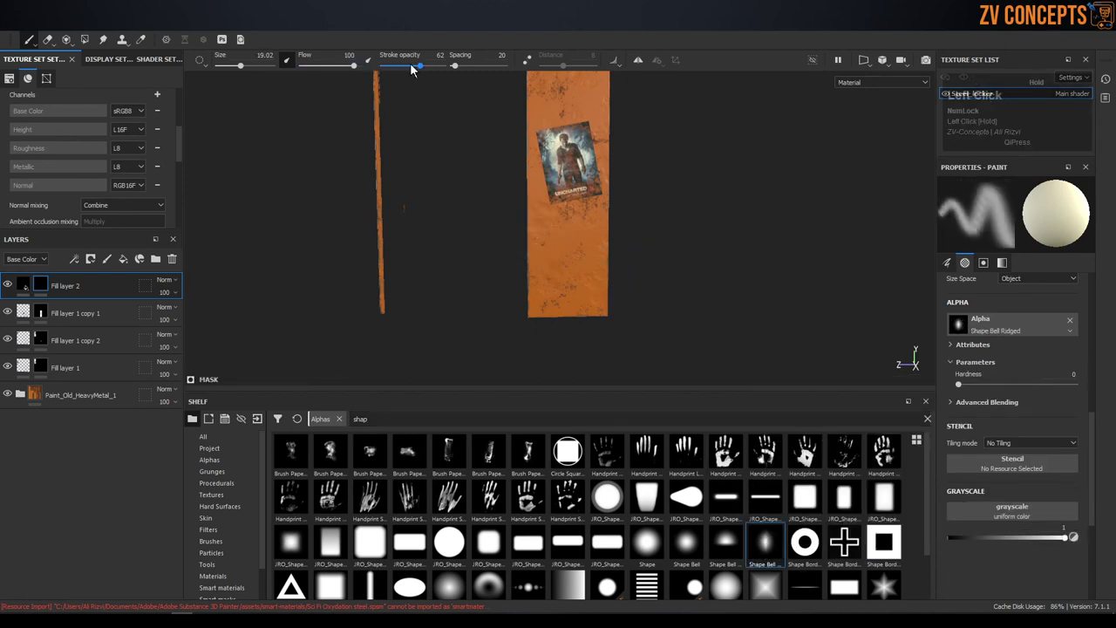
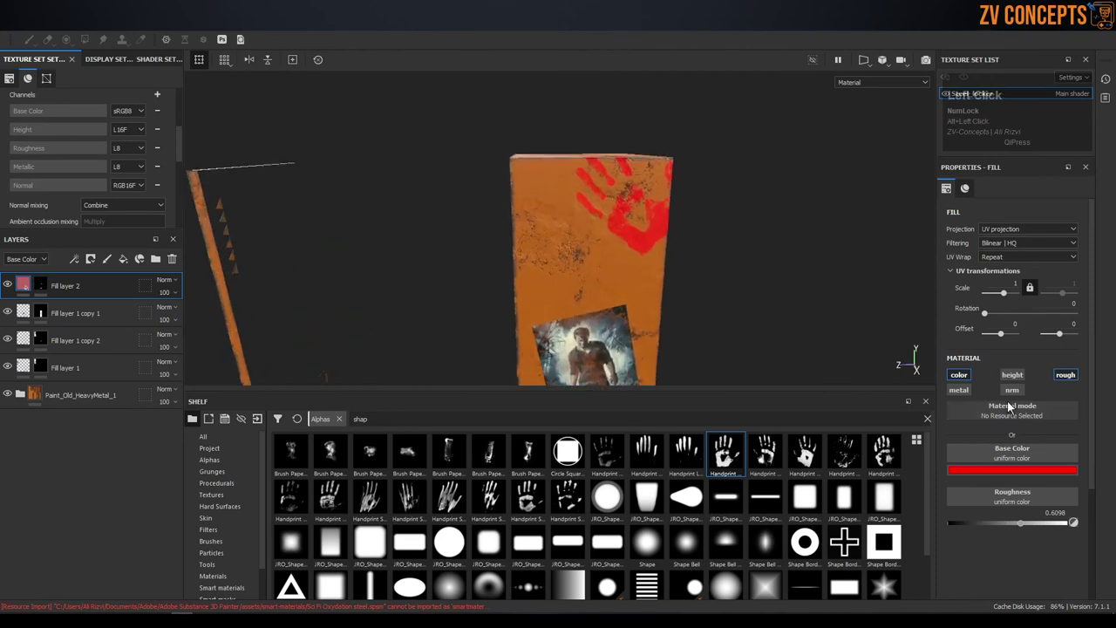
pyautogui.moveTo(978, 529); pyautogui.dragTo(994, 442)
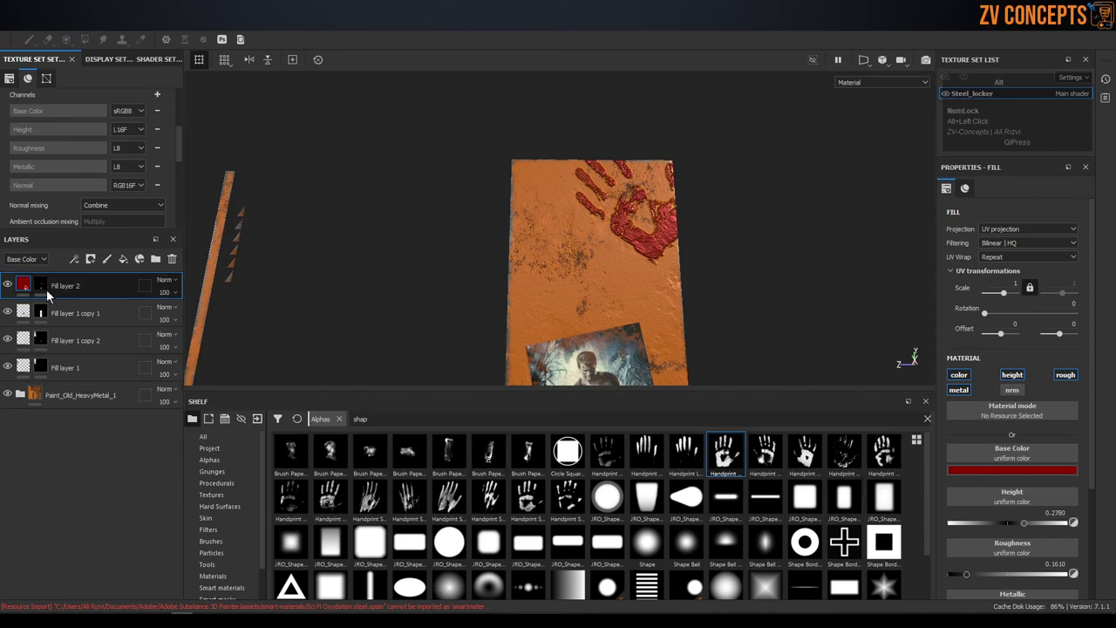
pyautogui.click(43, 288)
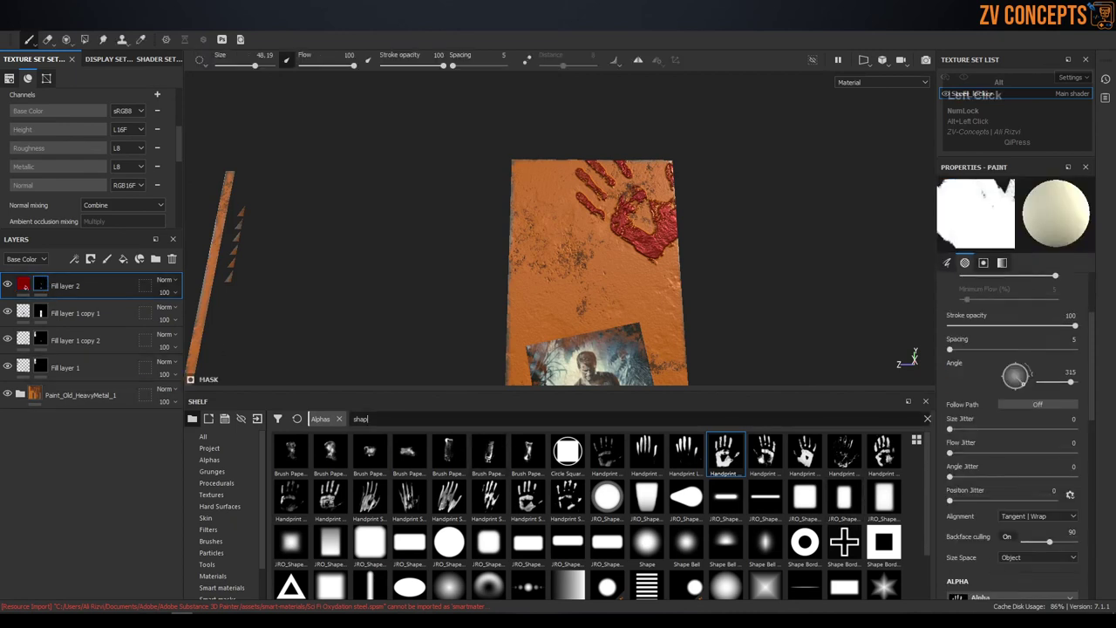
# - Search the Alphas shelf for 'spl' to list the splatter shapes
pyautogui.press('alt+b')
pyautogui.press('alt+l')
pyautogui.press('alt+o')
pyautogui.press('alt+d')
pyautogui.press('alt+BackSpace')
pyautogui.press('alt+s')
pyautogui.press('alt+p')
pyautogui.press('alt+l')
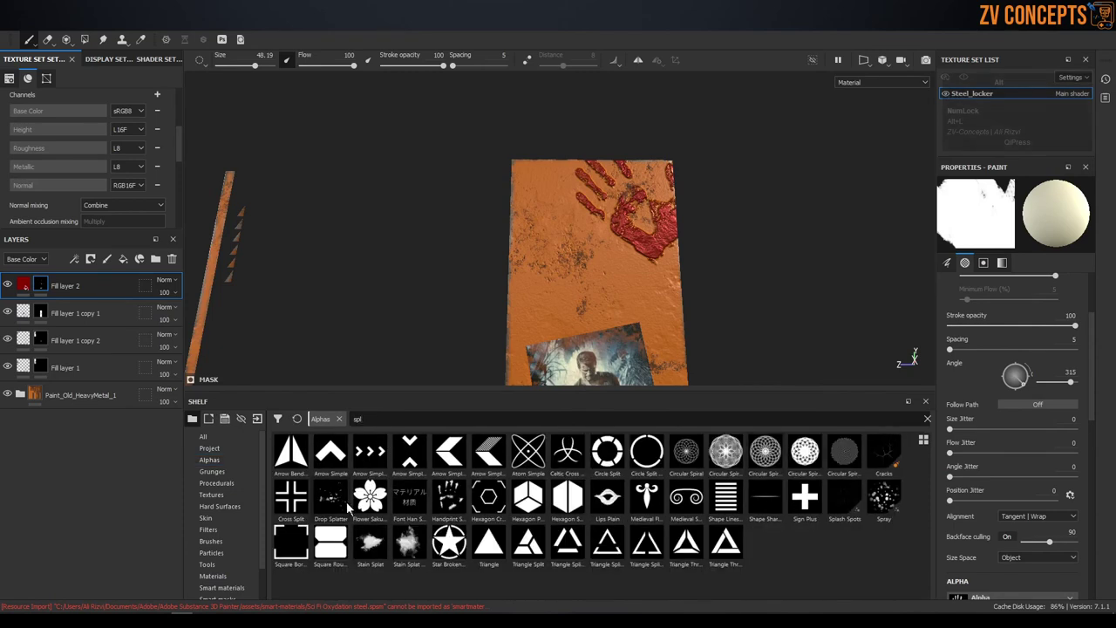
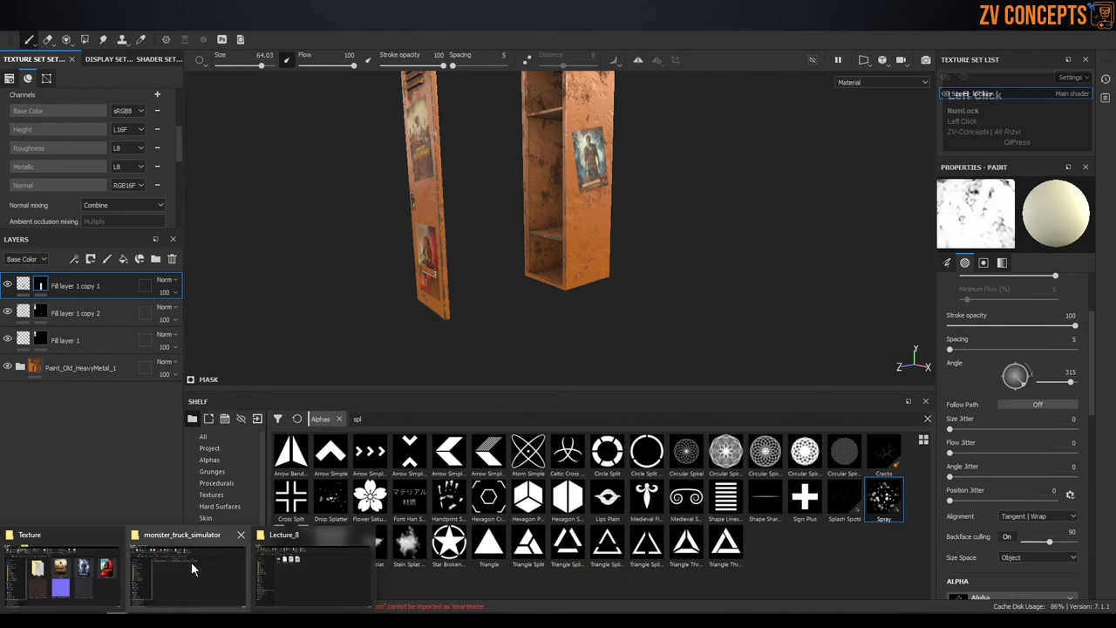
pyautogui.click(509, 156)
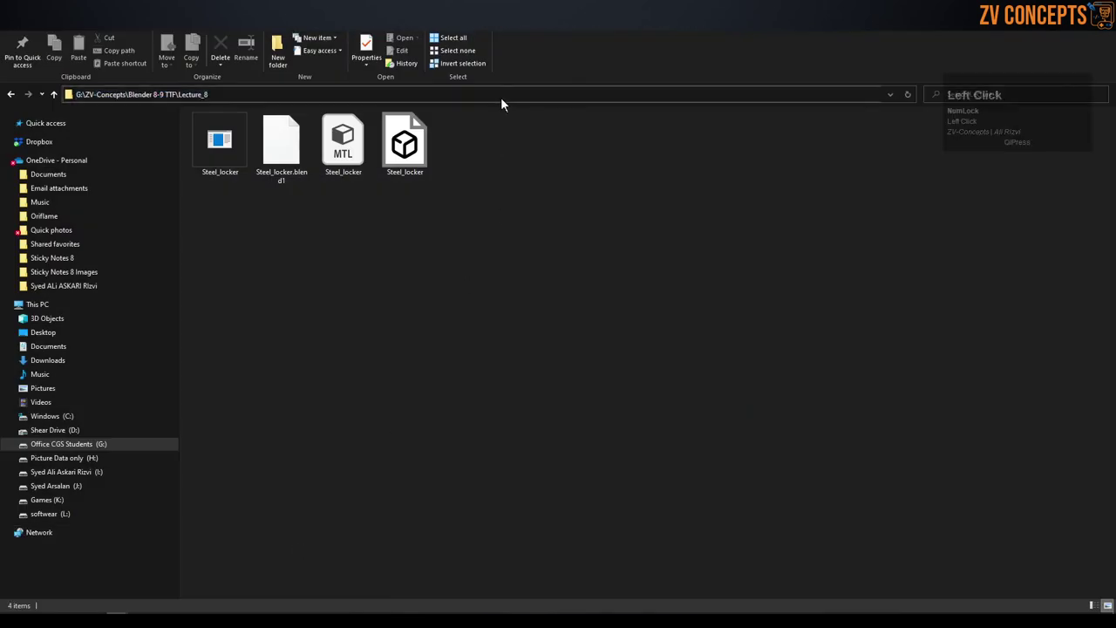
pyautogui.press('ctrl+c')
pyautogui.click(455, 459)
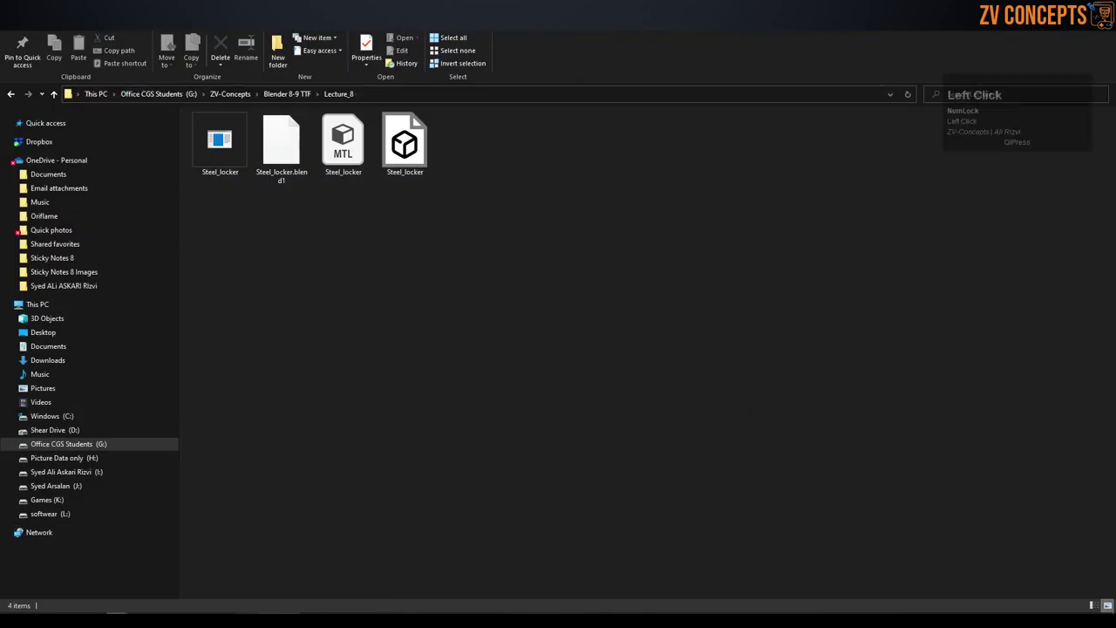
pyautogui.click(365, 498)
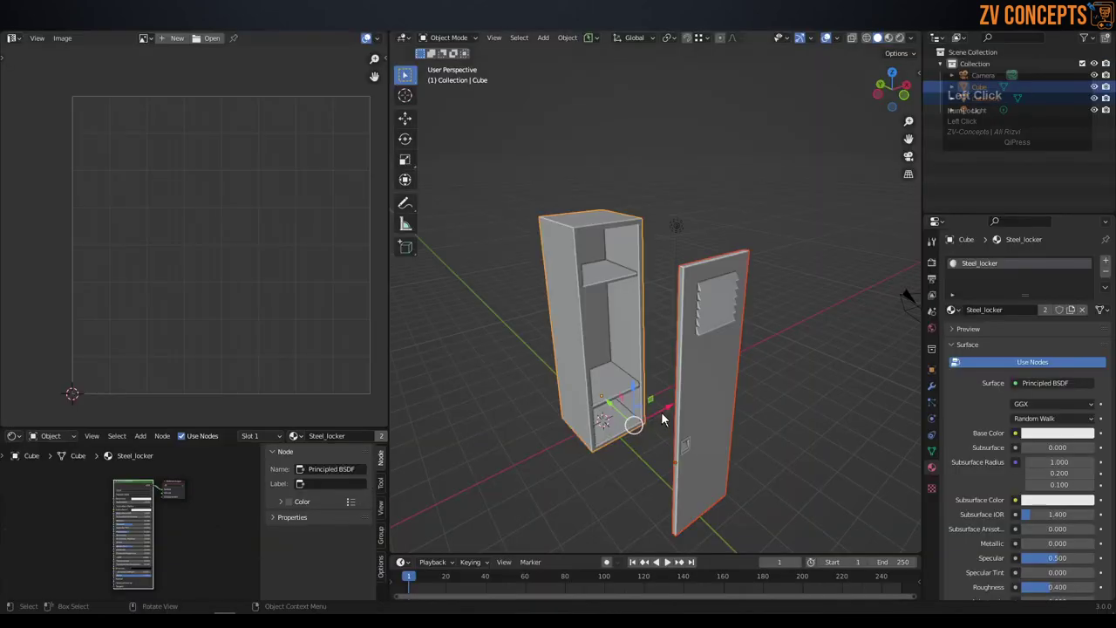
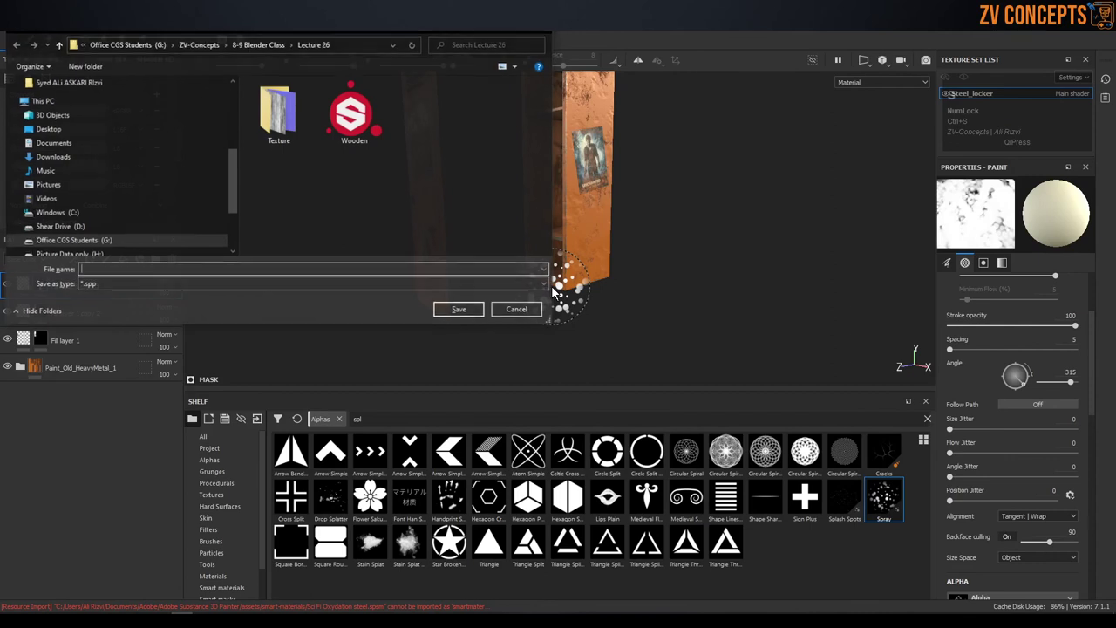
# - Save the project as 'teellocker' in the Lecture_8 folder
pyautogui.press('ctrl+v')
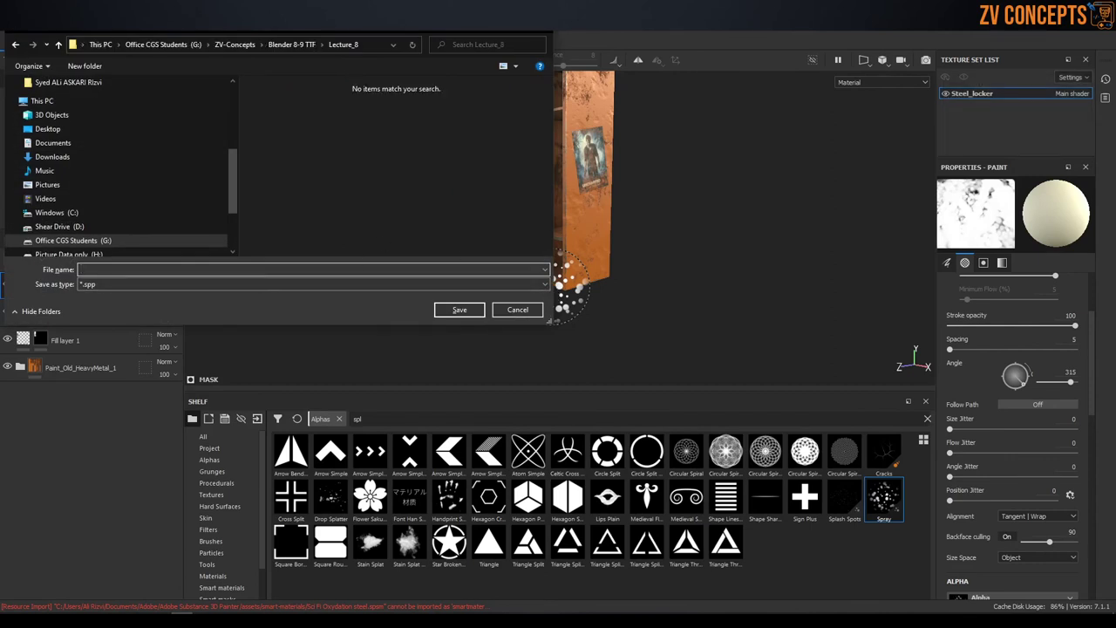
pyautogui.write('teellocker')
pyautogui.press('Return')
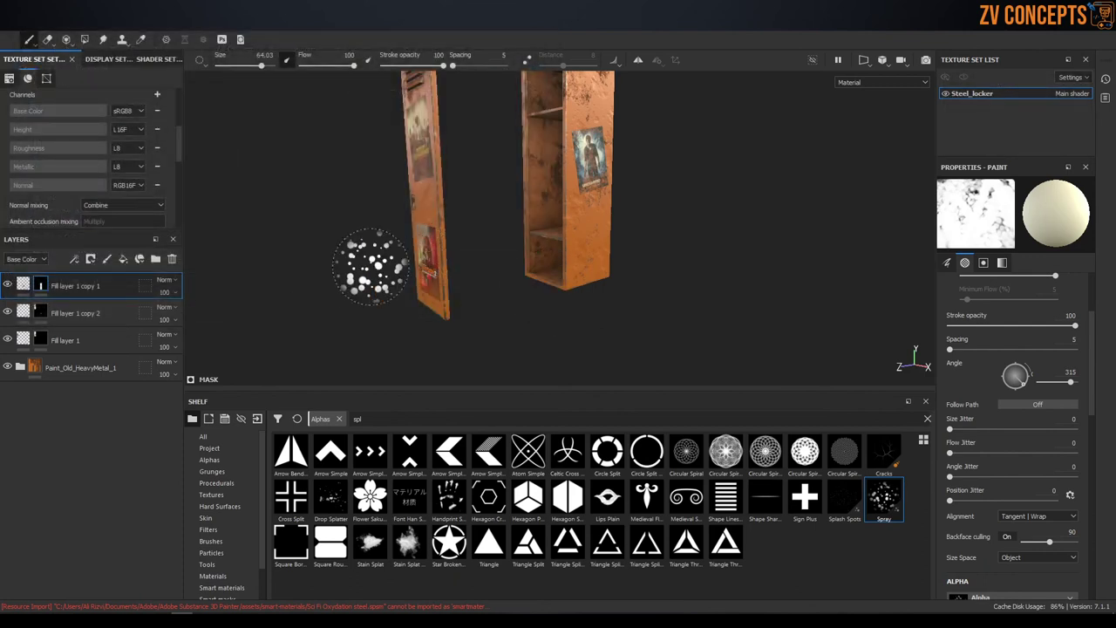
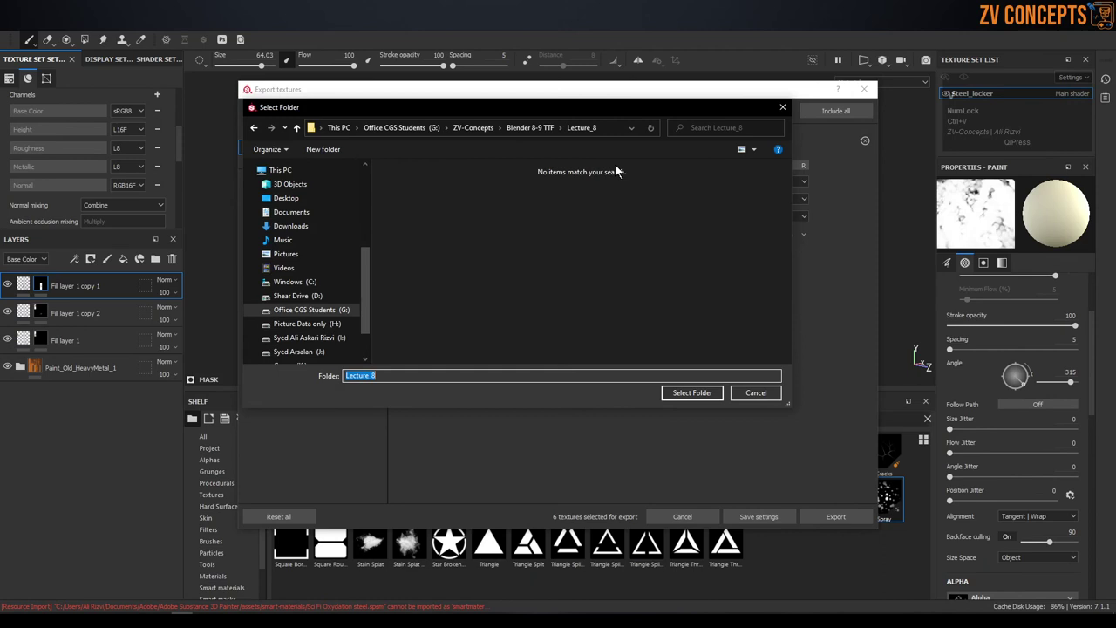
# - Set Lecture_8 as the export folder and export the six 2048x2048 PNG texture maps
pyautogui.click(709, 398)
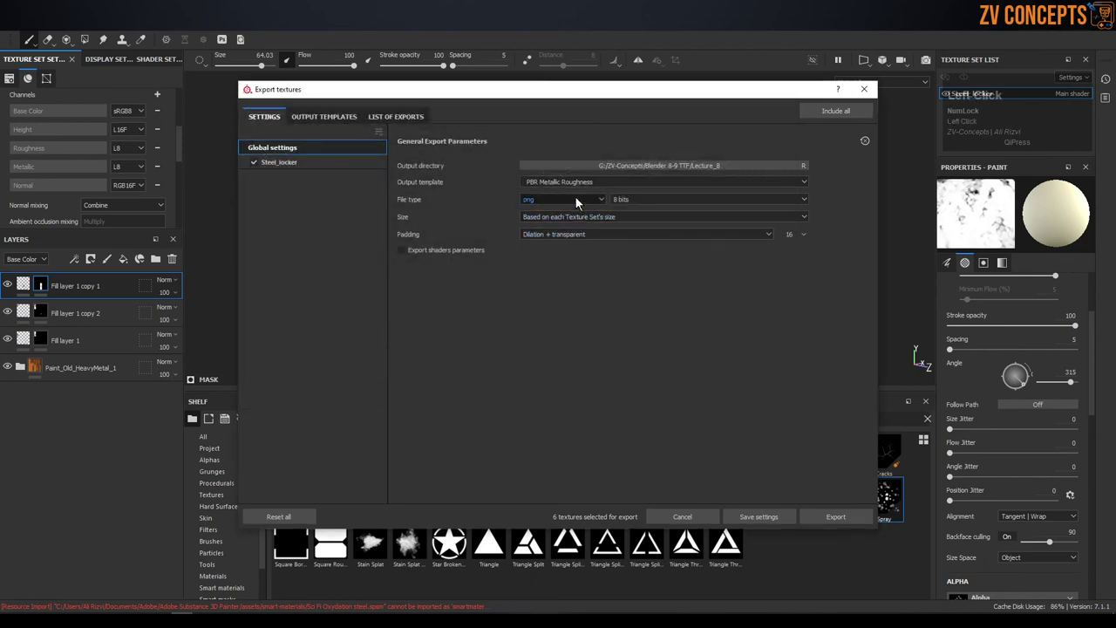
pyautogui.click(581, 188)
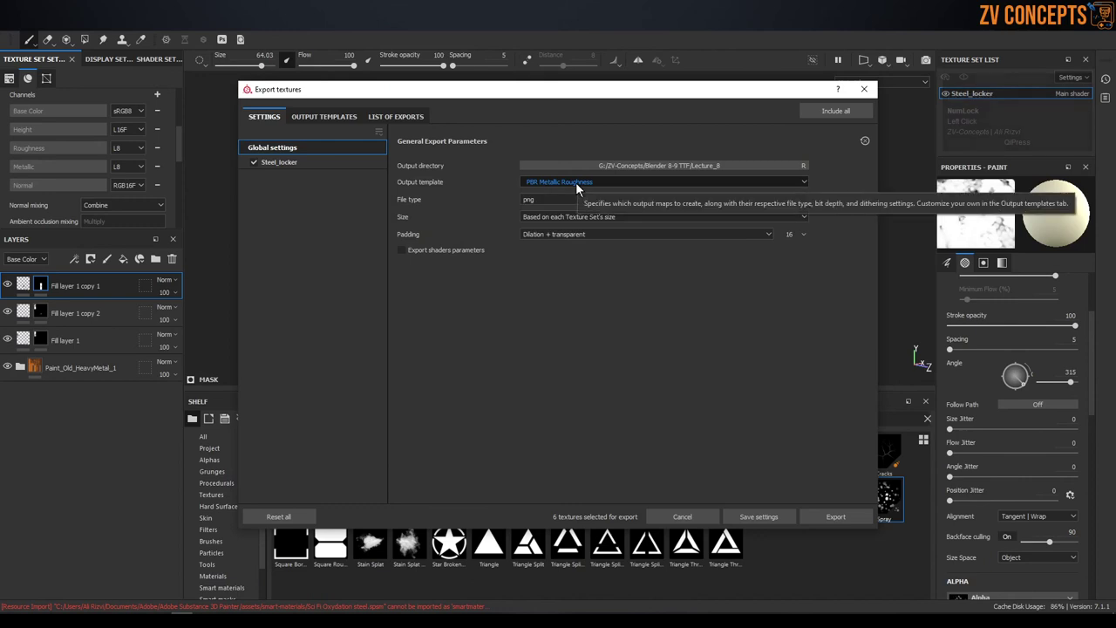
pyautogui.click(847, 527)
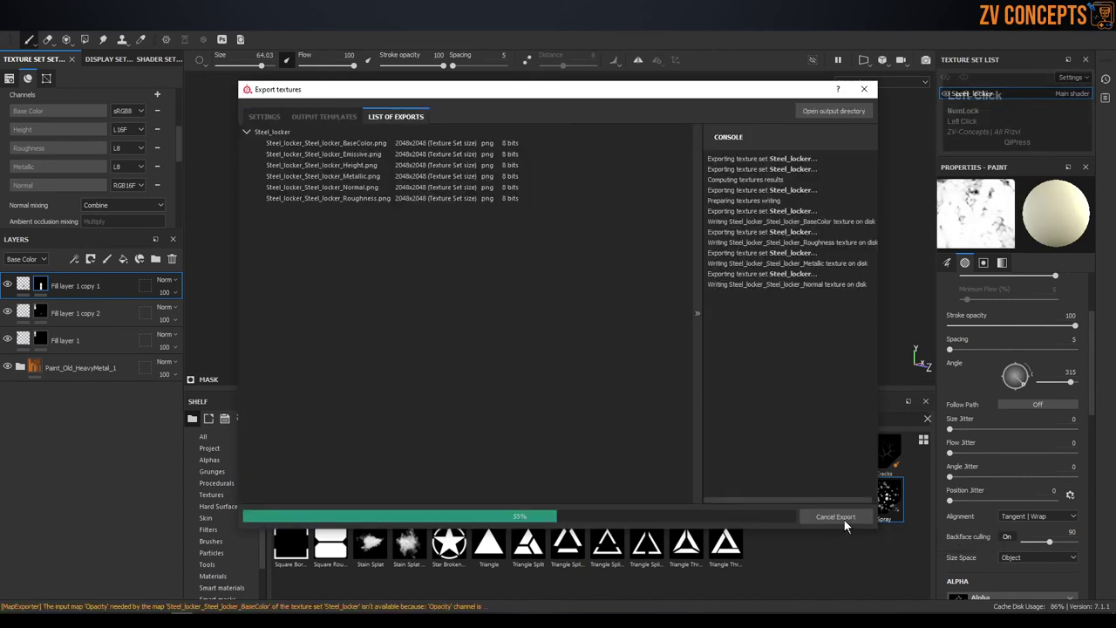
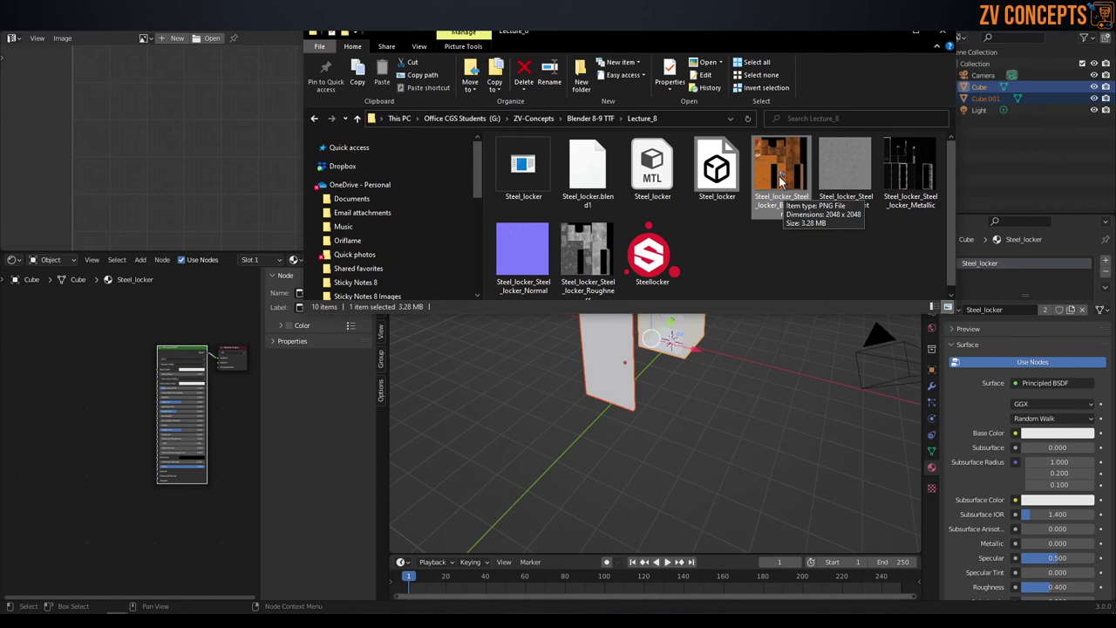
# - Drag the texture maps into the Shader Editor and link the roughness map to the Principled BSDF Roughness
pyautogui.moveTo(787, 164); pyautogui.dragTo(733, 151)
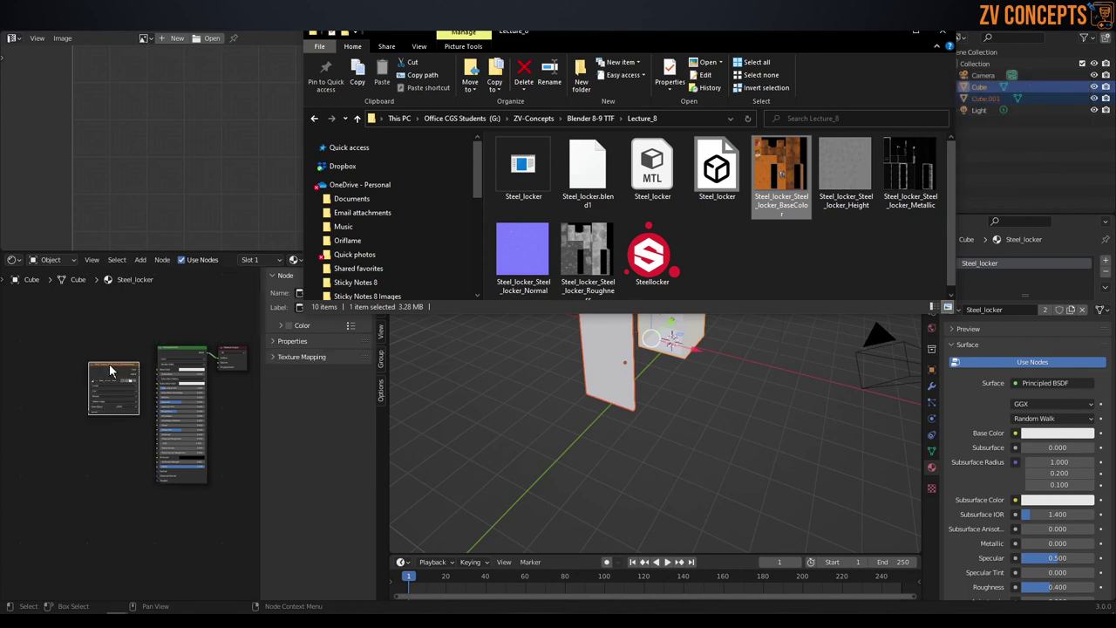
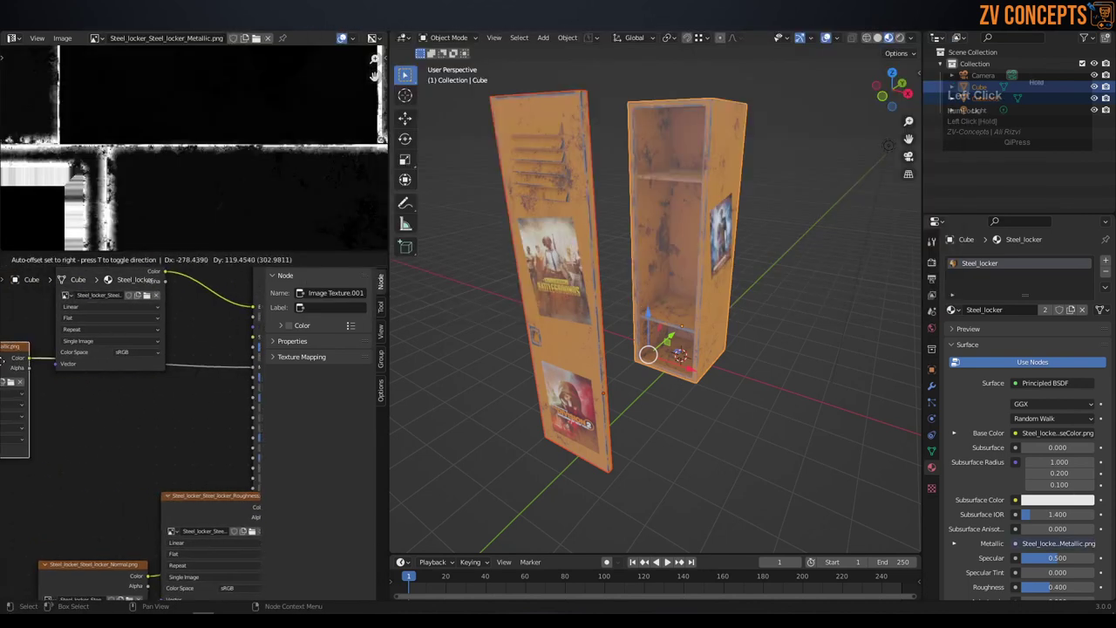
pyautogui.middleClick(172, 459)
pyautogui.click(164, 464)
pyautogui.middleClick(170, 395)
pyautogui.click(53, 458)
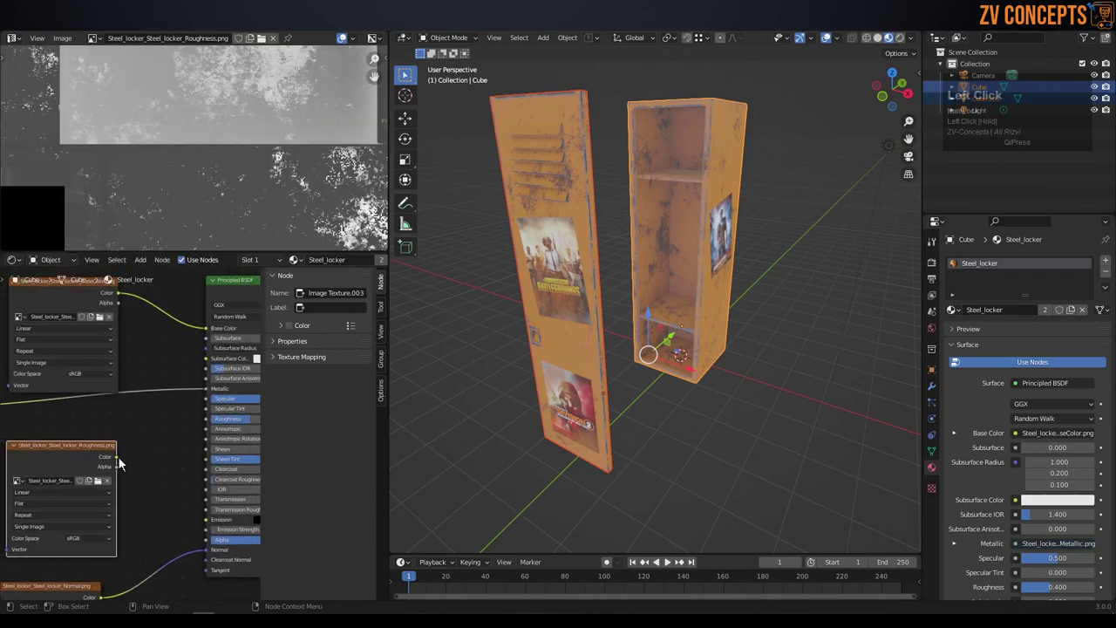
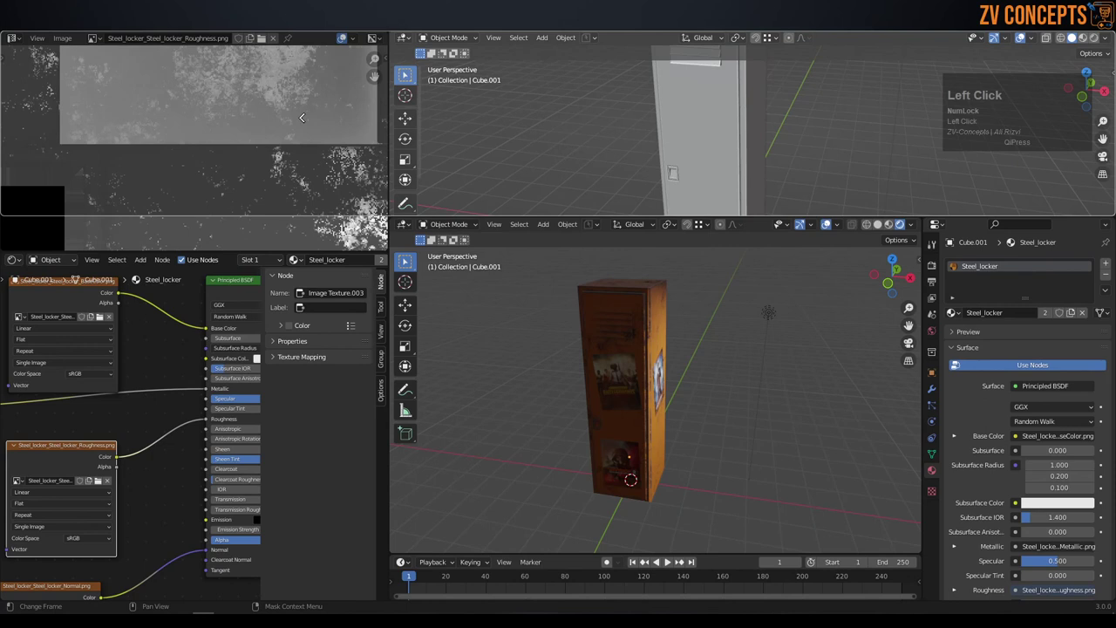
# - Join the areas into one 3D Viewport and orbit to face the locker's front
pyautogui.rightClick(453, 219)
pyautogui.click(451, 222)
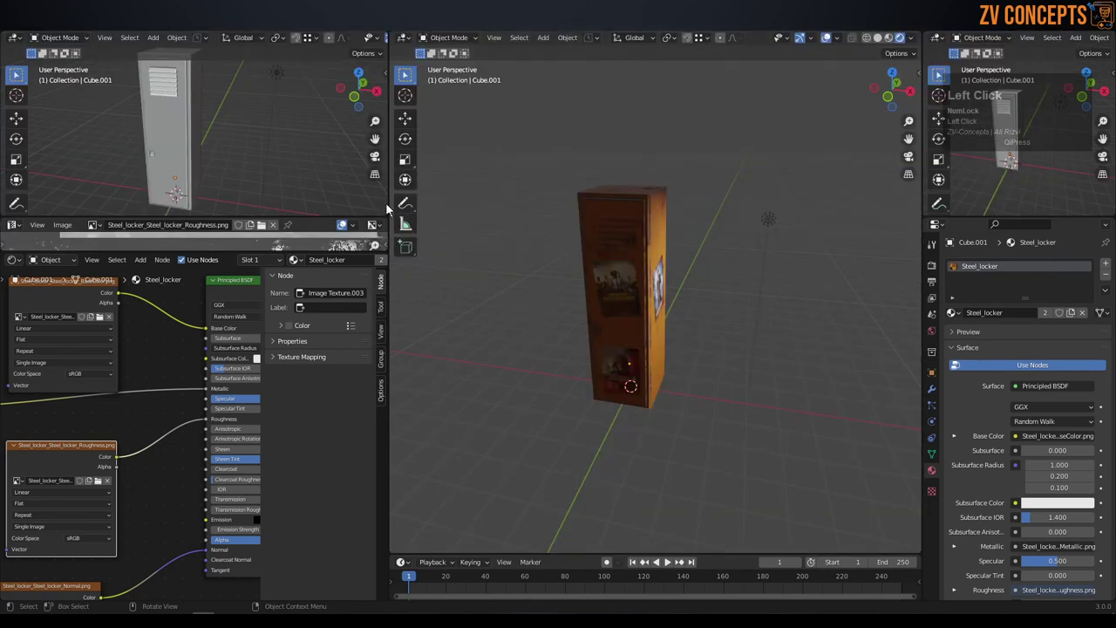
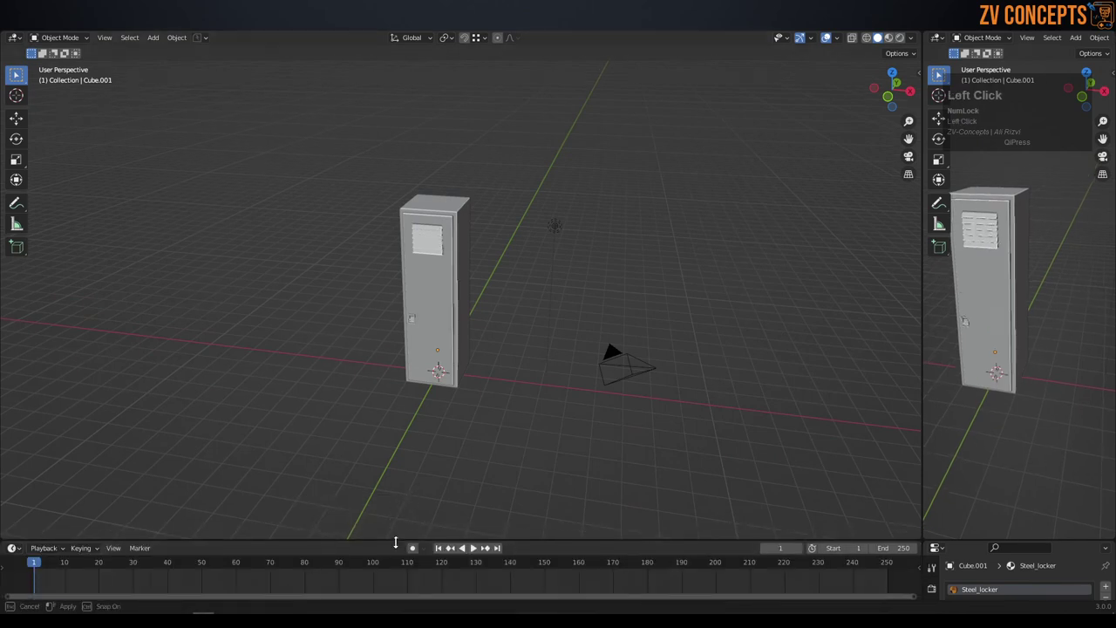
pyautogui.middleClick(441, 380)
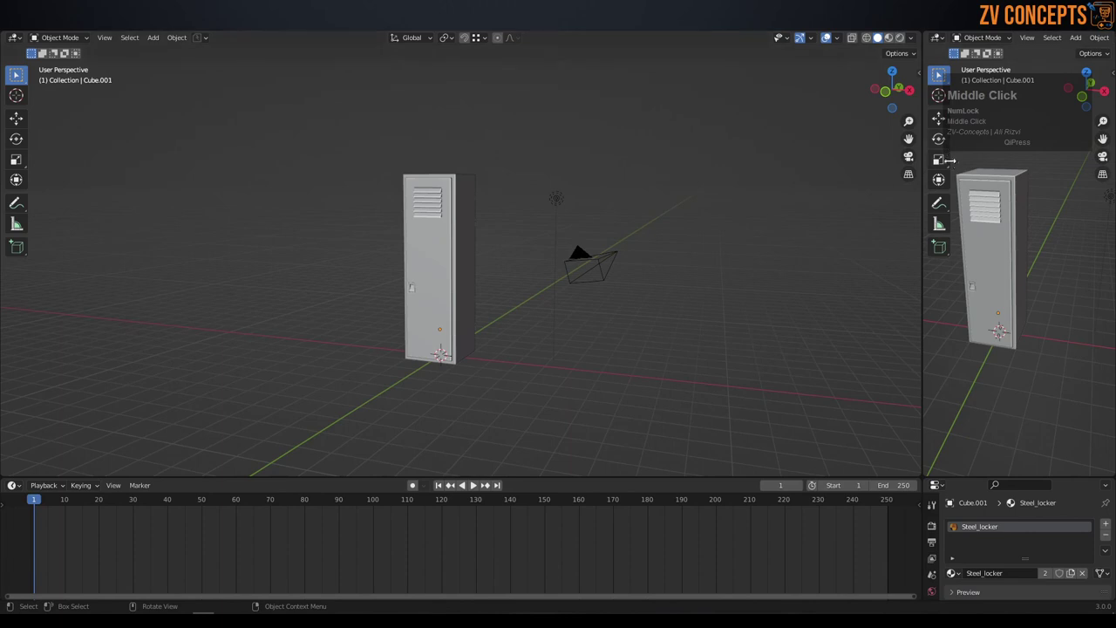
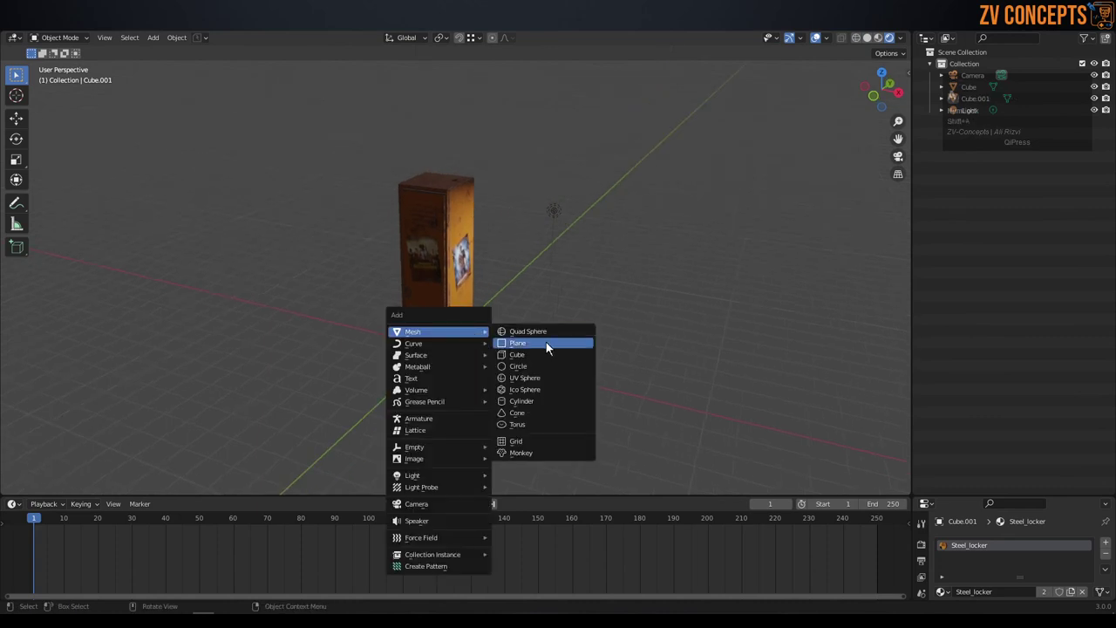
# - Switch to Material Preview shading and orbit in close on the textured orange locker with posters
pyautogui.middleClick(499, 208)
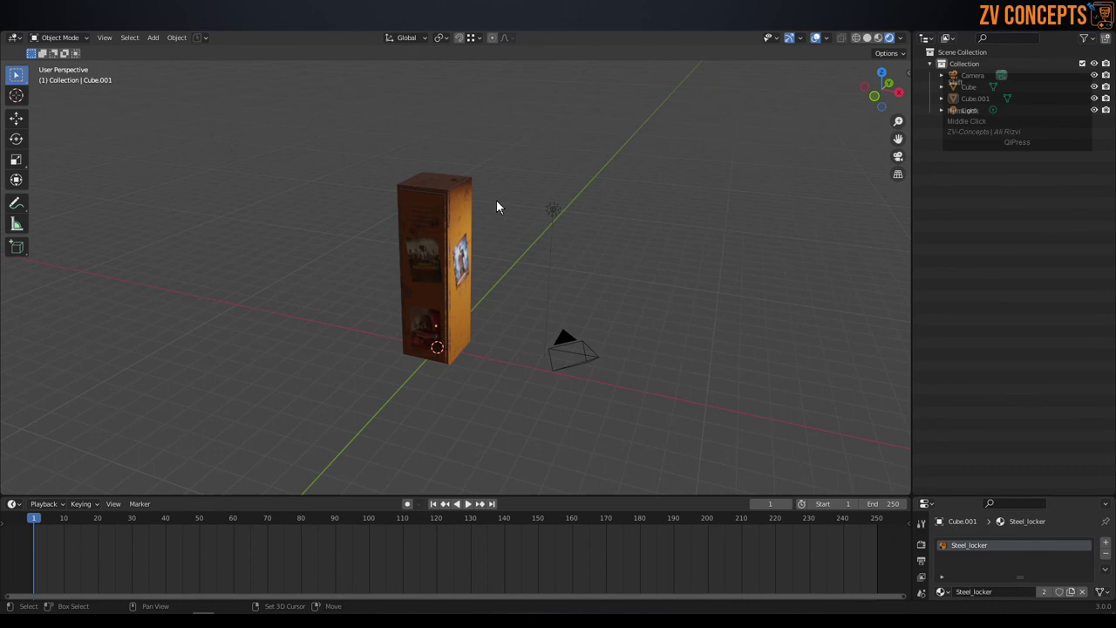
pyautogui.press('z')
pyautogui.middleClick(497, 240)
pyautogui.scroll(3)
pyautogui.press('z')
pyautogui.press('z')
pyautogui.click(473, 126)
pyautogui.press('z')
pyautogui.middleClick(442, 286)
pyautogui.scroll(3)
pyautogui.middleClick(446, 290)
pyautogui.scroll(-3)
pyautogui.scroll(3)
pyautogui.middleClick(481, 338)
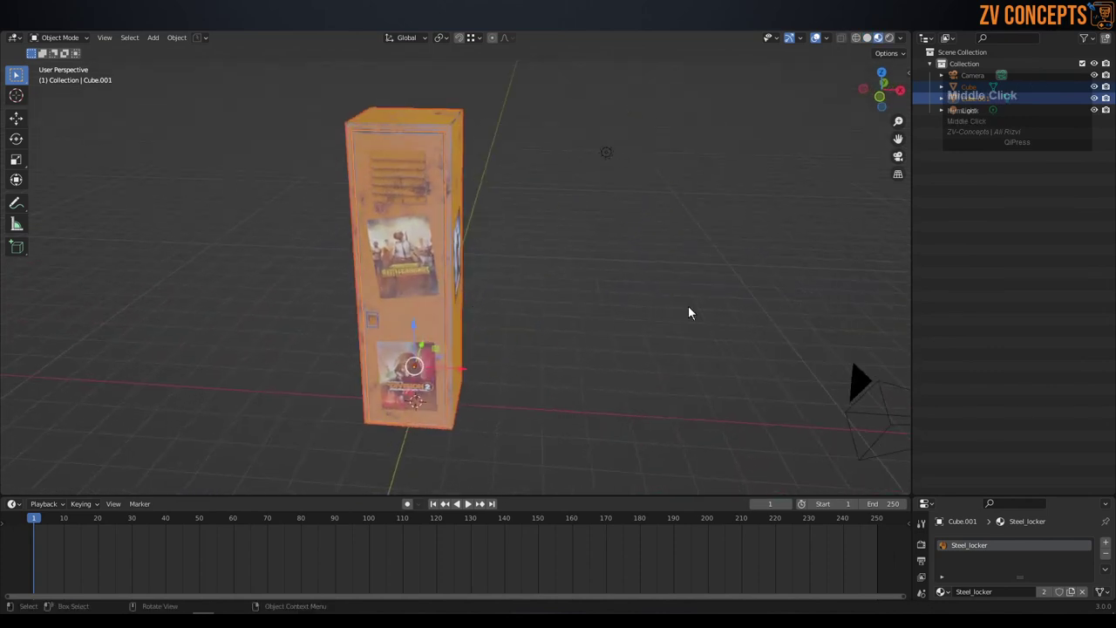
pyautogui.moveTo(855, 199); pyautogui.dragTo(1002, 499)
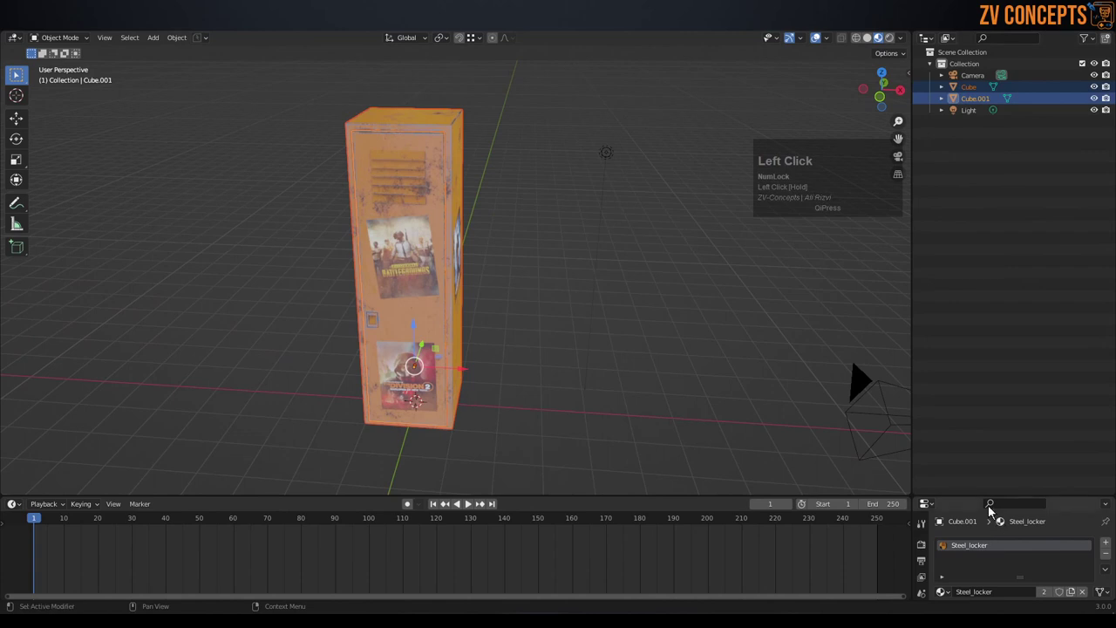
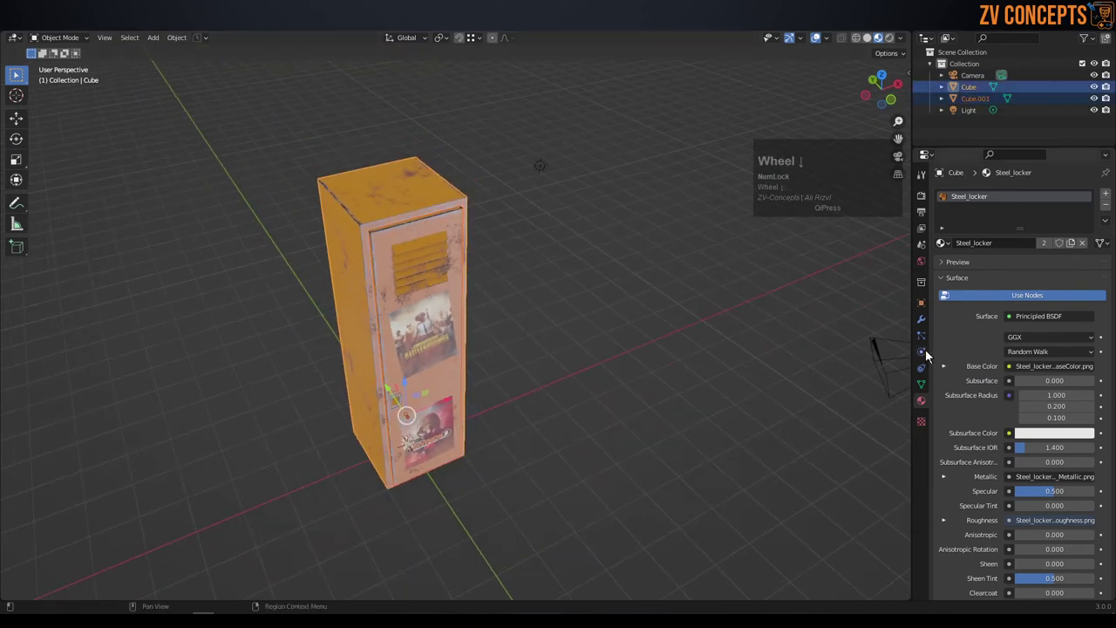
# - Add an Array modifier to the locker body so it repeats along a row
pyautogui.click(926, 326)
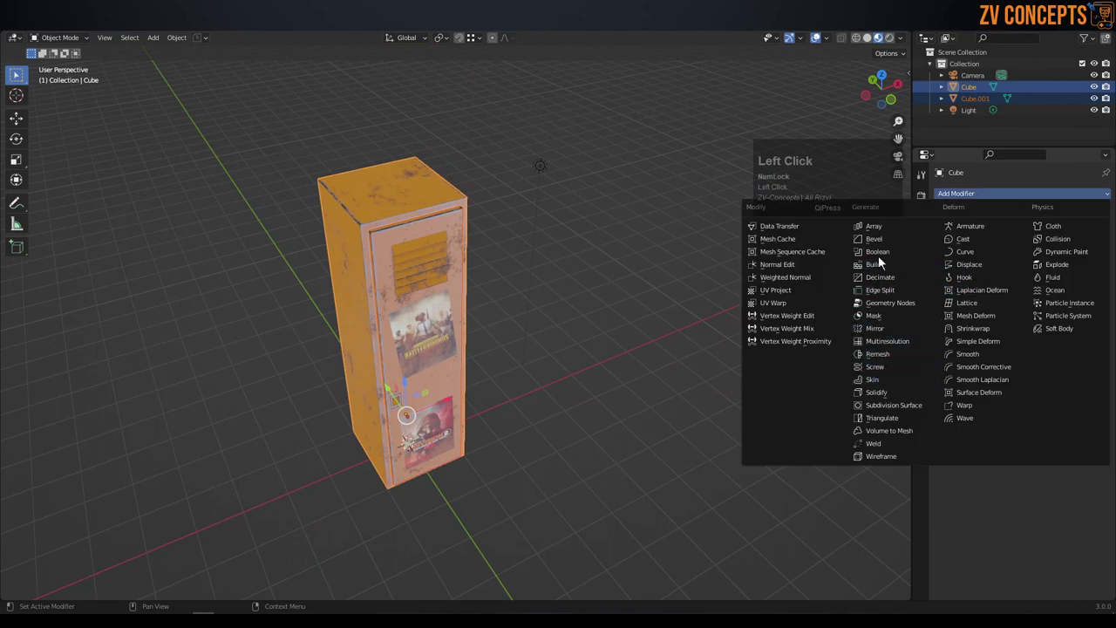
pyautogui.click(877, 239)
pyautogui.middleClick(667, 275)
# - Add an Array modifier to the locker door and adjust its offset and count to match the body
pyautogui.click(1094, 253)
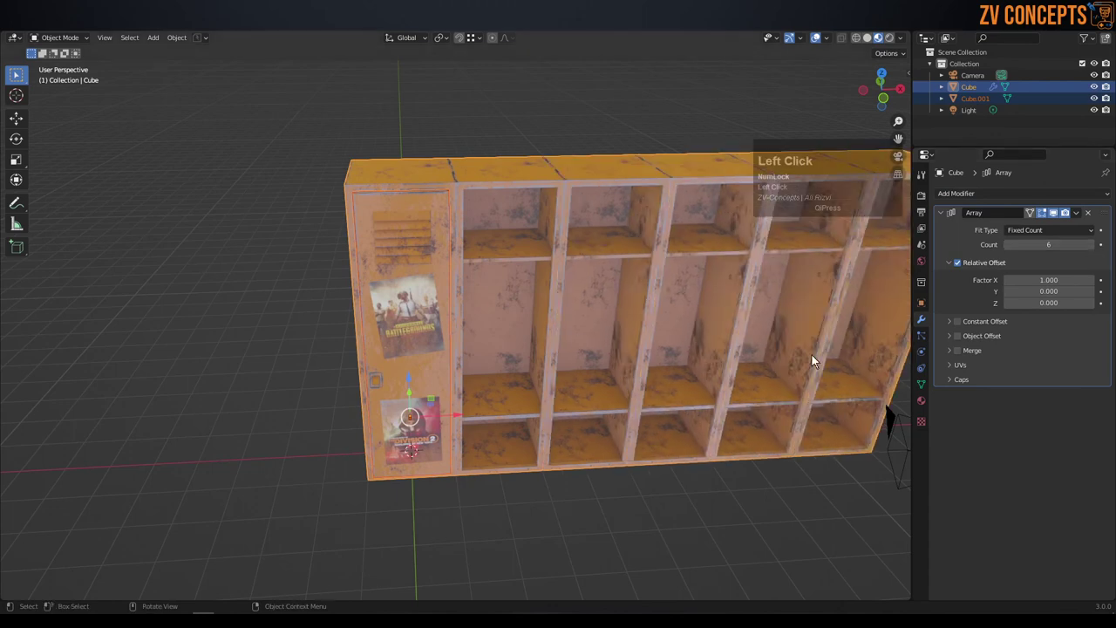
pyautogui.middleClick(587, 338)
pyautogui.click(429, 269)
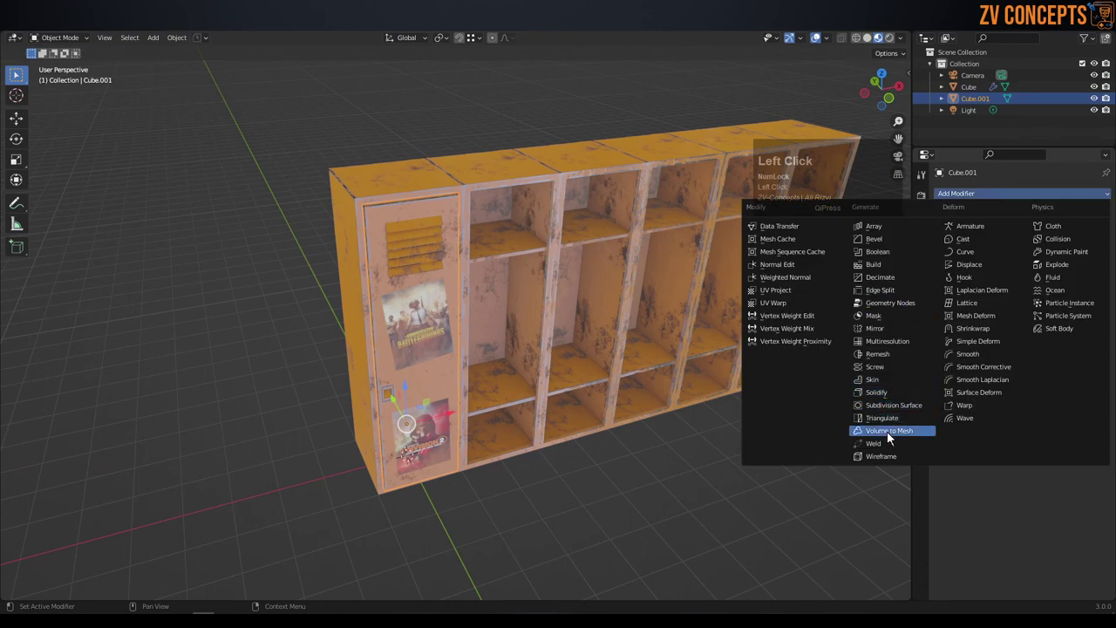
pyautogui.click(887, 237)
pyautogui.click(1094, 253)
pyautogui.middleClick(761, 285)
pyautogui.click(1096, 289)
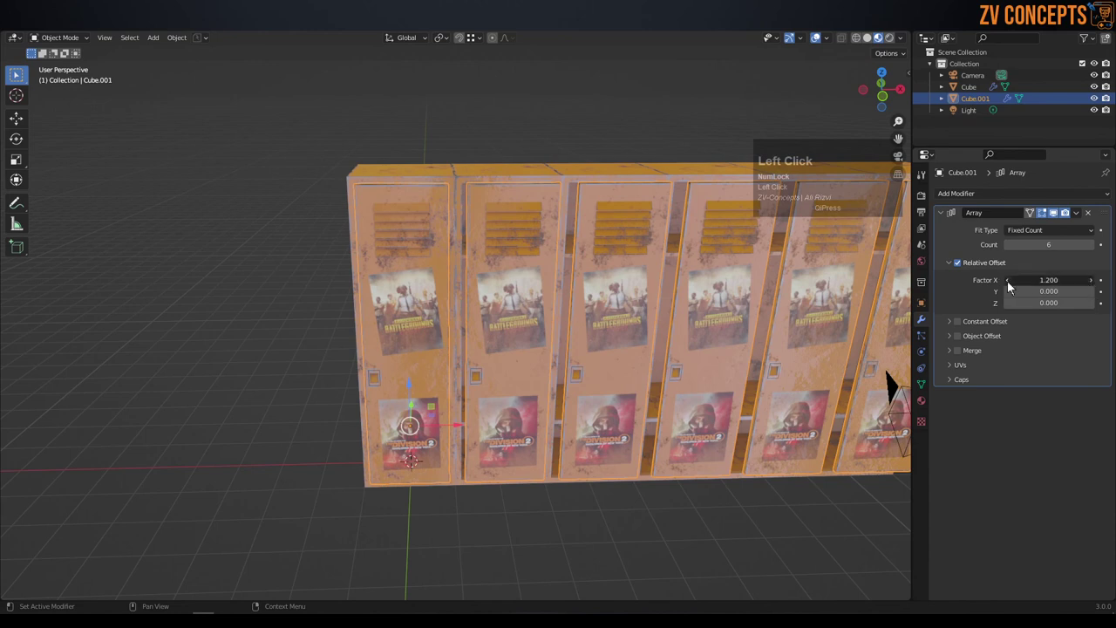
pyautogui.middleClick(792, 292)
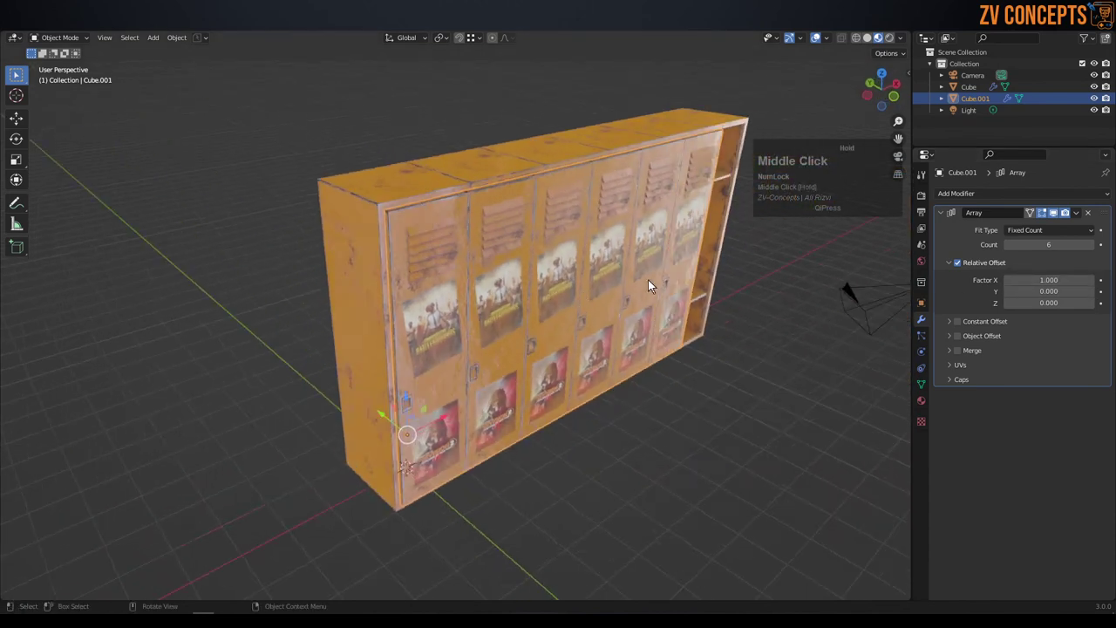
# - Inspect the row, briefly select all door geometry in Edit Mode, then bring up the Set Origin options
pyautogui.click(592, 437)
pyautogui.middleClick(500, 330)
pyautogui.middleClick(447, 302)
pyautogui.middleClick(702, 322)
pyautogui.middleClick(585, 293)
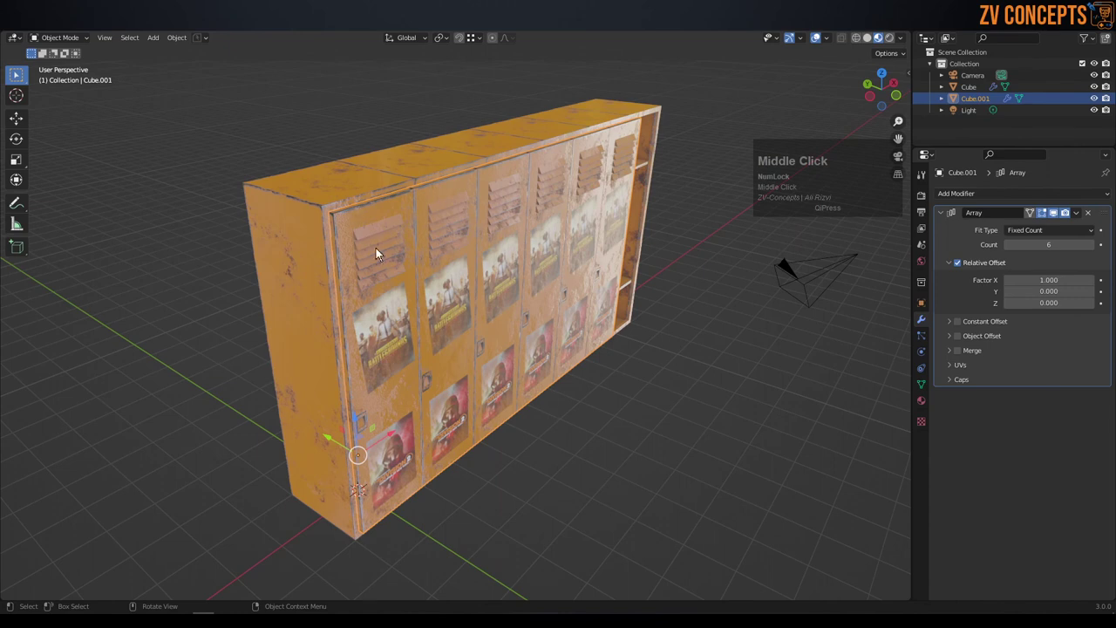
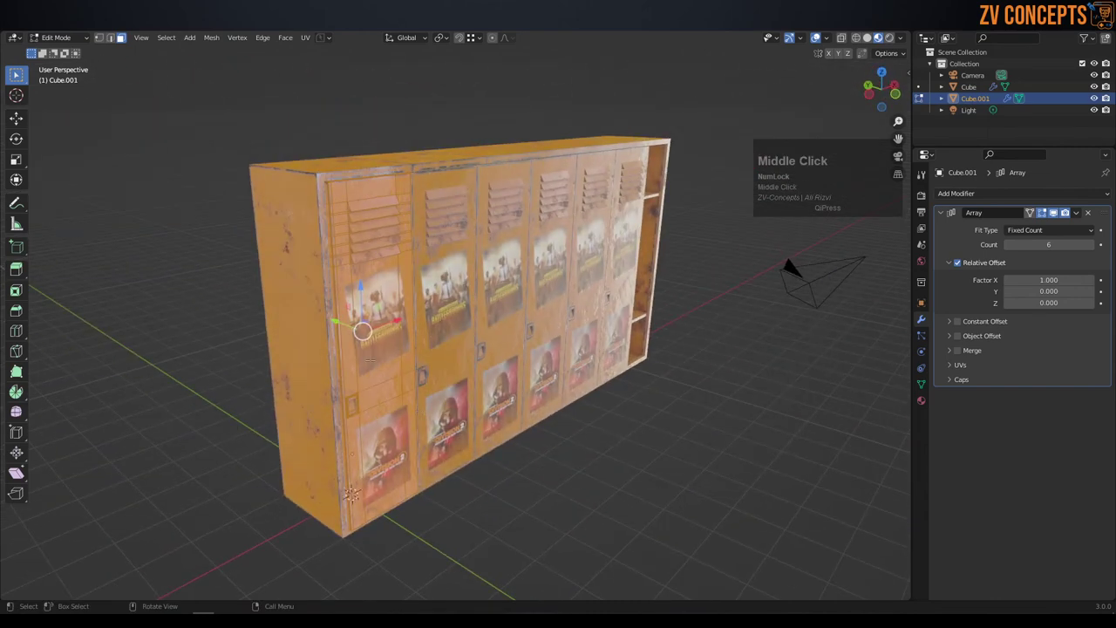
pyautogui.press('a')
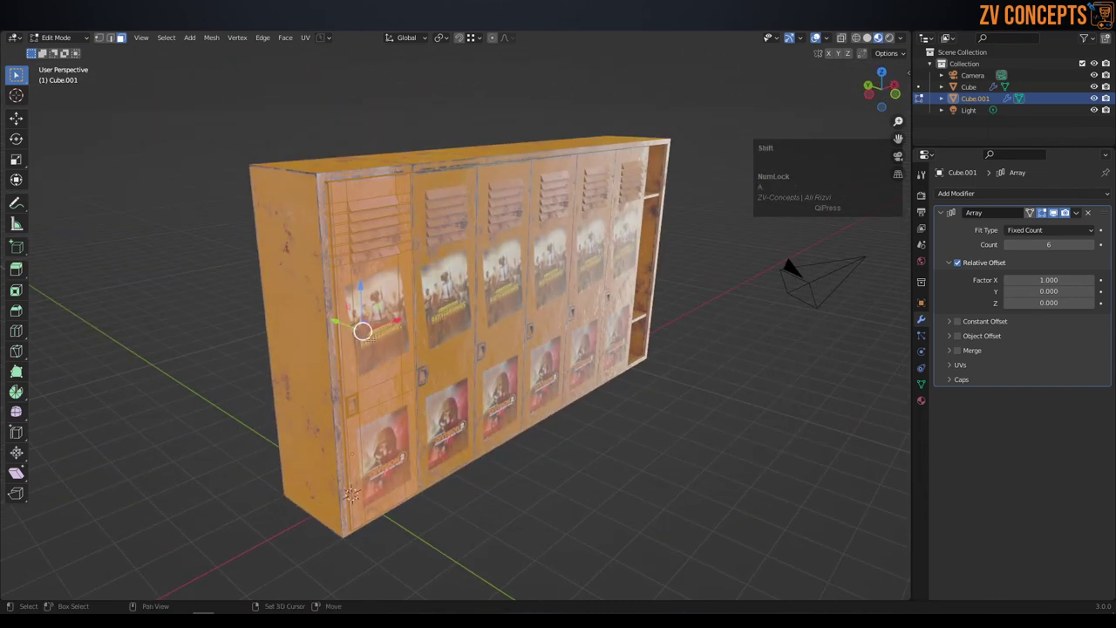
pyautogui.press('Tab')
pyautogui.click(181, 44)
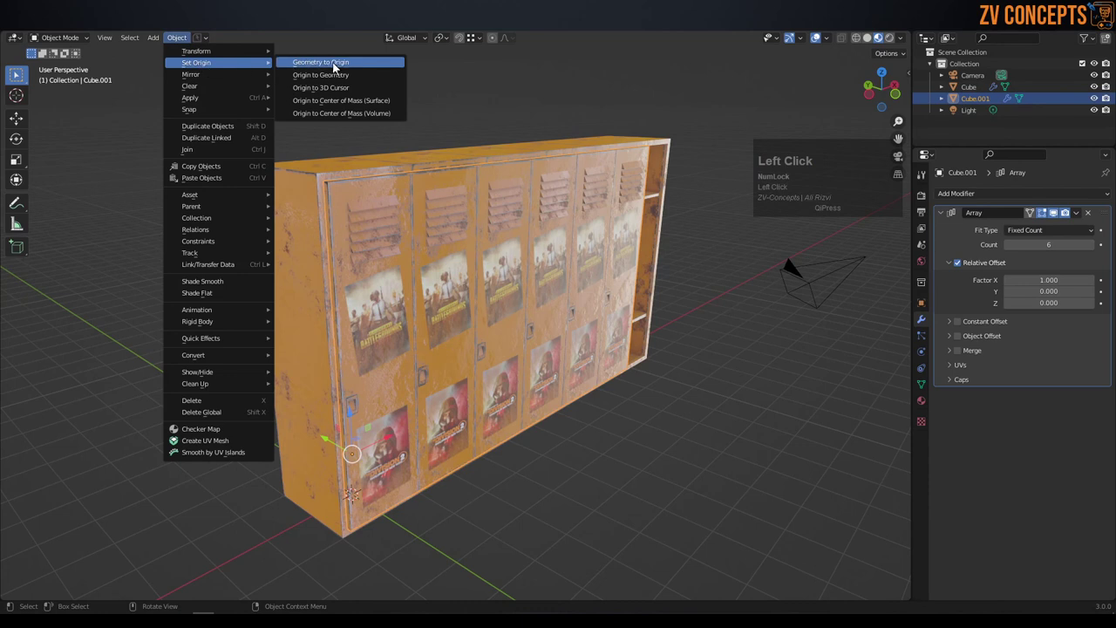
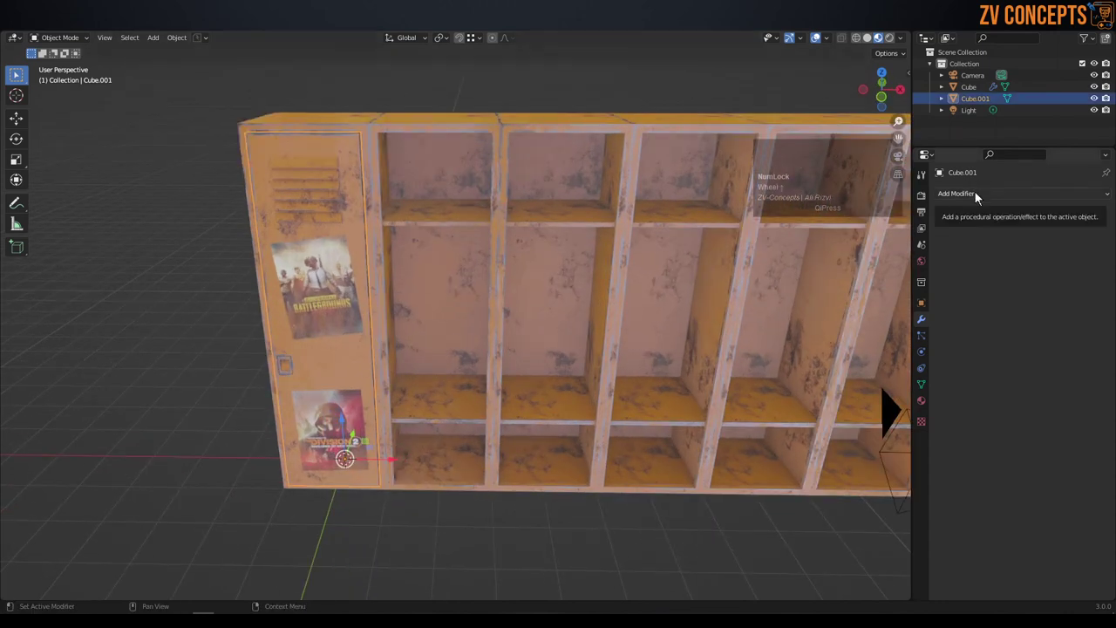
# - Try another Array on the door, undo it, and remove the existing repeat from the locker body
pyautogui.click(978, 193)
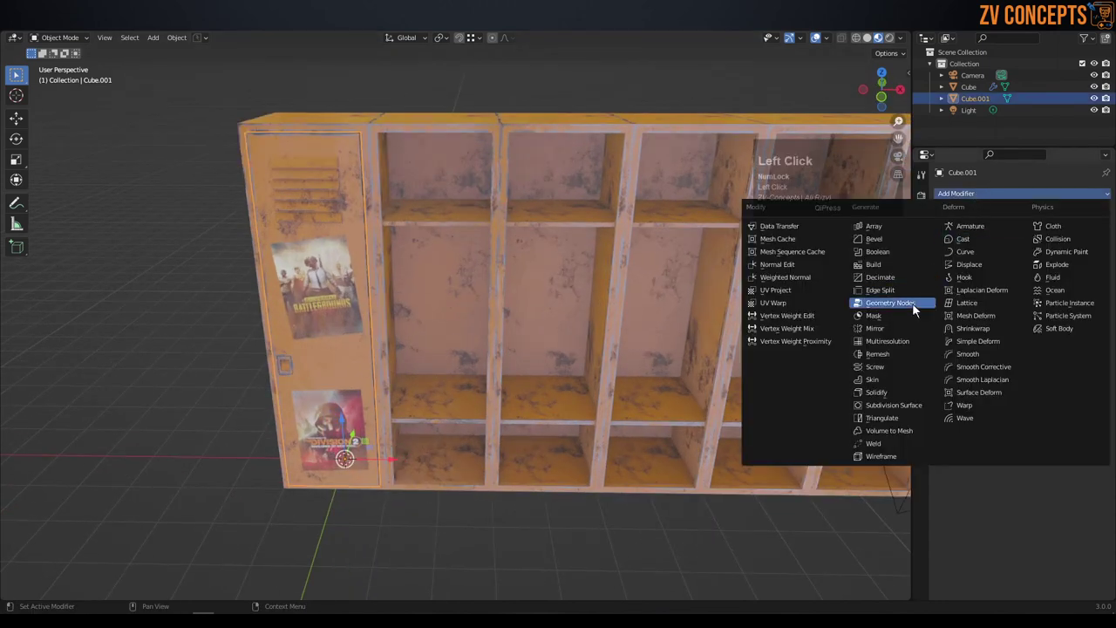
pyautogui.click(894, 236)
pyautogui.middleClick(470, 289)
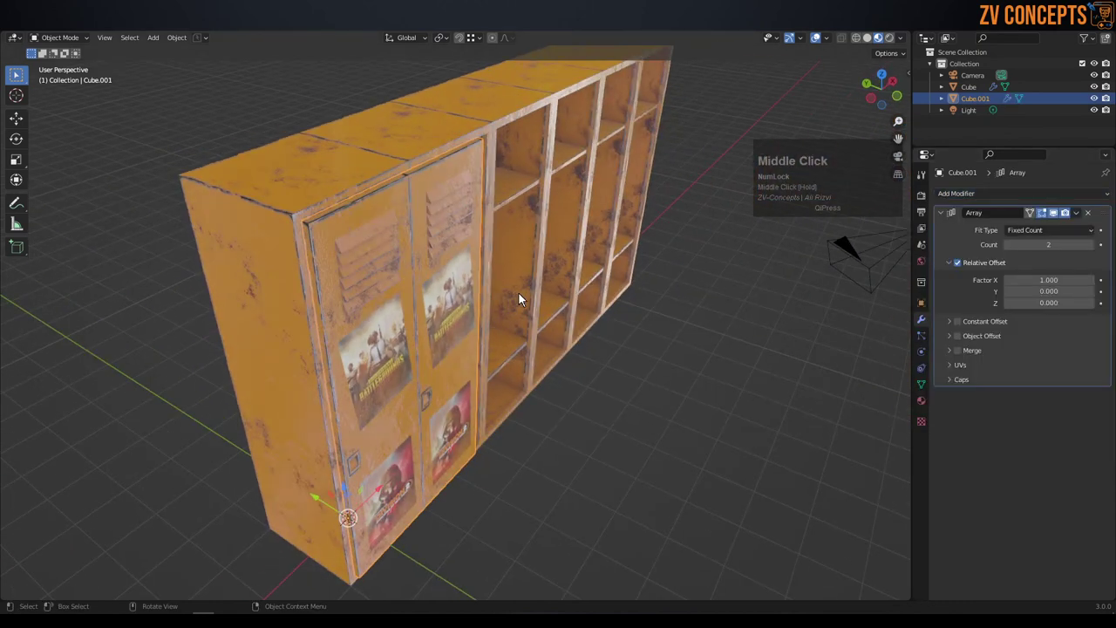
pyautogui.press('ctrl+z')
pyautogui.click(666, 449)
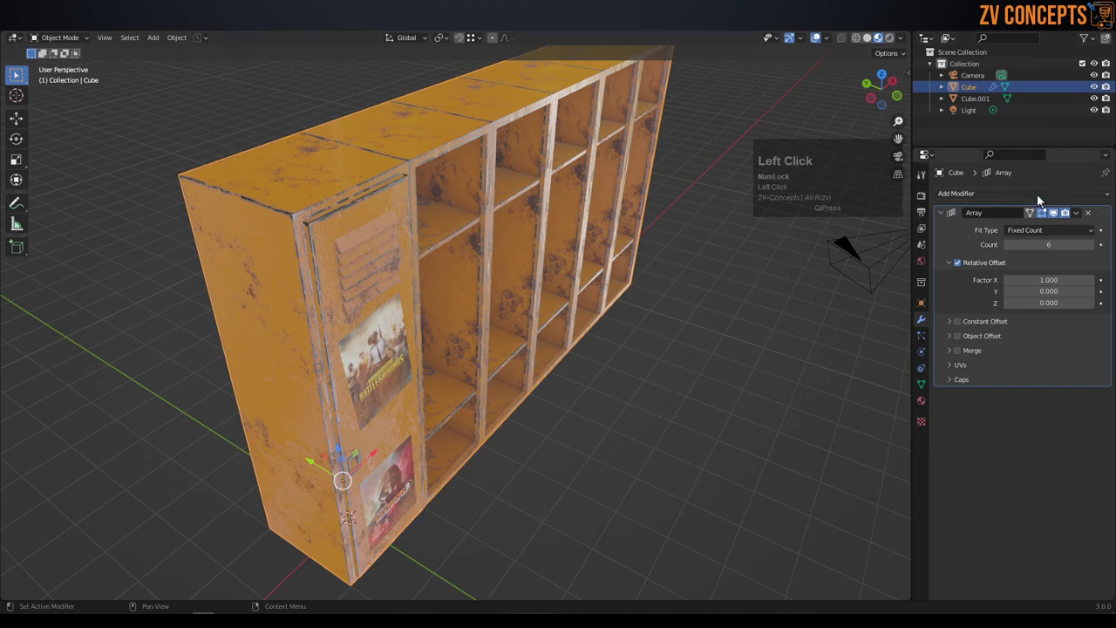
pyautogui.moveTo(570, 230); pyautogui.dragTo(349, 295)
pyautogui.click(348, 294)
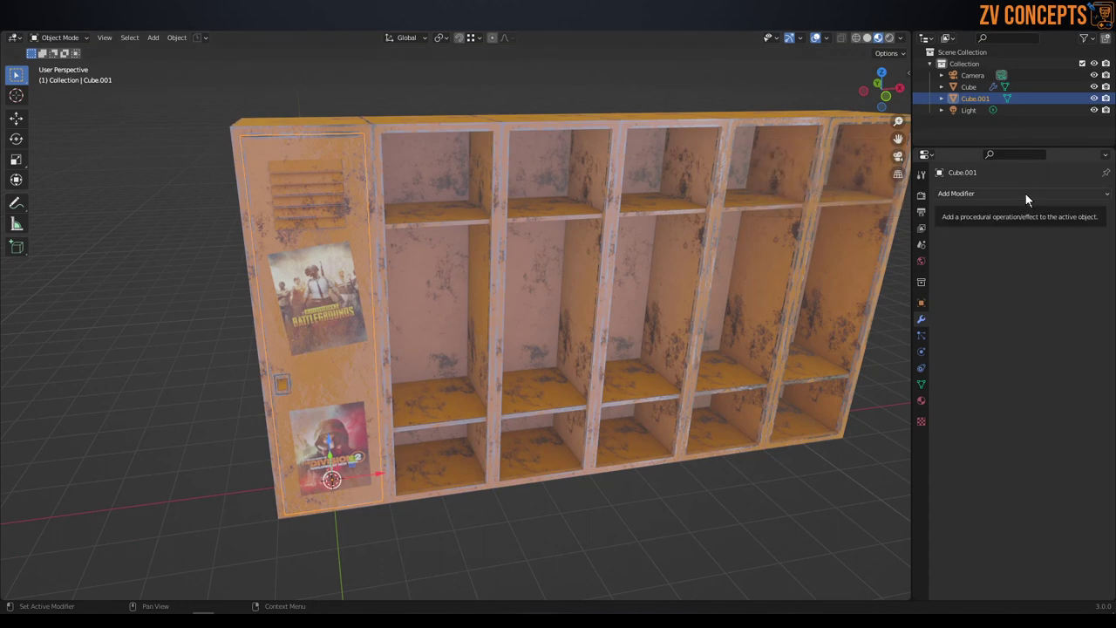
pyautogui.middleClick(467, 371)
pyautogui.click(597, 407)
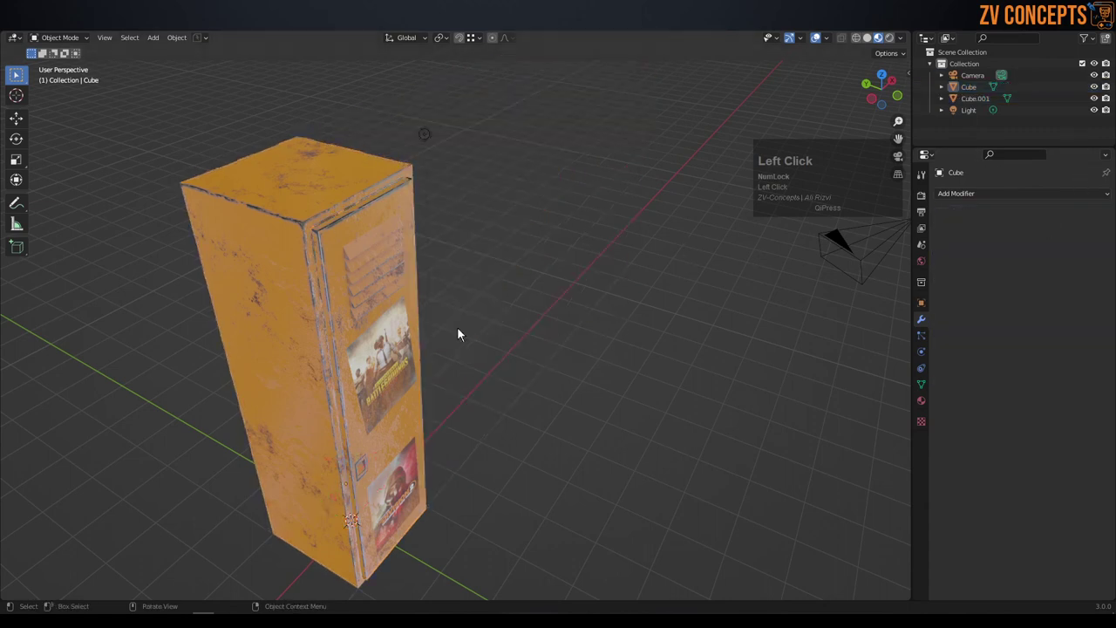
# - Undo stray edits and join the door and body (Ctrl+J) into one locker object
pyautogui.click(312, 190)
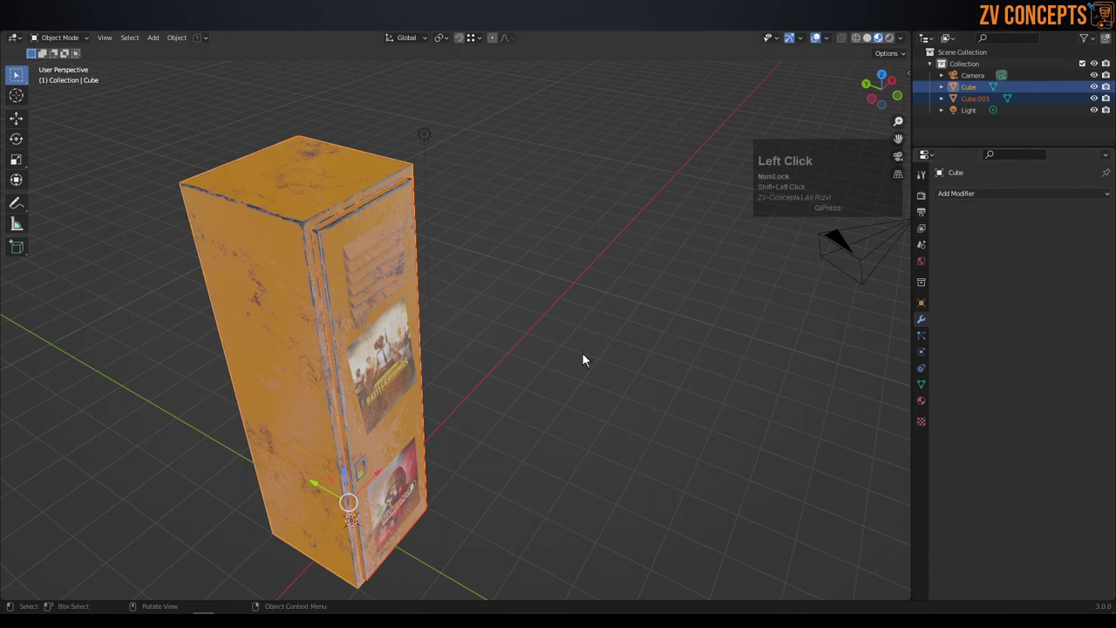
pyautogui.click(380, 481)
pyautogui.press('ctrl+z')
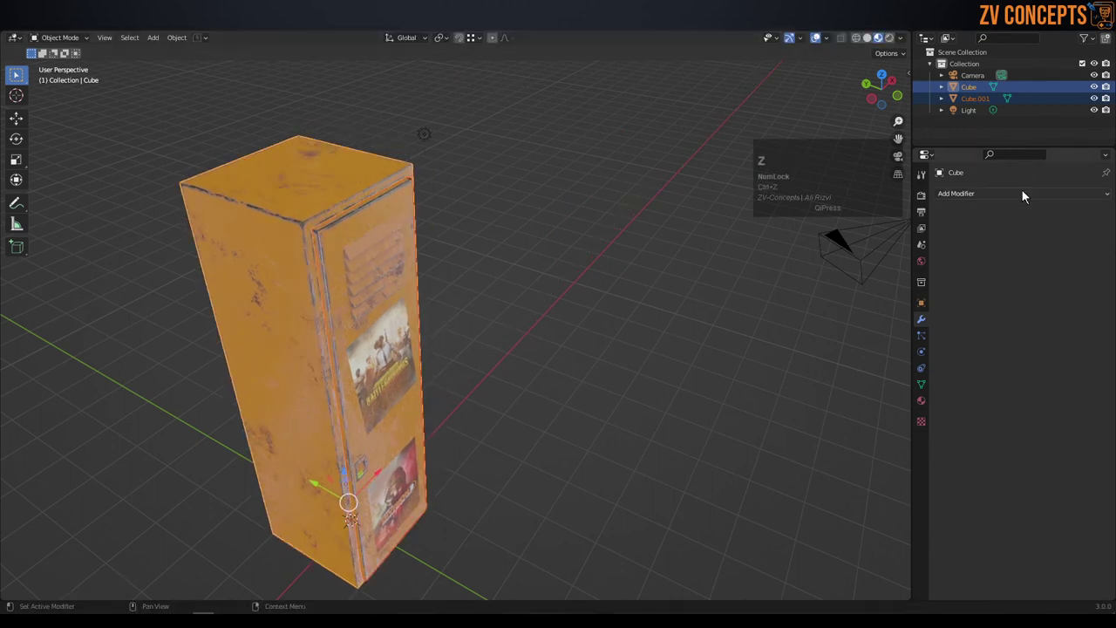
pyautogui.click(1025, 202)
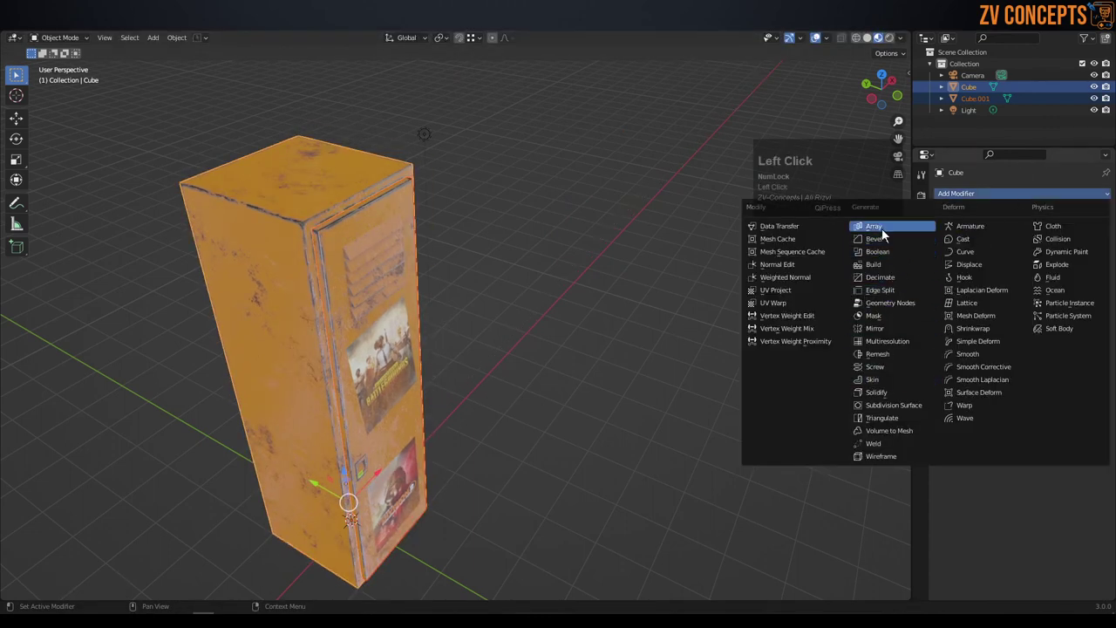
pyautogui.middleClick(667, 333)
pyautogui.middleClick(639, 323)
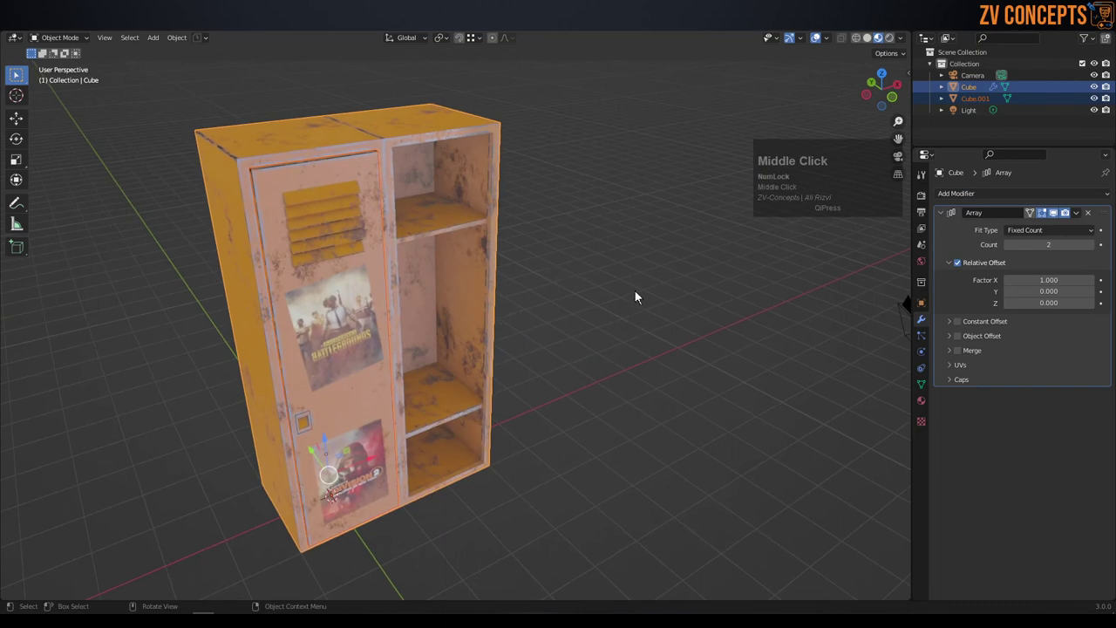
pyautogui.press('ctrl+z')
pyautogui.click(550, 257)
pyautogui.click(284, 151)
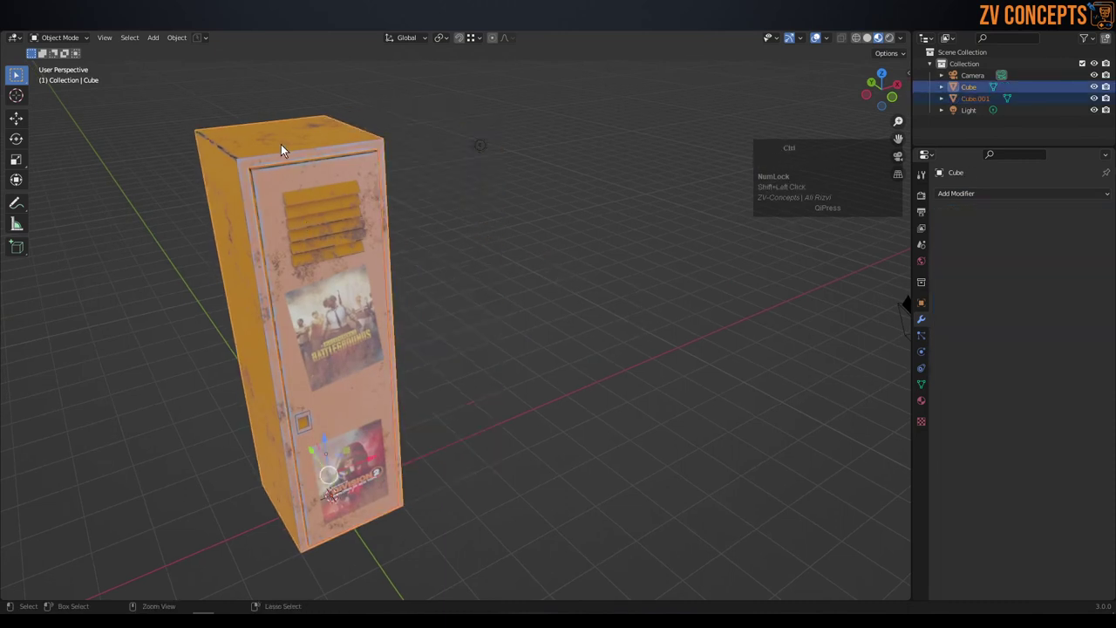
pyautogui.press('ctrl+j')
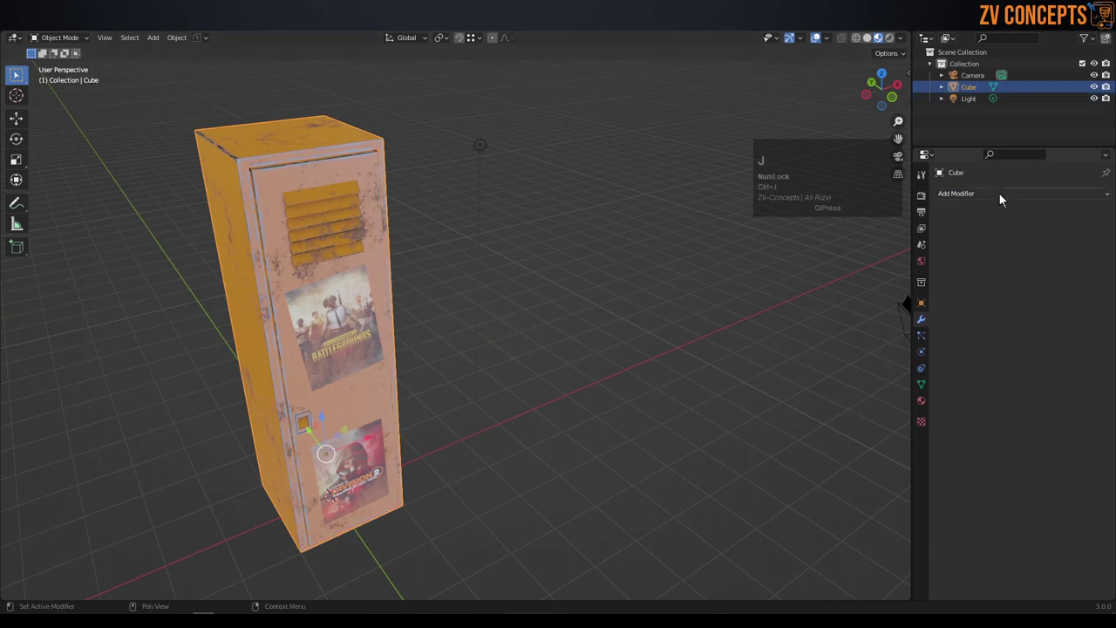
# - Add an Array modifier to the joined locker and tune its count into a longer aligned row
pyautogui.click(1005, 198)
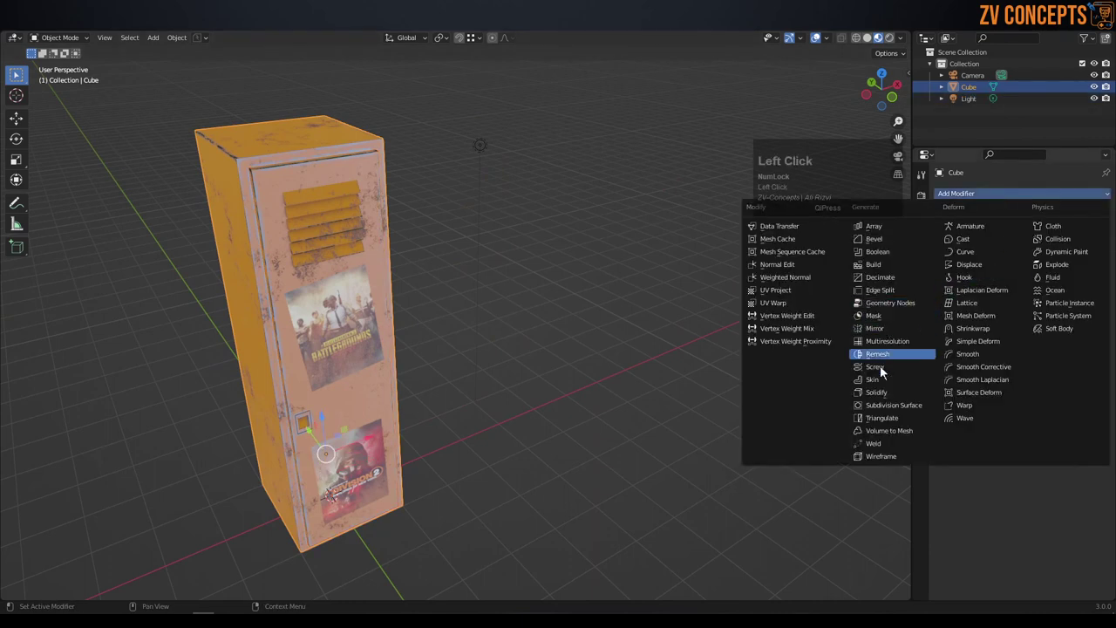
pyautogui.click(894, 231)
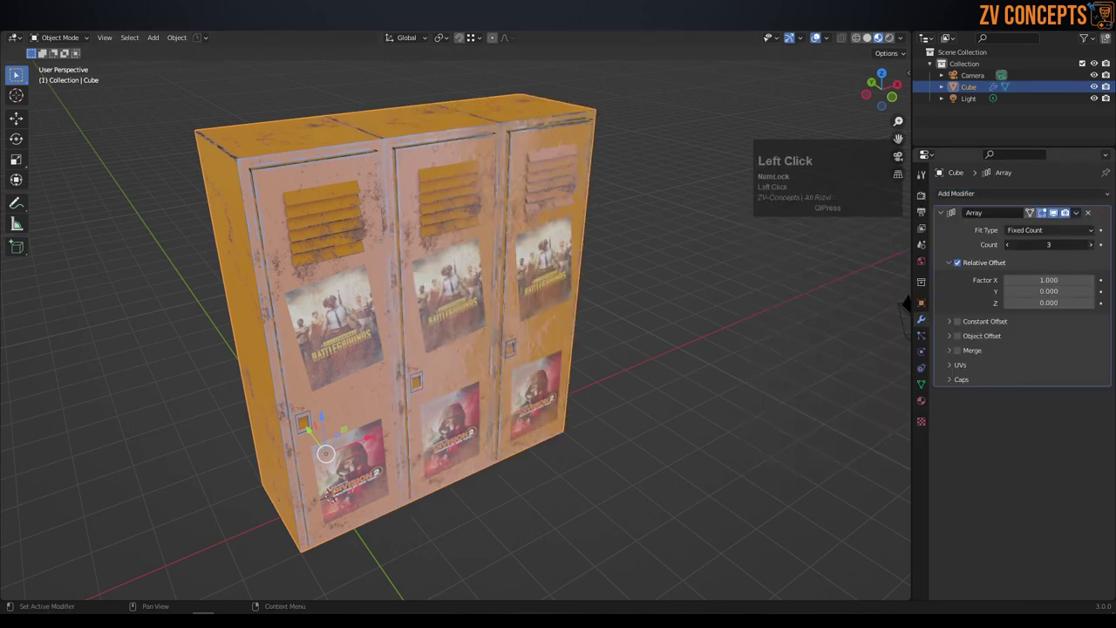
pyautogui.middleClick(658, 317)
pyautogui.scroll(-3)
pyautogui.middleClick(577, 306)
pyautogui.middleClick(553, 283)
pyautogui.scroll(-3)
pyautogui.moveTo(526, 283); pyautogui.dragTo(681, 205)
pyautogui.click(680, 205)
pyautogui.middleClick(486, 229)
pyautogui.scroll(-3)
pyautogui.click(433, 378)
pyautogui.middleClick(428, 334)
# - Add a mesh plane as the ground and scale it up beneath the locker row
pyautogui.press('shift+a')
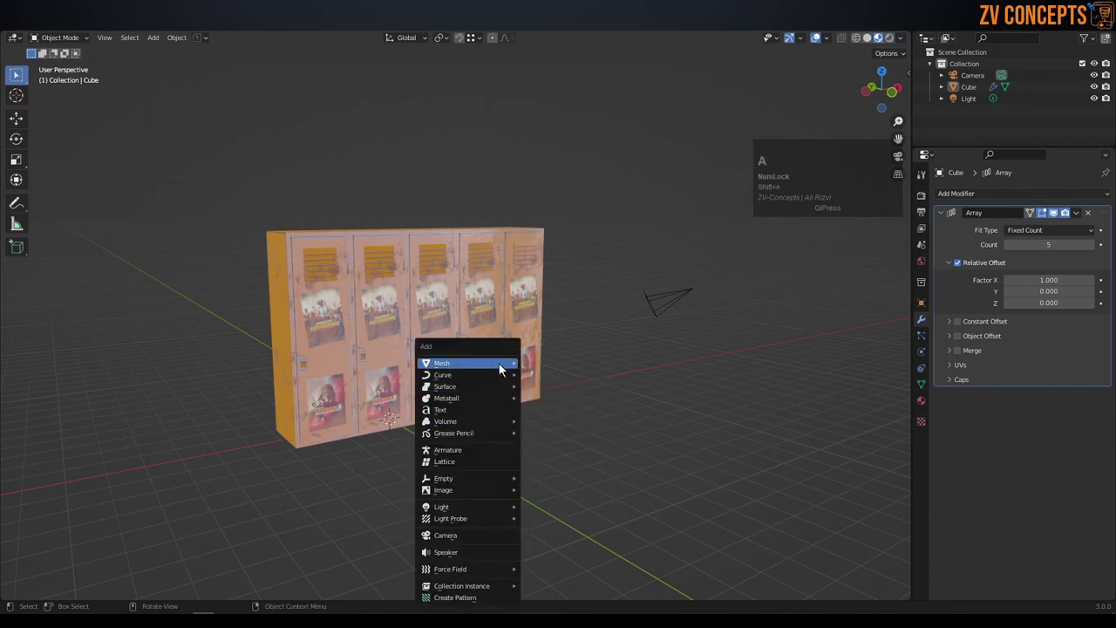
pyautogui.click(557, 382)
pyautogui.scroll(-3)
pyautogui.press('s')
pyautogui.click(713, 132)
pyautogui.press('z')
pyautogui.middleClick(598, 183)
# - Add a light to the scene and move it up above the lockers
pyautogui.click(613, 217)
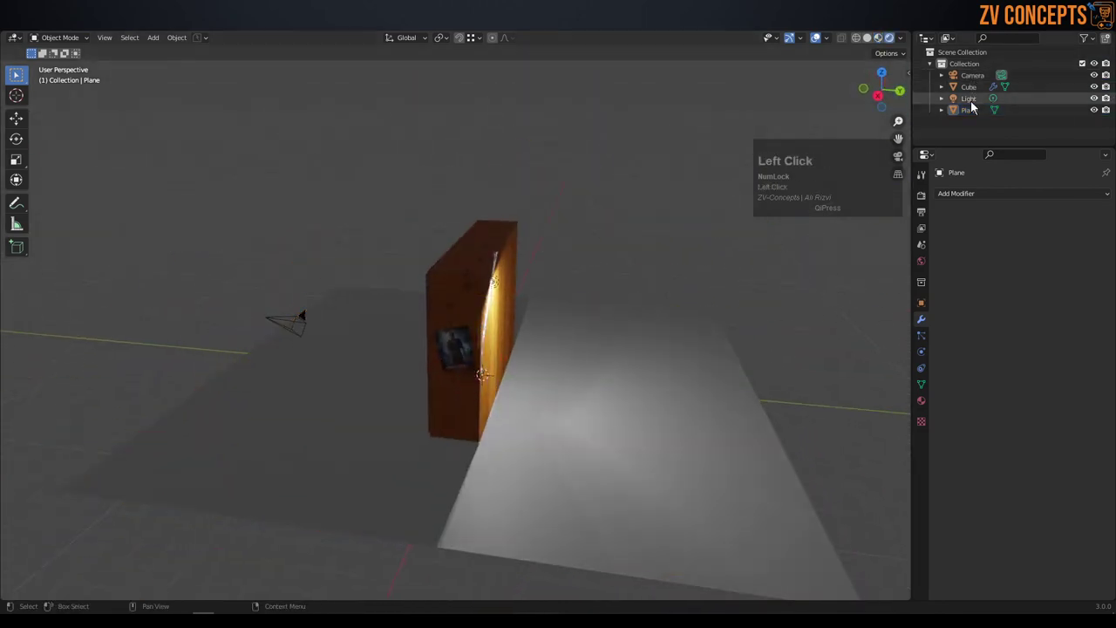
pyautogui.click(977, 107)
pyautogui.scroll(-3)
pyautogui.moveTo(535, 296); pyautogui.dragTo(520, 271)
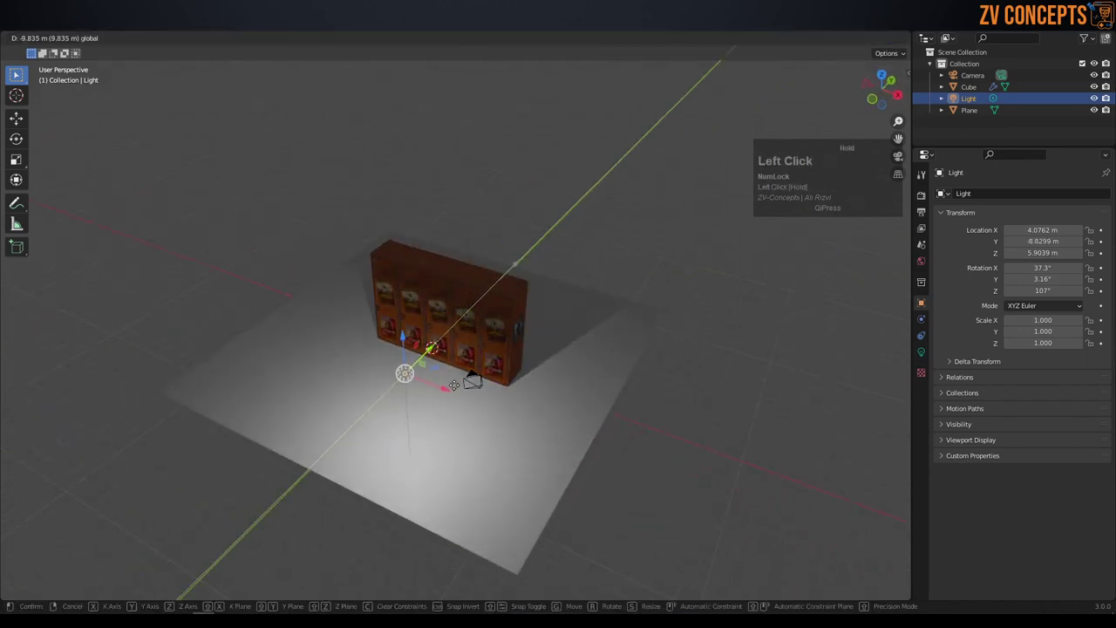
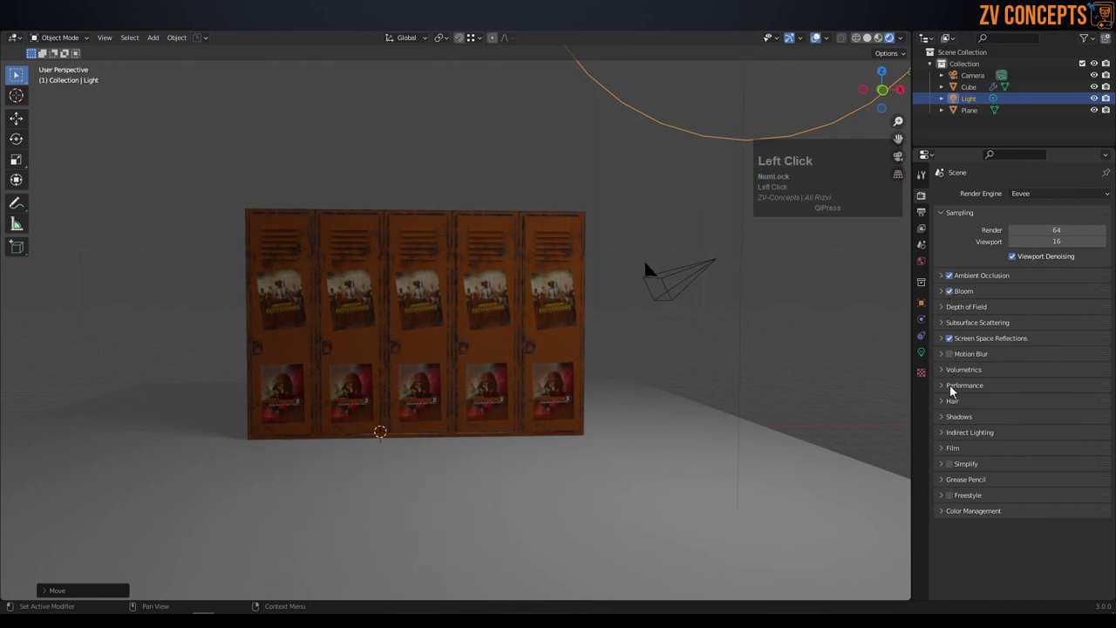
# - Expand the Shadows section in the Render properties
pyautogui.click(957, 424)
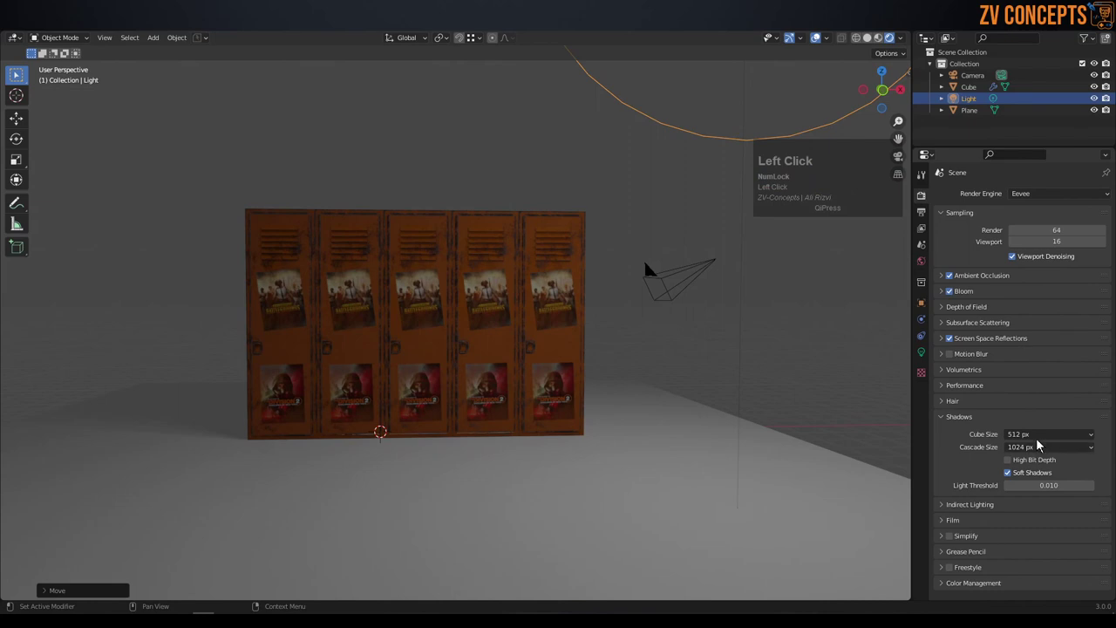
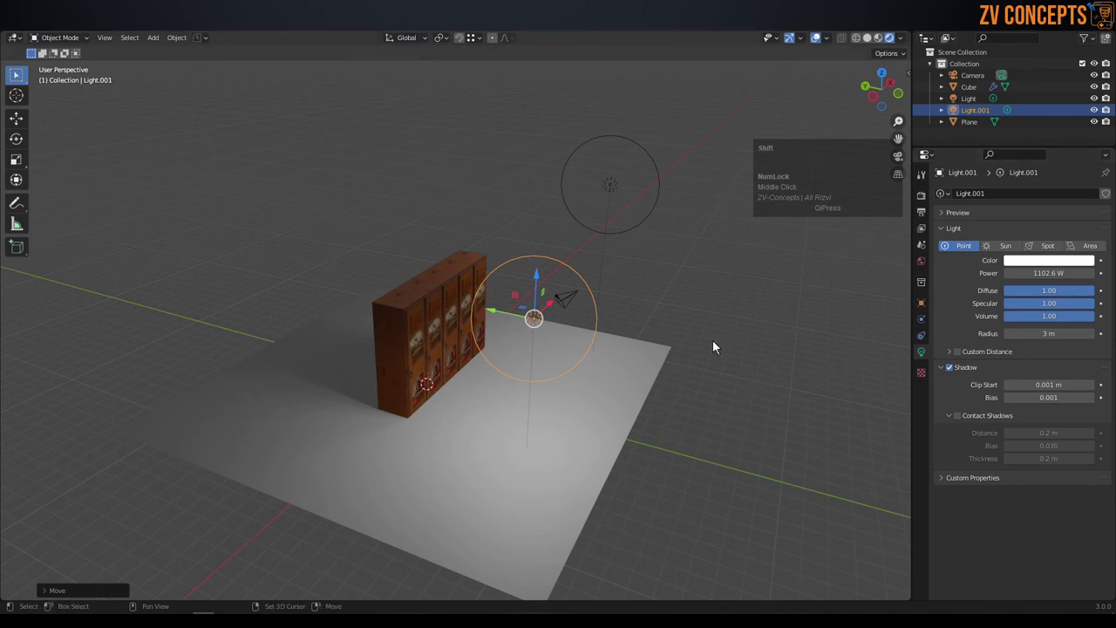
# - Duplicate and select the locker row, toggling the sidebar while orbiting and zooming to inspect it
pyautogui.press('shift+d')
pyautogui.click(455, 209)
pyautogui.middleClick(527, 321)
pyautogui.scroll(3)
pyautogui.click(423, 393)
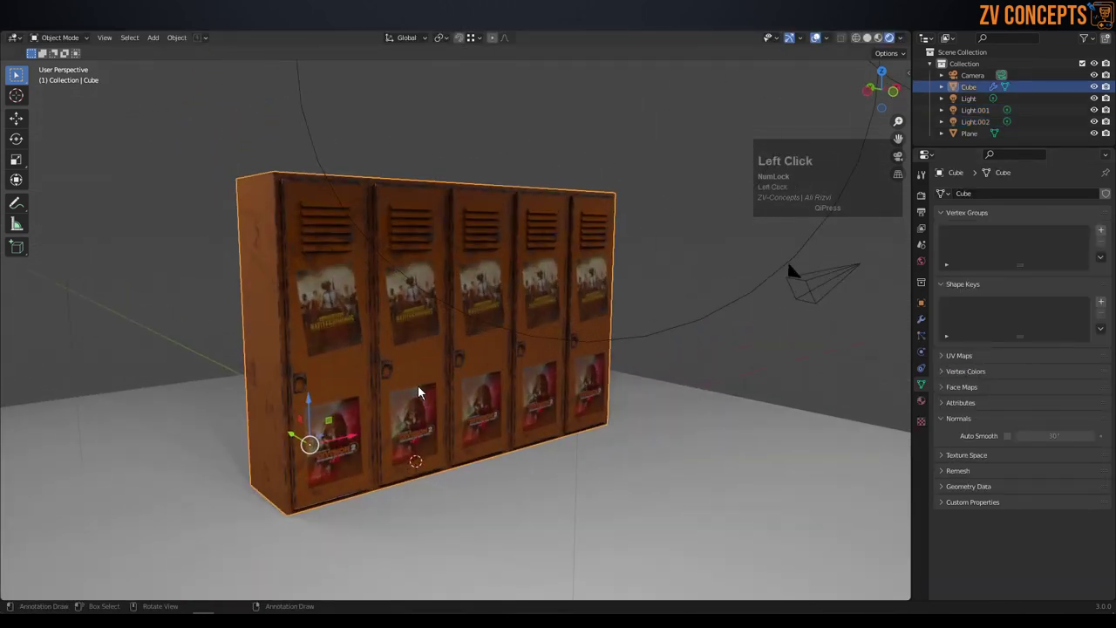
pyautogui.moveTo(404, 366); pyautogui.dragTo(785, 168)
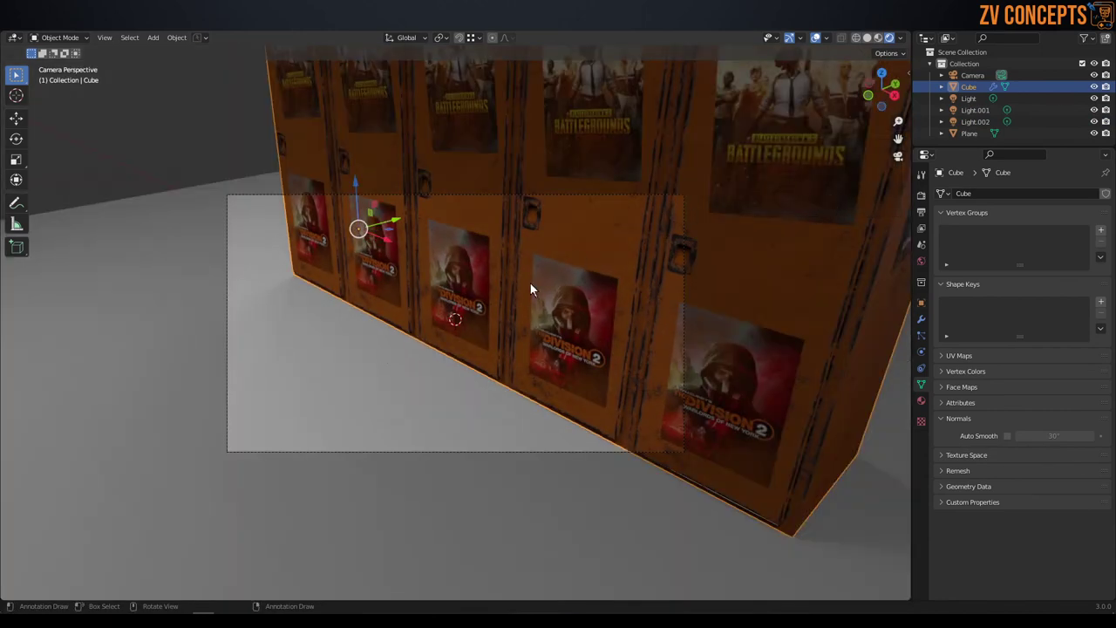
pyautogui.press('n')
pyautogui.scroll(-3)
pyautogui.scroll(3)
pyautogui.middleClick(501, 320)
pyautogui.scroll(-3)
pyautogui.middleClick(544, 302)
pyautogui.scroll(3)
# - Close the sidebar and turn the view to face the textured locker fronts up close
pyautogui.click(453, 233)
pyautogui.middleClick(461, 288)
pyautogui.press('n')
pyautogui.middleClick(471, 286)
pyautogui.scroll(3)
pyautogui.middleClick(481, 320)
pyautogui.middleClick(567, 317)
pyautogui.moveTo(508, 313); pyautogui.dragTo(451, 386)
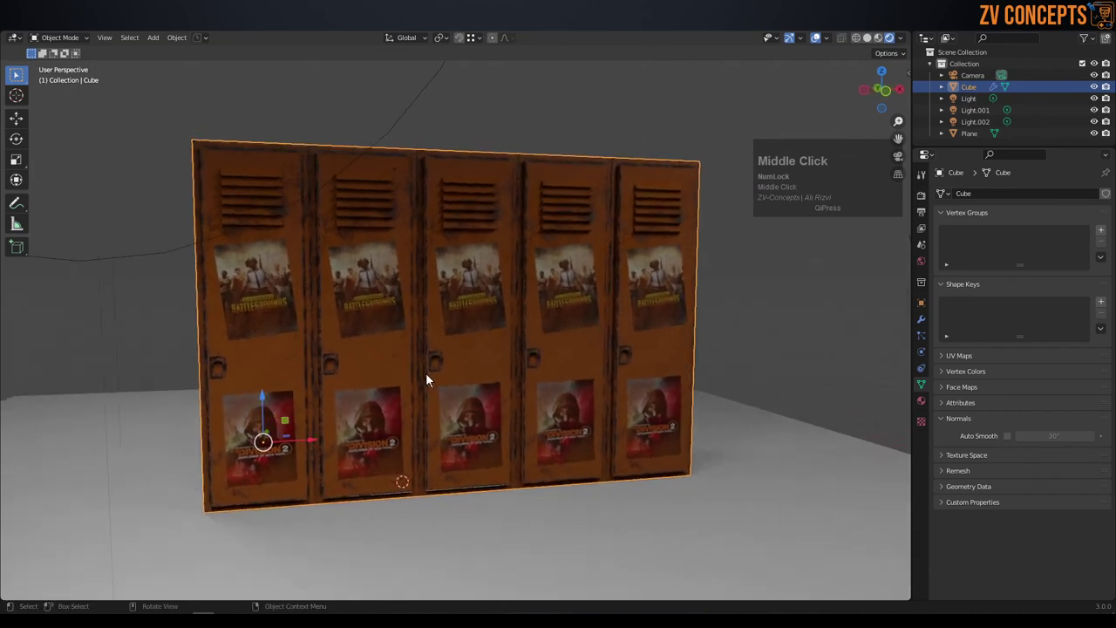
pyautogui.click(404, 326)
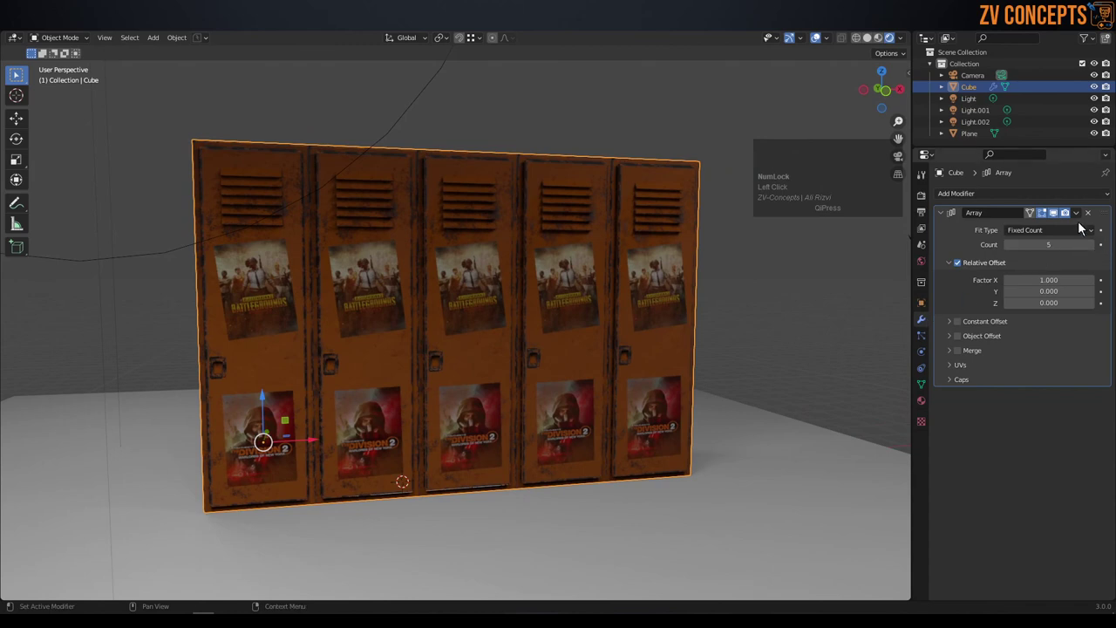
# - Enter Edit Mode with X-ray wireframe and select one locker door's vertices
pyautogui.click(1081, 225)
pyautogui.click(1084, 217)
pyautogui.click(752, 199)
pyautogui.scroll(-3)
pyautogui.middleClick(582, 321)
pyautogui.click(541, 315)
pyautogui.press('shift+d')
pyautogui.press('x')
pyautogui.click(123, 398)
pyautogui.click(391, 294)
pyautogui.middleClick(447, 304)
pyautogui.scroll(3)
pyautogui.middleClick(368, 323)
pyautogui.scroll(3)
pyautogui.middleClick(403, 338)
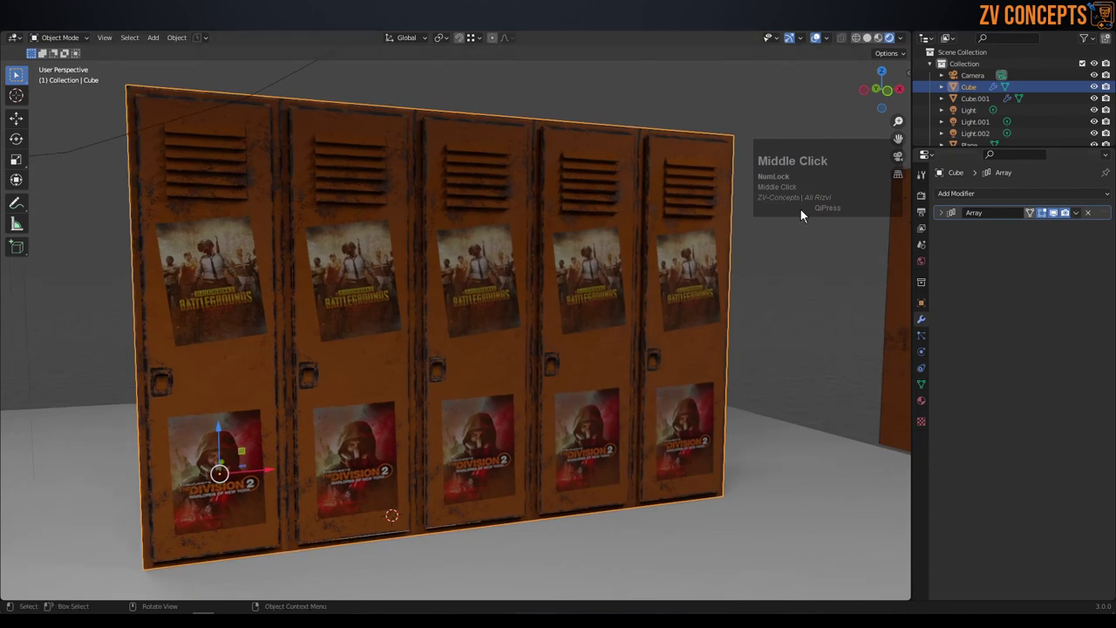
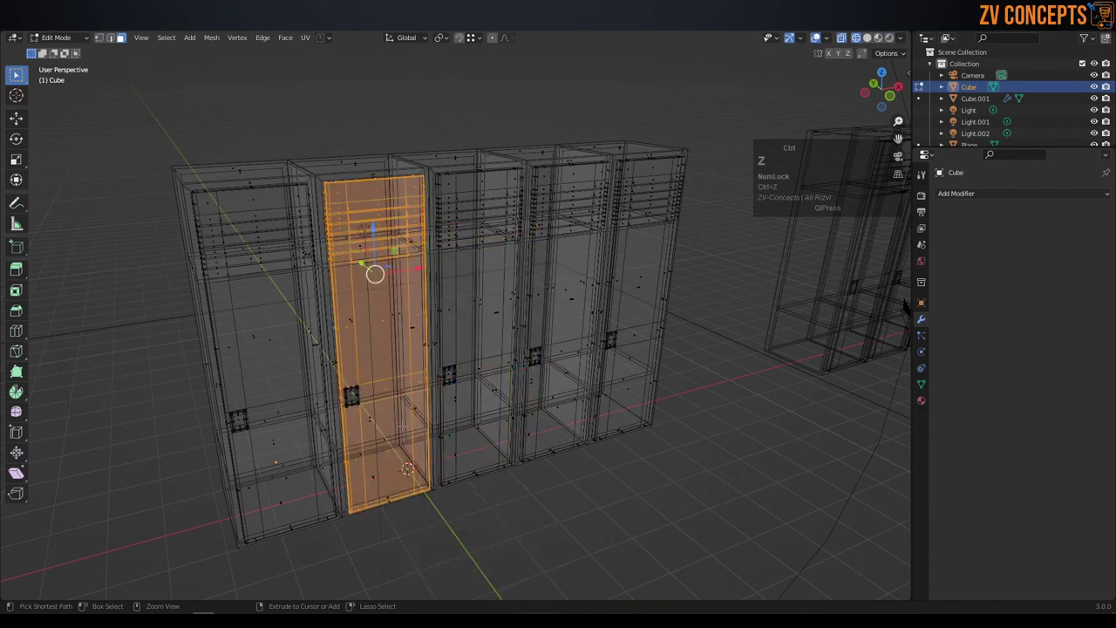
# - Isolate the linked door in Local View and move its corner and edge vertices along Y with proportional falloff
pyautogui.press('l')
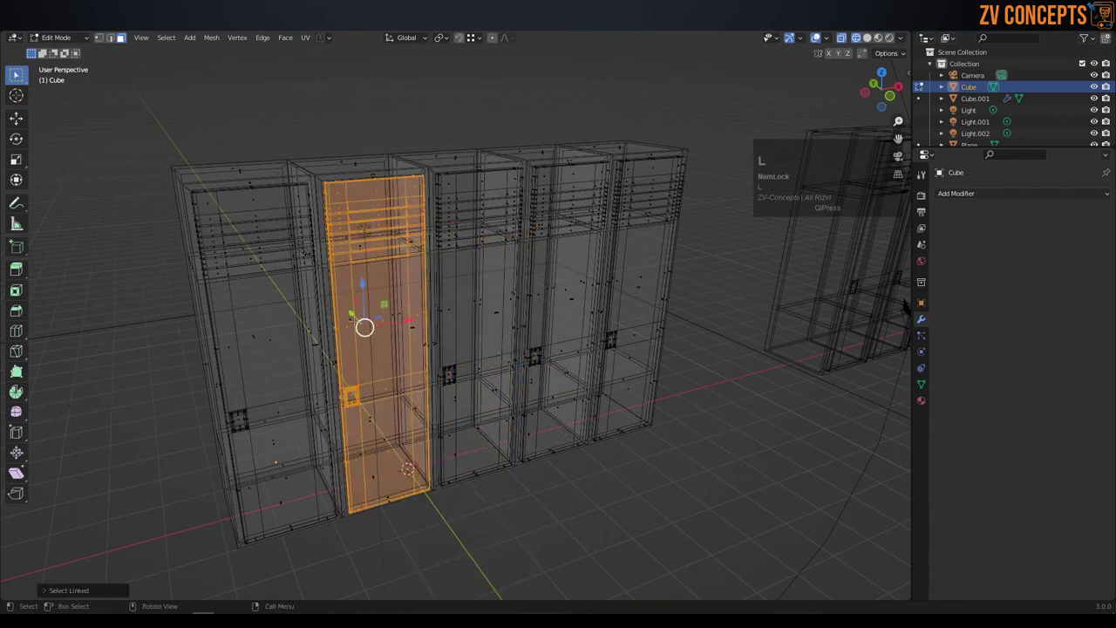
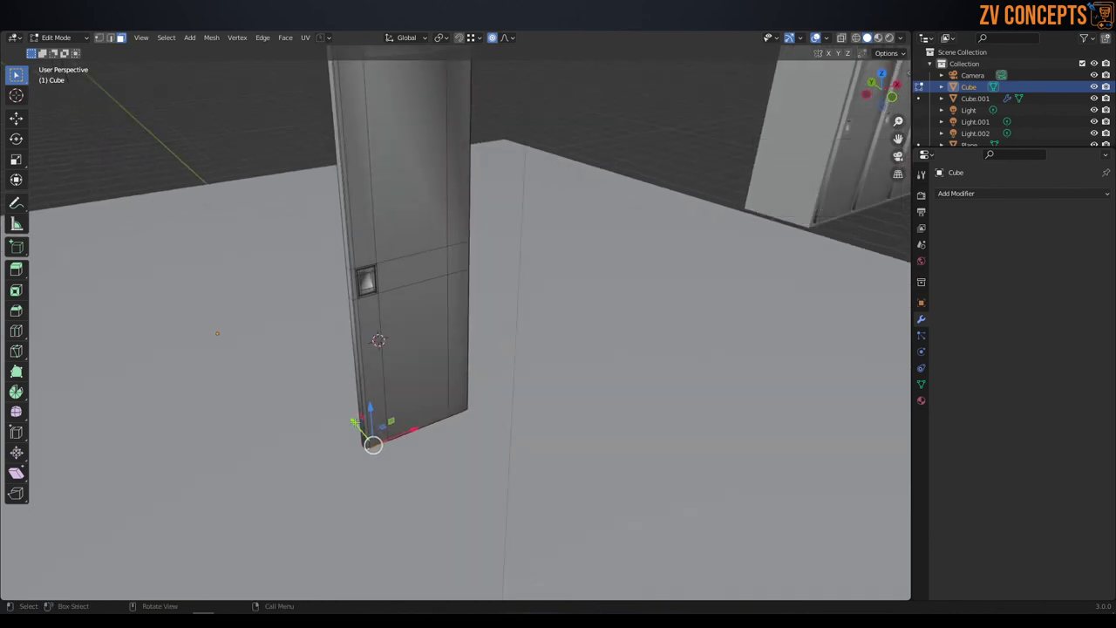
pyautogui.press('g')
pyautogui.scroll(3)
pyautogui.scroll(-3)
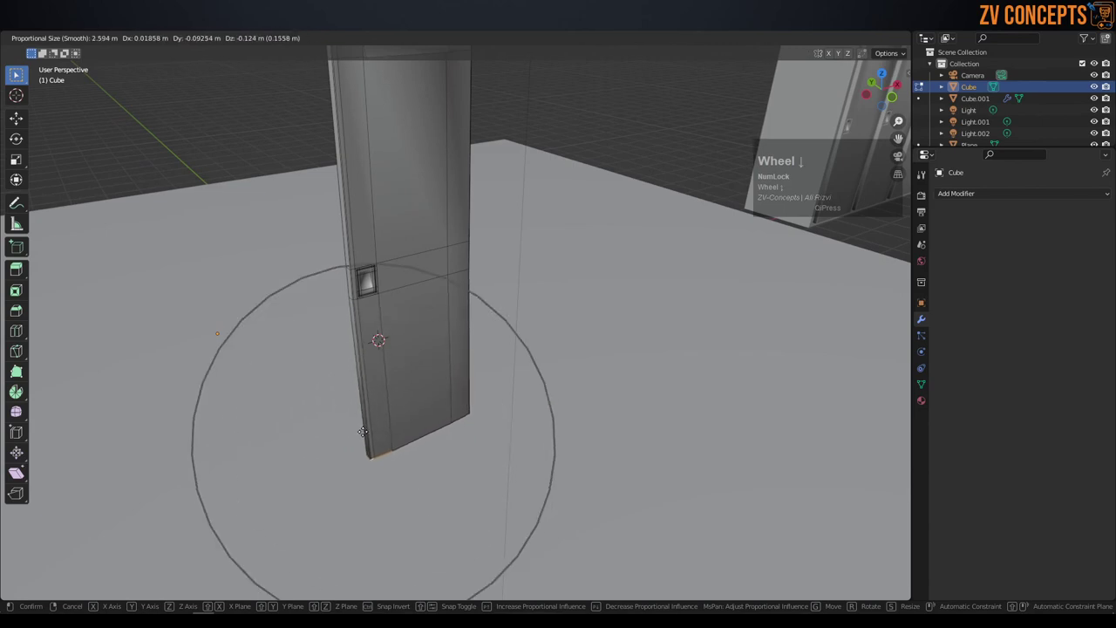
pyautogui.press('x')
pyautogui.press('y')
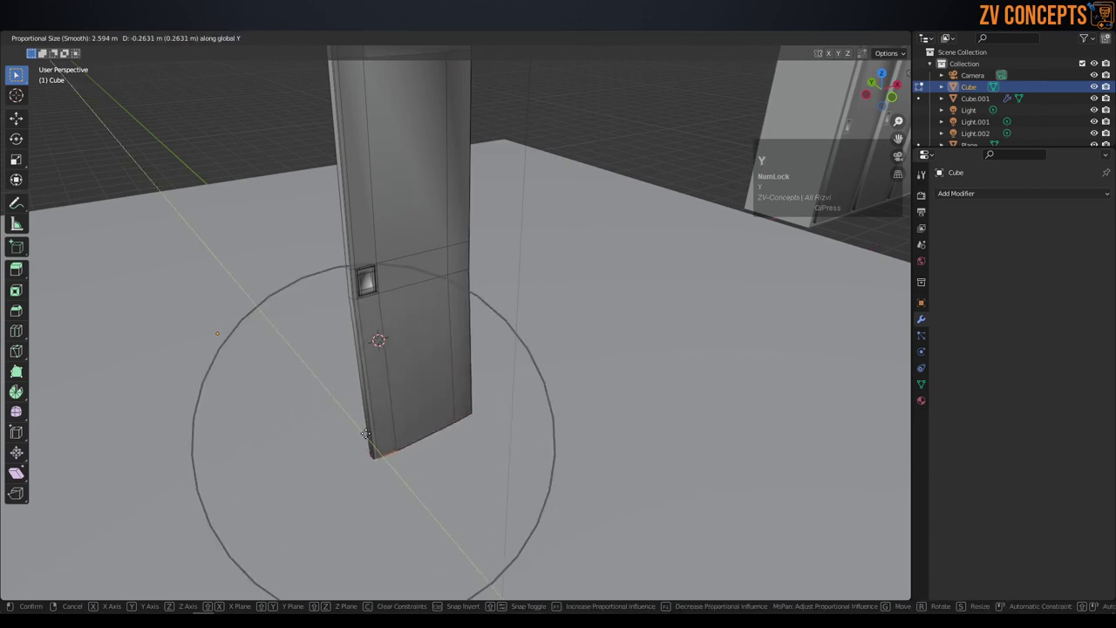
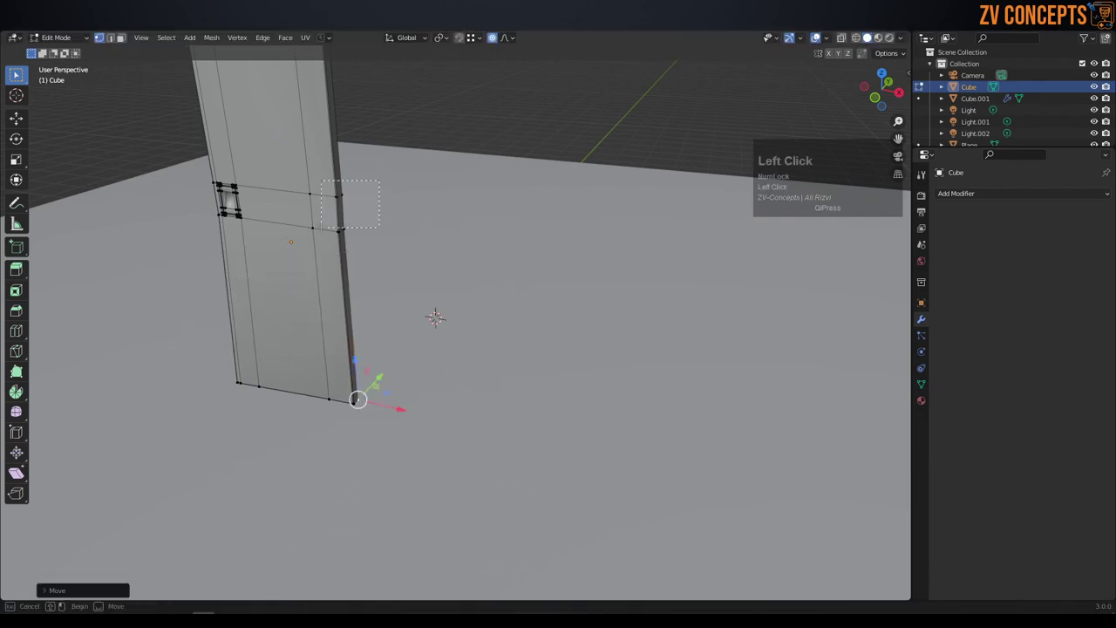
pyautogui.press('g')
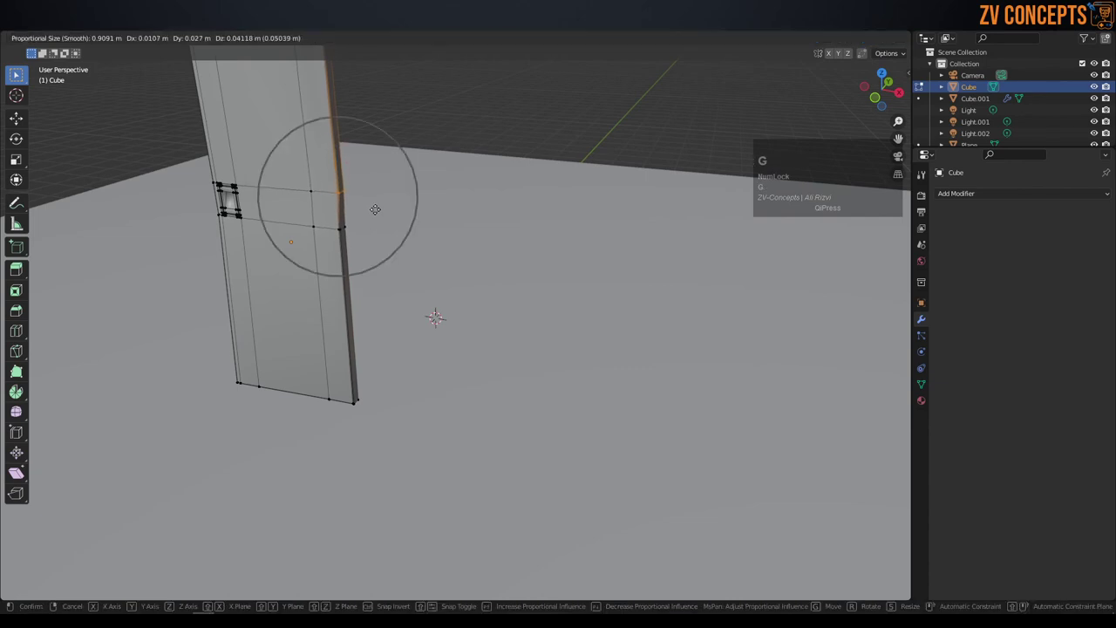
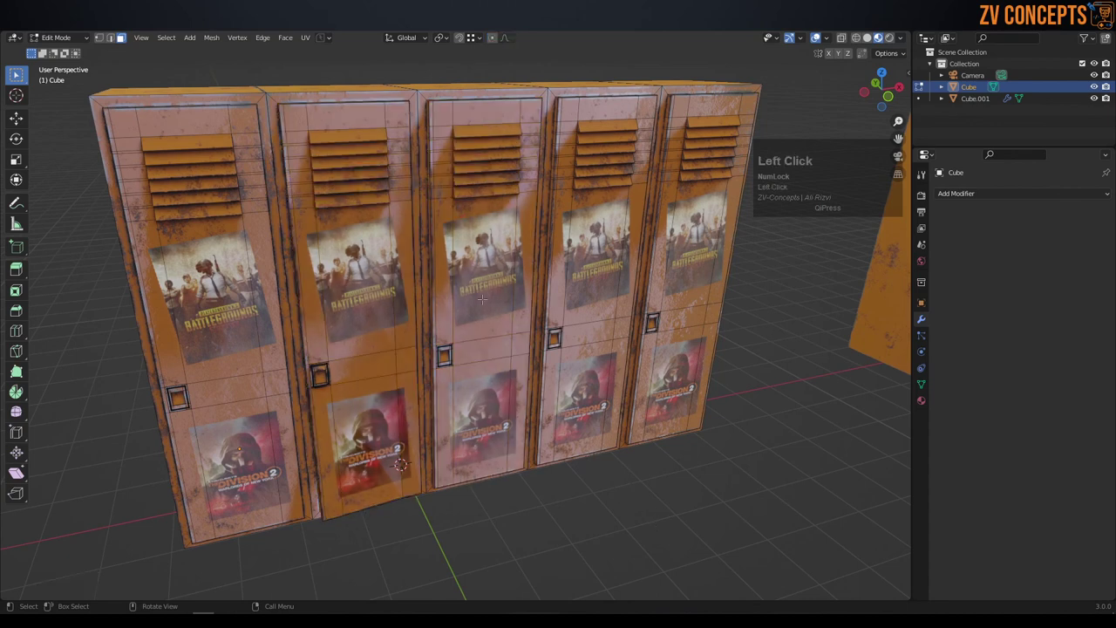
# - Select the linked door mesh and rotate it about the Z axis roughly 57° to swing it open
pyautogui.press('l')
pyautogui.press('l')
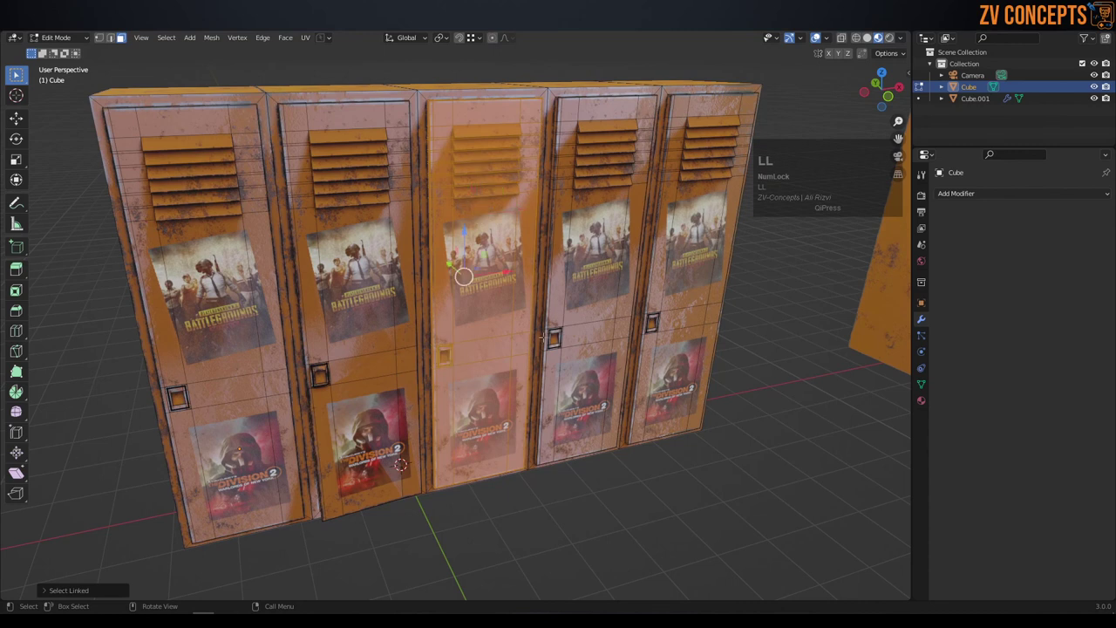
pyautogui.press('r')
pyautogui.press('x')
pyautogui.press('y')
pyautogui.press('x')
pyautogui.write('z')
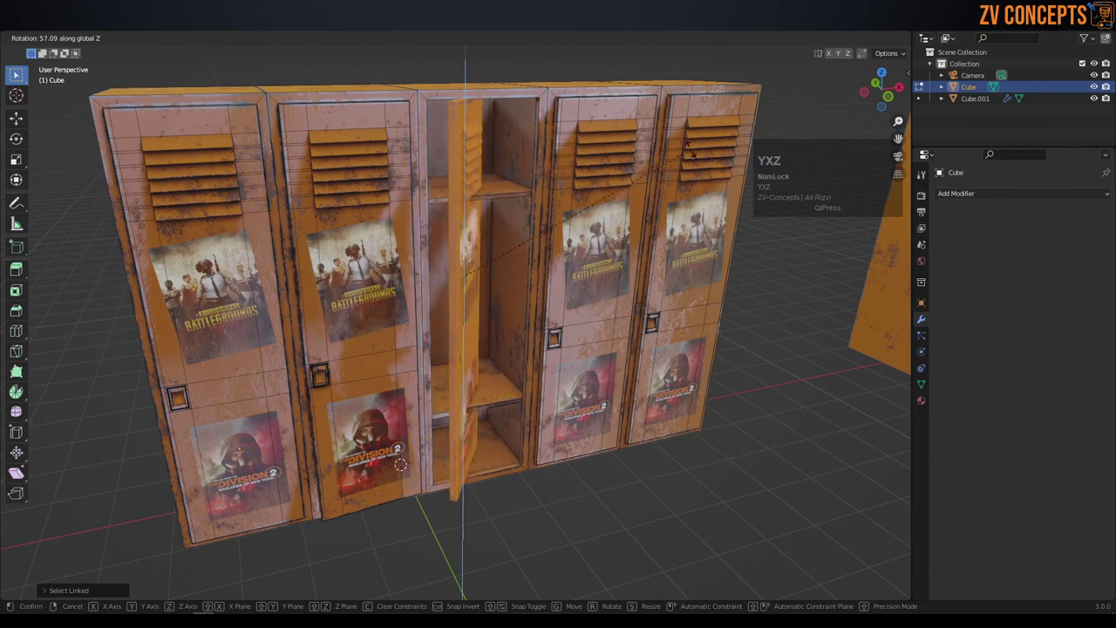
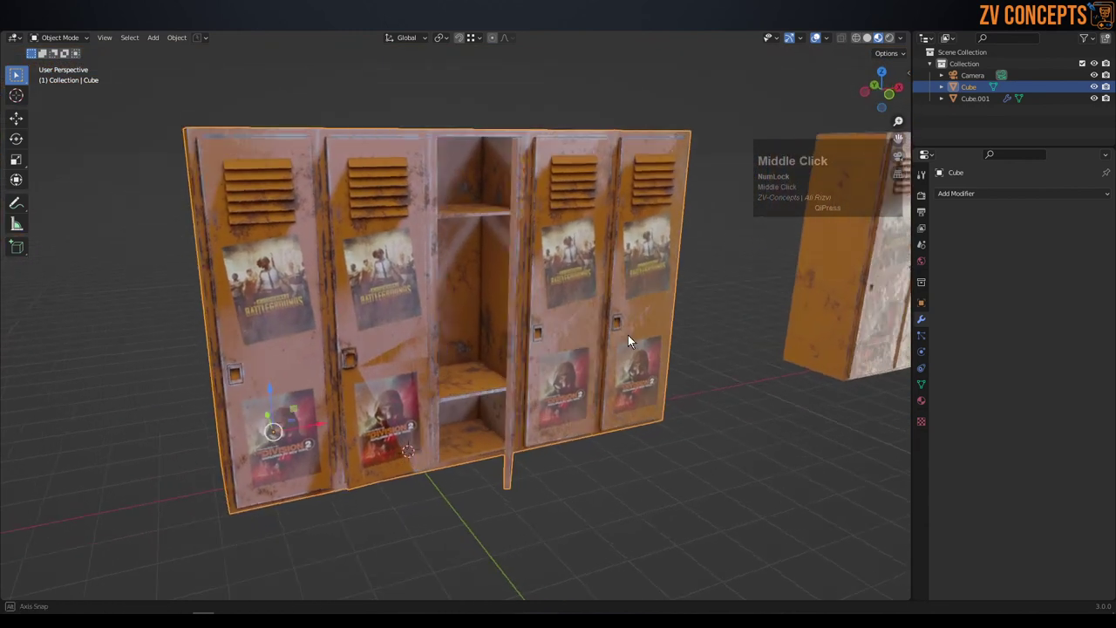
# - Switch viewport shading and move to the Shading workspace showing the locker material nodes
pyautogui.press('z')
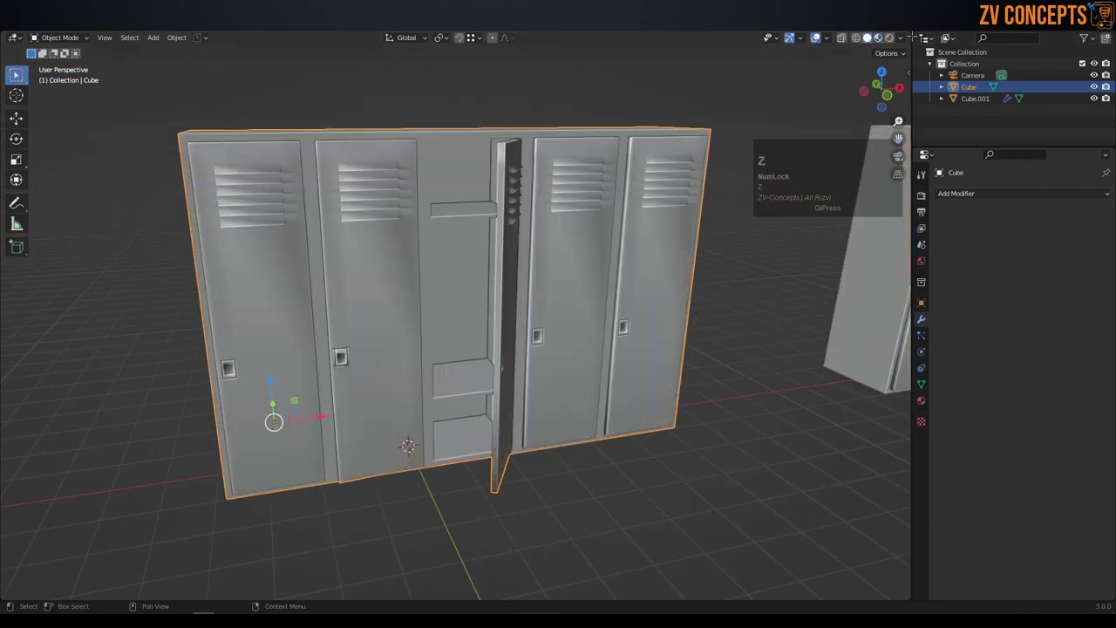
pyautogui.click(908, 41)
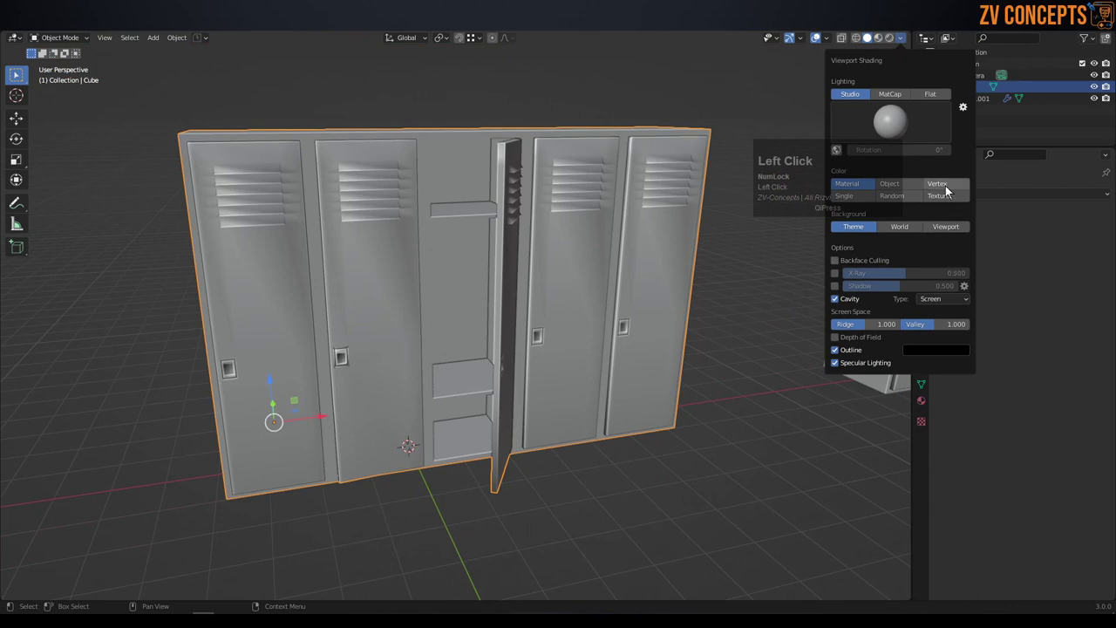
pyautogui.middleClick(714, 293)
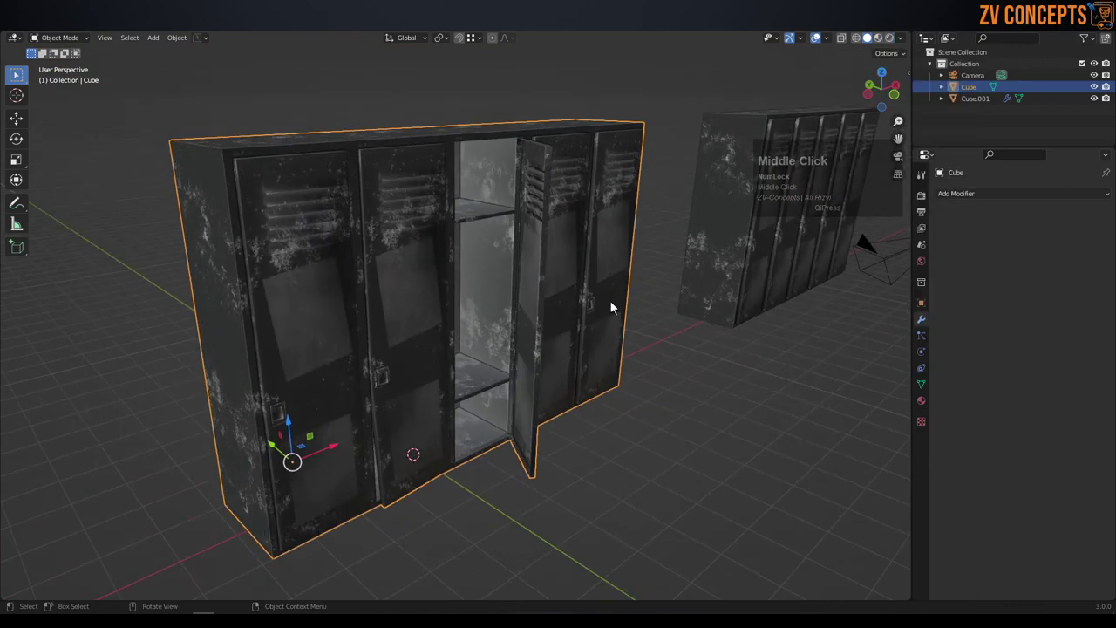
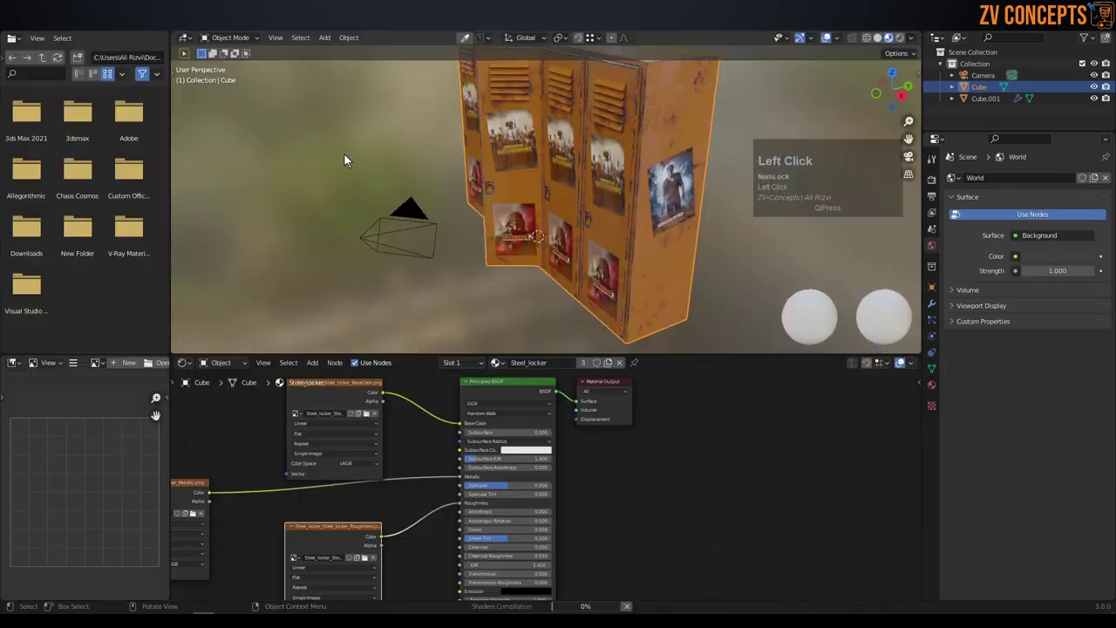
# - View the locker's colour texture image in the Image Editor
pyautogui.scroll(-3)
pyautogui.middleClick(404, 473)
pyautogui.click(421, 450)
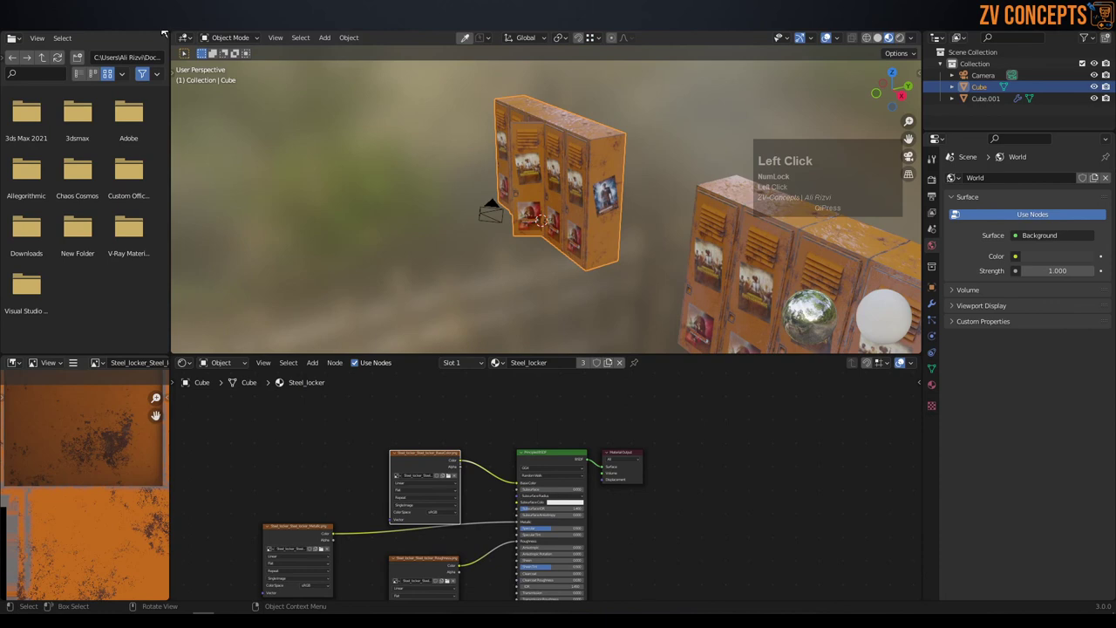
pyautogui.moveTo(547, 254); pyautogui.dragTo(507, 244)
pyautogui.scroll(-3)
# - Back in the Layout workspace, orbit and zoom in close to the open locker
pyautogui.middleClick(612, 295)
pyautogui.middleClick(637, 305)
pyautogui.middleClick(545, 309)
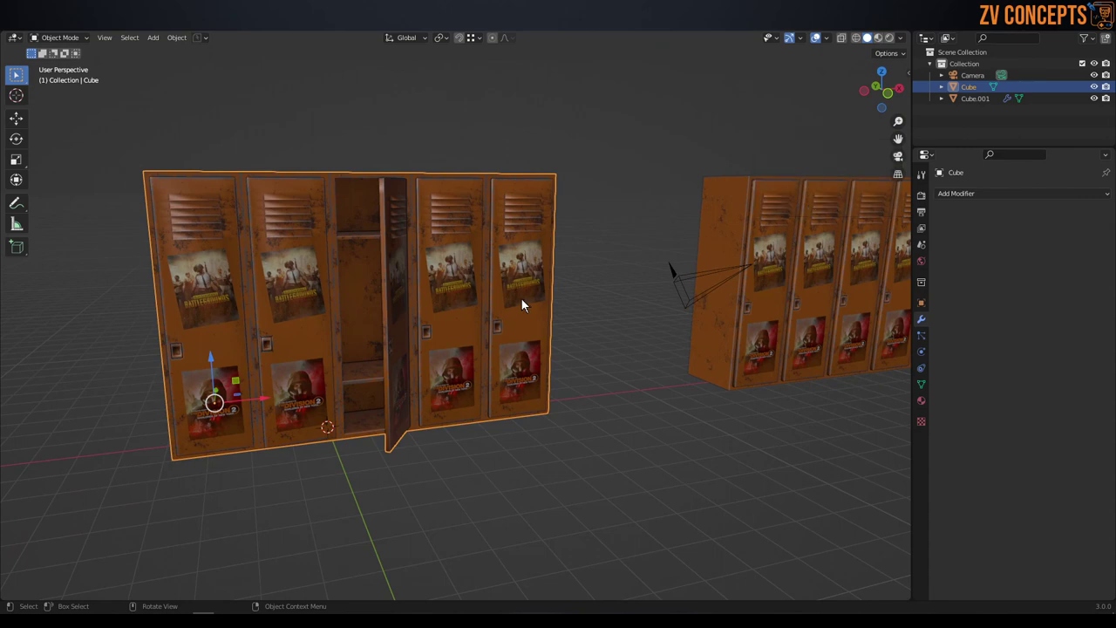
pyautogui.scroll(-3)
pyautogui.moveTo(490, 278); pyautogui.dragTo(438, 243)
pyautogui.scroll(3)
pyautogui.middleClick(443, 243)
pyautogui.middleClick(455, 253)
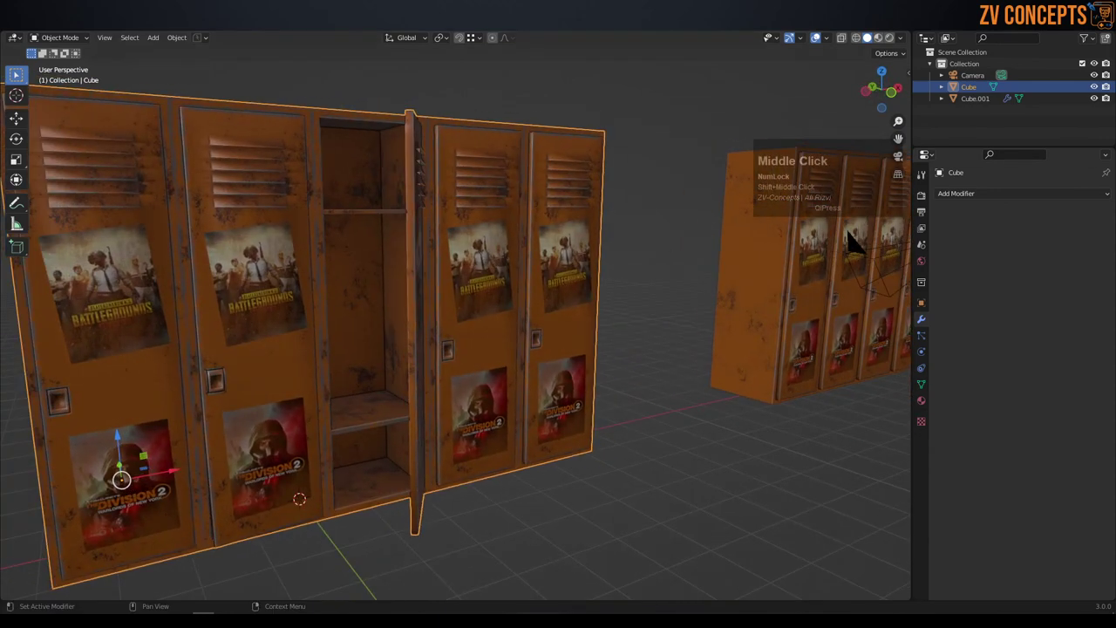